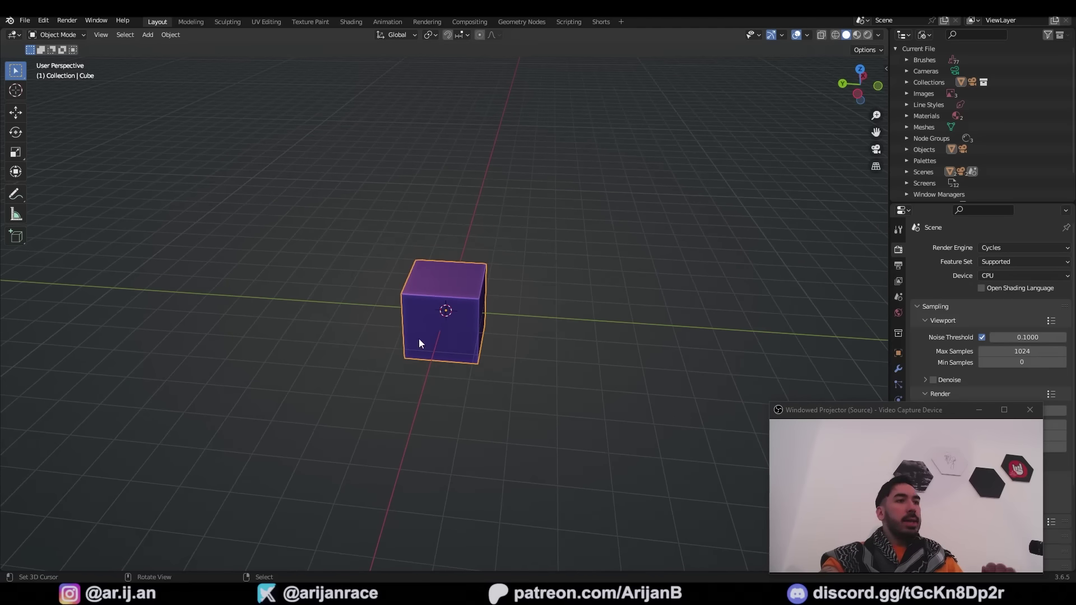
- Add Front Reference.png as a reference image in front orthographic view and position it
{"action": "key", "text": "n"}
{"action": "key", "text": "KP_1"}
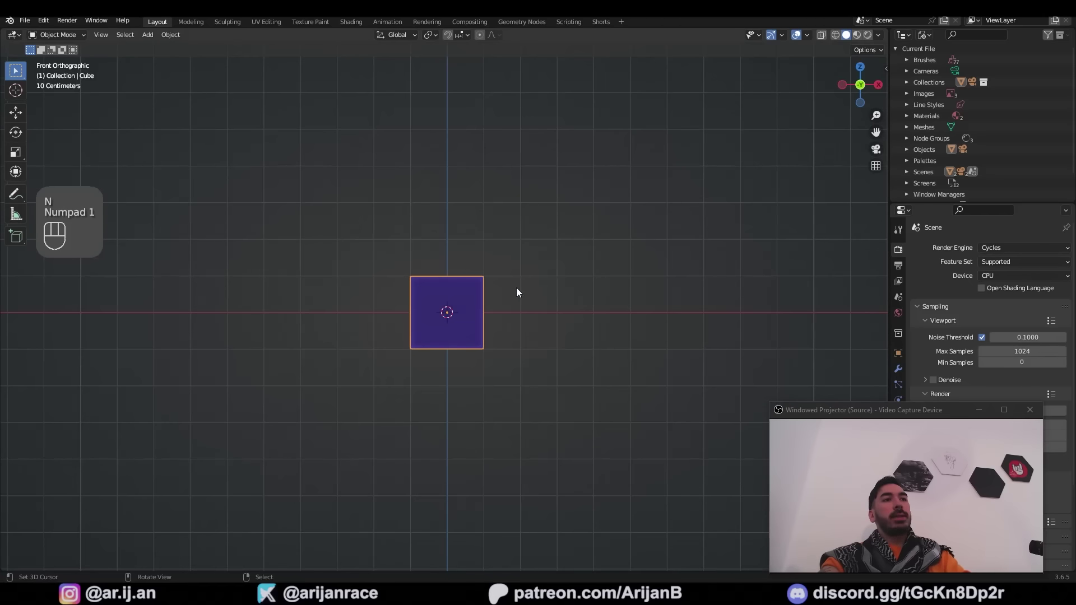
{"action": "key", "text": "shift+a"}
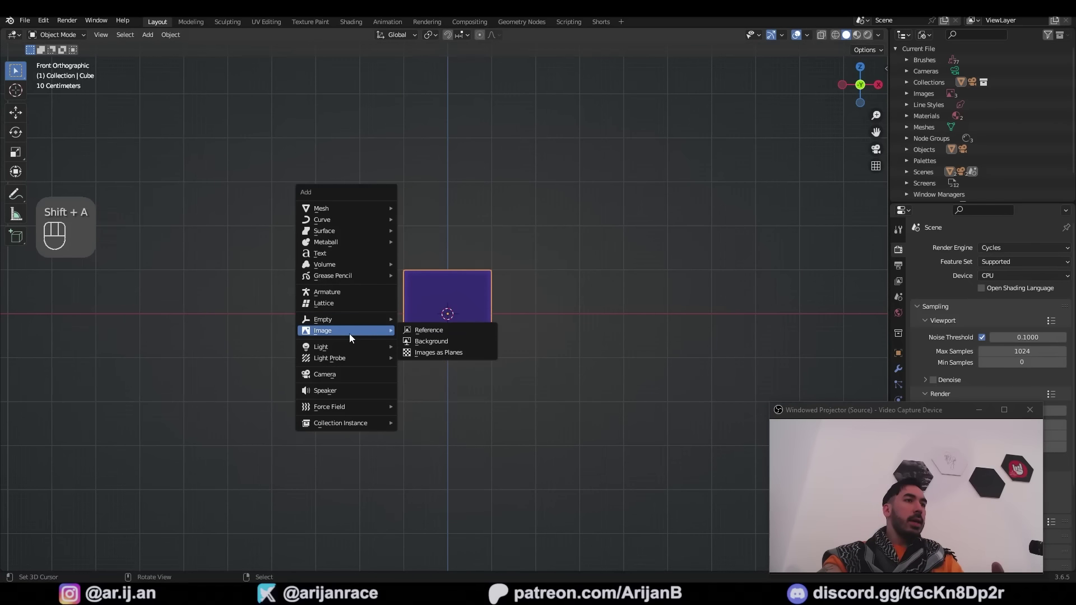
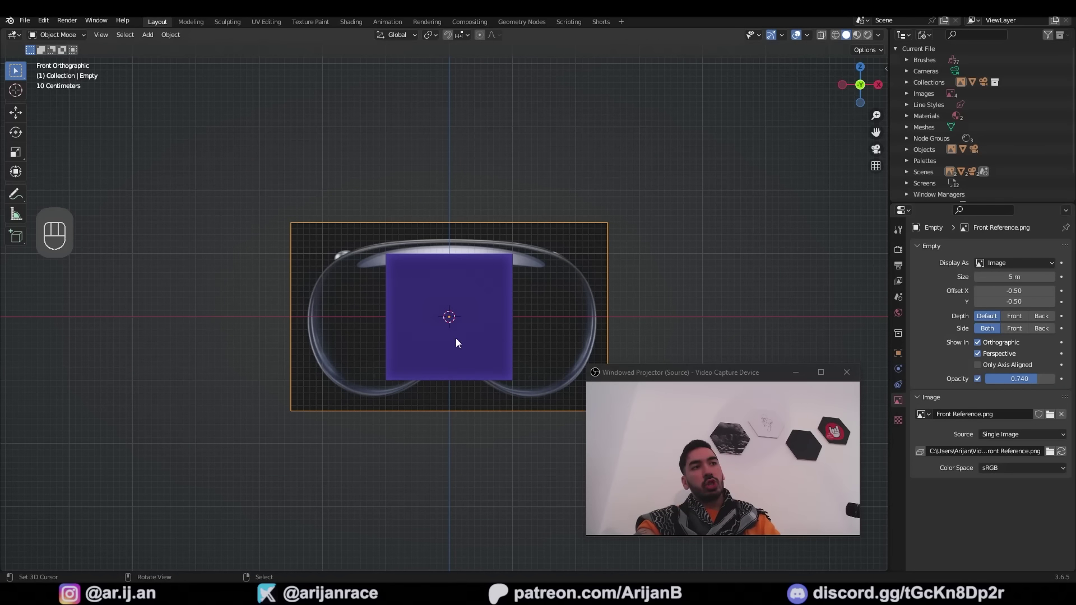
{"action": "right_click", "coordinate": [511, 339]}
{"action": "key", "text": "g"}
{"action": "key", "text": "g"}
- Delete the default cube and start adding a second reference image
{"action": "right_click", "coordinate": [459, 314]}
{"action": "key", "text": "x"}
{"action": "key", "text": "KP_1"}
{"action": "key", "text": "KP_1"}
{"action": "key", "text": "shift+a"}
- Load Side Reference.jpg as a reference image and lower its opacity
{"action": "key", "text": "shift+a"}
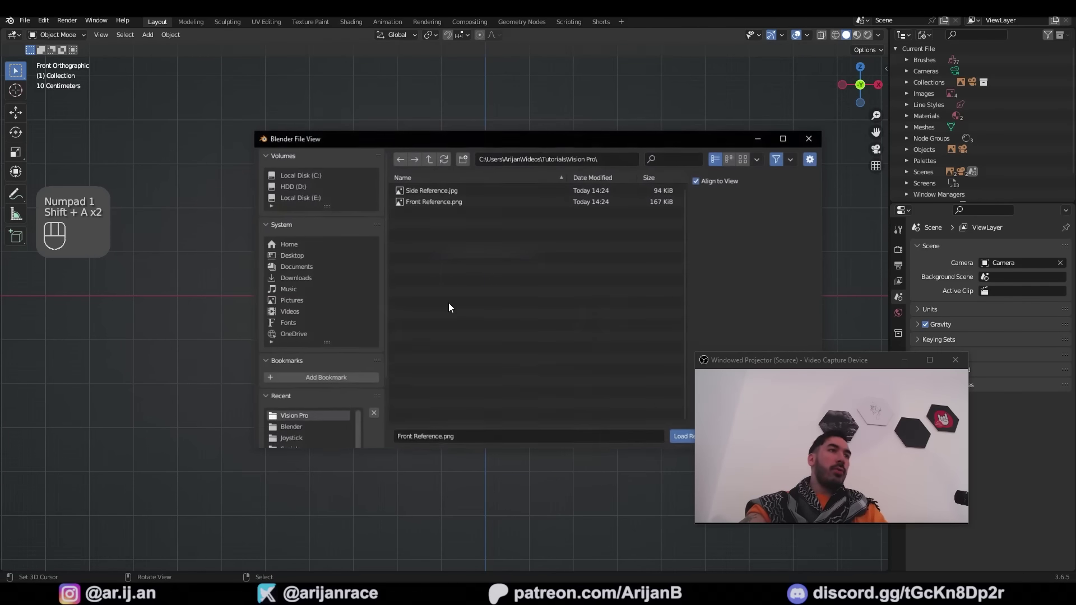
{"action": "middle_click", "coordinate": [659, 321]}
{"action": "left_click", "coordinate": [983, 382]}
{"action": "left_click_drag", "start_coordinate": [1026, 381], "coordinate": [1005, 380]}
- Move and scale the side image to match the front image, sliding it along X
{"action": "key", "text": "g"}
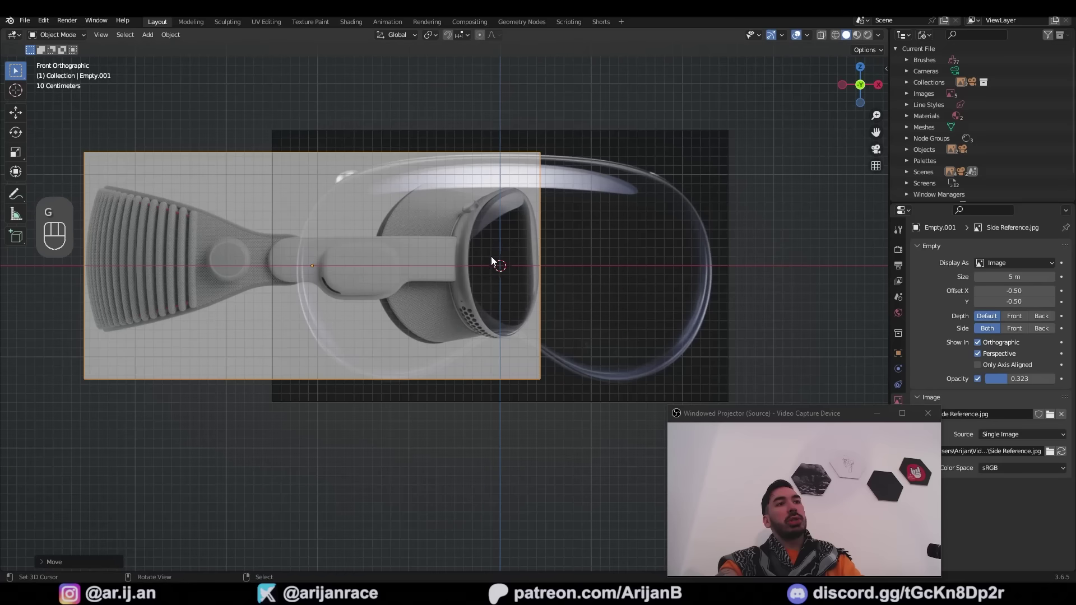
{"action": "left_click_drag", "start_coordinate": [483, 256], "coordinate": [442, 292]}
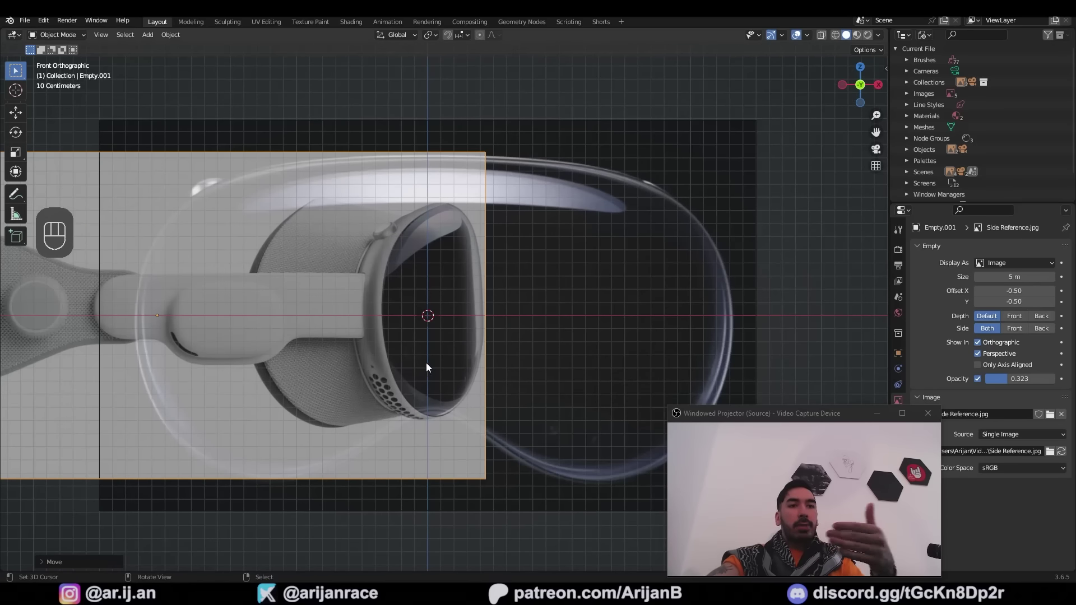
{"action": "key", "text": "ctrl+z"}
{"action": "key", "text": "s"}
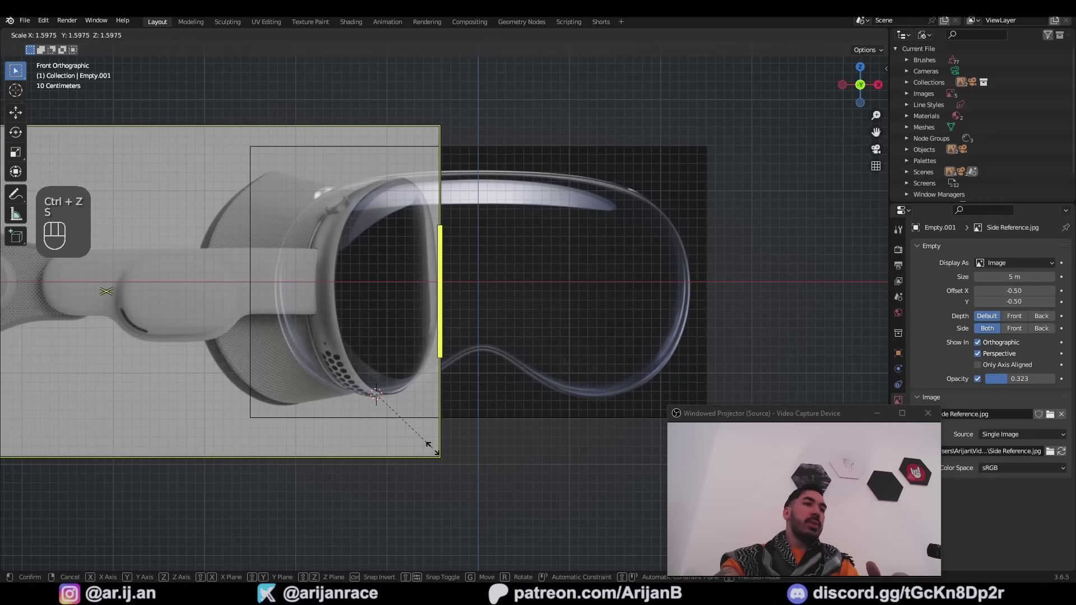
{"action": "key", "text": "g"}
{"action": "middle_click", "coordinate": [426, 310]}
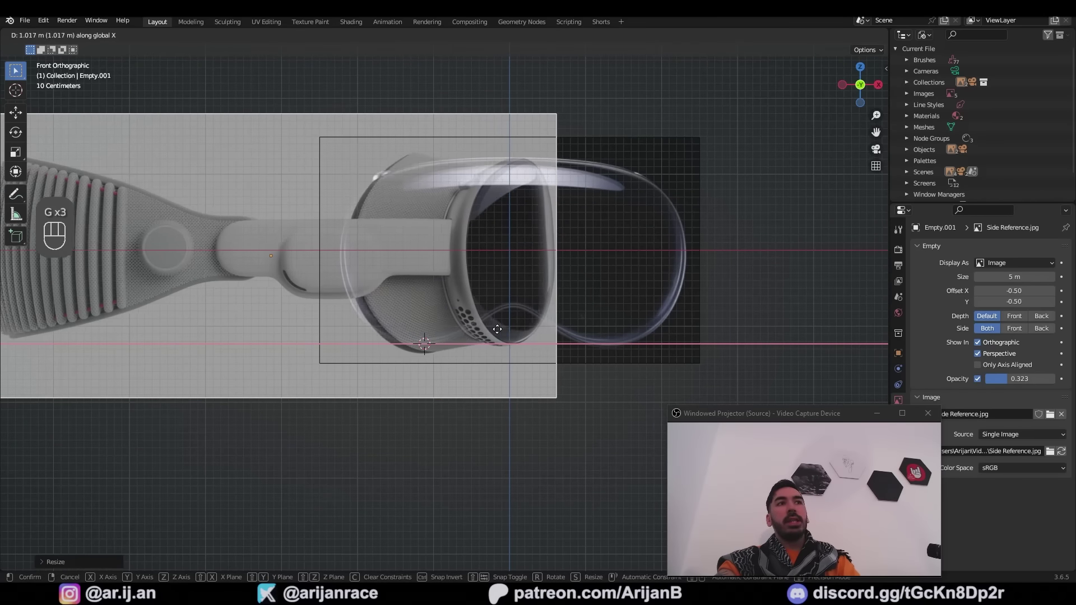
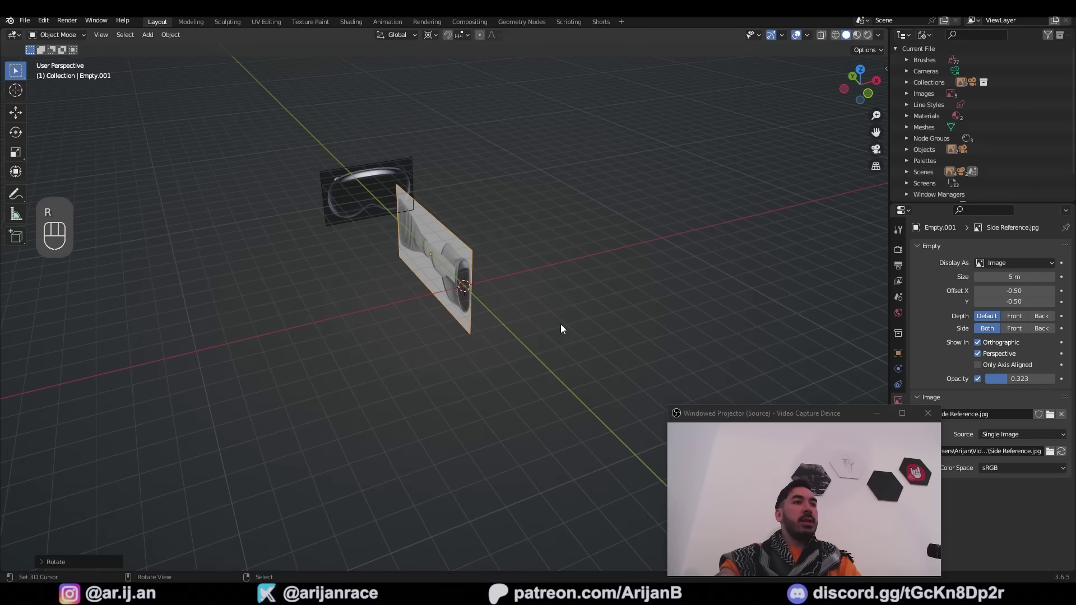
- Move the reference images into place, checking alignment from front and side views
{"action": "middle_click", "coordinate": [498, 351]}
{"action": "key", "text": "g"}
{"action": "key", "text": "KP_3"}
{"action": "key", "text": "KP_1"}
{"action": "left_click_drag", "start_coordinate": [718, 274], "coordinate": [597, 302]}
{"action": "right_click", "coordinate": [540, 258]}
{"action": "key", "text": "KP_3"}
{"action": "middle_click", "coordinate": [560, 298]}
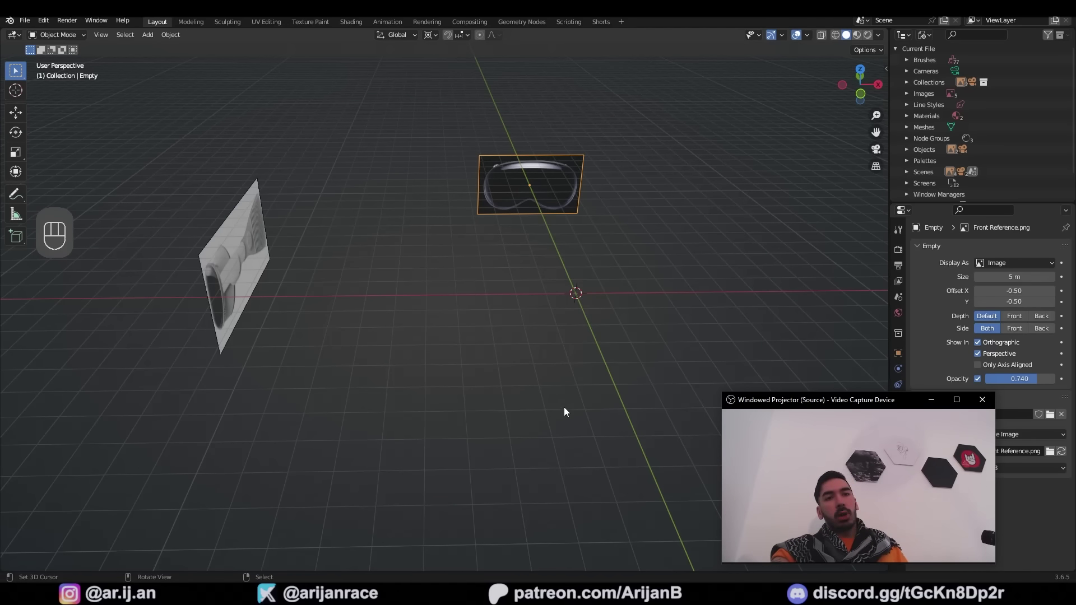
- Add a mesh plane at the scene origin in front orthographic view
{"action": "key", "text": "KP_1"}
{"action": "key", "text": "KP_1"}
{"action": "key", "text": "shift+a"}
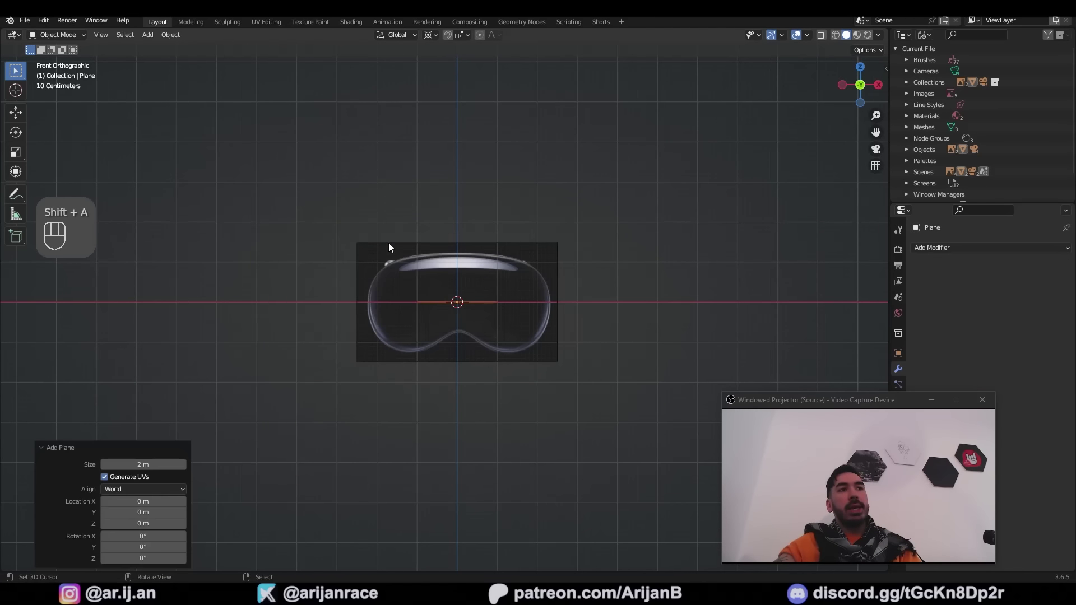
- Rotate the plane 90° around X in Edit Mode so it stands upright
{"action": "key", "text": "Tab"}
{"action": "key", "text": "Tab"}
{"action": "key", "text": "r"}
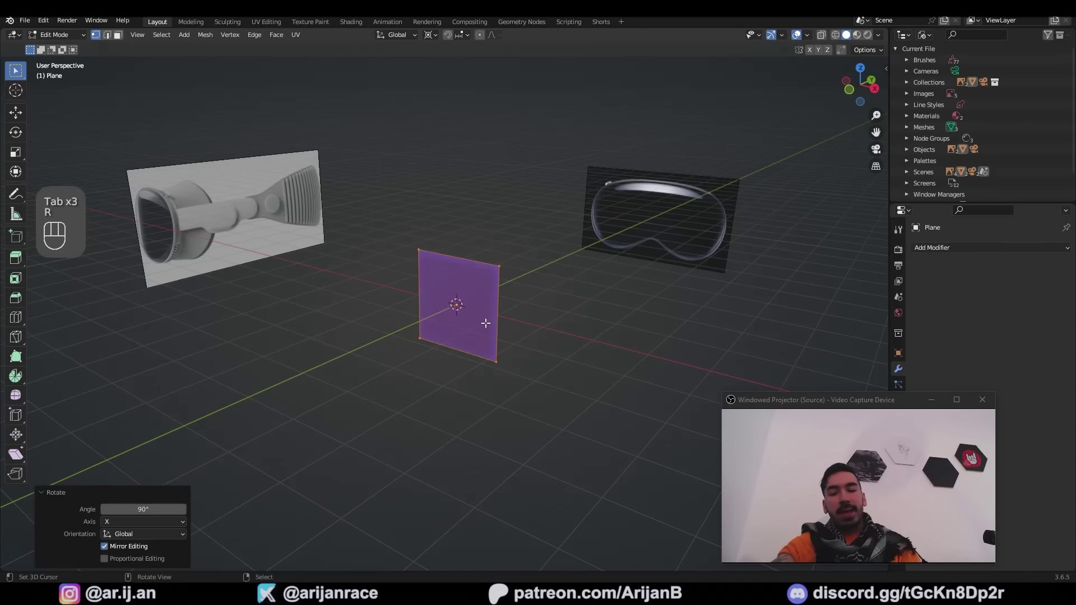
{"action": "key", "text": "KP_1"}
{"action": "key", "text": "Tab"}
{"action": "key", "text": "Tab"}
{"action": "key", "text": "g"}
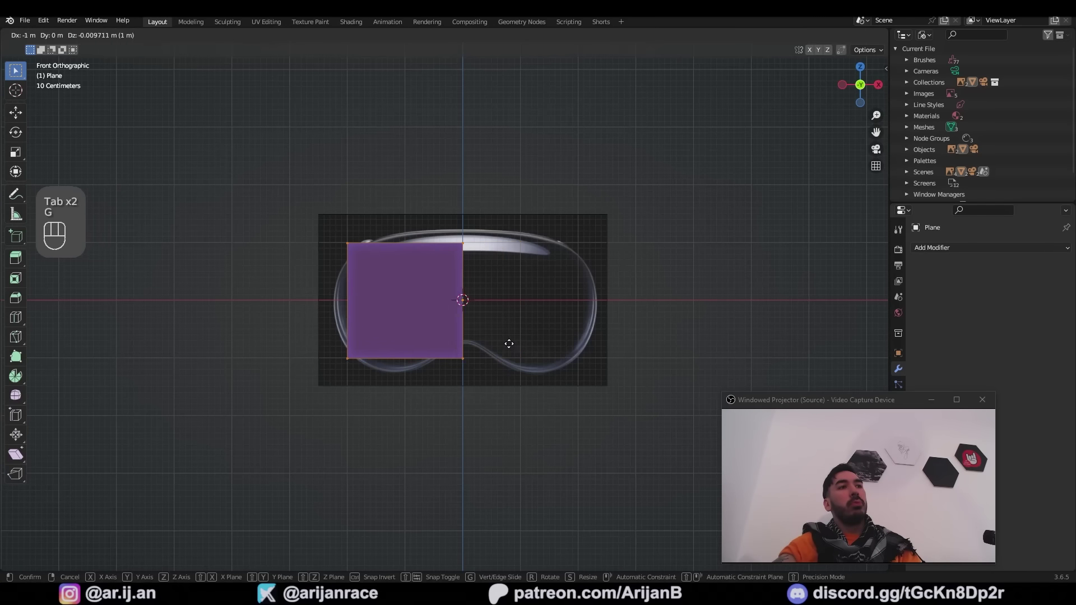
- Move the plane 1 m left and scale it over the left half of the front reference
{"action": "key", "text": "z"}
{"action": "key", "text": "a"}
{"action": "key", "text": "3"}
{"action": "right_click", "coordinate": [373, 290]}
{"action": "key", "text": "w"}
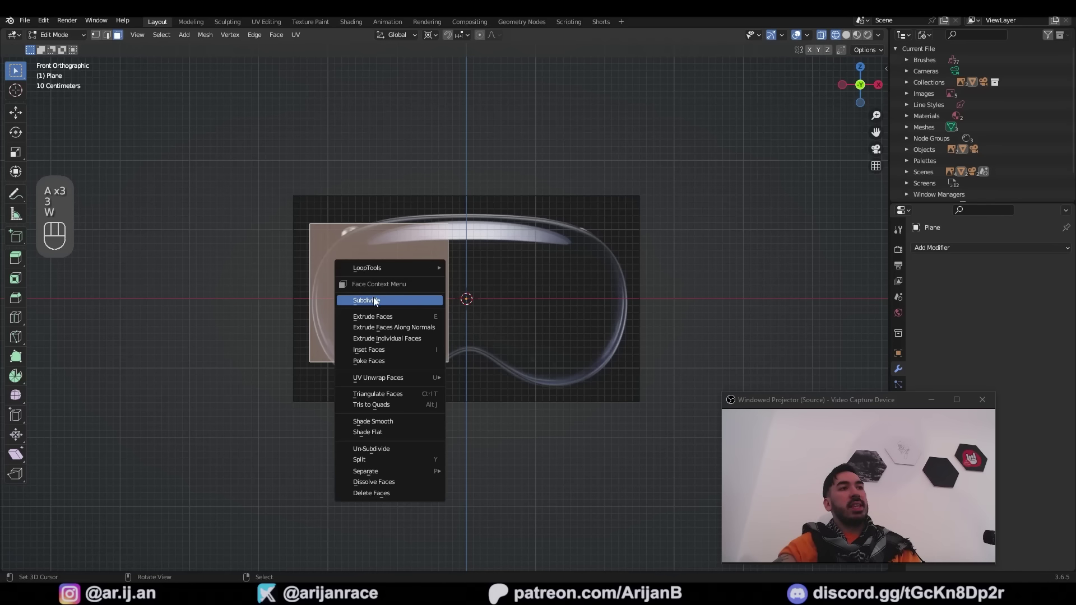
{"action": "key", "text": "ctrl+z"}
{"action": "key", "text": "w"}
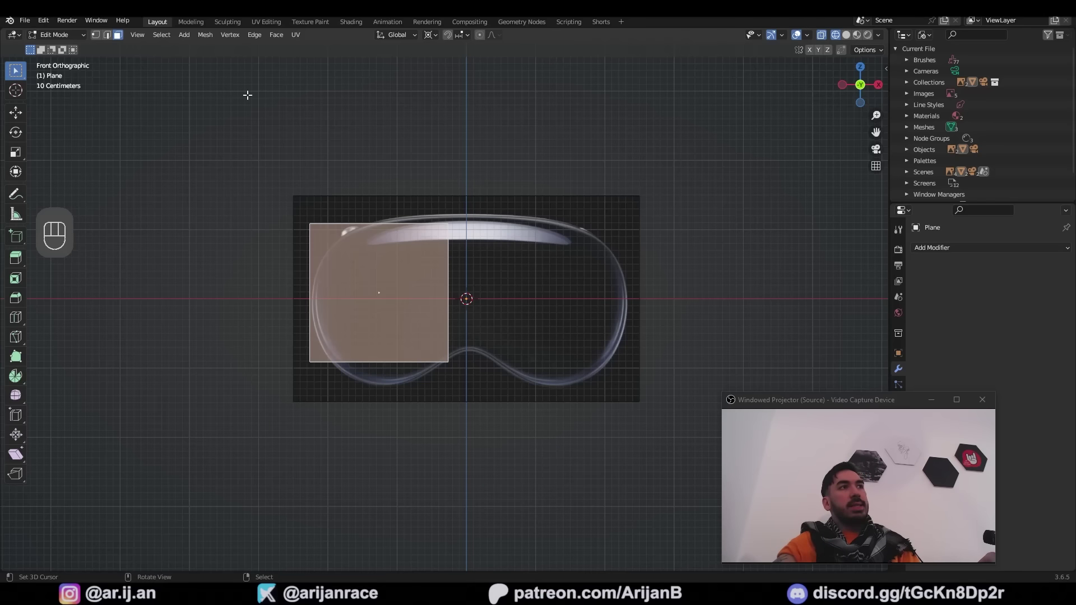
- Subdivide the plane and move its corner vertices onto the left lens outline
{"action": "left_click_drag", "start_coordinate": [258, 37], "coordinate": [280, 91]}
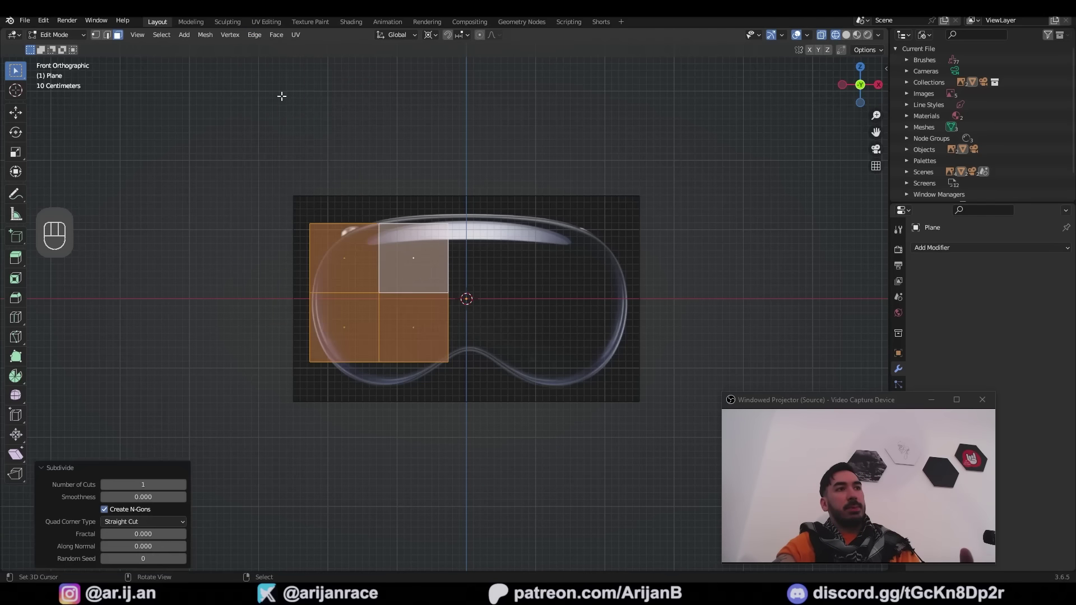
{"action": "key", "text": "g"}
{"action": "key", "text": "ctrl+z"}
{"action": "key", "text": "g"}
{"action": "right_click", "coordinate": [302, 343]}
{"action": "right_click", "coordinate": [295, 432]}
{"action": "key", "text": "g"}
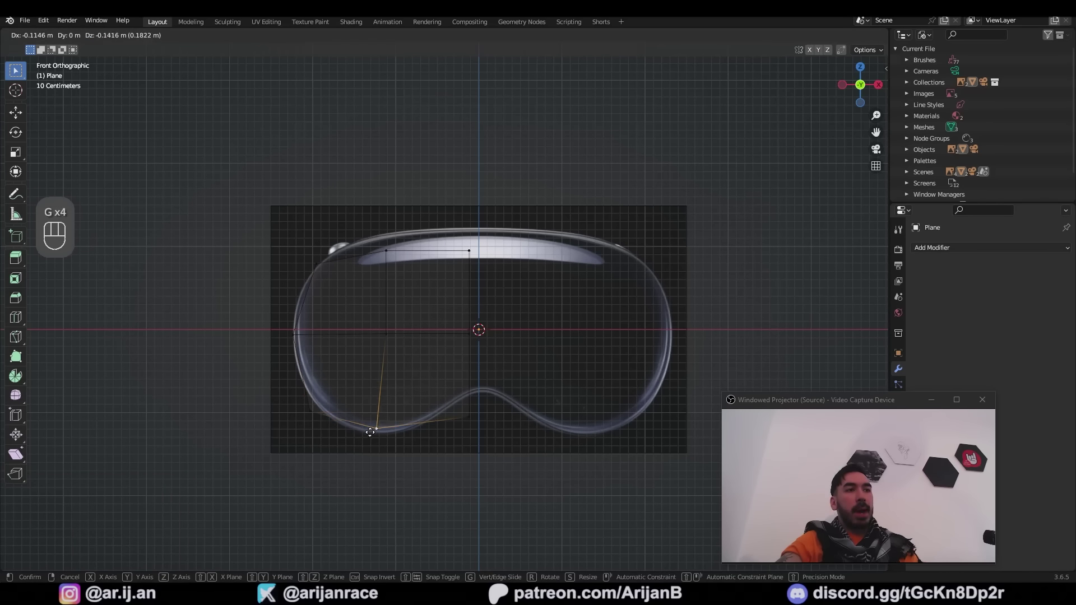
{"action": "key", "text": "g"}
{"action": "key", "text": "a"}
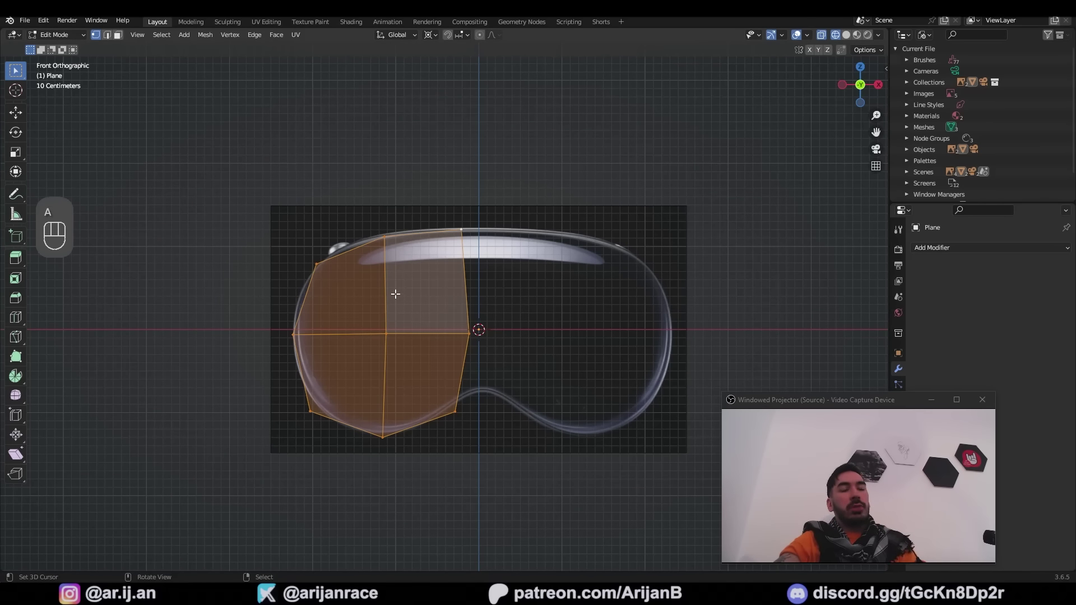
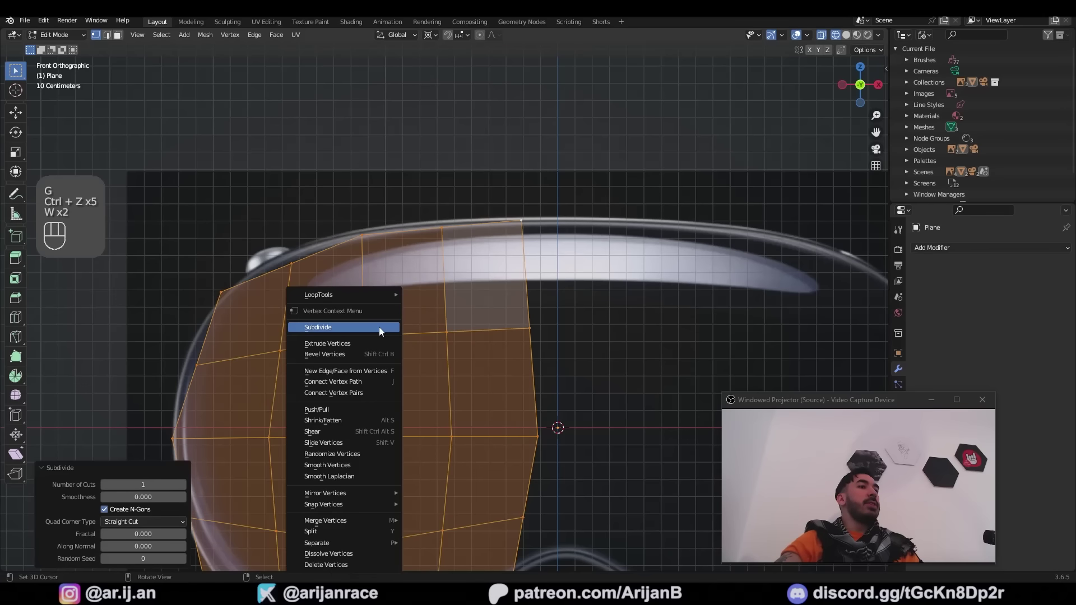
{"action": "left_click_drag", "start_coordinate": [281, 288], "coordinate": [407, 330]}
- Subdivide again and pull the new edge vertices onto the curved lens outline
{"action": "right_click", "coordinate": [368, 308]}
{"action": "key", "text": "g"}
{"action": "right_click", "coordinate": [399, 294]}
{"action": "key", "text": "g"}
{"action": "right_click", "coordinate": [450, 276]}
{"action": "key", "text": "g"}
{"action": "right_click", "coordinate": [511, 251]}
{"action": "key", "text": "g"}
{"action": "right_click", "coordinate": [537, 256]}
{"action": "key", "text": "a"}
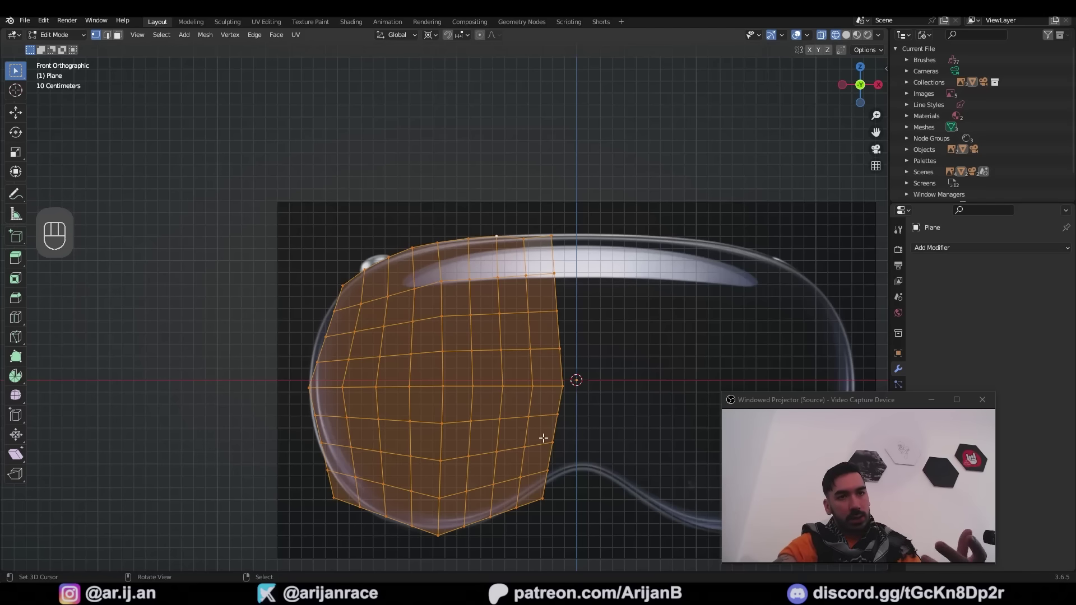
- Return to Object Mode and give the lens plane a Subdivision Surface modifier
{"action": "key", "text": "Tab"}
{"action": "left_click_drag", "start_coordinate": [966, 246], "coordinate": [867, 450]}
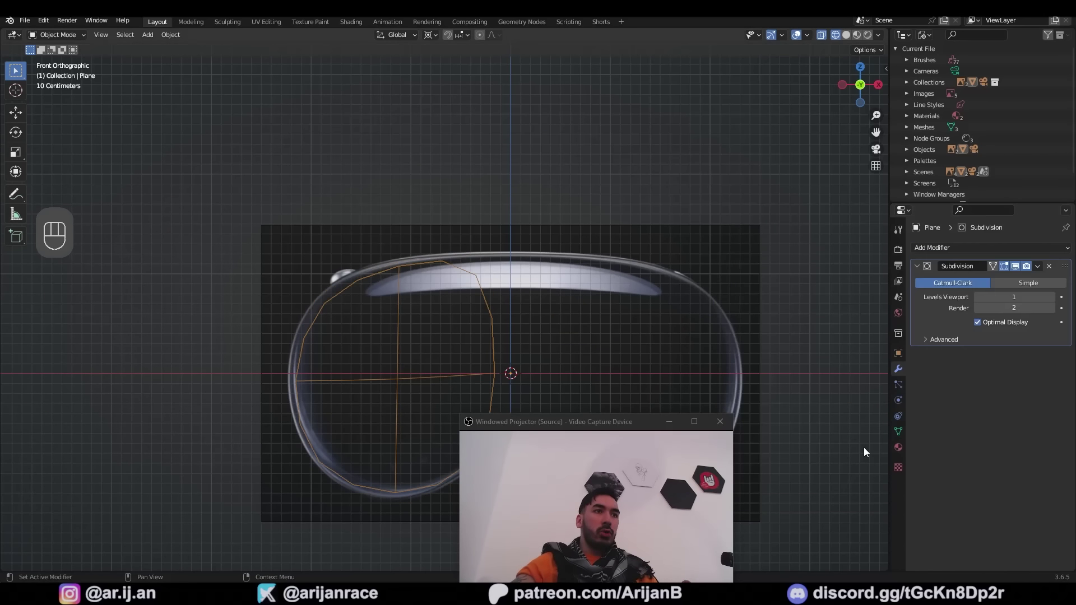
- Set Levels Viewport to 2 and move outer vertices onto the rounded lens curve
{"action": "left_click", "coordinate": [1060, 298]}
{"action": "left_click", "coordinate": [1057, 299]}
{"action": "key", "text": "z"}
{"action": "key", "text": "g"}
{"action": "key", "text": "Tab"}
{"action": "key", "text": "g"}
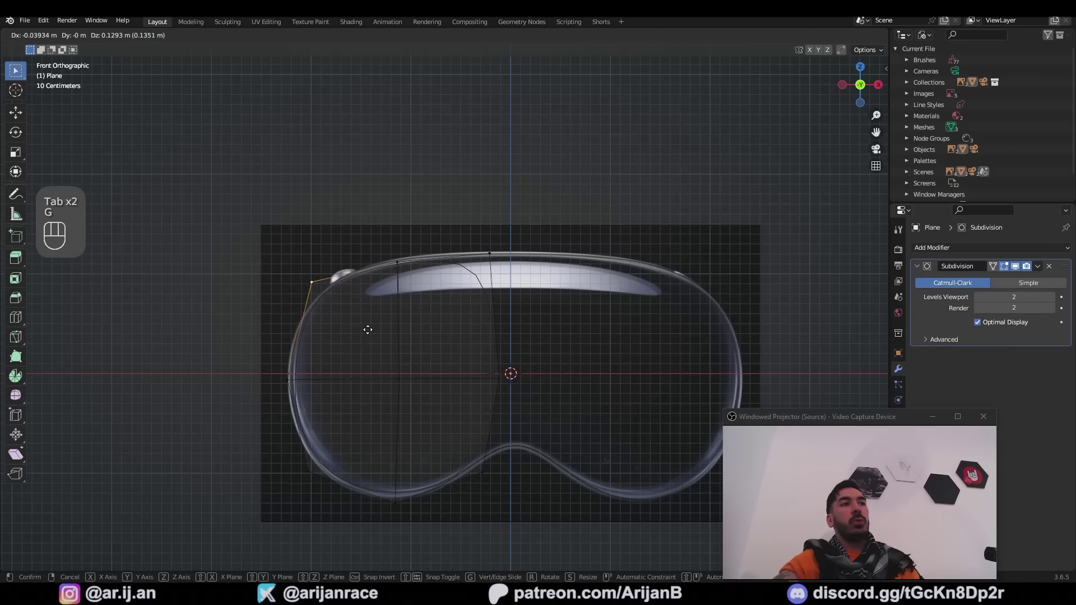
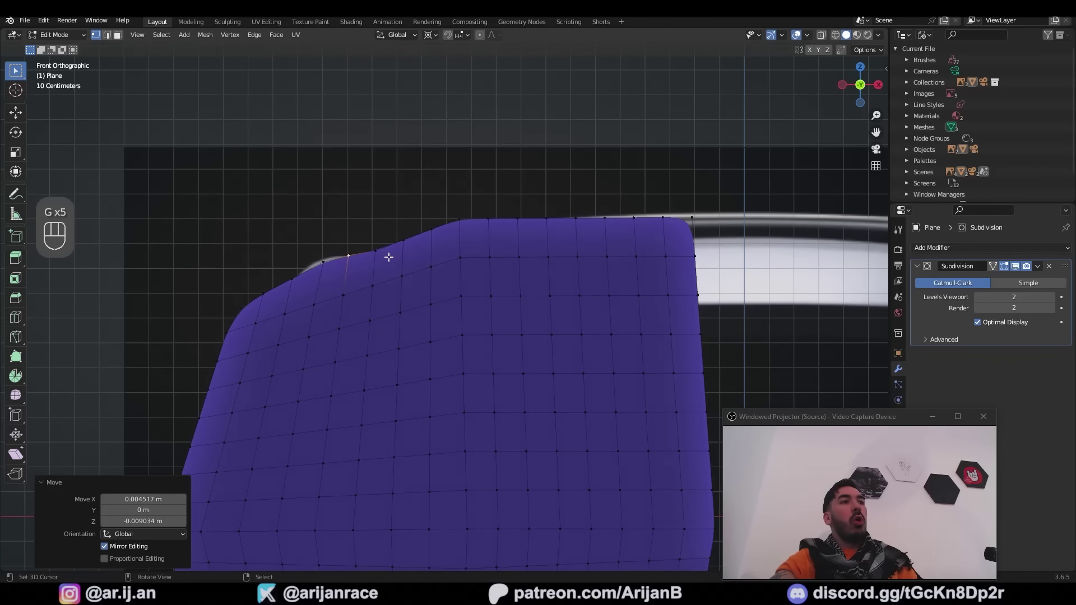
{"action": "right_click", "coordinate": [379, 249]}
{"action": "right_click", "coordinate": [397, 236]}
{"action": "right_click", "coordinate": [438, 233]}
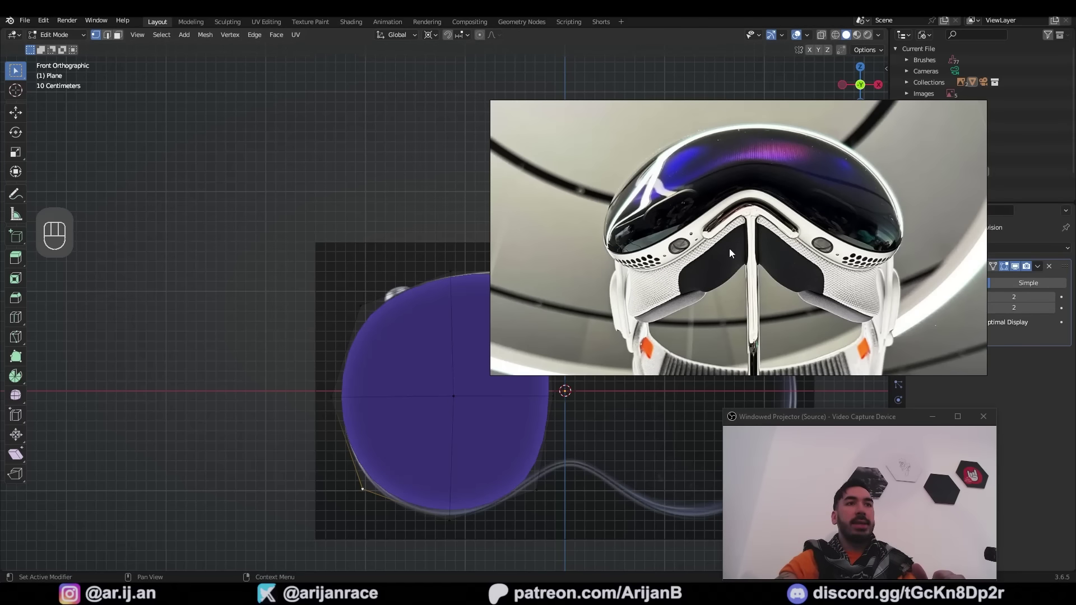
- Place the bottom lens vertices, then add a Mirror modifier on X for the right lens
{"action": "key", "text": "z"}
{"action": "key", "text": "g"}
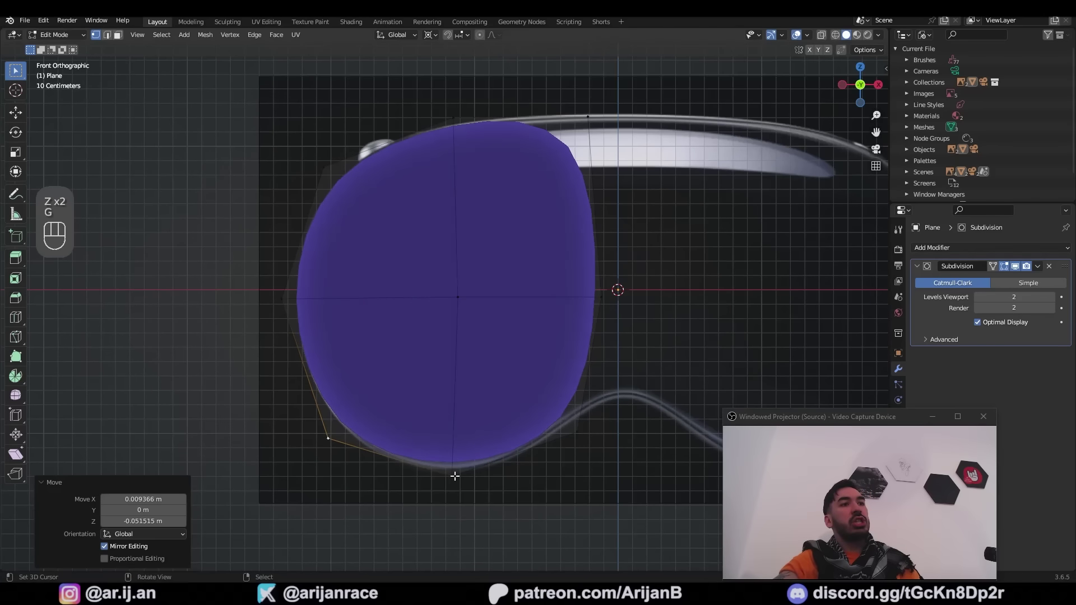
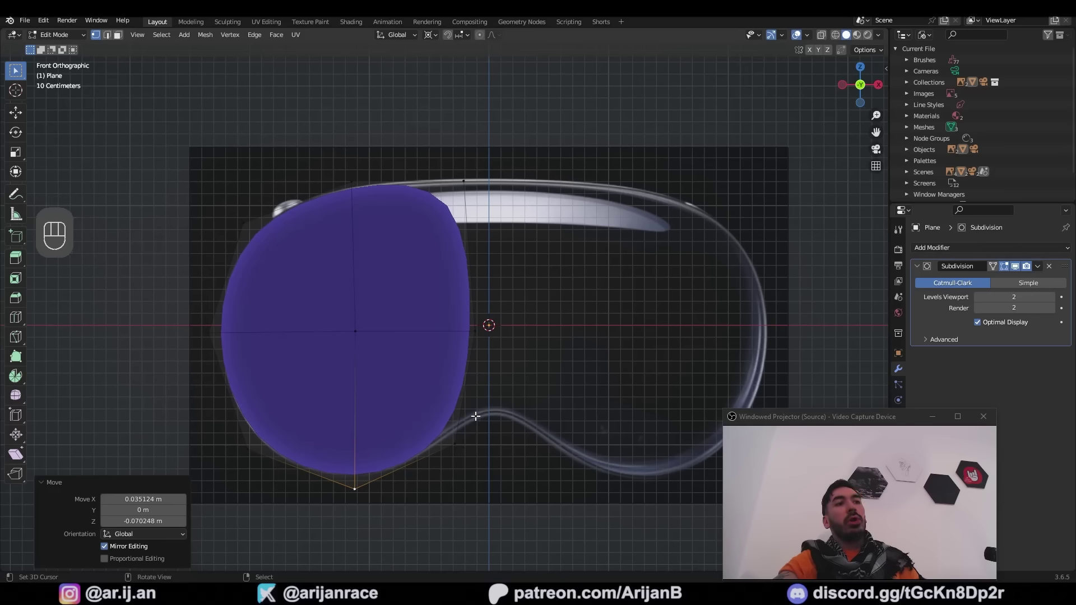
{"action": "key", "text": "Tab"}
{"action": "left_click_drag", "start_coordinate": [934, 252], "coordinate": [859, 382]}
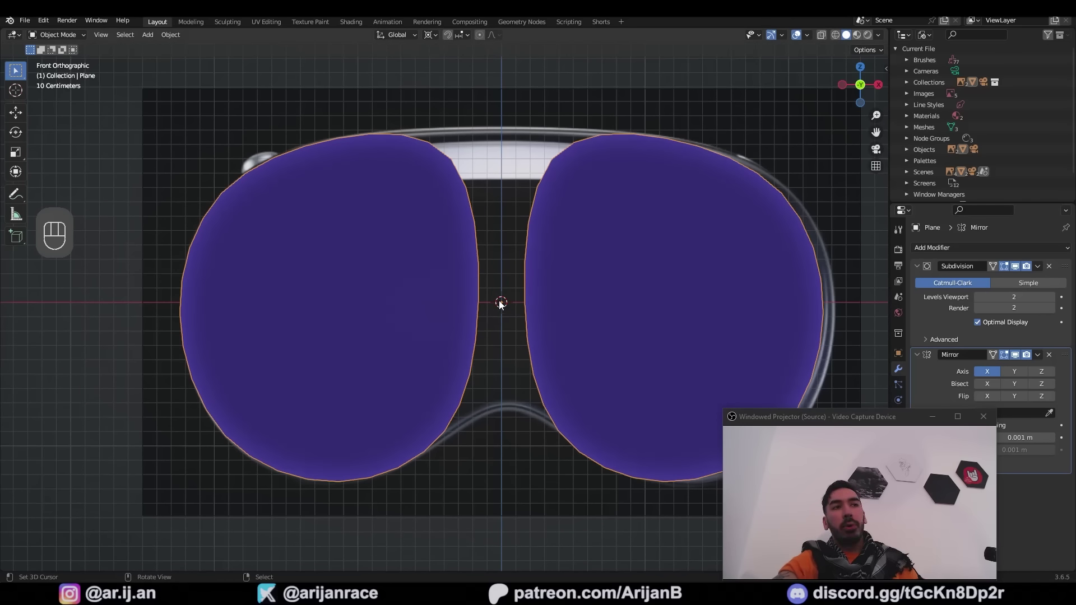
- Move the lens shape in Object Mode toward the left half of the front reference
{"action": "middle_click", "coordinate": [503, 321]}
{"action": "middle_click", "coordinate": [472, 327]}
{"action": "middle_click", "coordinate": [427, 298]}
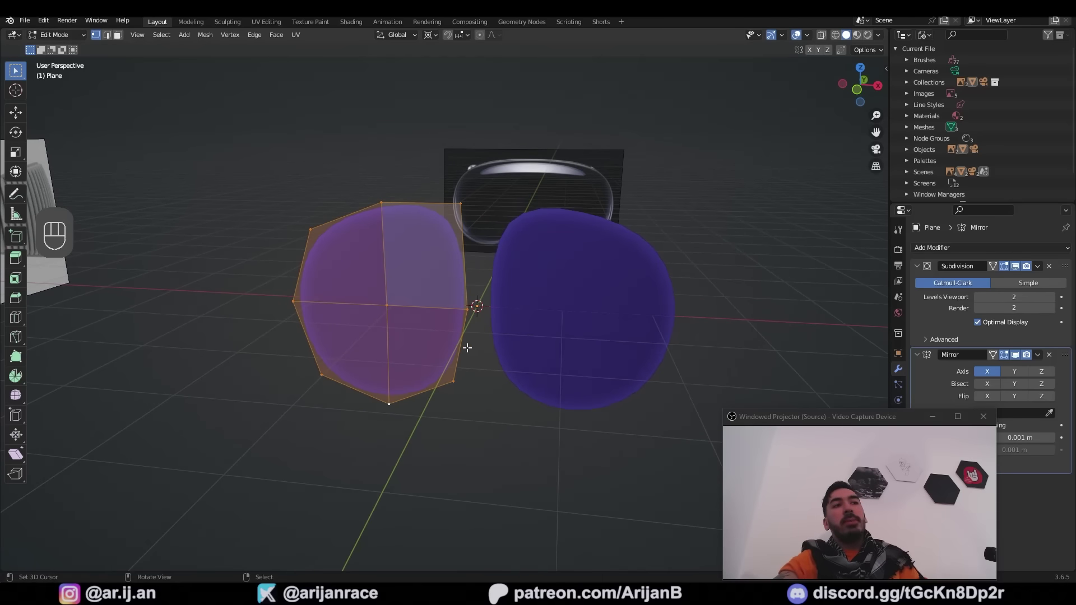
{"action": "key", "text": "g"}
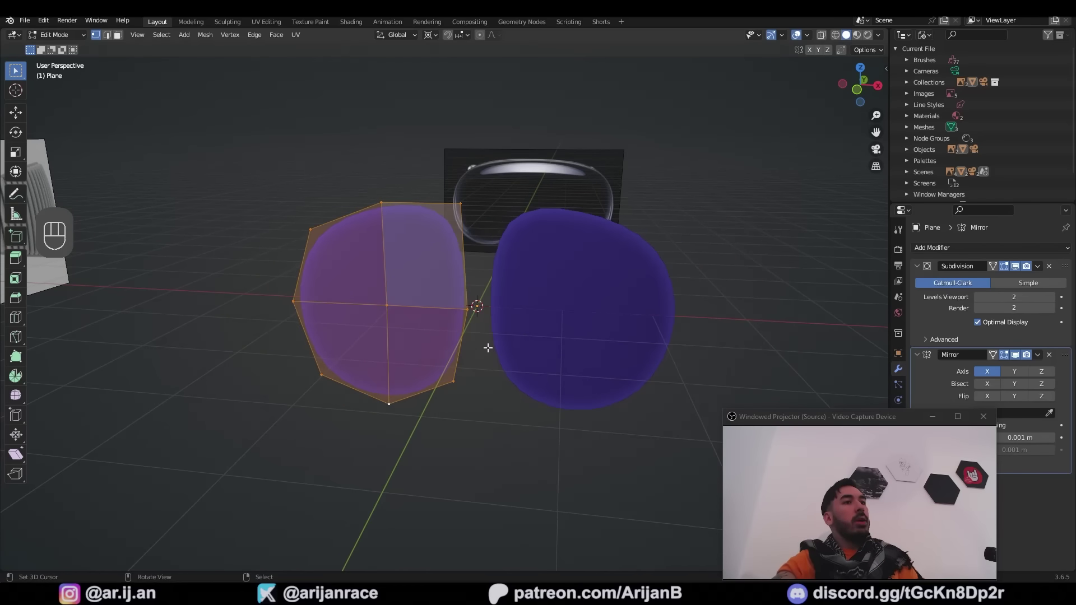
{"action": "key", "text": "g"}
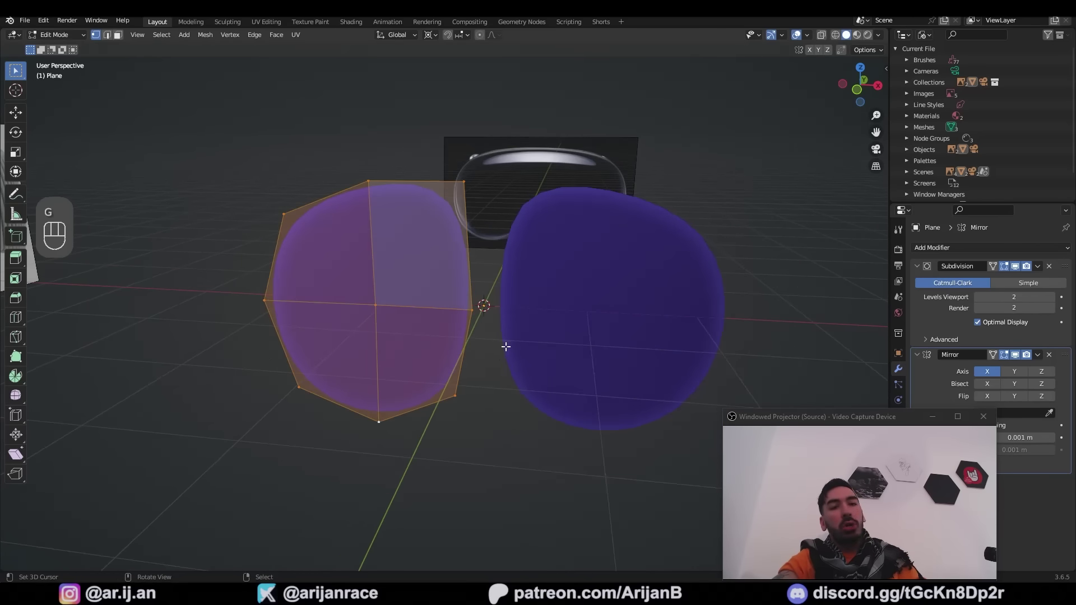
{"action": "key", "text": "Tab"}
{"action": "key", "text": "g"}
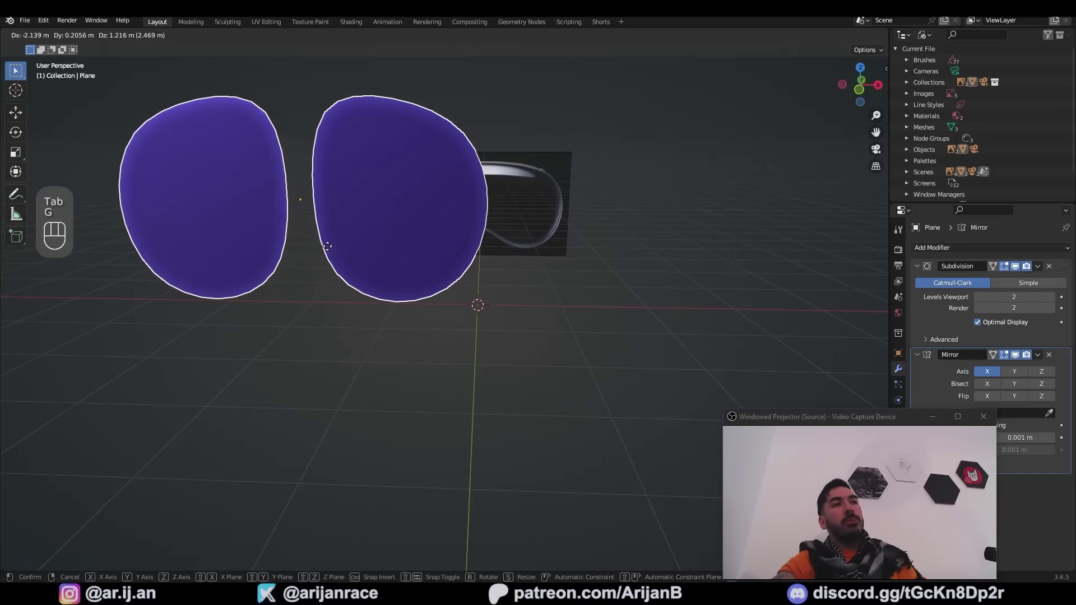
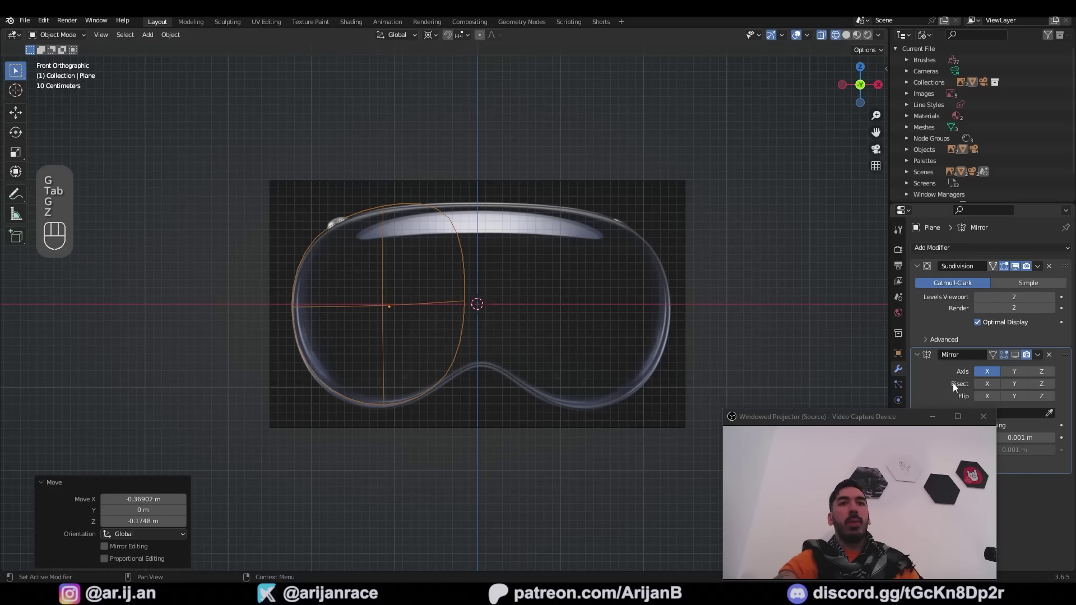
{"action": "left_click", "coordinate": [1022, 356]}
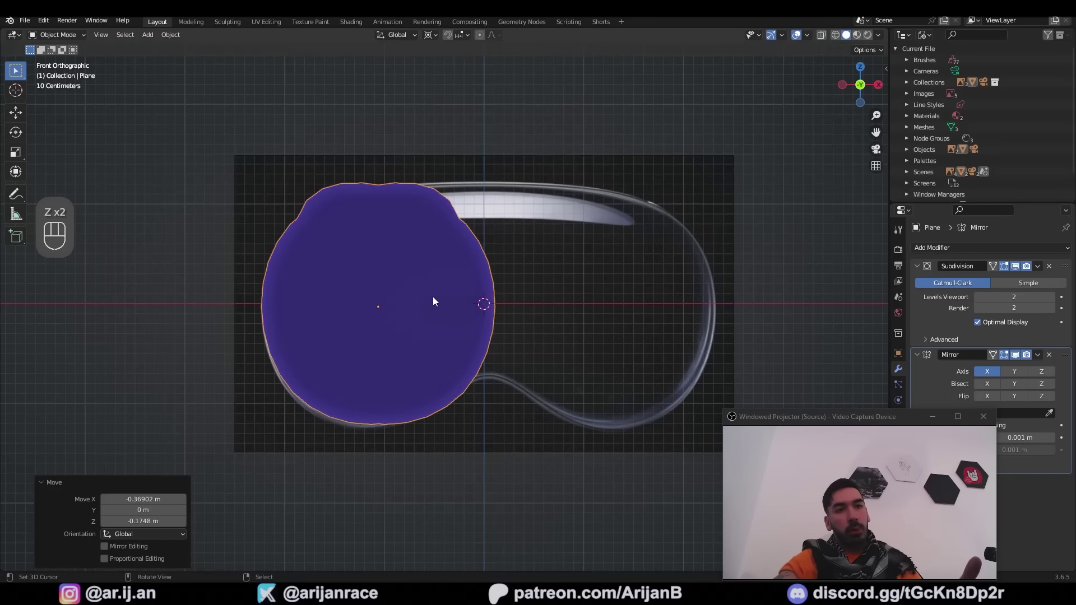
{"action": "key", "text": "ctrl+z"}
{"action": "key", "text": "Tab"}
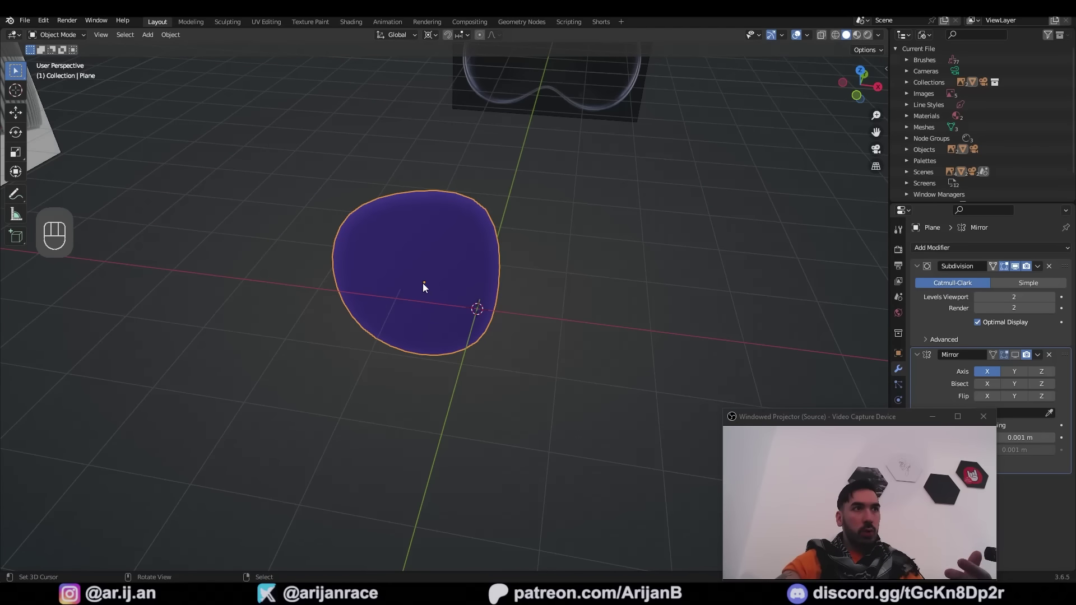
{"action": "middle_click", "coordinate": [423, 287]}
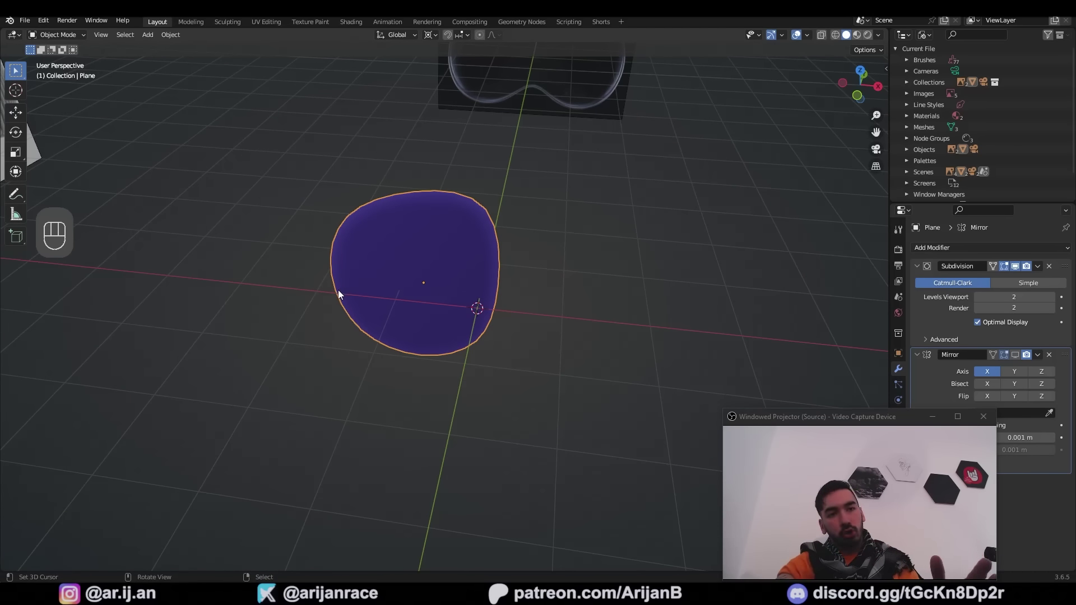
- Set the lens origin to the 3D cursor and slide it outward so the mirrored halves separate
{"action": "middle_click", "coordinate": [375, 213]}
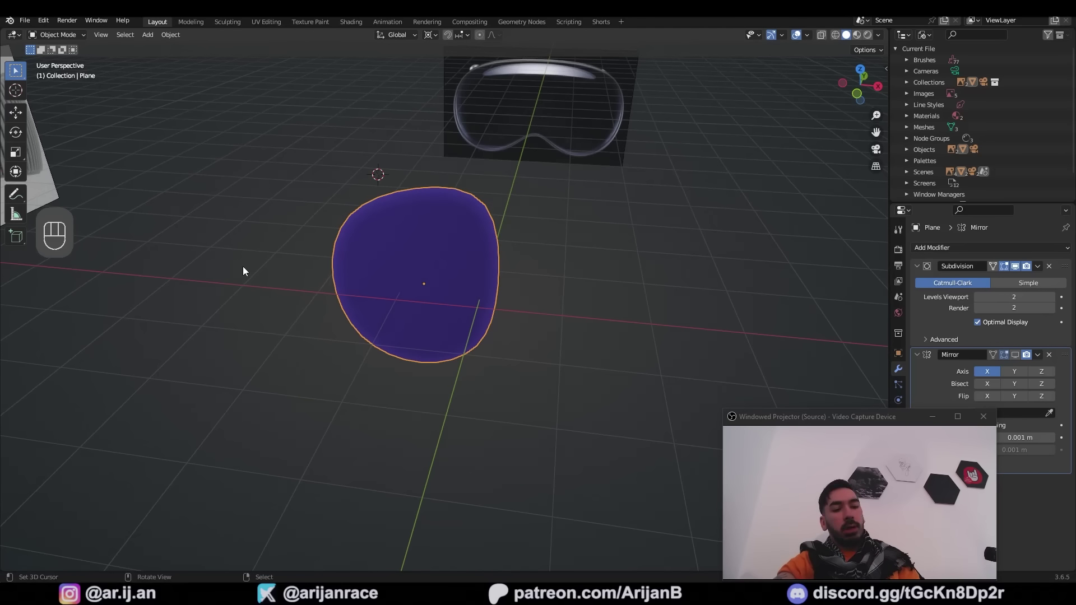
{"action": "key", "text": "shift+s"}
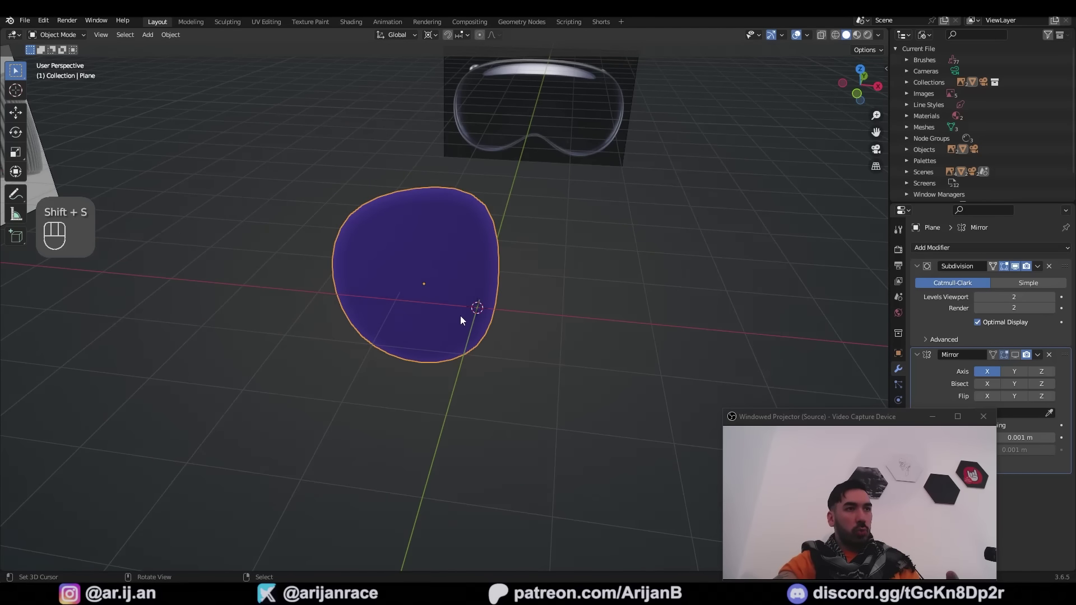
{"action": "key", "text": "g"}
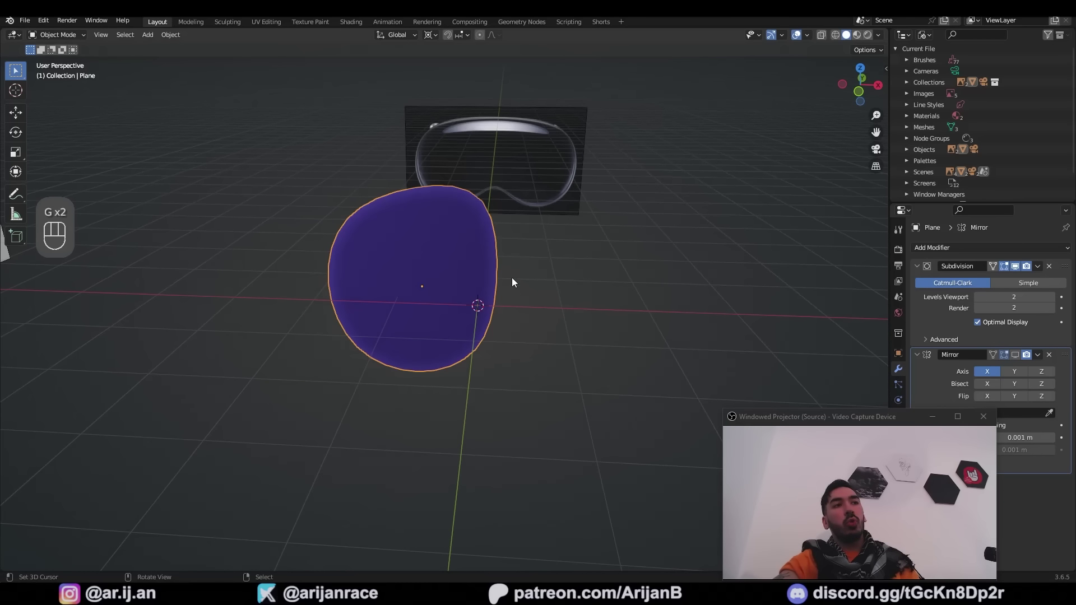
{"action": "left_click_drag", "start_coordinate": [173, 41], "coordinate": [326, 85]}
{"action": "left_click", "coordinate": [1019, 358]}
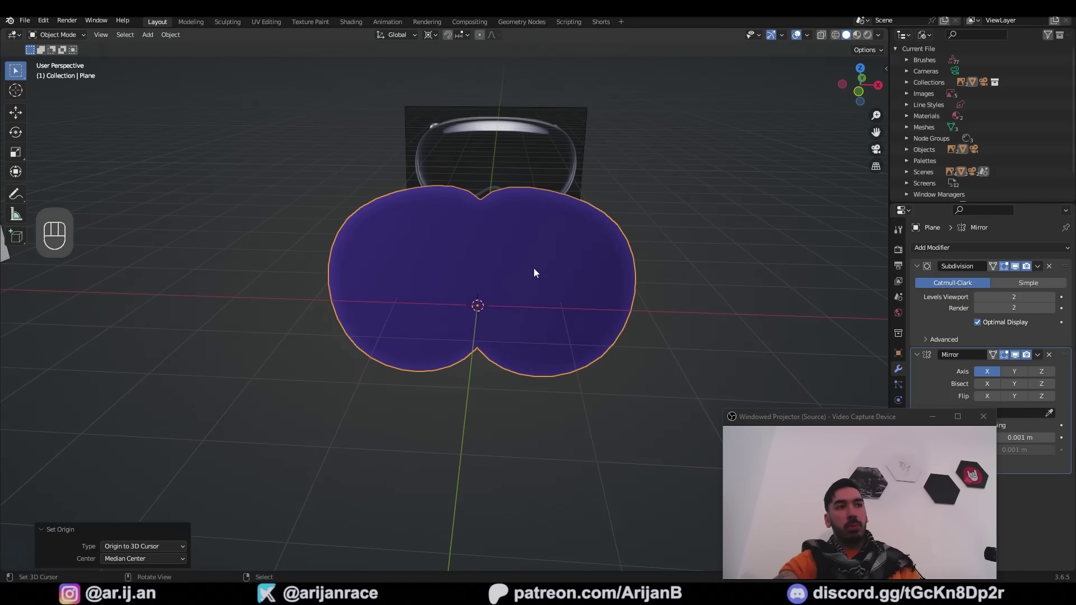
{"action": "key", "text": "Tab"}
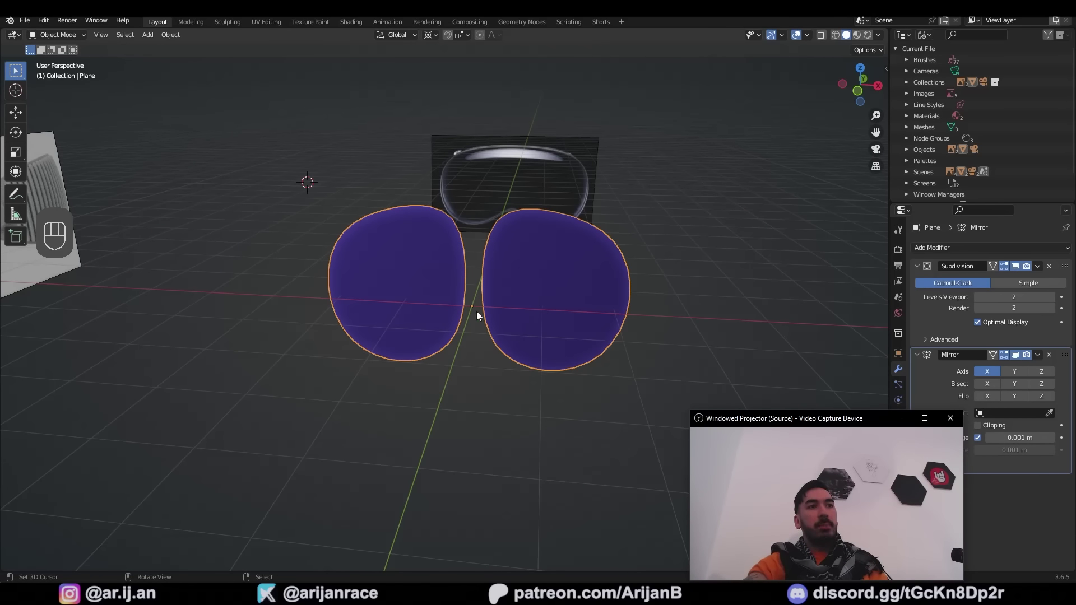
{"action": "middle_click", "coordinate": [486, 315]}
- Add a Plain Axes empty and assign it as the Mirror modifier's mirror object
{"action": "key", "text": "x"}
{"action": "key", "text": "shift+a"}
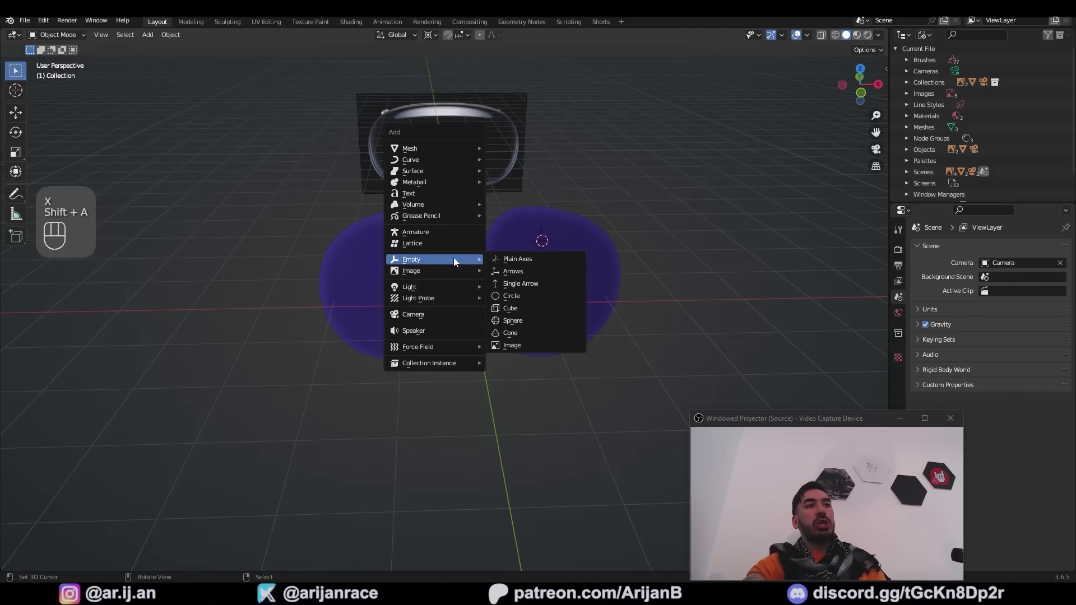
{"action": "key", "text": "g"}
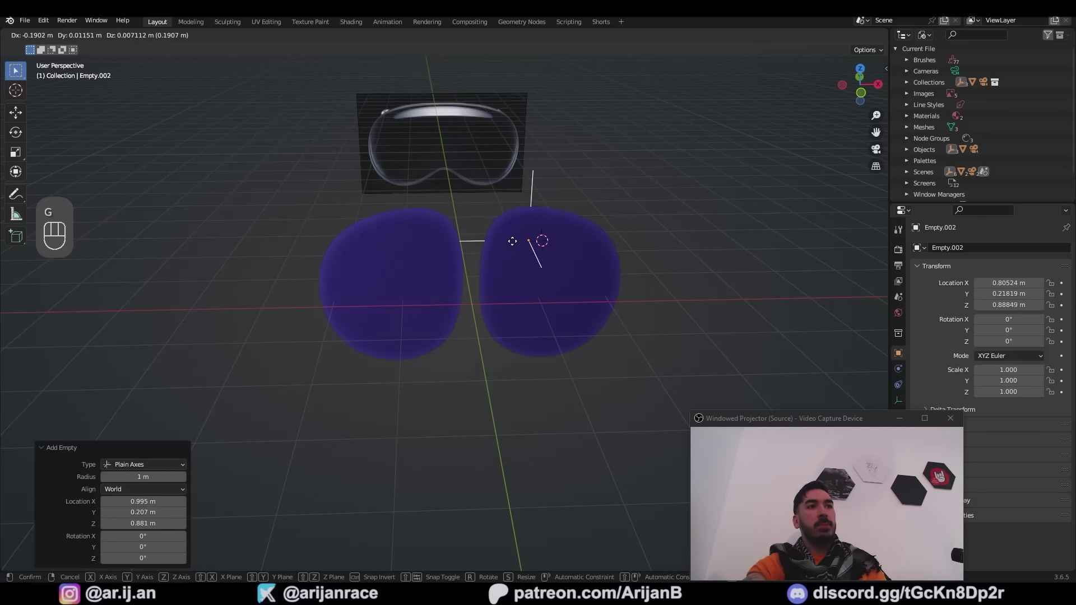
{"action": "key", "text": "g"}
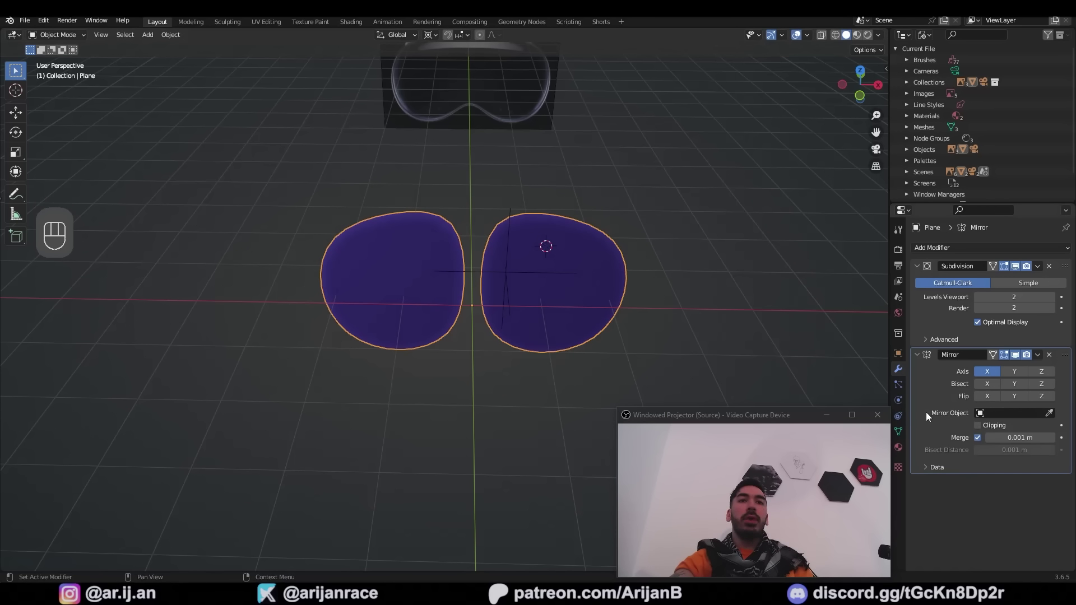
{"action": "left_click_drag", "start_coordinate": [1055, 418], "coordinate": [528, 282]}
{"action": "key", "text": "g"}
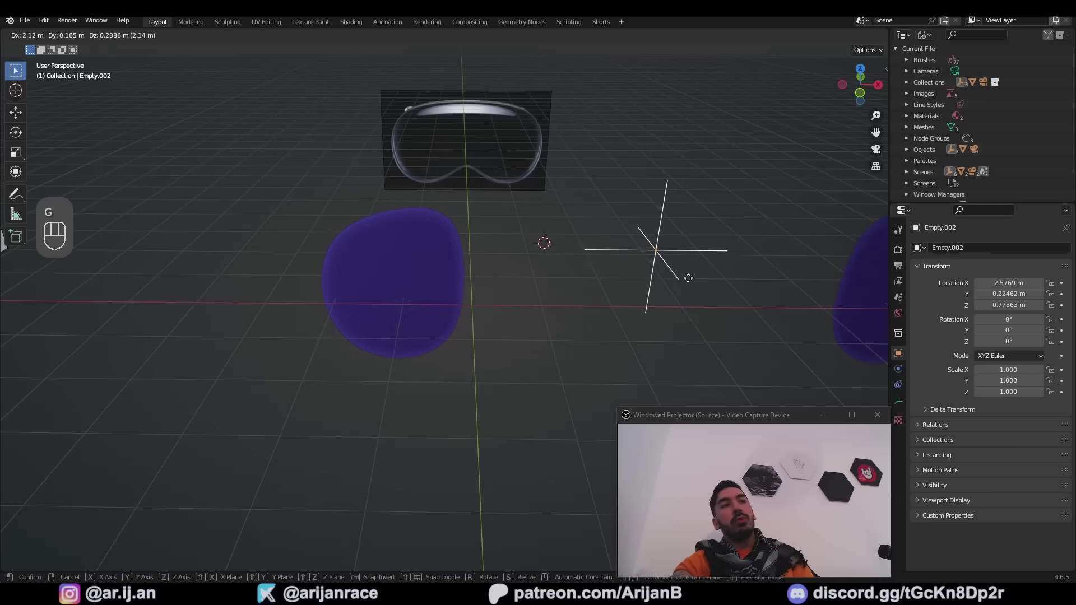
- Snap the empty to the scene origin with Selection to Cursor in front view
{"action": "key", "text": "KP_3"}
{"action": "key", "text": "KP_1"}
{"action": "key", "text": "z"}
{"action": "key", "text": "shift+s"}
{"action": "key", "text": "z"}
{"action": "key", "text": "shift+s"}
- Slide the lens's inner edge loop along the mesh in Edit Mode and confirm it
{"action": "key", "text": "g"}
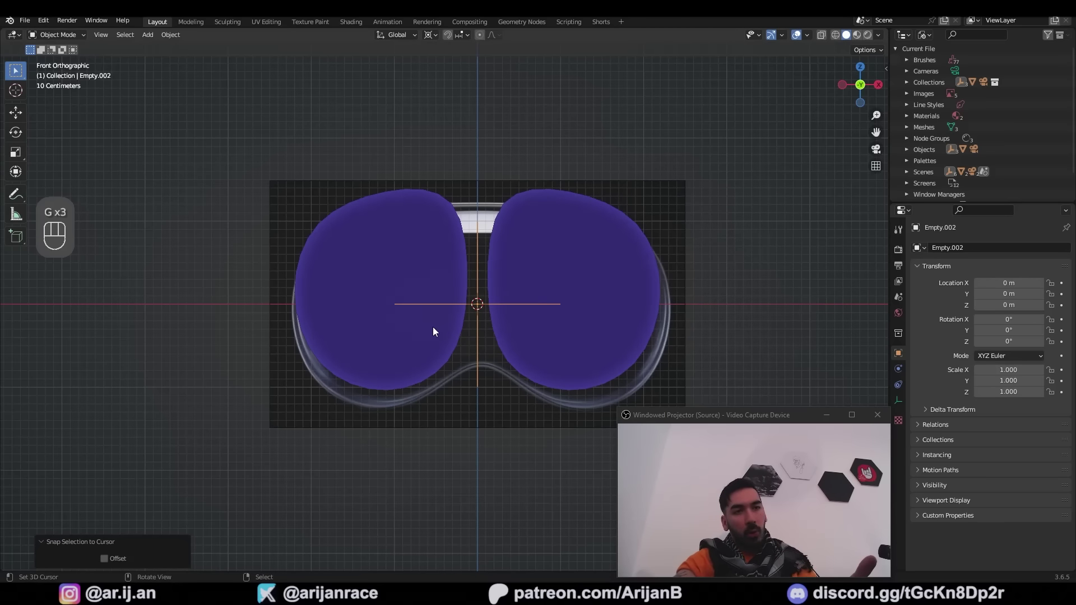
{"action": "key", "text": "ctrl+z"}
{"action": "key", "text": "a"}
{"action": "key", "text": "g"}
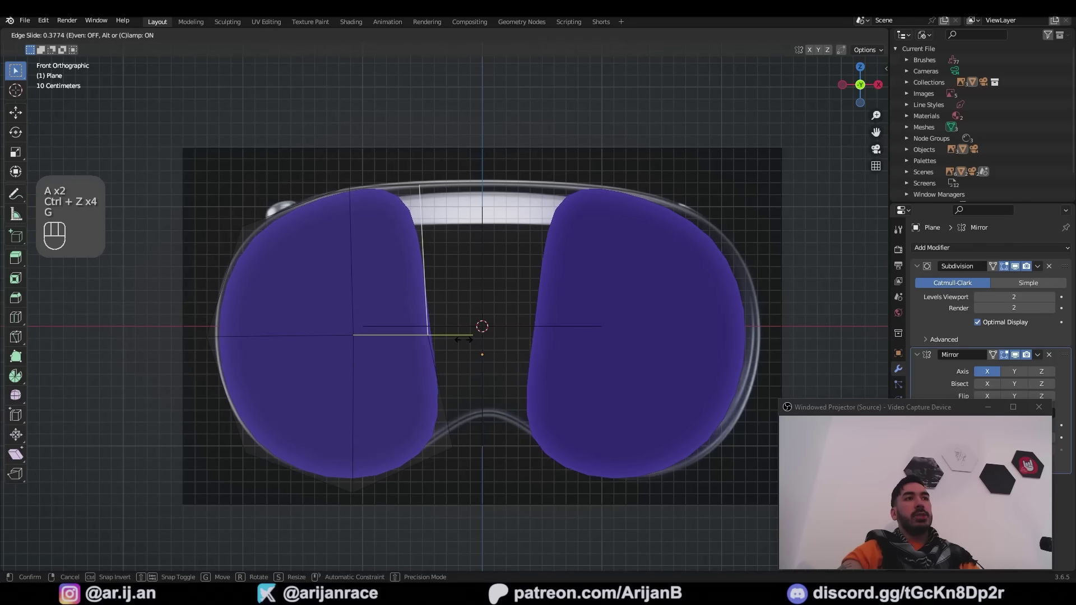
{"action": "key", "text": "z"}
{"action": "key", "text": "shift+s"}
{"action": "key", "text": "shift+s"}
- Extrude the inner edge toward the centre and scale it flat along X so the halves meet
{"action": "left_click", "coordinate": [443, 59]}
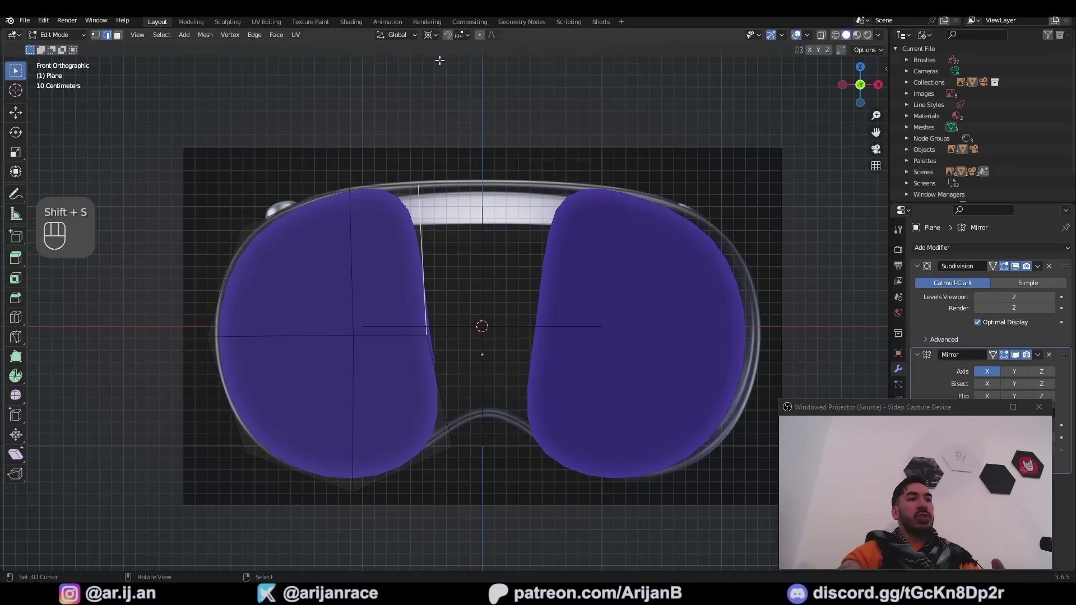
{"action": "key", "text": "s"}
{"action": "right_click", "coordinate": [414, 300]}
{"action": "right_click", "coordinate": [435, 367]}
{"action": "key", "text": "e"}
{"action": "key", "text": "s"}
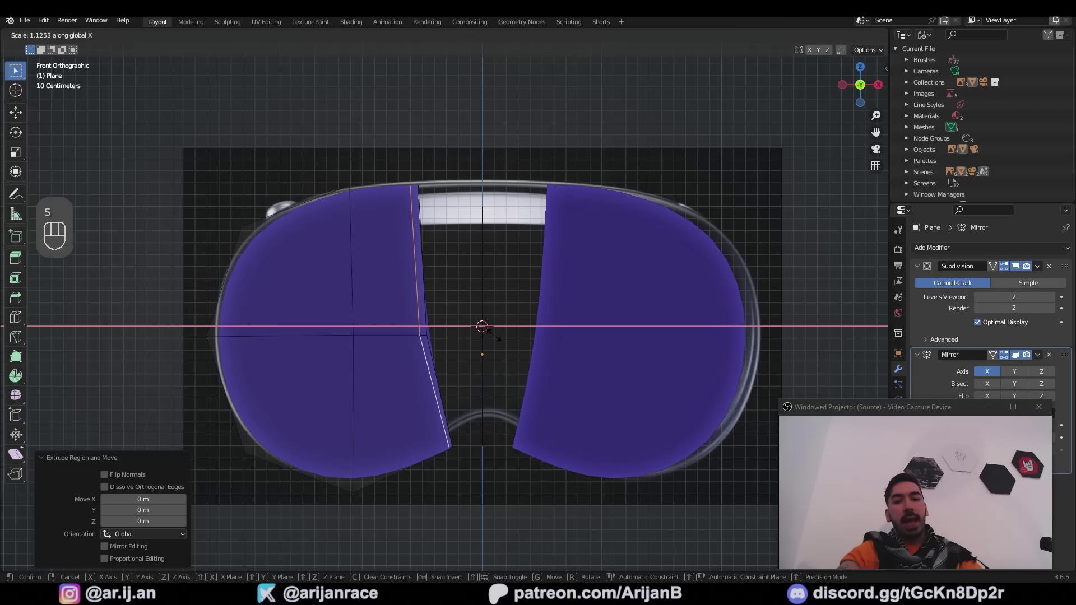
{"action": "key", "text": "Tab"}
{"action": "key", "text": "1"}
- Back in Object Mode, move the Mirror modifier above Subdivision for a seamless visor
{"action": "key", "text": "Tab"}
{"action": "left_click_drag", "start_coordinate": [1072, 356], "coordinate": [1058, 257]}
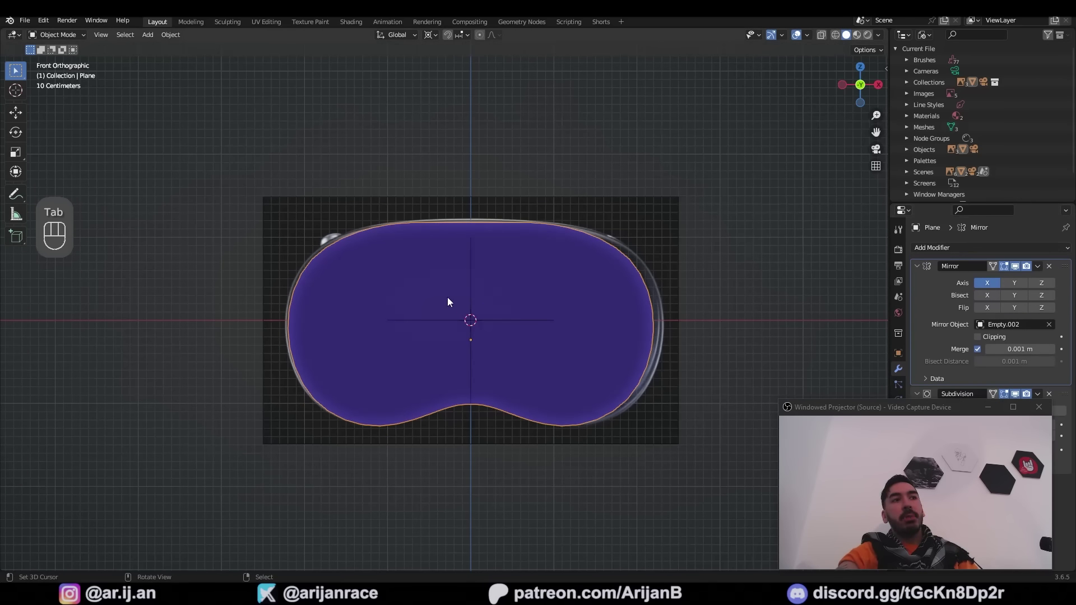
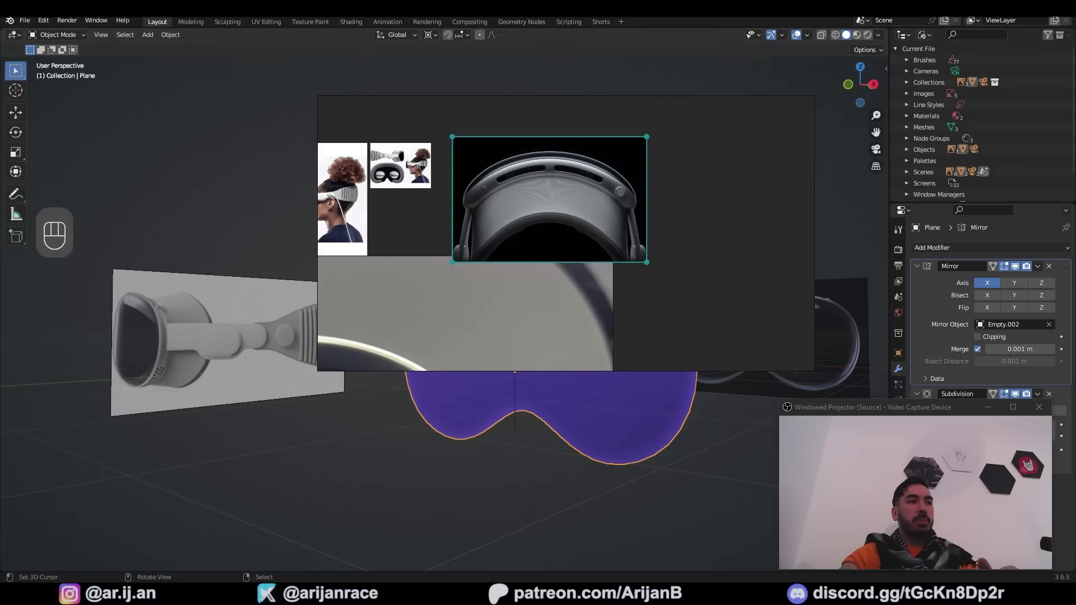
- In Top view, snap the top reference image to the scene centre and rotate it around Z
{"action": "middle_click", "coordinate": [469, 359]}
{"action": "key", "text": "KP_7"}
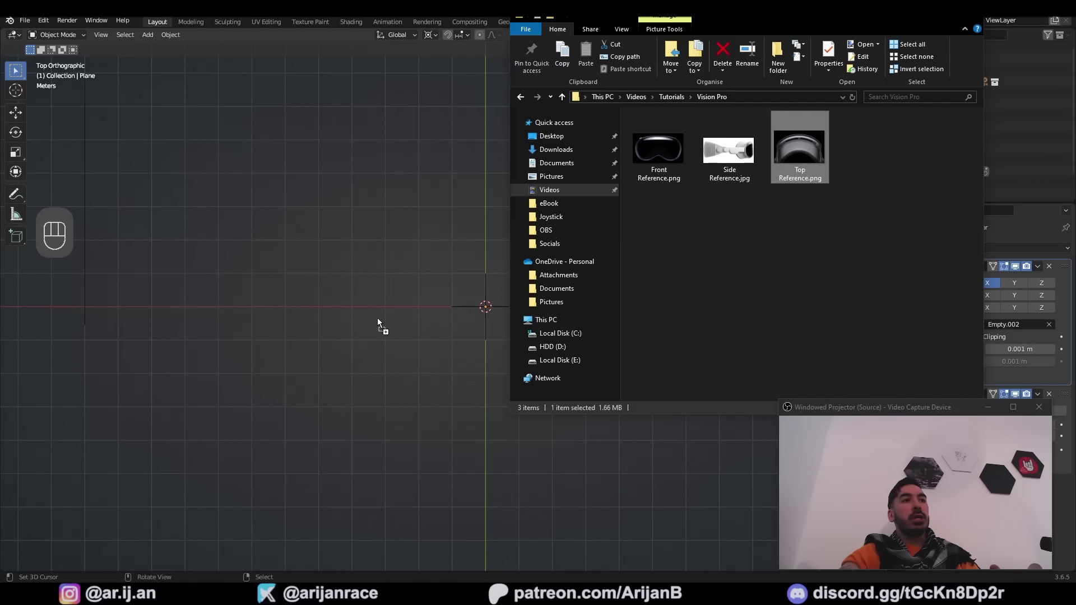
{"action": "middle_click", "coordinate": [377, 373]}
{"action": "key", "text": "shift+s"}
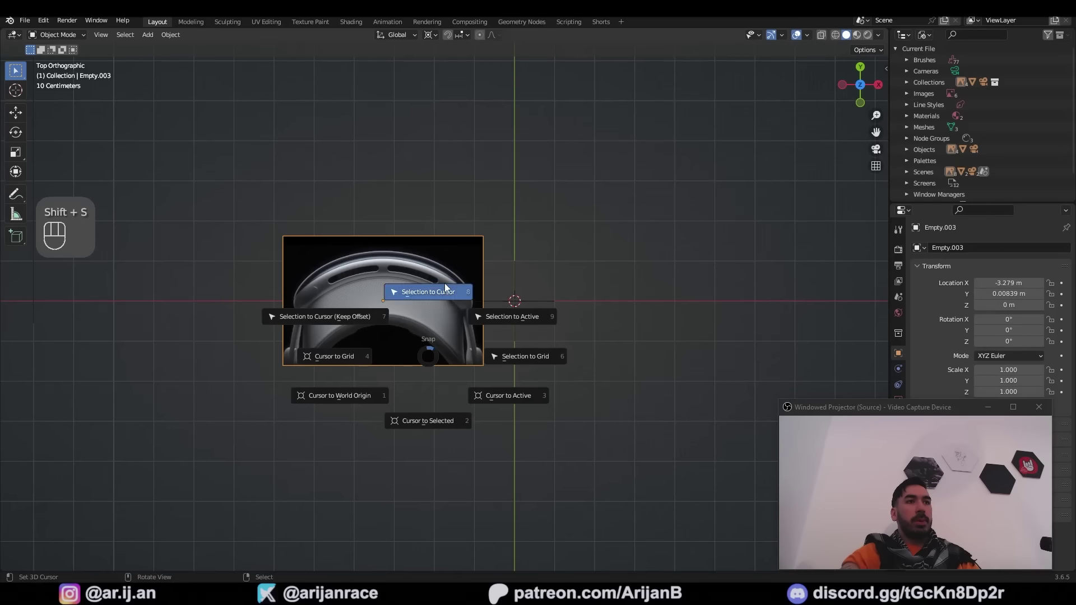
{"action": "left_click_drag", "start_coordinate": [473, 360], "coordinate": [437, 305]}
{"action": "key", "text": "r"}
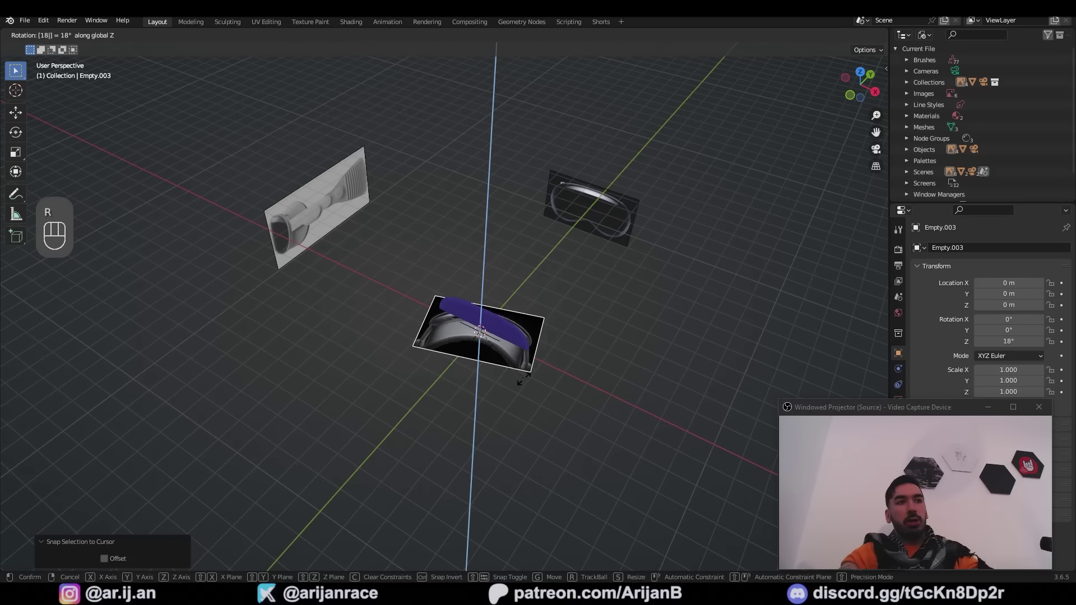
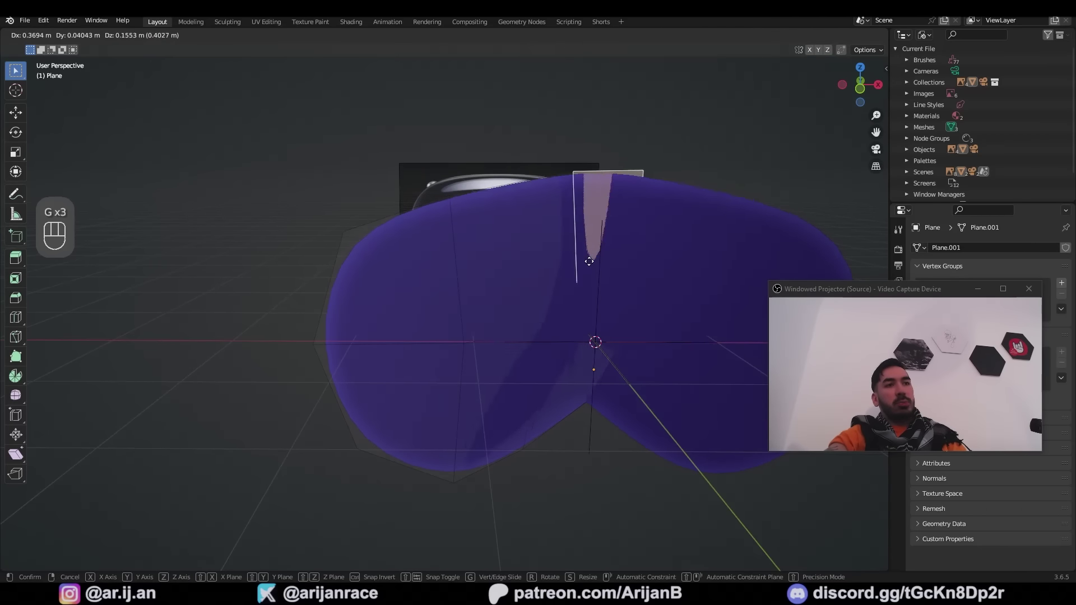
- Add a vertical loop cut through the left side of the mirrored visor mesh
{"action": "key", "text": "ctrl+r"}
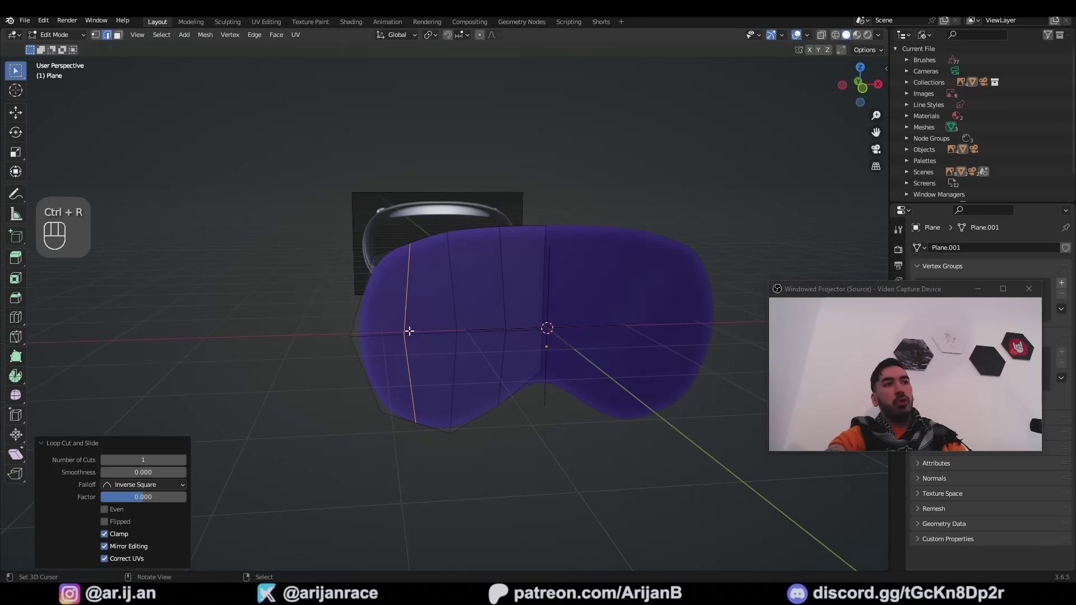
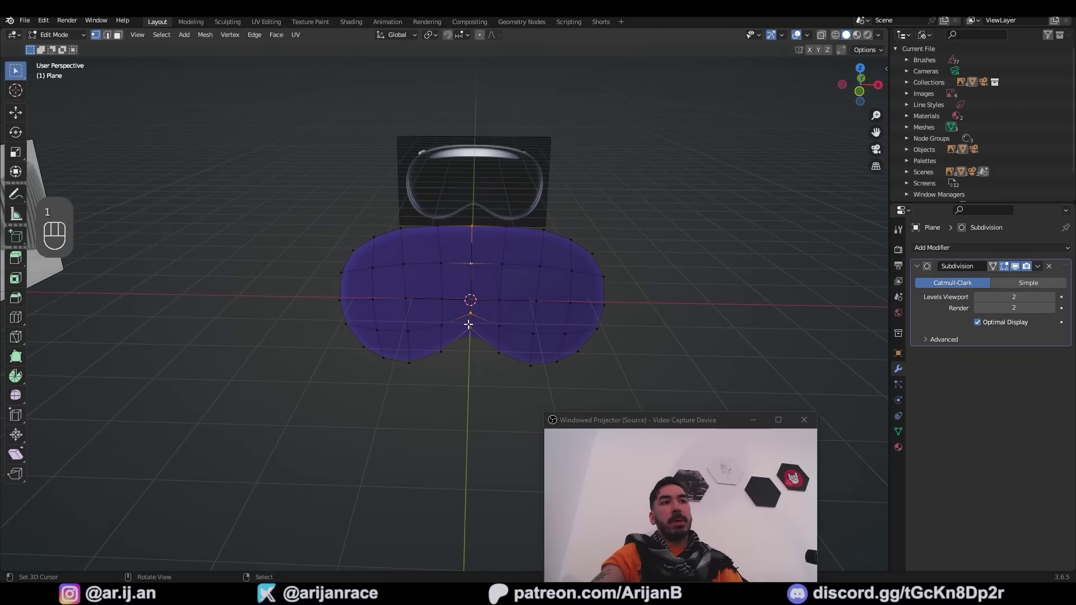
- Enable proportional editing and start bending the visor outline with soft falloff
{"action": "left_click", "coordinate": [487, 39]}
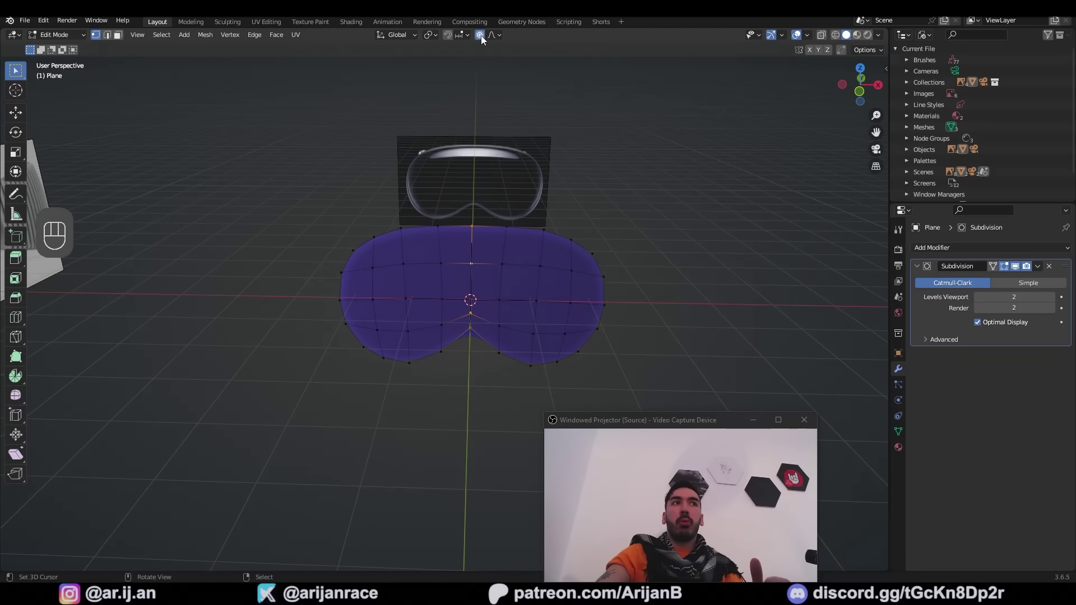
{"action": "key", "text": "o"}
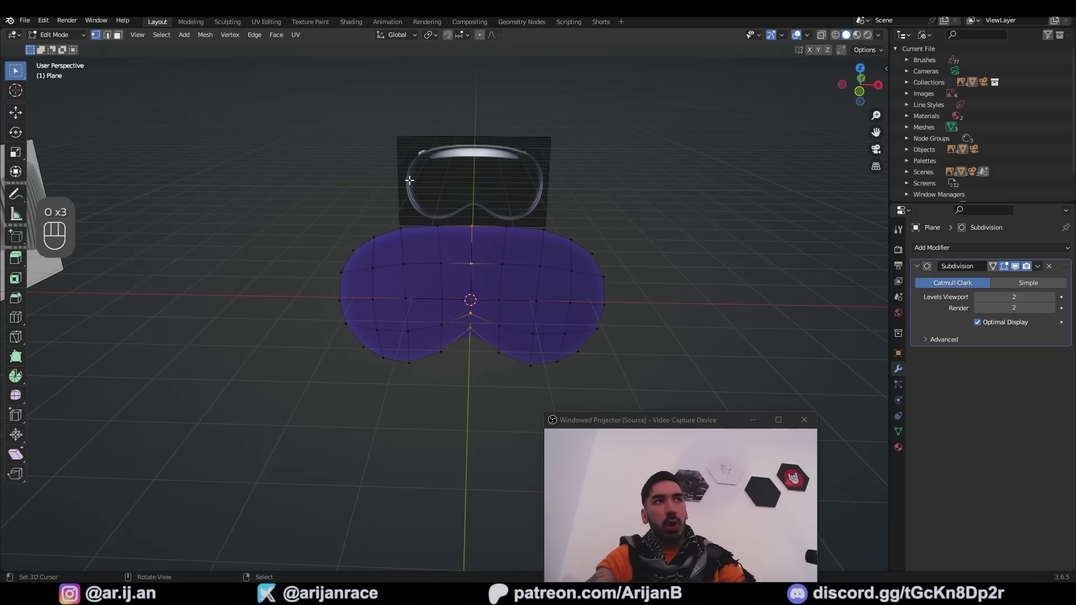
{"action": "left_click_drag", "start_coordinate": [497, 39], "coordinate": [435, 320]}
{"action": "key", "text": "g"}
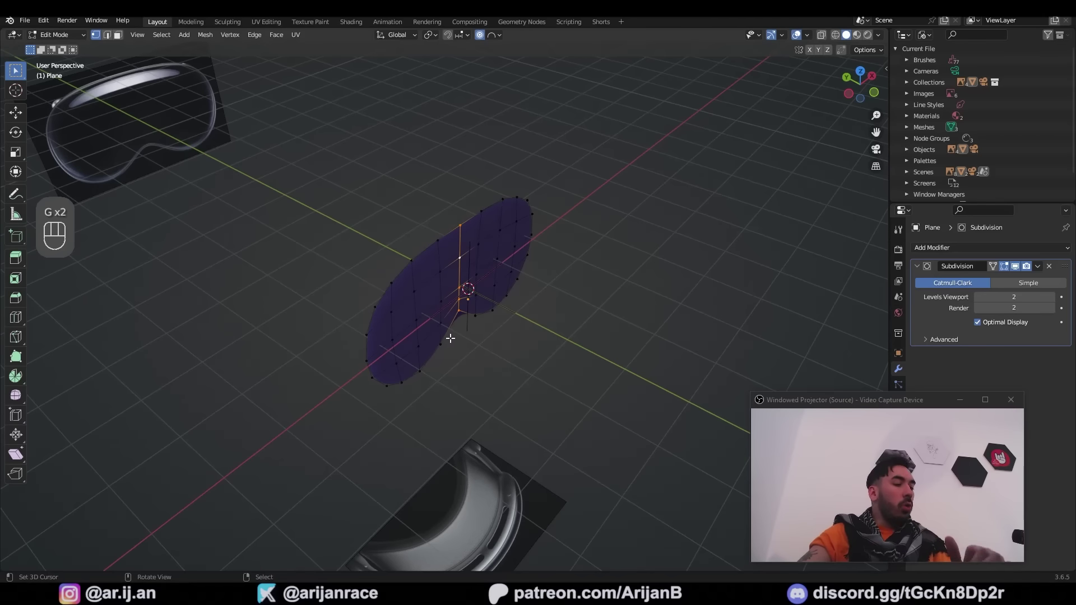
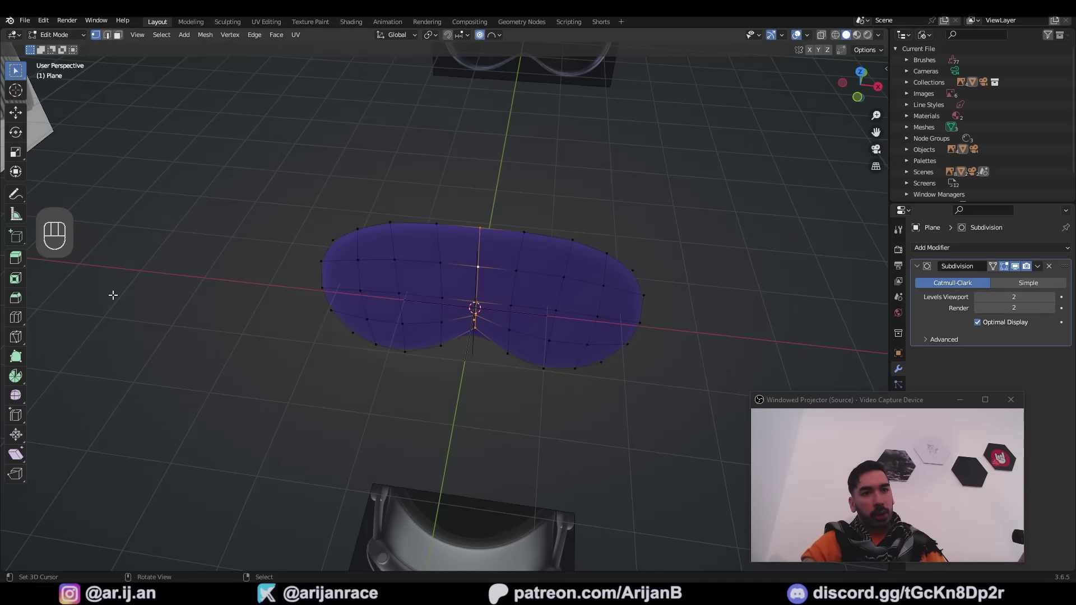
{"action": "key", "text": "g"}
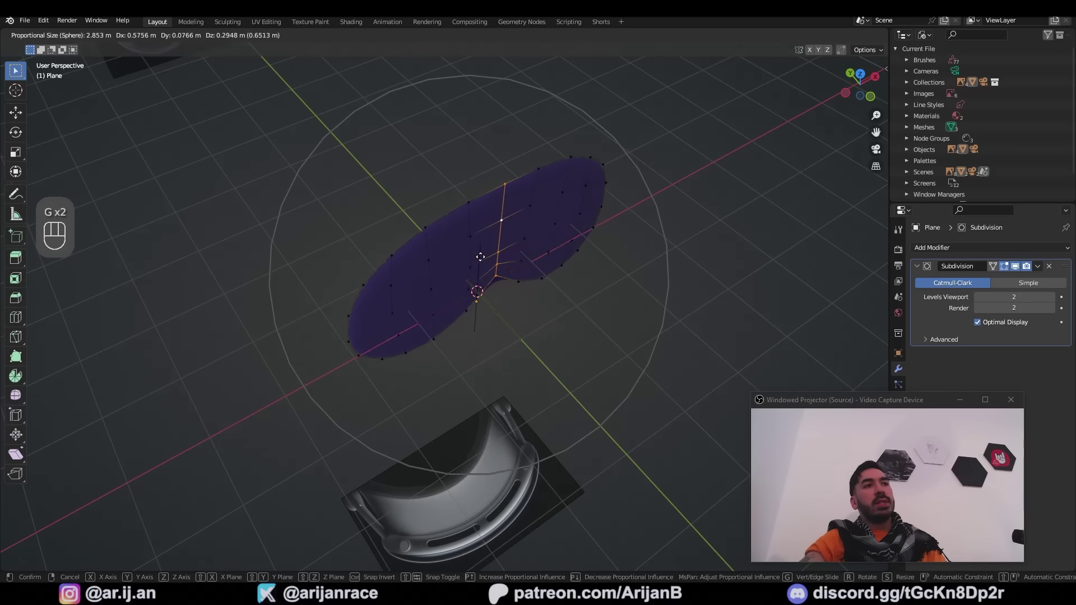
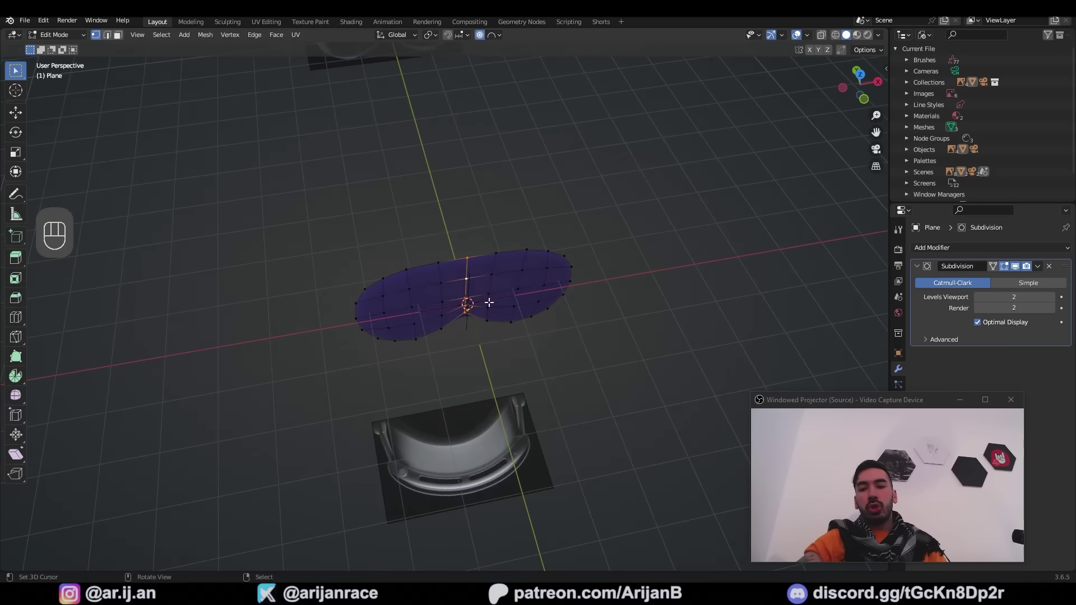
- From Top view, push the visor's centre back along Y to curve it around the headset front
{"action": "key", "text": "KP_7"}
{"action": "key", "text": "g"}
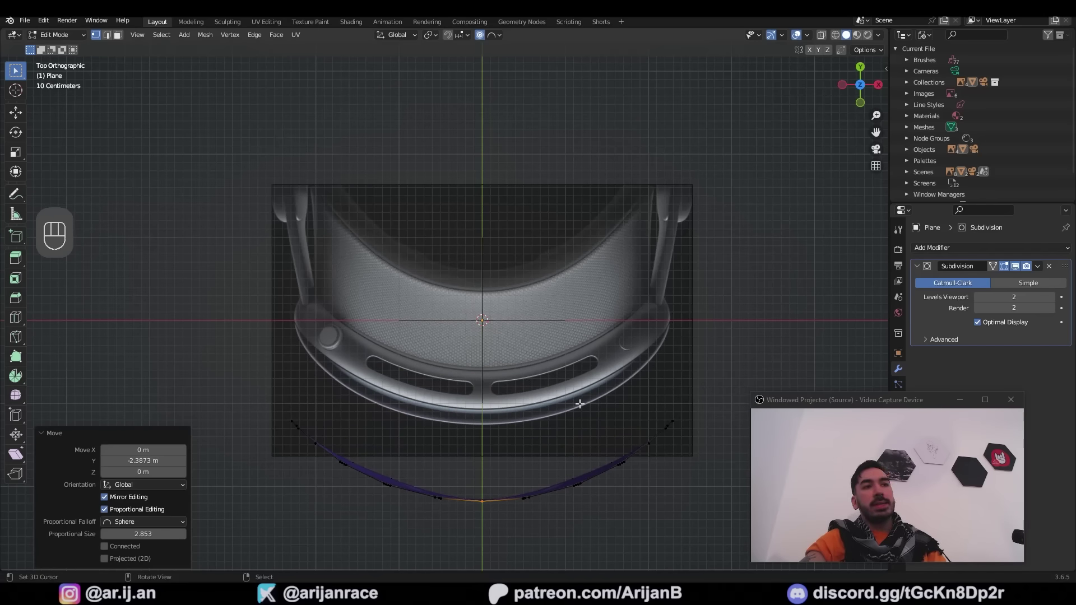
{"action": "key", "text": "g"}
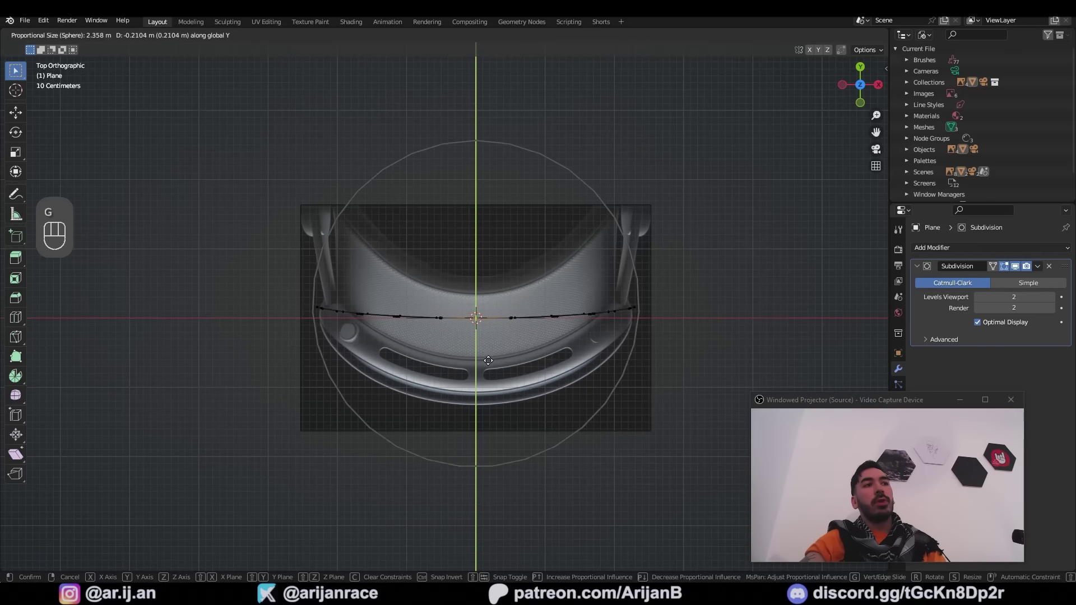
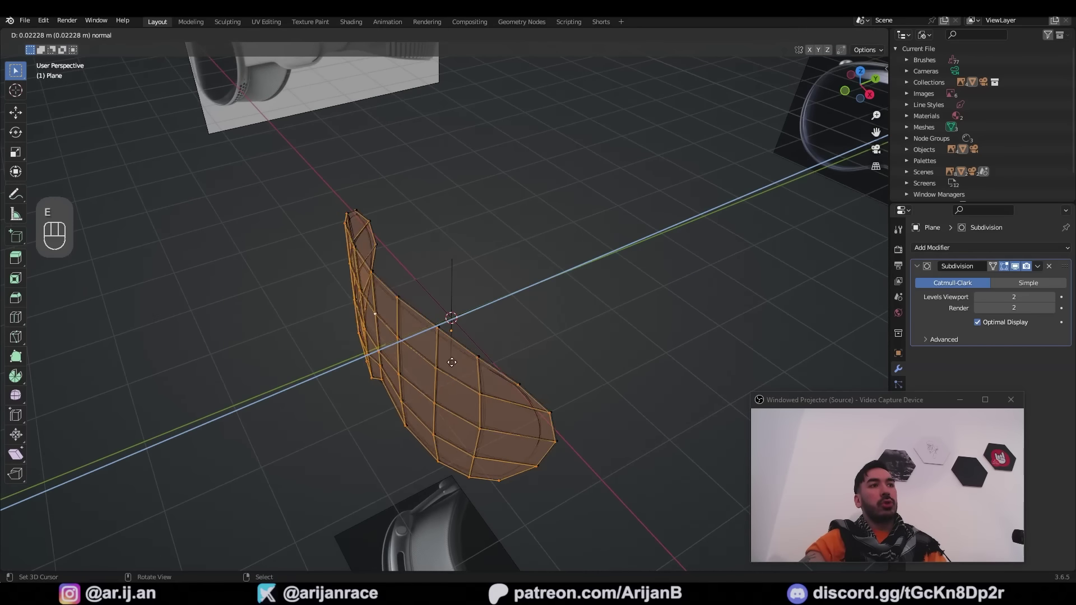
- Extrude the visor's edge into a rim and shrink/fatten it to an even thickness
{"action": "key", "text": "alt+s"}
{"action": "key", "text": "KP_7"}
{"action": "key", "text": "alt+s"}
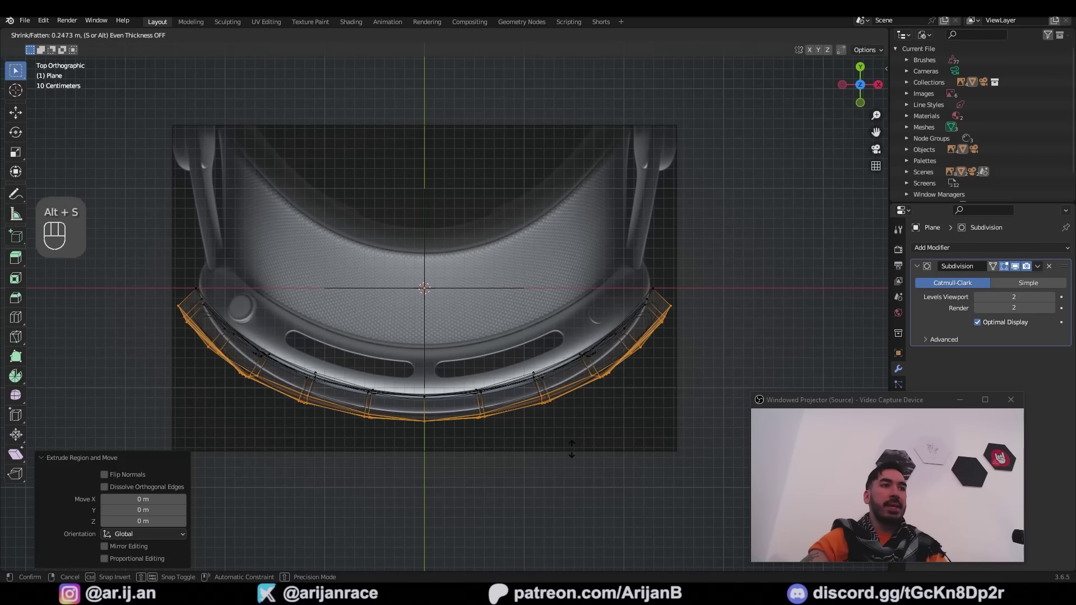
{"action": "key", "text": "Tab"}
{"action": "key", "text": "z"}
{"action": "middle_click", "coordinate": [538, 316]}
{"action": "middle_click", "coordinate": [396, 234]}
{"action": "key", "text": "3"}
- Select rim faces with pick shortest path and adjust them along the depth axis
{"action": "left_click_drag", "start_coordinate": [447, 295], "coordinate": [493, 306]}
{"action": "right_click", "coordinate": [578, 351]}
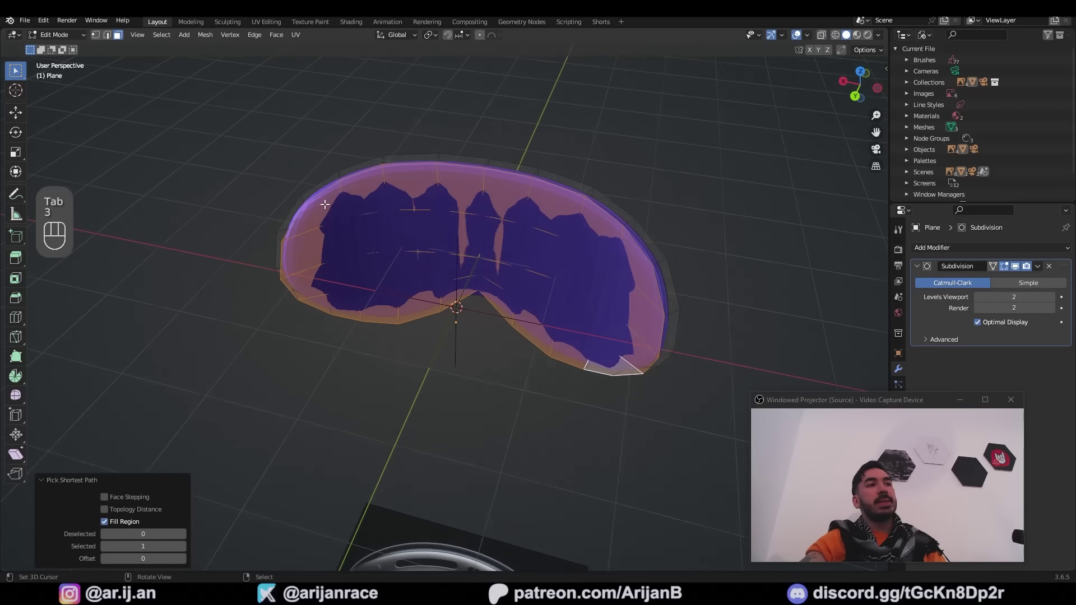
{"action": "key", "text": "a"}
{"action": "key", "text": "a"}
{"action": "right_click", "coordinate": [290, 184]}
{"action": "key", "text": "z"}
{"action": "right_click", "coordinate": [642, 368]}
{"action": "middle_click", "coordinate": [621, 373]}
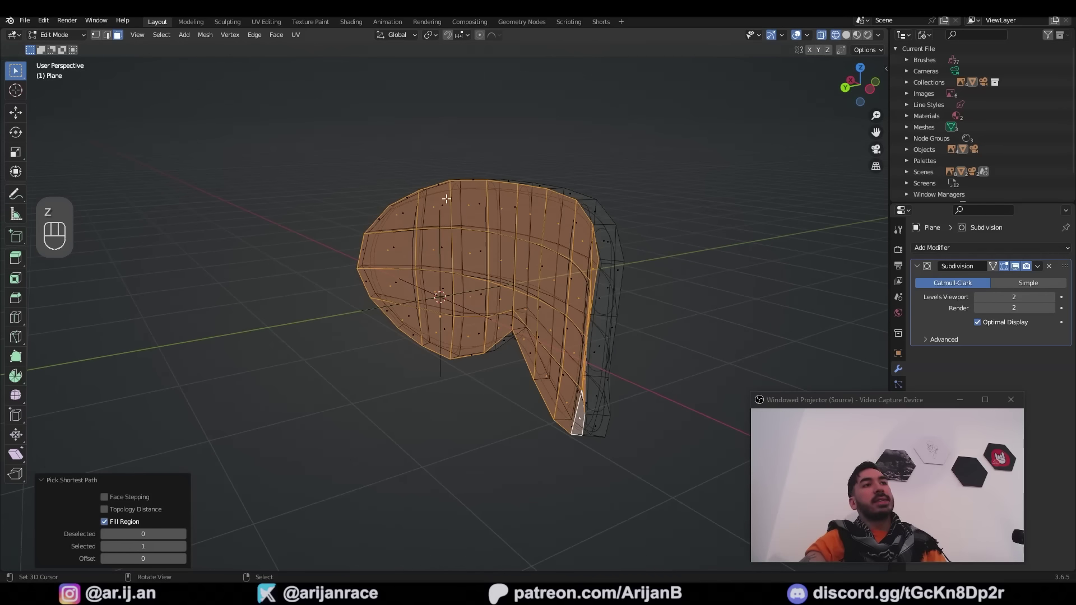
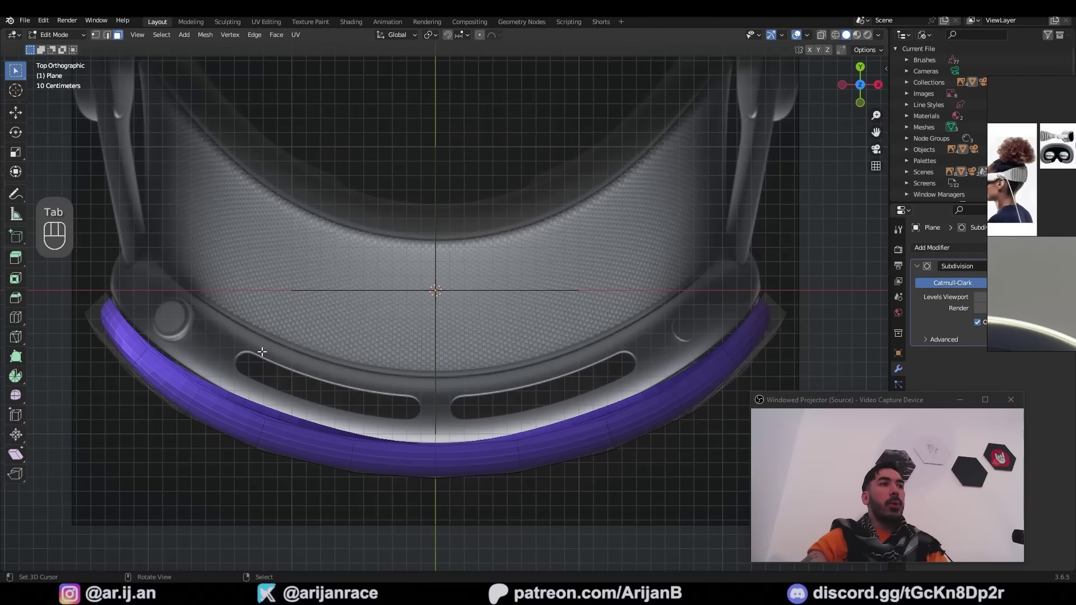
- Move the selected rim edges along Y to hug the top-view outline, then check in Object Mode
{"action": "key", "text": "1"}
{"action": "key", "text": "z"}
{"action": "key", "text": "a"}
{"action": "key", "text": "b"}
{"action": "left_click_drag", "start_coordinate": [512, 318], "coordinate": [376, 304]}
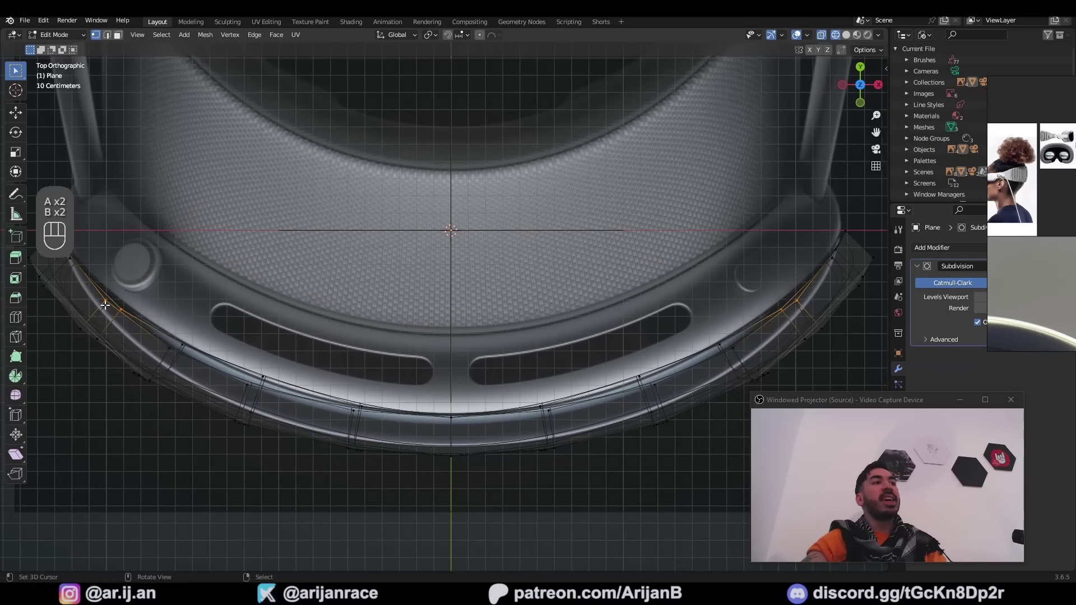
{"action": "key", "text": "g"}
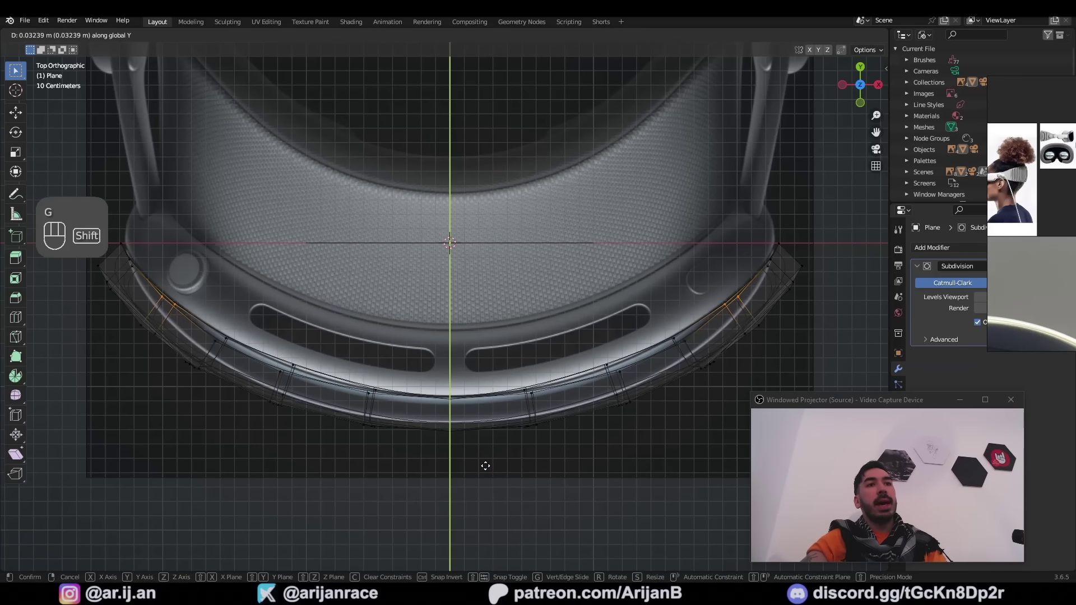
{"action": "key", "text": "Tab"}
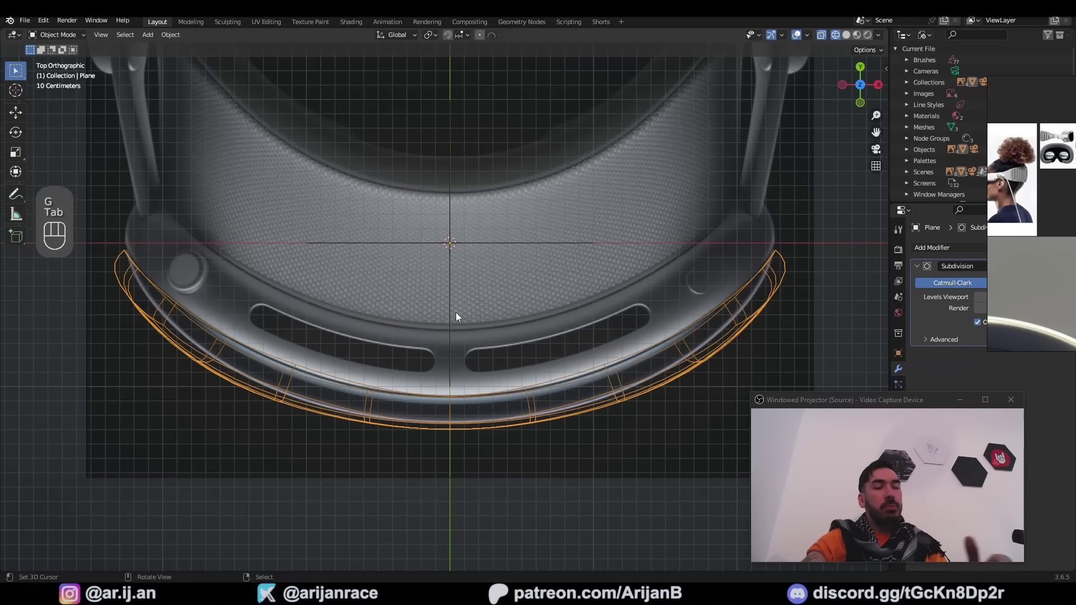
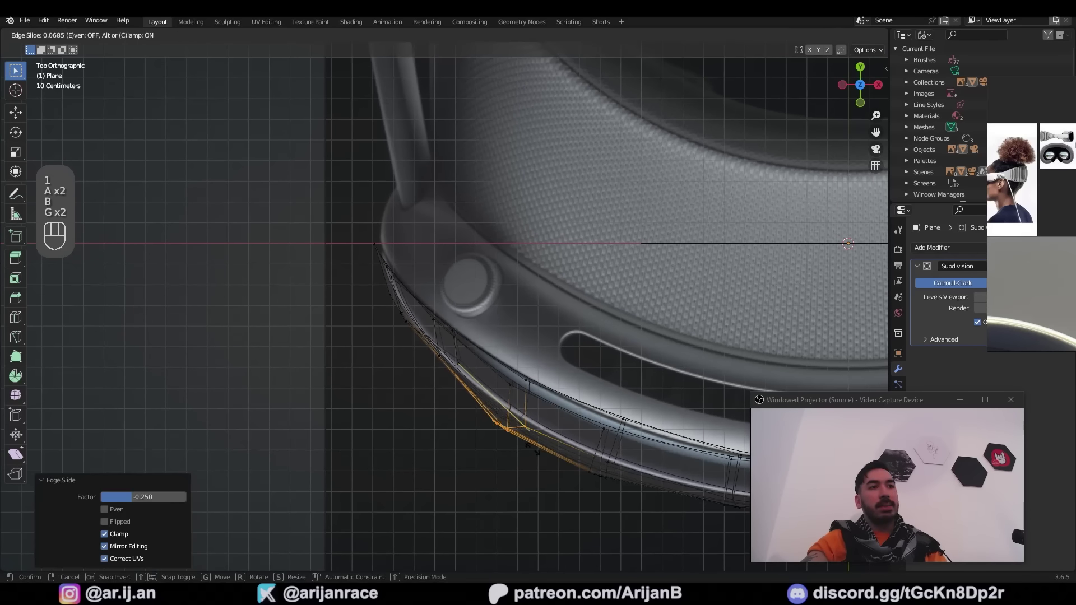
- Edge-slide and nudge the rim loops further, ending on the side reference view
{"action": "key", "text": "Tab"}
{"action": "key", "text": "g"}
{"action": "key", "text": "a"}
{"action": "key", "text": "a"}
{"action": "key", "text": "b"}
{"action": "key", "text": "g"}
{"action": "key", "text": "KP_3"}
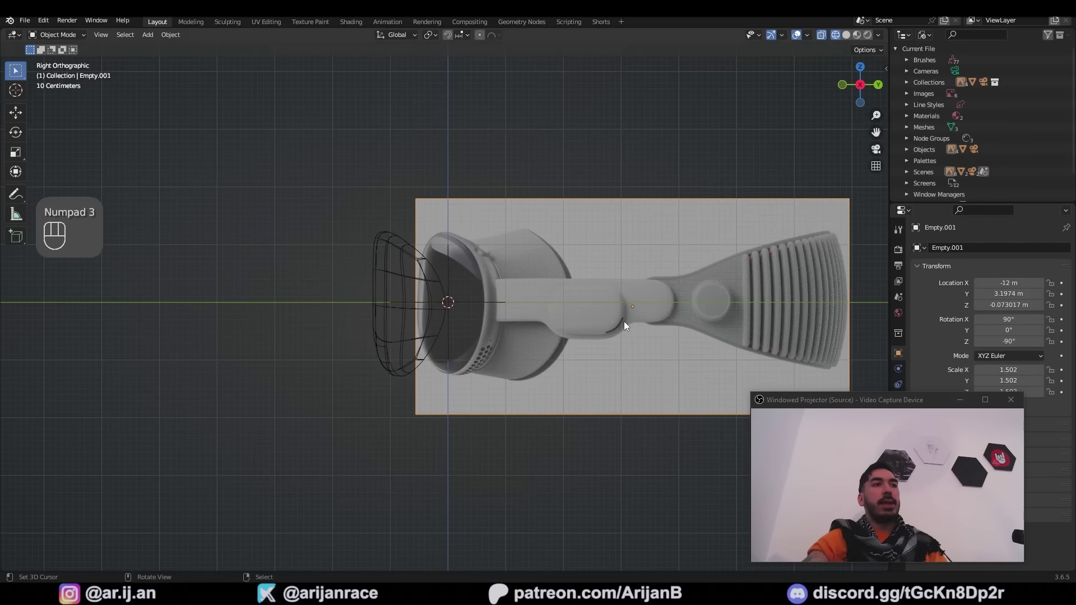
- Move the side reference image along Y to realign it with the visor in side view
{"action": "key", "text": "g"}
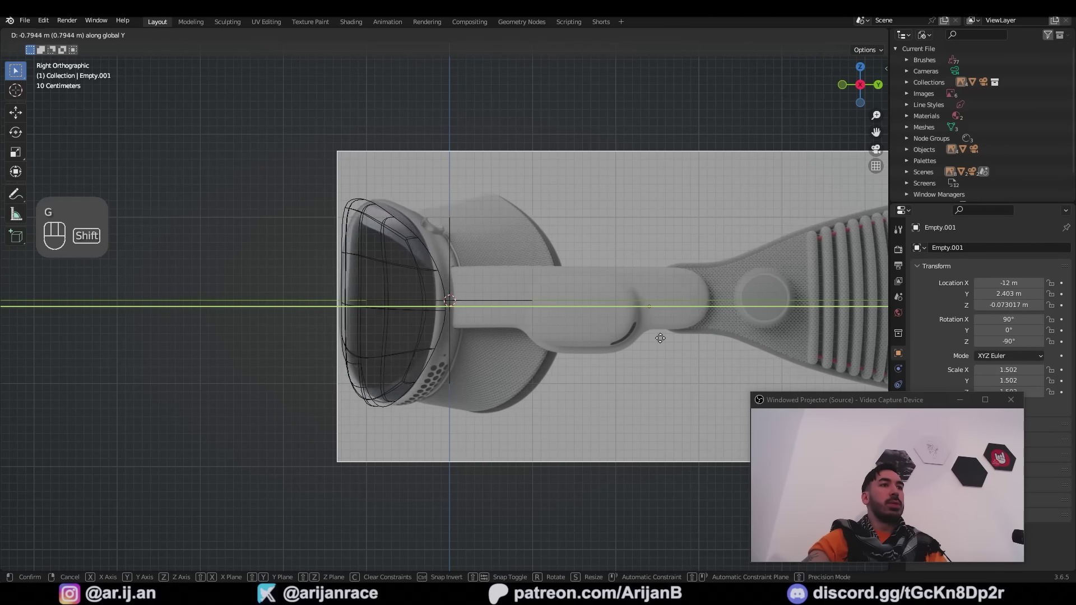
{"action": "key", "text": "b"}
{"action": "key", "text": "a"}
{"action": "key", "text": "KP_3"}
{"action": "key", "text": "a"}
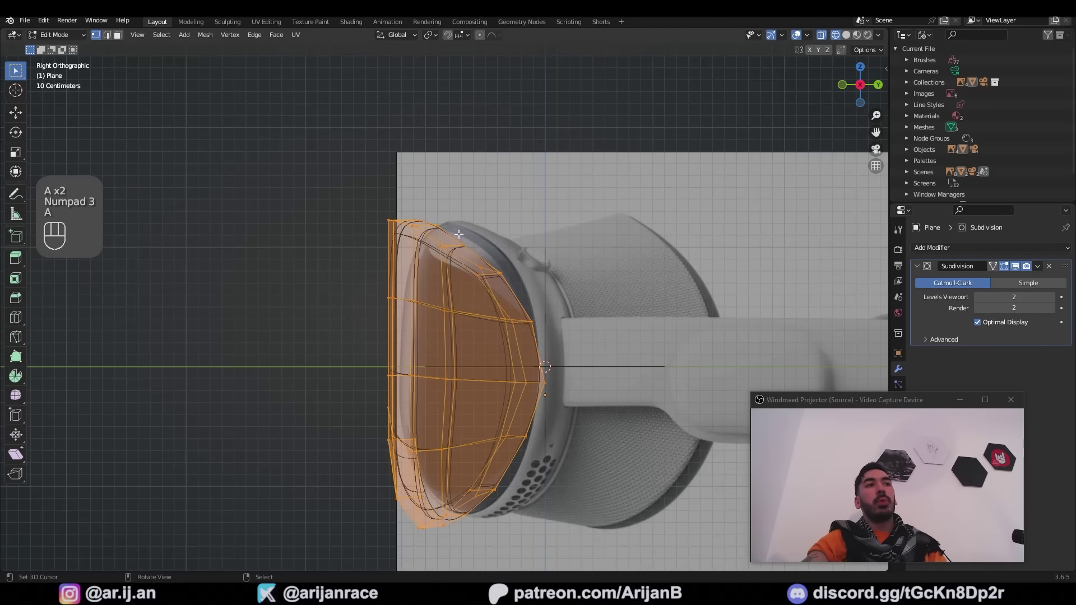
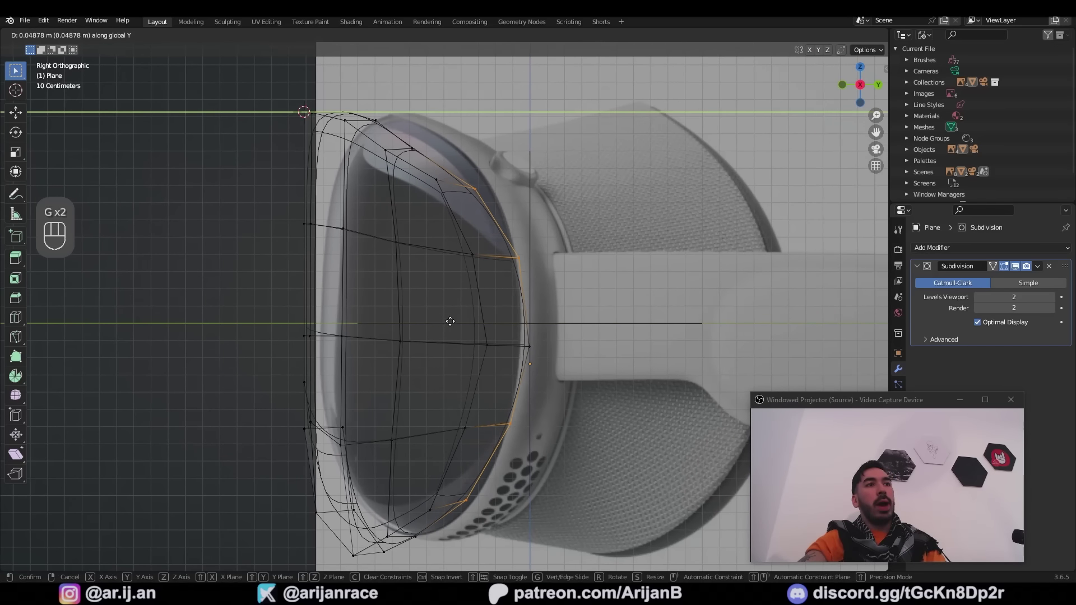
- Move visor vertices along Y and slide an edge loop to fit the headset's glass profile
{"action": "key", "text": "g"}
{"action": "key", "text": "a"}
{"action": "key", "text": "b"}
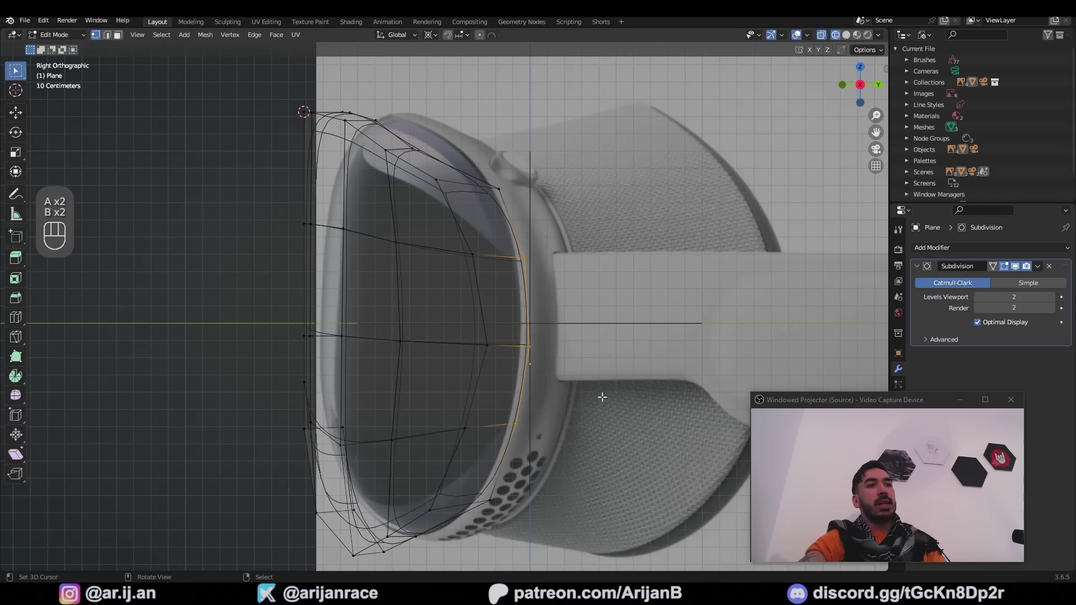
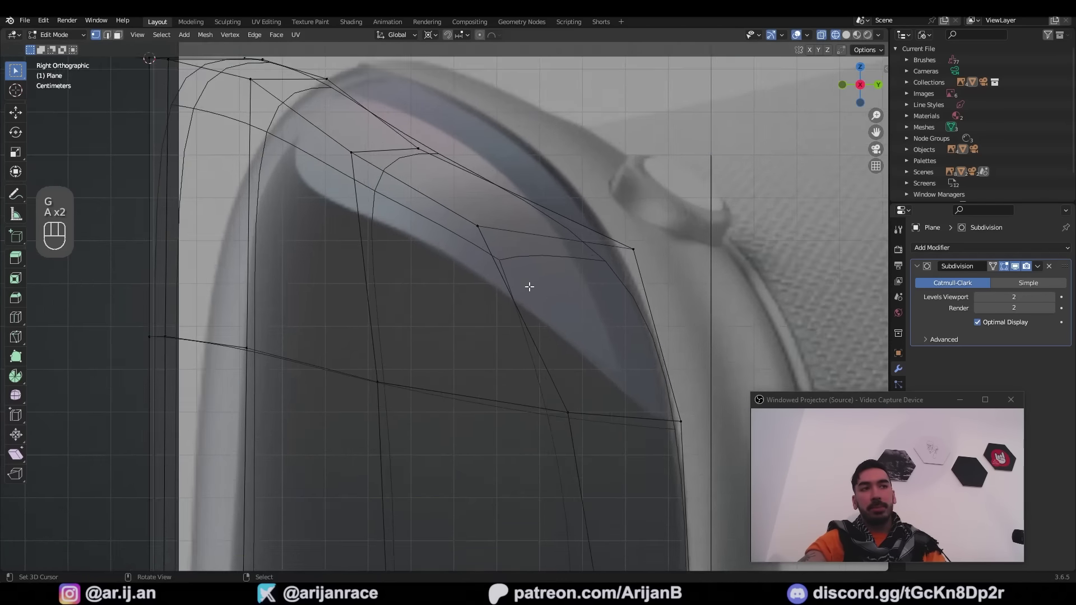
{"action": "key", "text": "g"}
{"action": "key", "text": "a"}
{"action": "key", "text": "b"}
{"action": "key", "text": "g"}
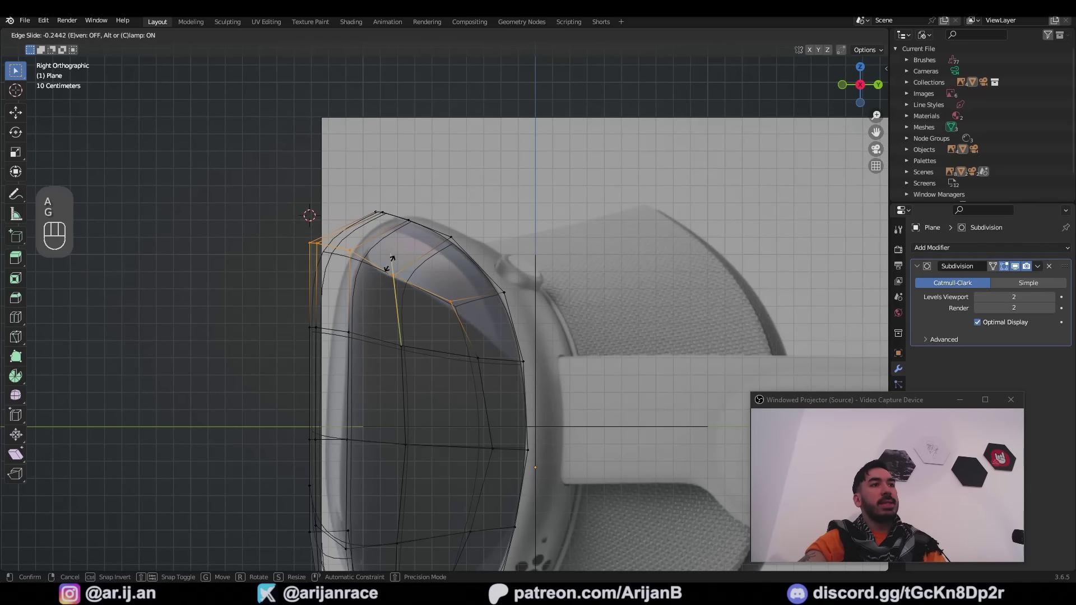
- Refine the top edge loops to the rounded side profile, then check from side and top views
{"action": "right_click", "coordinate": [394, 279]}
{"action": "key", "text": "g"}
{"action": "key", "text": "a"}
{"action": "key", "text": "a"}
{"action": "key", "text": "b"}
{"action": "key", "text": "g"}
{"action": "key", "text": "Tab"}
{"action": "key", "text": "KP_3"}
{"action": "key", "text": "KP_7"}
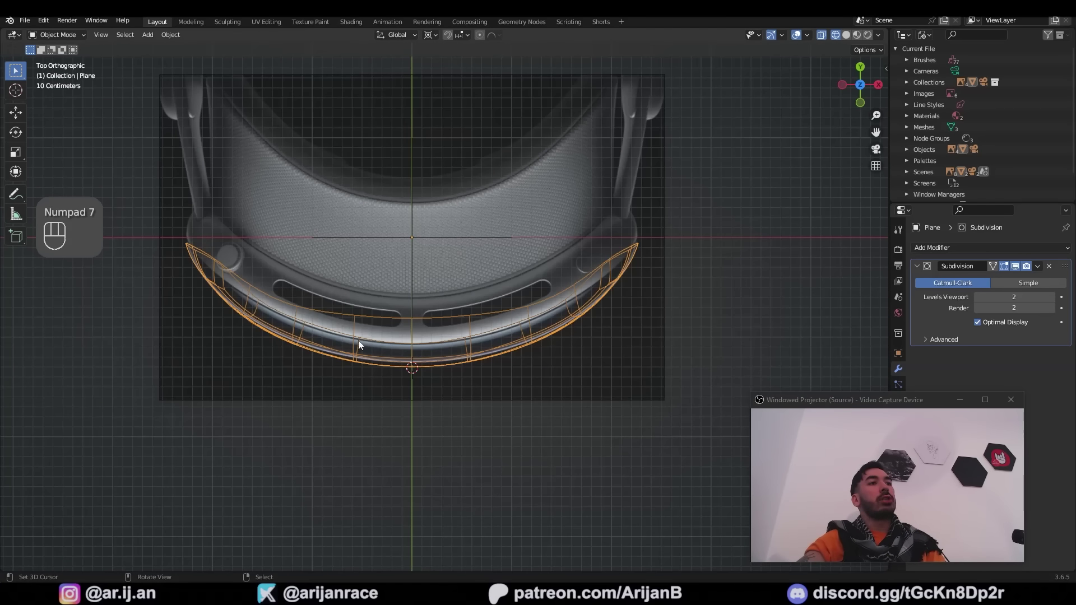
- Orbit the visor shell in perspective and adjust vertices against side and top references
{"action": "key", "text": "KP_3"}
{"action": "key", "text": "Tab"}
{"action": "left_click_drag", "start_coordinate": [531, 368], "coordinate": [494, 282]}
{"action": "key", "text": "KP_7"}
{"action": "key", "text": "Tab"}
{"action": "middle_click", "coordinate": [381, 366]}
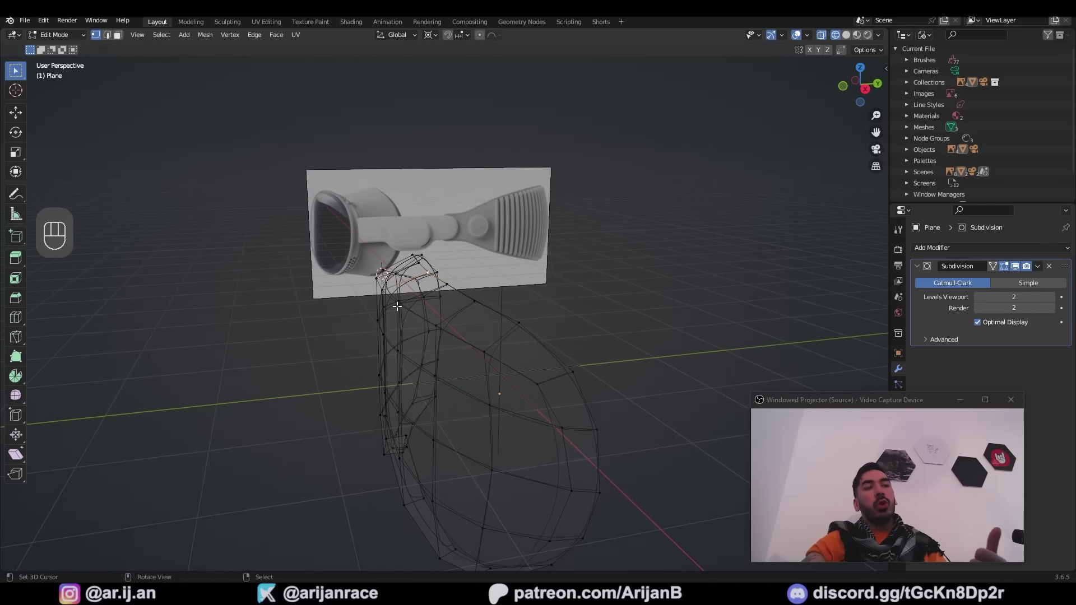
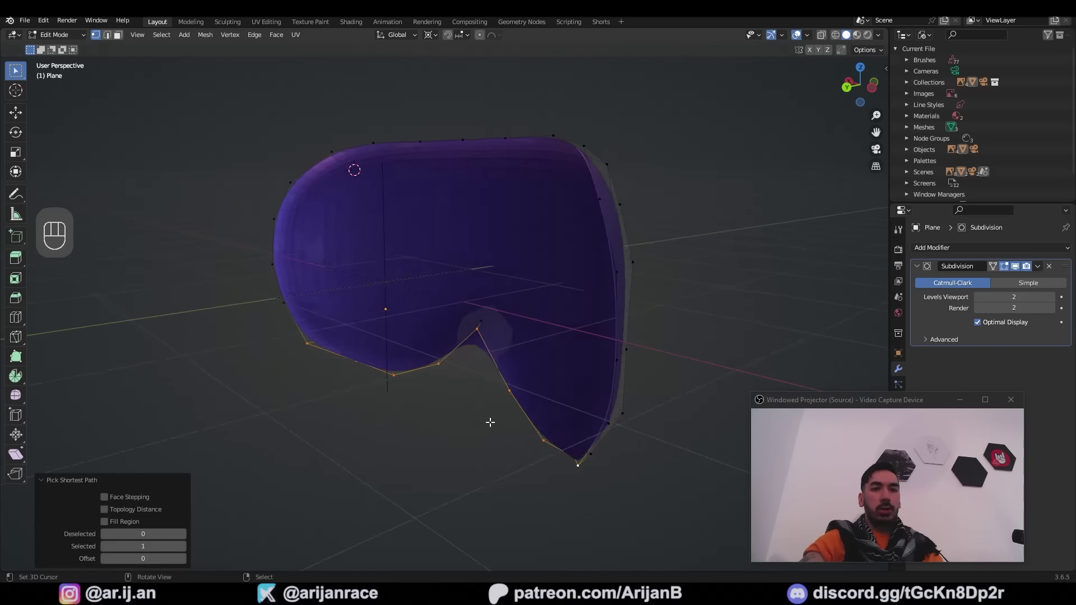
- Pull the lower nose-notch edge inward and scale it narrower along the depth axis
{"action": "key", "text": "g"}
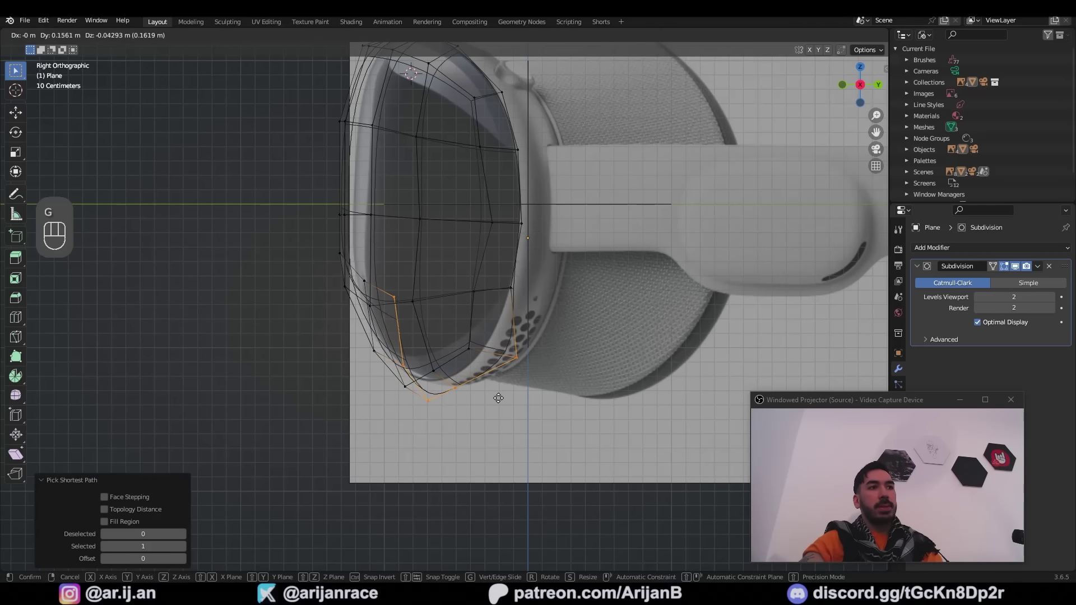
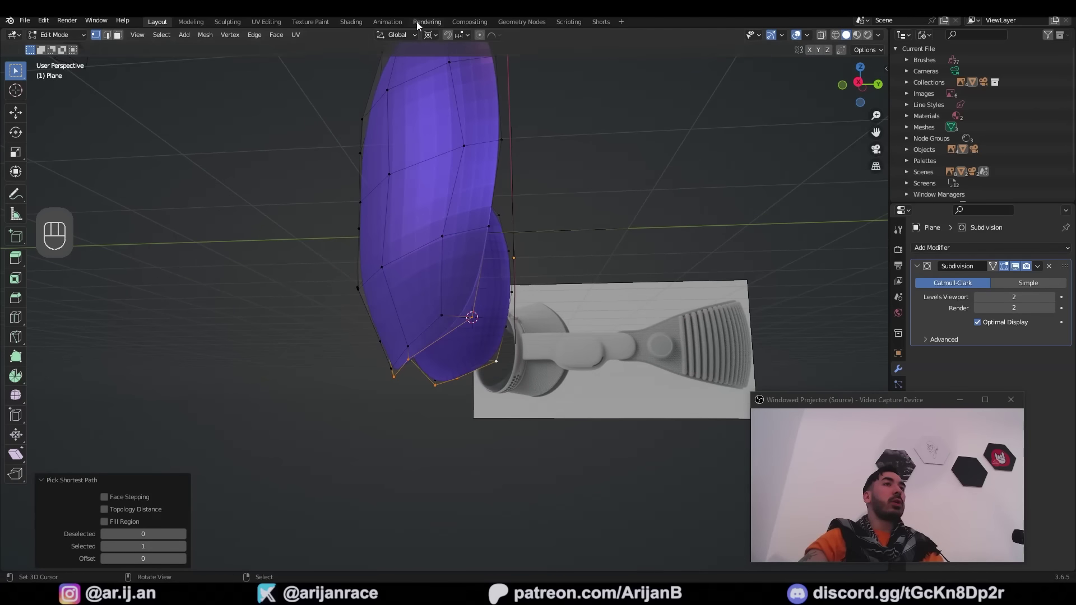
{"action": "middle_click", "coordinate": [482, 360]}
{"action": "key", "text": "s"}
{"action": "key", "text": "z"}
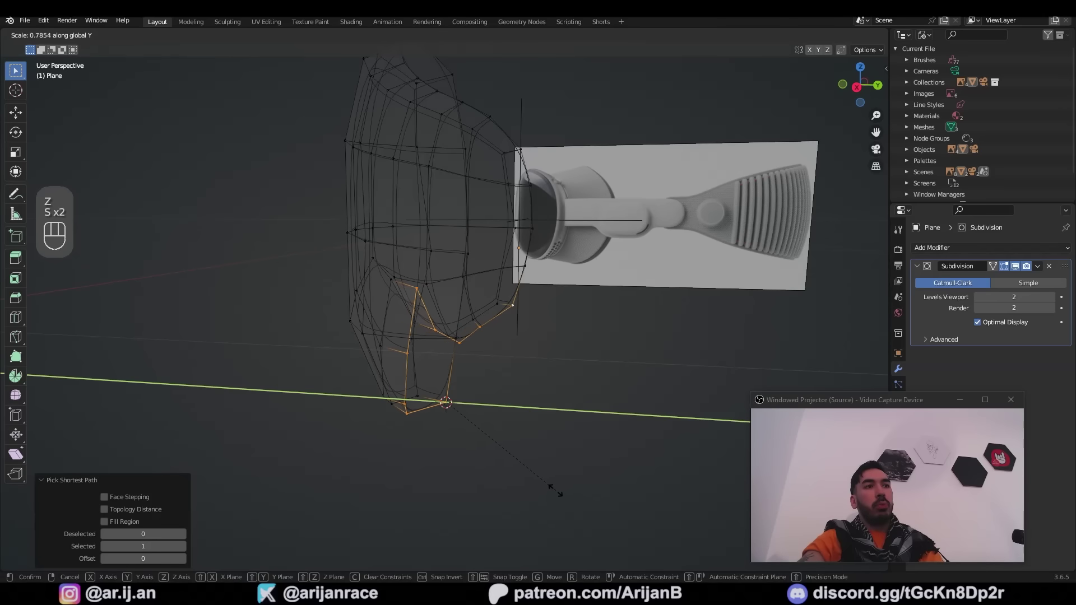
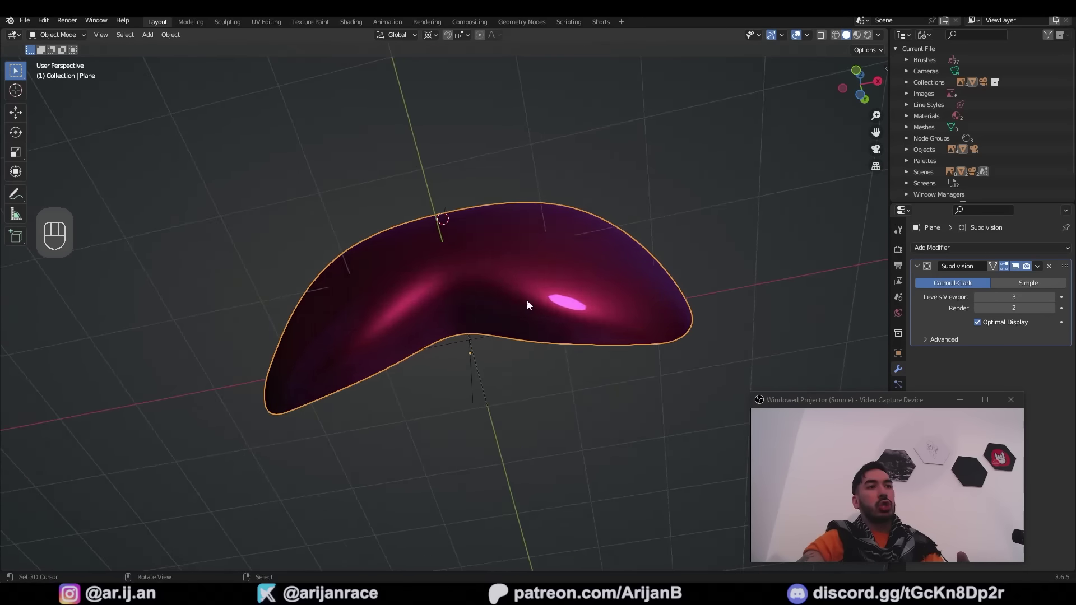
- Undo a stray shrink/fatten and orbit to review the smoothed visor from the front
{"action": "left_click_drag", "start_coordinate": [549, 313], "coordinate": [515, 364]}
{"action": "key", "text": "Tab"}
{"action": "middle_click", "coordinate": [534, 272]}
{"action": "key", "text": "Tab"}
{"action": "key", "text": "ctrl+z"}
{"action": "key", "text": "alt+s"}
{"action": "key", "text": "Tab"}
{"action": "left_click_drag", "start_coordinate": [451, 346], "coordinate": [596, 297]}
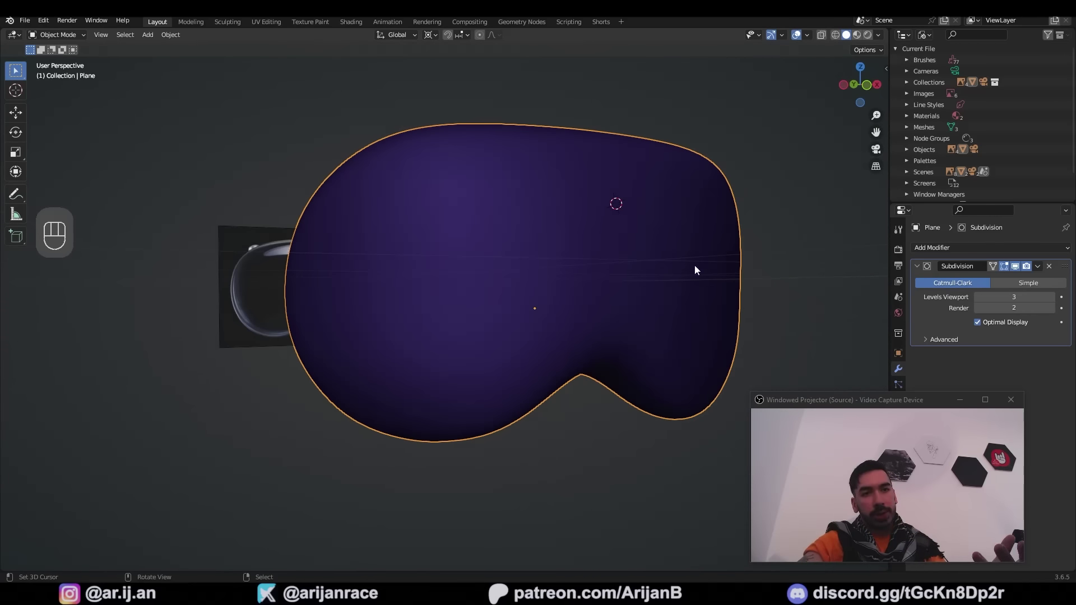
{"action": "left_click_drag", "start_coordinate": [505, 263], "coordinate": [555, 290]}
- Save the file, then re-enter Edit Mode and frame the visor beside the low-angle reference photo
{"action": "middle_click", "coordinate": [534, 291]}
{"action": "left_click_drag", "start_coordinate": [381, 241], "coordinate": [517, 277]}
{"action": "key", "text": "Tab"}
{"action": "key", "text": "ctrl+s"}
{"action": "middle_click", "coordinate": [450, 262]}
{"action": "key", "text": "1"}
{"action": "right_click", "coordinate": [421, 227]}
{"action": "key", "text": "Tab"}
{"action": "key", "text": "1"}
{"action": "right_click", "coordinate": [416, 221]}
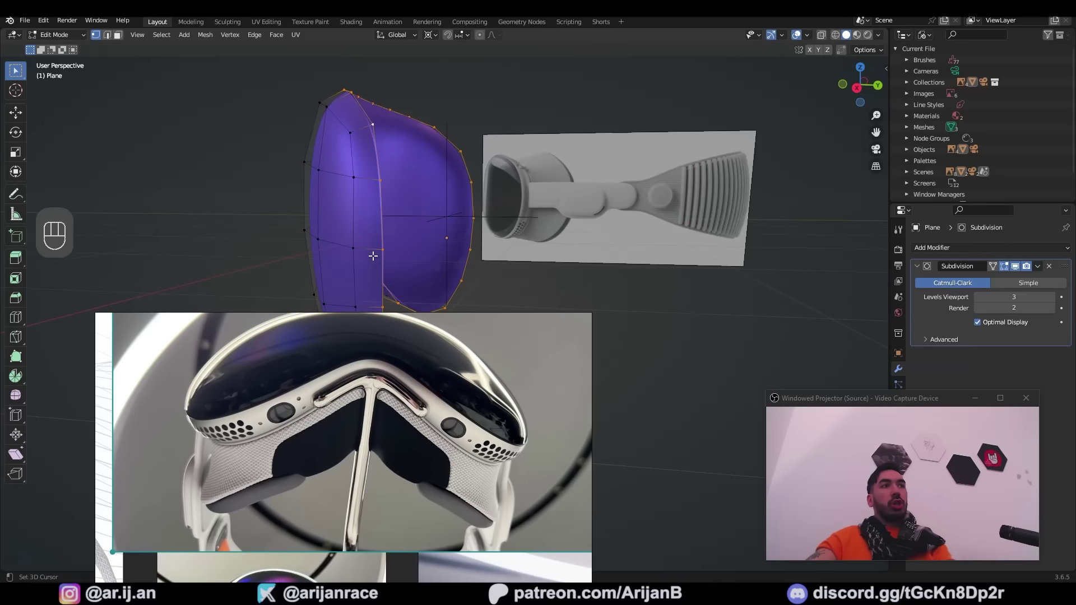
- Inspect the nose-bridge reference closely, then frame and orbit the visor shell from a low side angle
{"action": "left_click_drag", "start_coordinate": [383, 214], "coordinate": [477, 244]}
{"action": "left_click_drag", "start_coordinate": [475, 153], "coordinate": [629, 132]}
{"action": "left_click_drag", "start_coordinate": [508, 188], "coordinate": [528, 193]}
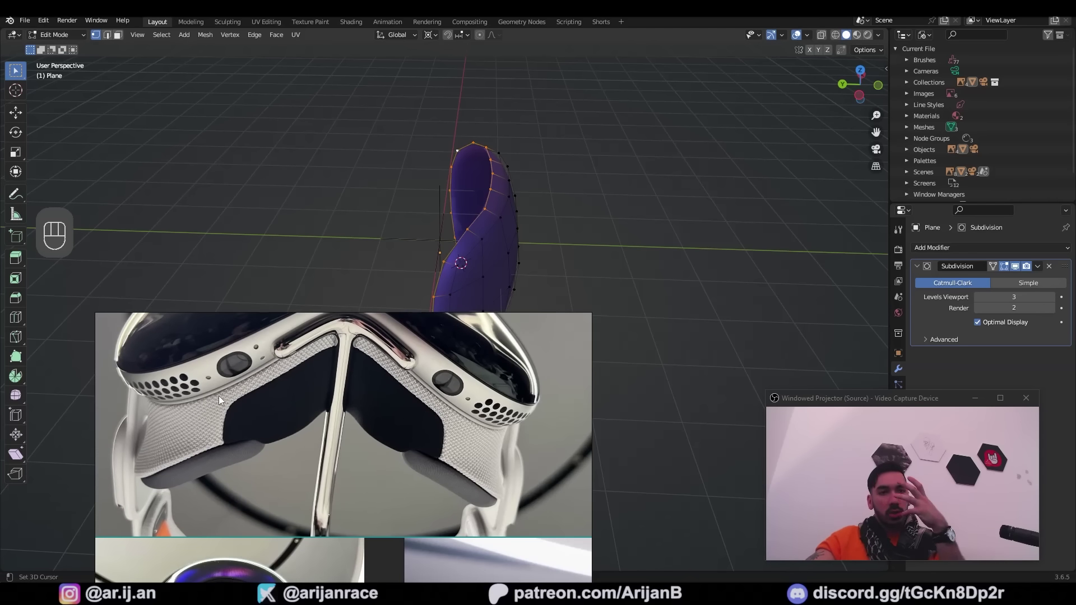
{"action": "key", "text": "1"}
{"action": "key", "text": "g"}
{"action": "middle_click", "coordinate": [229, 407]}
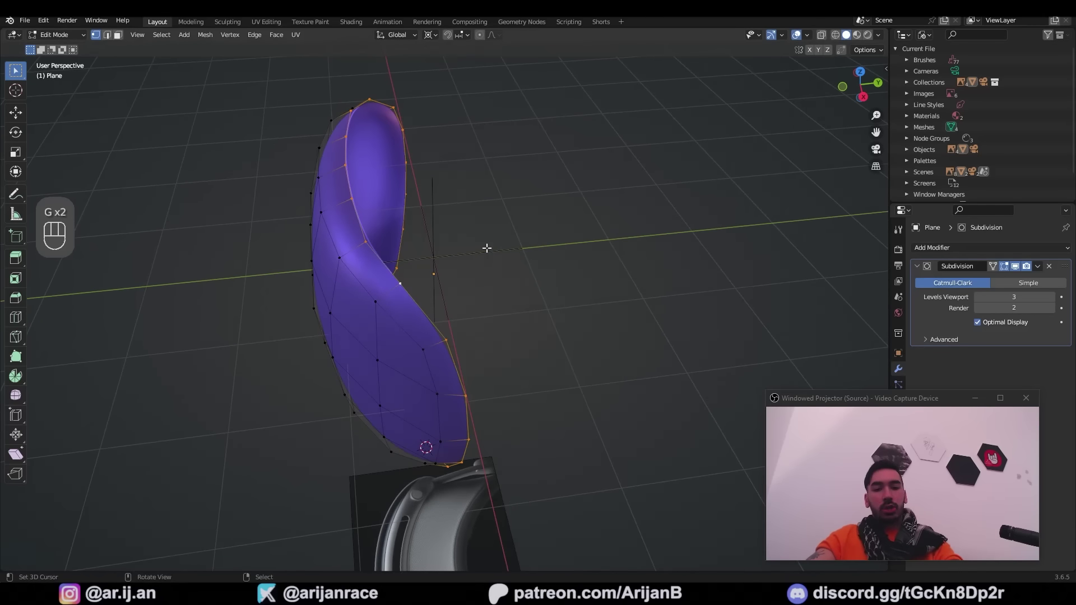
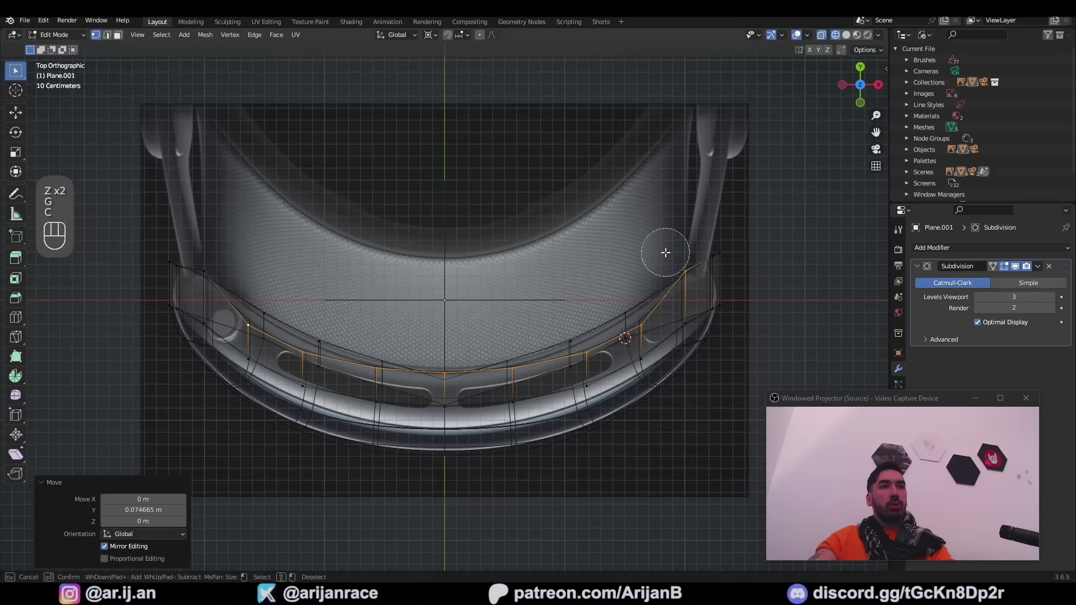
- Move the band's vertex rows along Y so they trace the headset's curved front rim
{"action": "key", "text": "g"}
{"action": "key", "text": "ctrl+z"}
{"action": "key", "text": "c"}
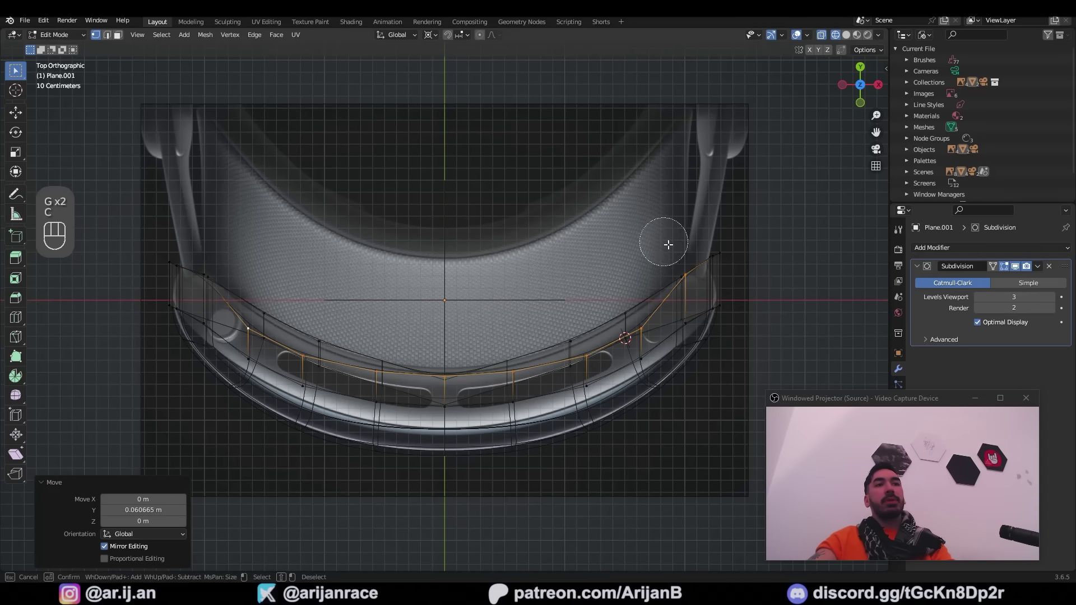
{"action": "key", "text": "g"}
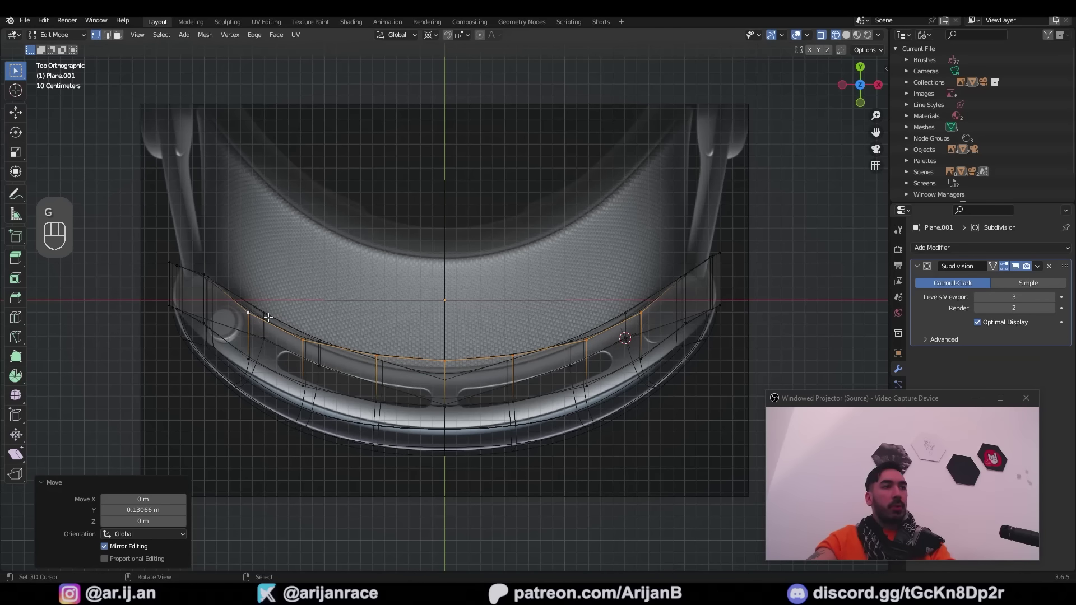
{"action": "key", "text": "c"}
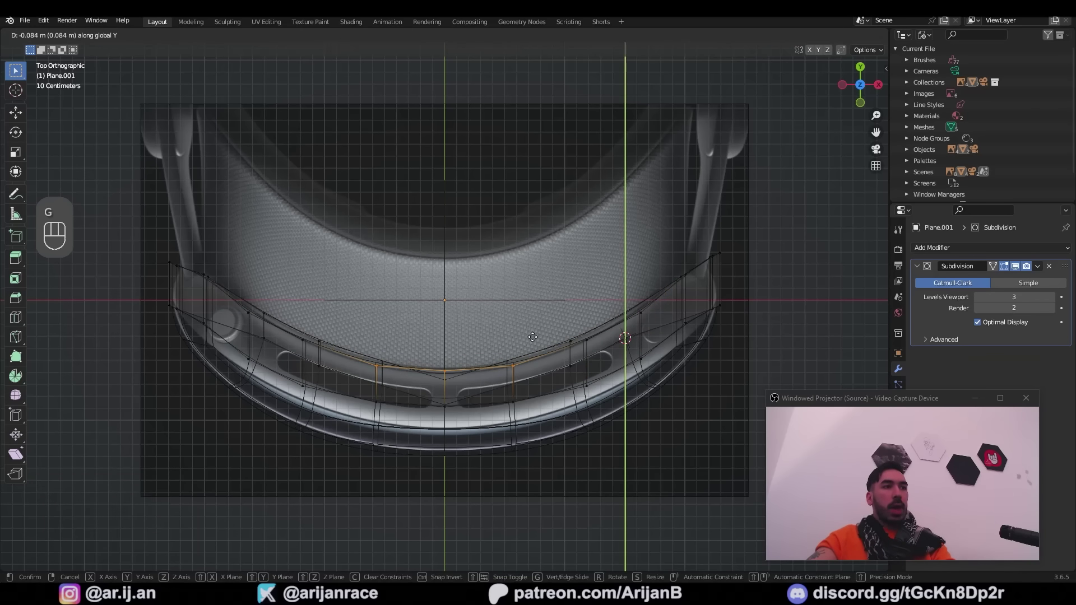
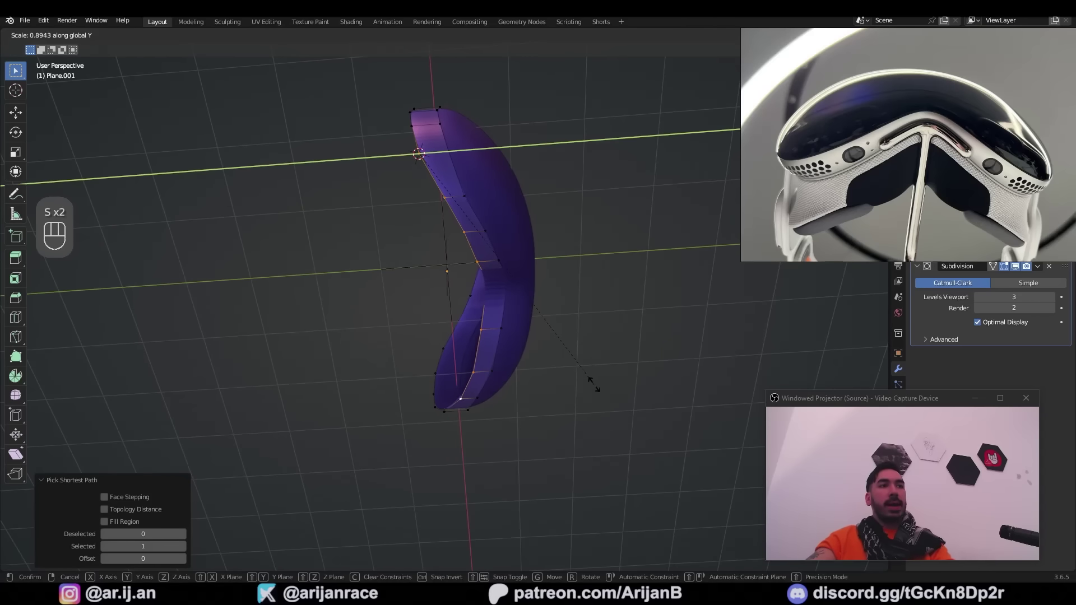
- Finish scaling the band along Y and inspect the curved ring from several angles, ending in top view
{"action": "key", "text": "g"}
{"action": "middle_click", "coordinate": [479, 419]}
{"action": "key", "text": "Tab"}
{"action": "middle_click", "coordinate": [401, 433]}
{"action": "left_click_drag", "start_coordinate": [436, 436], "coordinate": [373, 460]}
{"action": "left_click_drag", "start_coordinate": [470, 379], "coordinate": [502, 353]}
{"action": "key", "text": "Tab"}
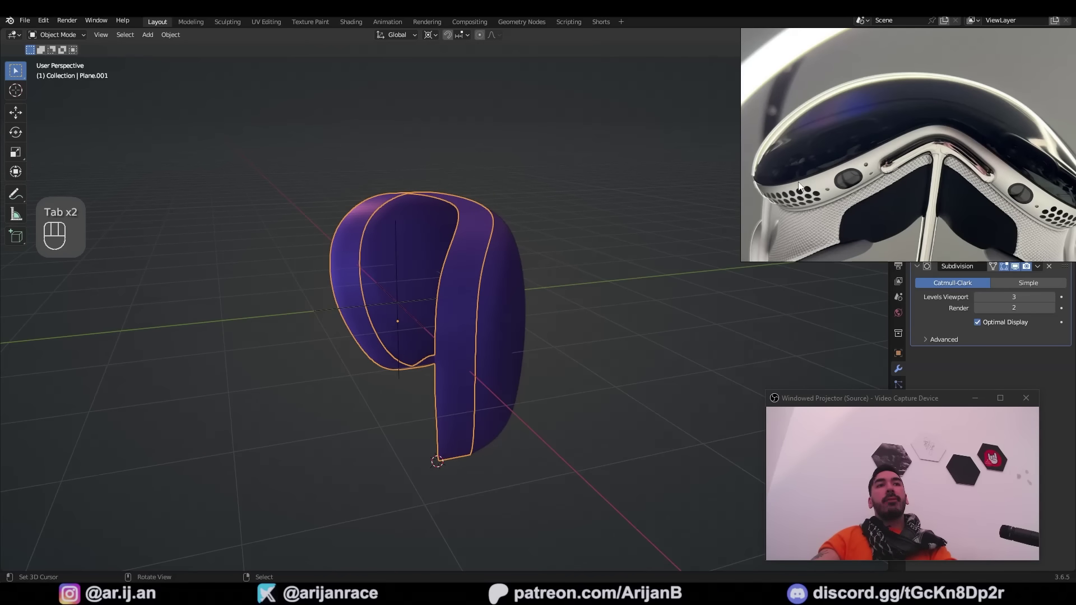
{"action": "middle_click", "coordinate": [577, 204]}
{"action": "key", "text": "KP_7"}
- Select the band's end vertices over the reference and fatten them outward with Alt+S, sliding the edge loop
{"action": "key", "text": "Tab"}
{"action": "key", "text": "z"}
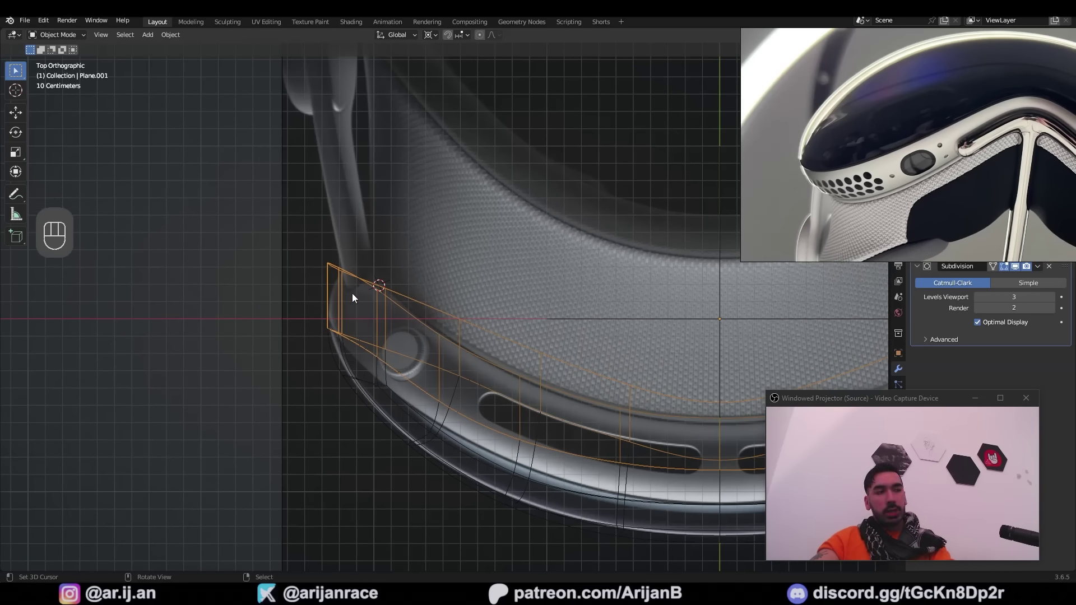
{"action": "key", "text": "Tab"}
{"action": "key", "text": "z"}
{"action": "key", "text": "ctrl+r"}
{"action": "left_click_drag", "start_coordinate": [351, 282], "coordinate": [407, 318]}
{"action": "key", "text": "1"}
{"action": "right_click", "coordinate": [433, 328]}
{"action": "key", "text": "alt+s"}
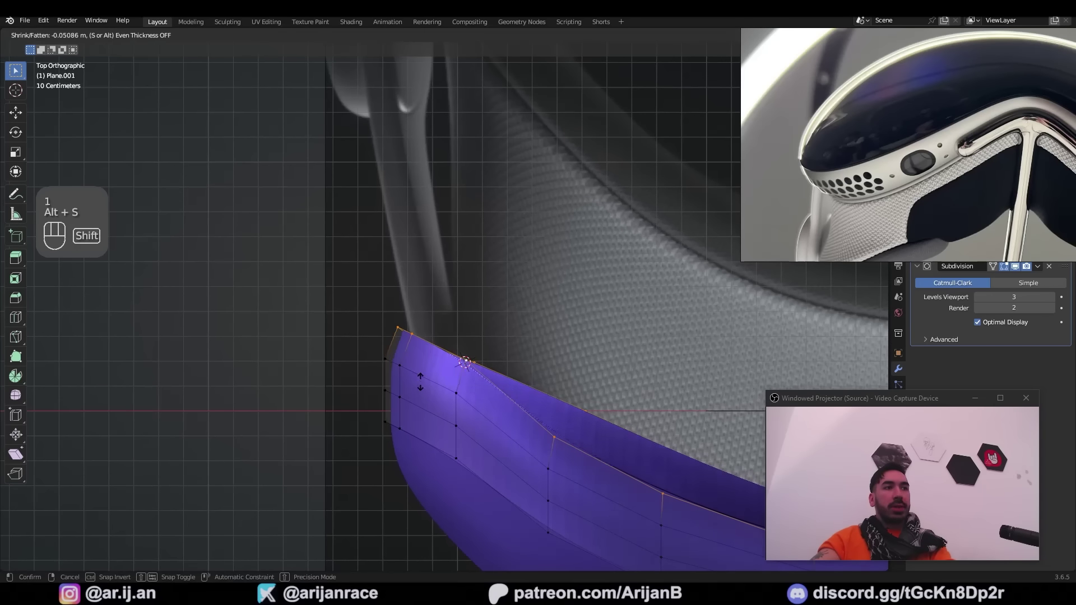
{"action": "key", "text": "z"}
{"action": "key", "text": "alt+s"}
{"action": "key", "text": "s"}
{"action": "key", "text": "g"}
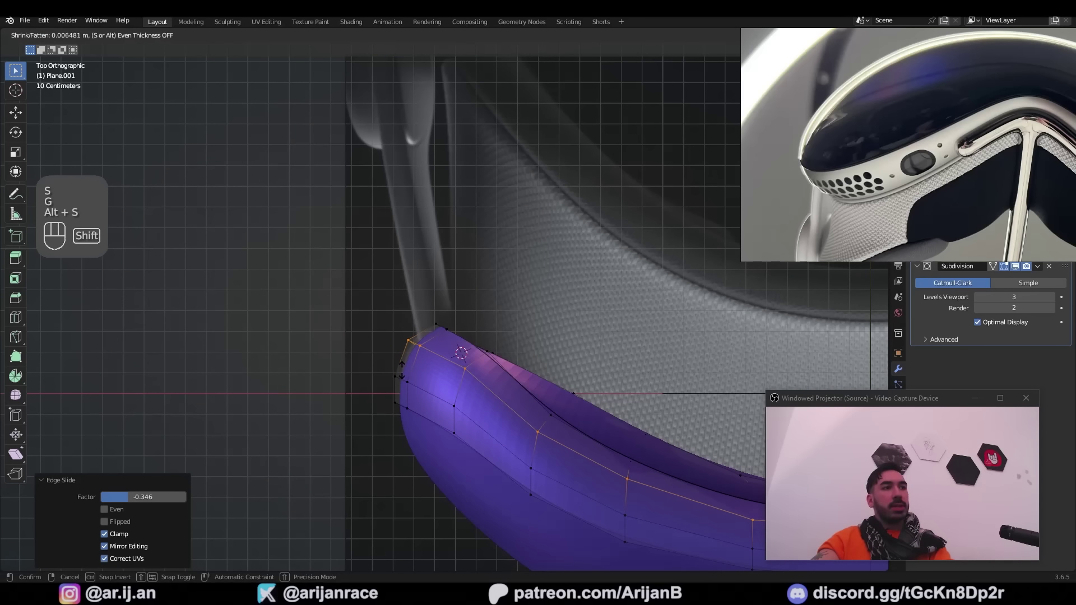
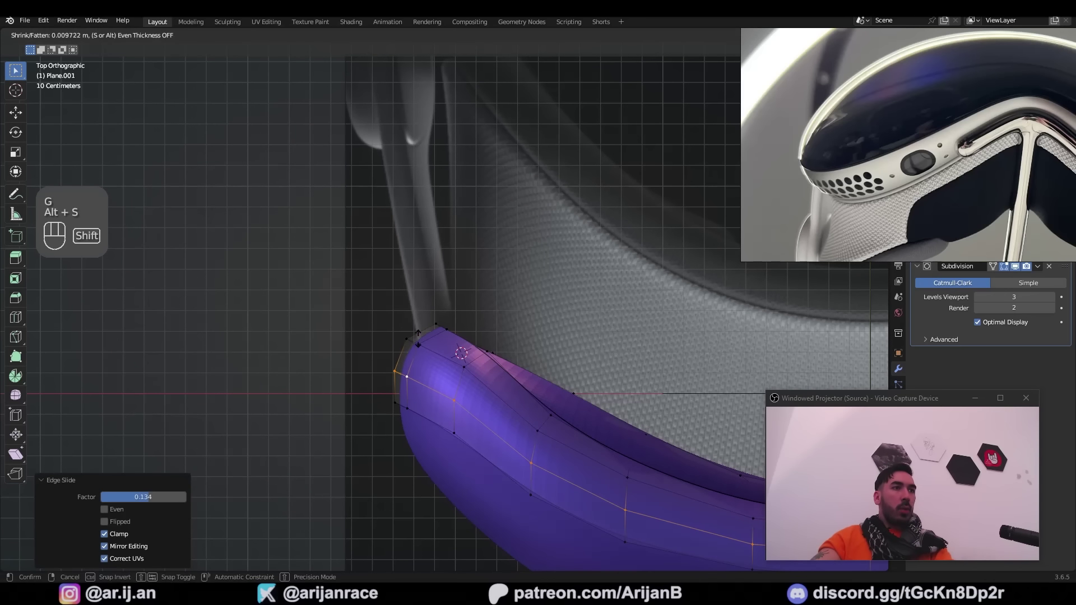
- Shrink/fatten the end vertices to round the corner evenly and view the cushion in perspective
{"action": "key", "text": "Tab"}
{"action": "key", "text": "Tab"}
{"action": "right_click", "coordinate": [425, 375]}
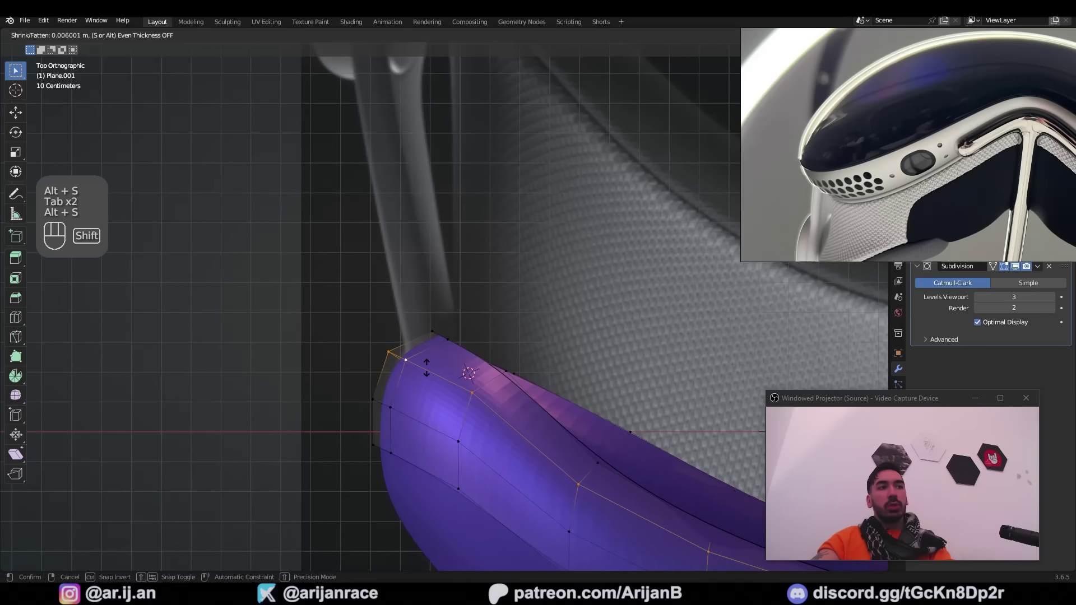
{"action": "key", "text": "2"}
{"action": "key", "text": "a"}
{"action": "key", "text": "3"}
{"action": "left_click_drag", "start_coordinate": [542, 338], "coordinate": [473, 355]}
{"action": "left_click_drag", "start_coordinate": [555, 338], "coordinate": [578, 361]}
{"action": "middle_click", "coordinate": [459, 375]}
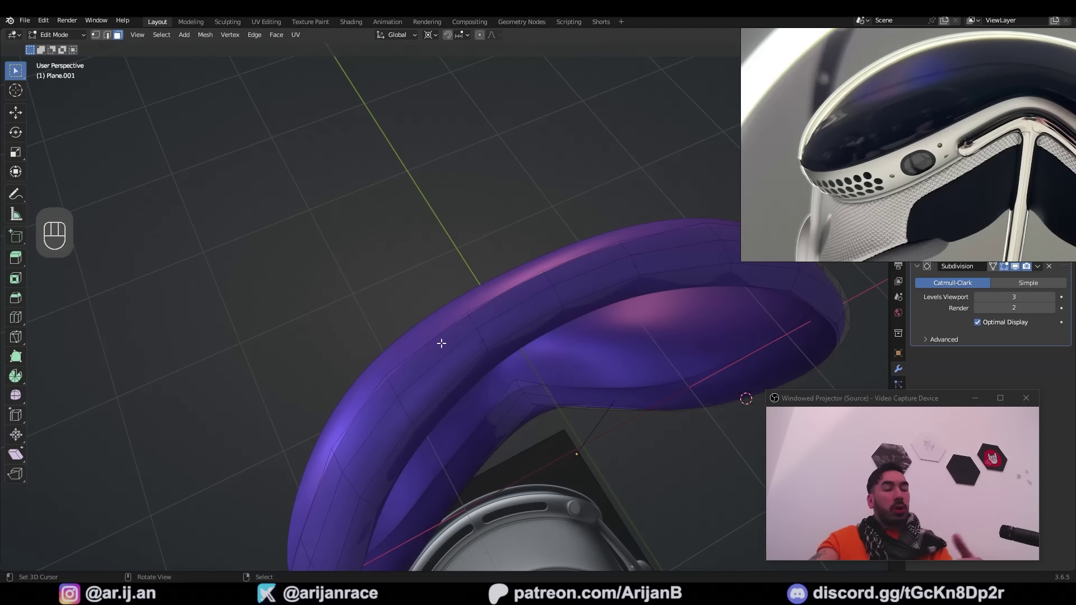
- Relax the cushion's rim edge loops with LoopTools Relax at 5 iterations
{"action": "left_click_drag", "start_coordinate": [500, 357], "coordinate": [507, 318]}
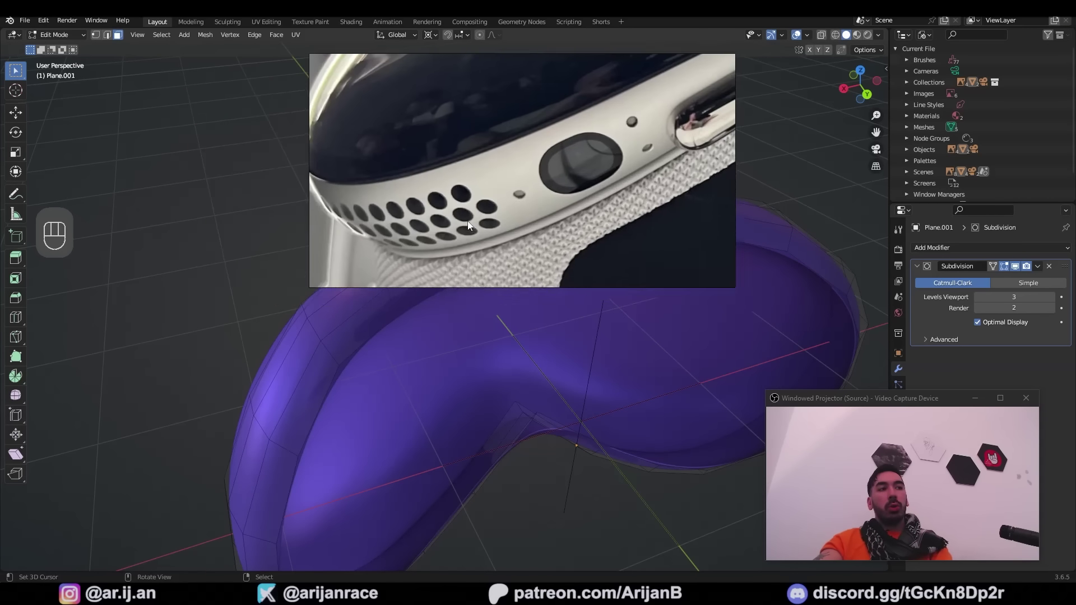
{"action": "key", "text": "a"}
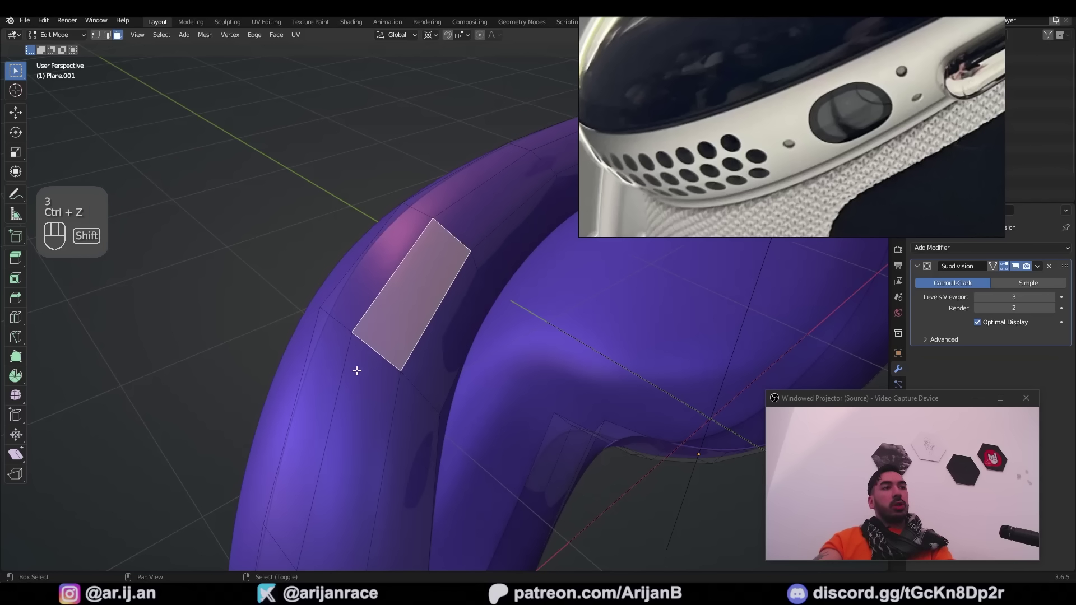
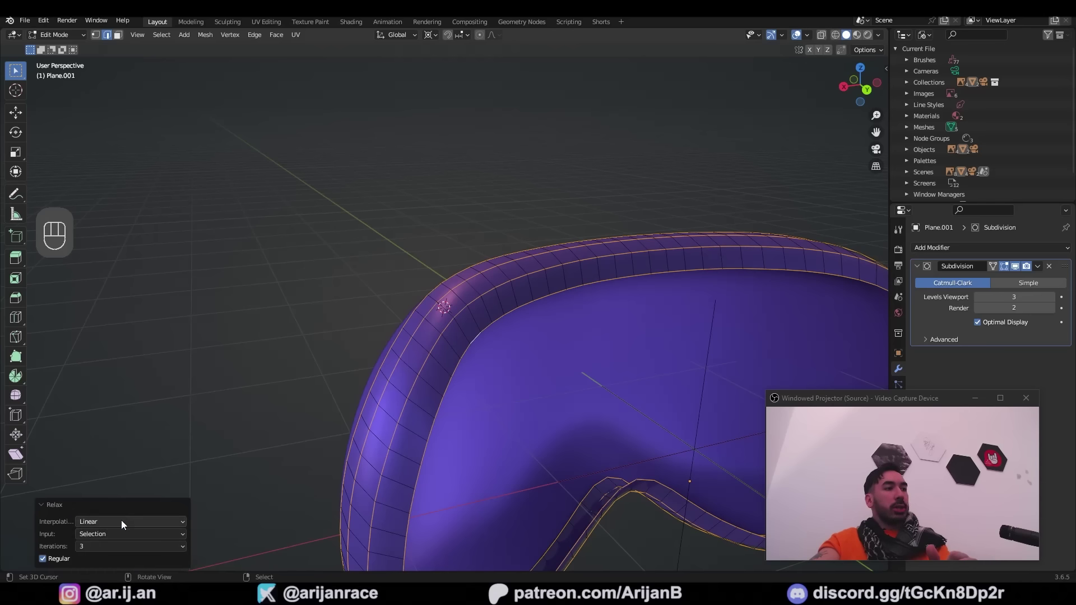
{"action": "left_click_drag", "start_coordinate": [106, 546], "coordinate": [112, 512]}
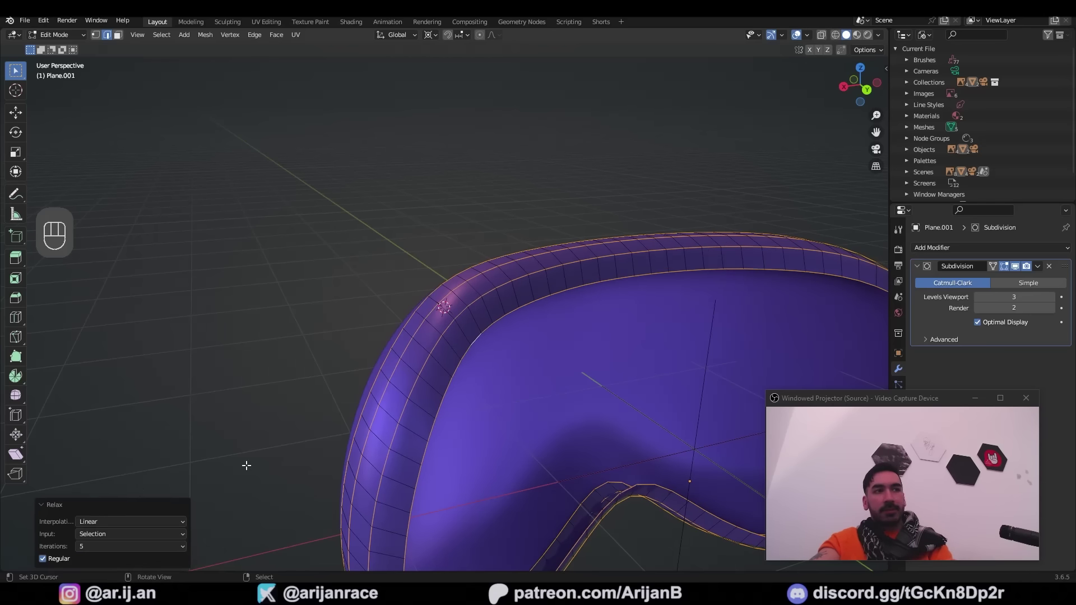
{"action": "left_click_drag", "start_coordinate": [365, 441], "coordinate": [406, 441]}
{"action": "key", "text": "Tab"}
{"action": "left_click_drag", "start_coordinate": [350, 350], "coordinate": [470, 344]}
- Inspect the dense cushion mesh from several angles in and out of Edit Mode before committing the subdivision
{"action": "key", "text": "a"}
{"action": "left_click_drag", "start_coordinate": [431, 414], "coordinate": [572, 246]}
{"action": "key", "text": "Tab"}
{"action": "key", "text": "Tab"}
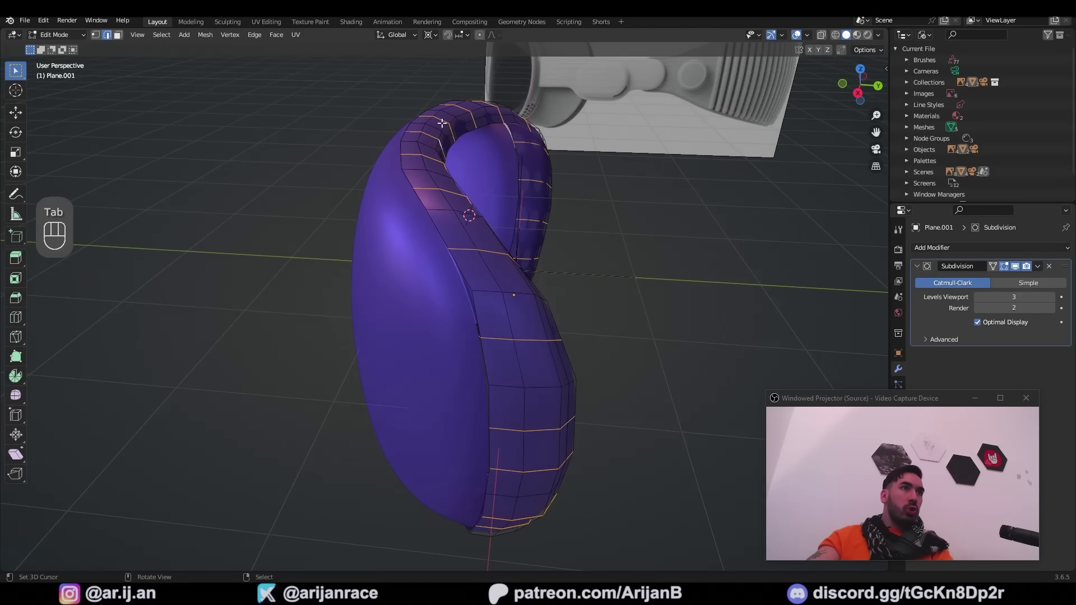
{"action": "middle_click", "coordinate": [503, 367]}
{"action": "key", "text": "Tab"}
{"action": "key", "text": "g"}
{"action": "right_click", "coordinate": [354, 281]}
{"action": "left_click_drag", "start_coordinate": [430, 252], "coordinate": [464, 275]}
{"action": "key", "text": "Tab"}
{"action": "middle_click", "coordinate": [586, 325]}
{"action": "key", "text": "Tab"}
{"action": "key", "text": "a"}
{"action": "middle_click", "coordinate": [495, 332]}
{"action": "middle_click", "coordinate": [519, 347]}
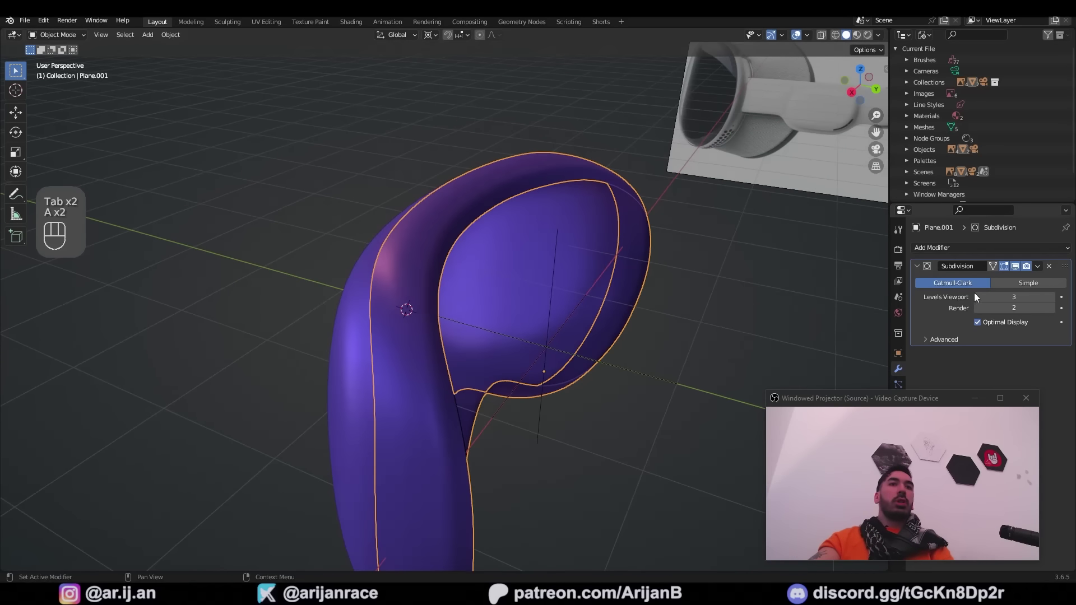
- Apply the Subdivision modifier and dissolve the surplus lengthwise edge loops
{"action": "left_click", "coordinate": [982, 298]}
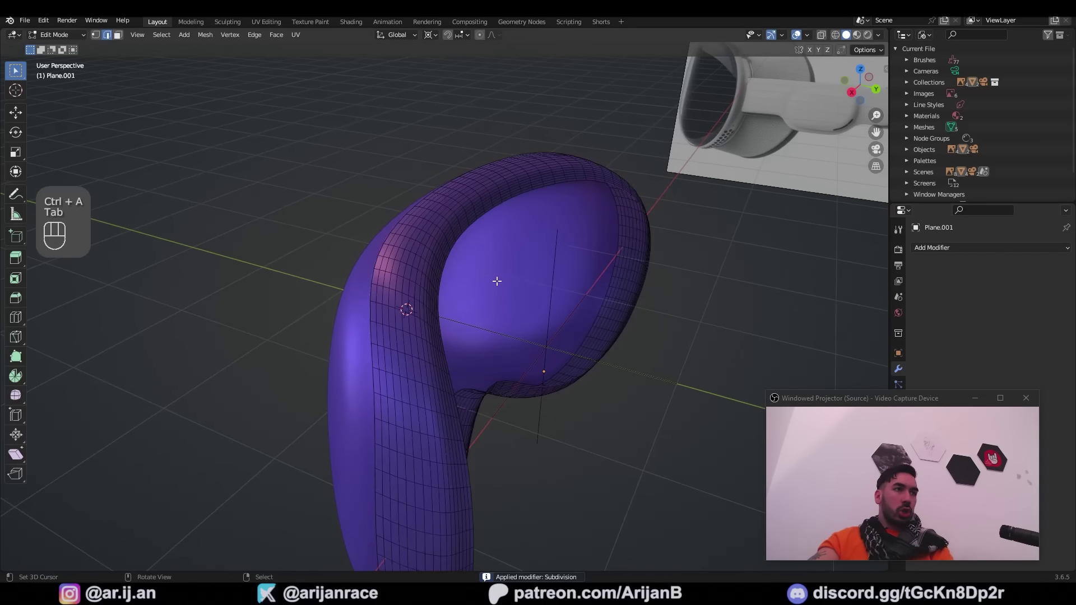
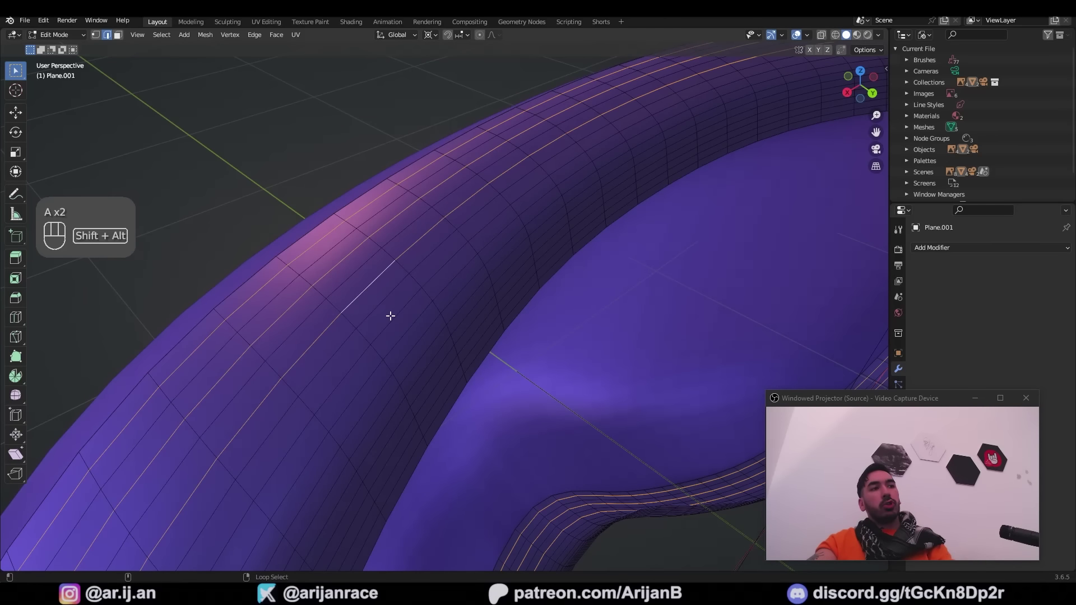
{"action": "key", "text": "x"}
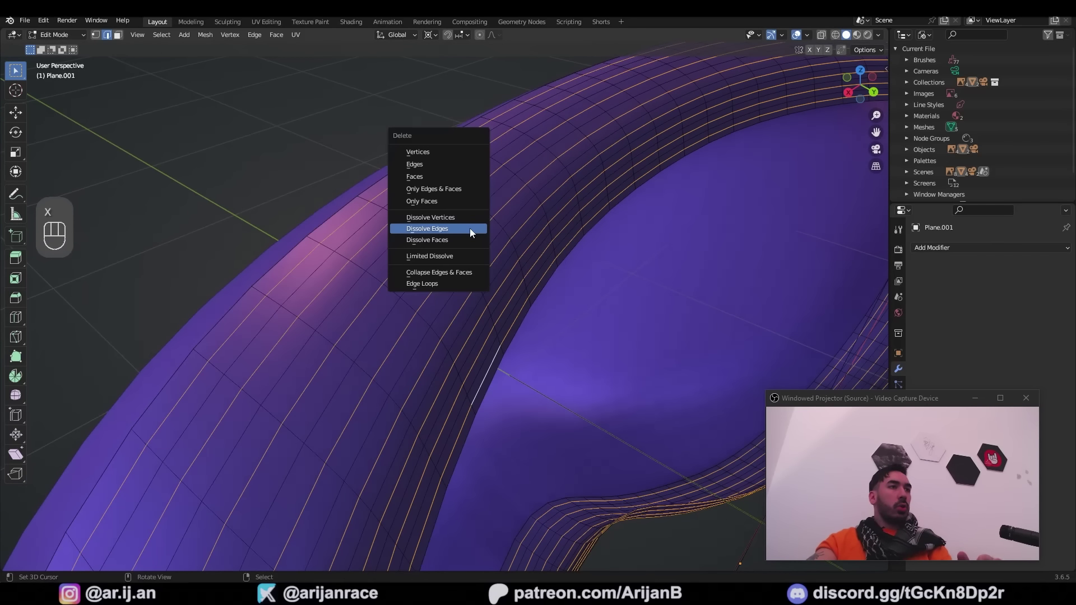
{"action": "middle_click", "coordinate": [387, 238]}
{"action": "key", "text": "2"}
{"action": "left_click_drag", "start_coordinate": [452, 288], "coordinate": [454, 289]}
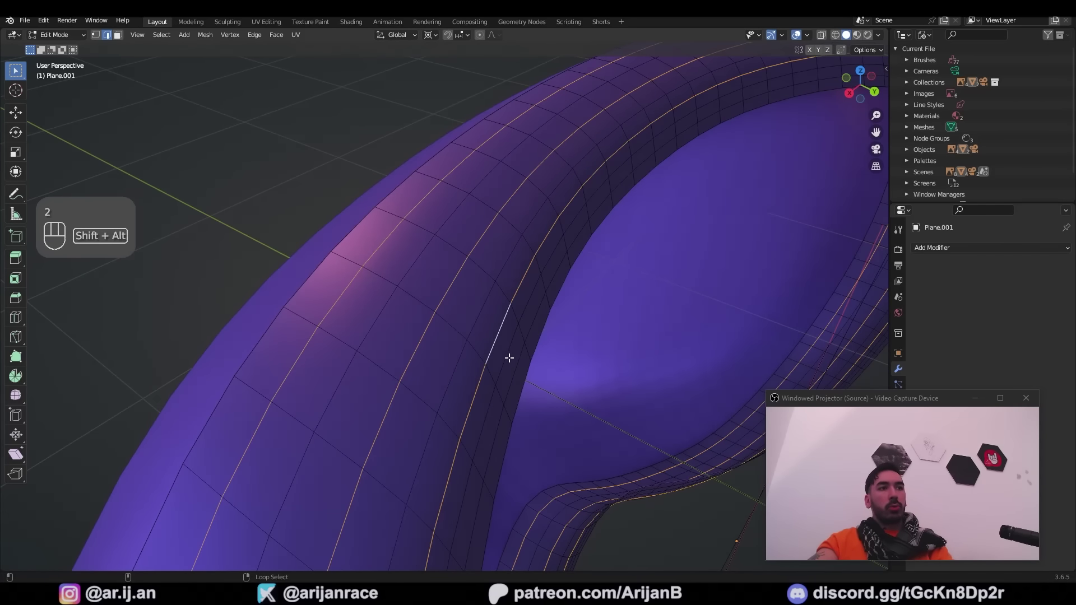
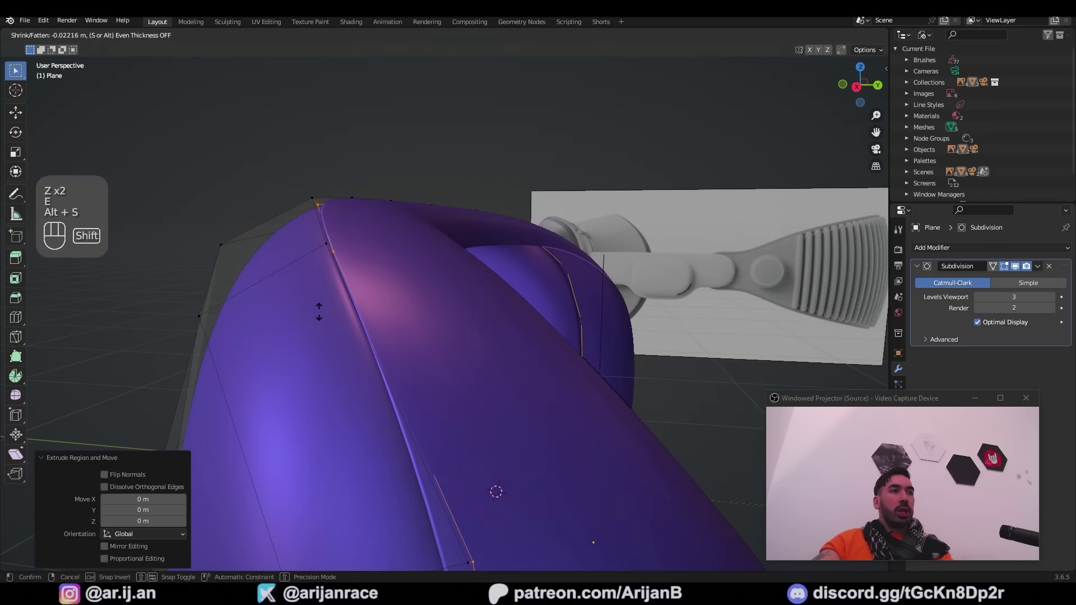
- Bevel the selected strap edge with Ctrl+B into a seam groove
{"action": "middle_click", "coordinate": [337, 313]}
{"action": "key", "text": "Tab"}
{"action": "key", "text": "2"}
{"action": "key", "text": "ctrl+b"}
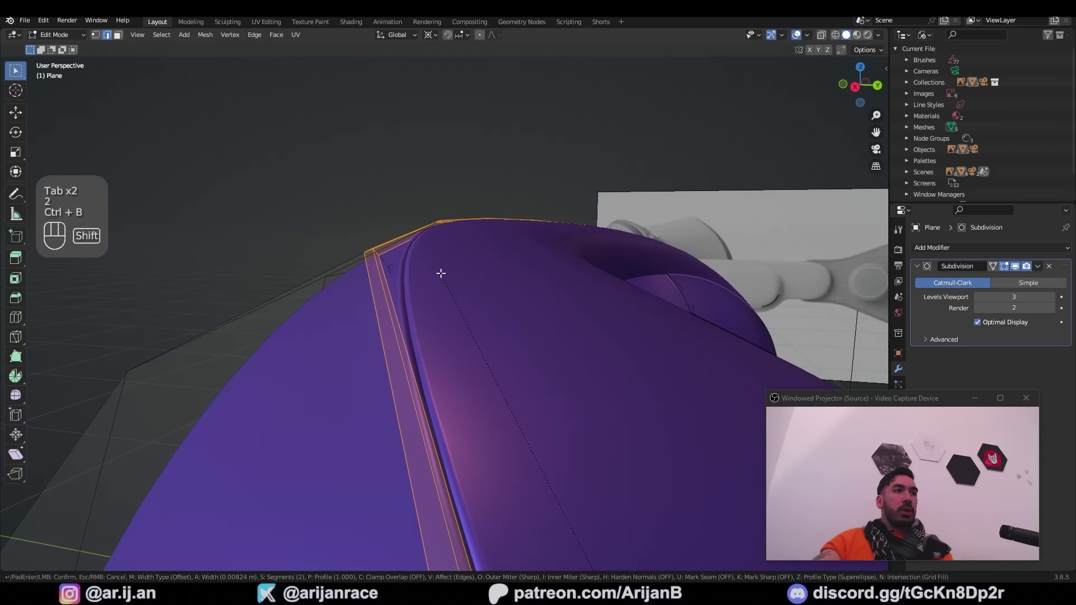
{"action": "key", "text": "Tab"}
{"action": "middle_click", "coordinate": [459, 307]}
{"action": "key", "text": "a"}
- Add the matching groove on the cushion and set its viewport subdivision level to 1
{"action": "middle_click", "coordinate": [387, 386]}
{"action": "middle_click", "coordinate": [401, 393]}
{"action": "right_click", "coordinate": [464, 251]}
{"action": "key", "text": "g"}
{"action": "left_click_drag", "start_coordinate": [517, 384], "coordinate": [539, 354]}
{"action": "key", "text": "a"}
{"action": "key", "text": "a"}
{"action": "left_click_drag", "start_coordinate": [592, 378], "coordinate": [377, 428]}
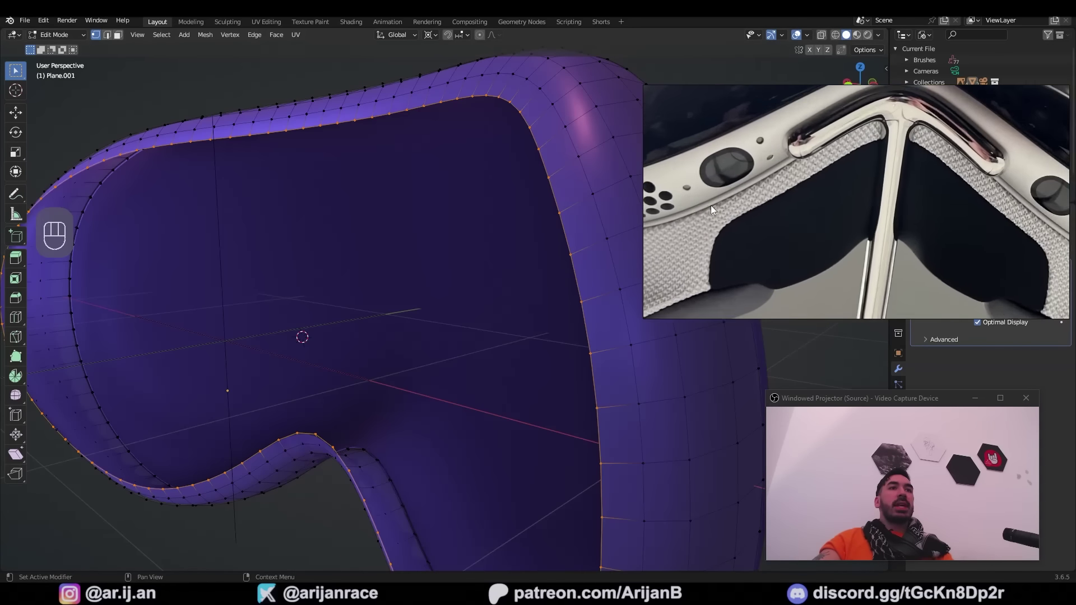
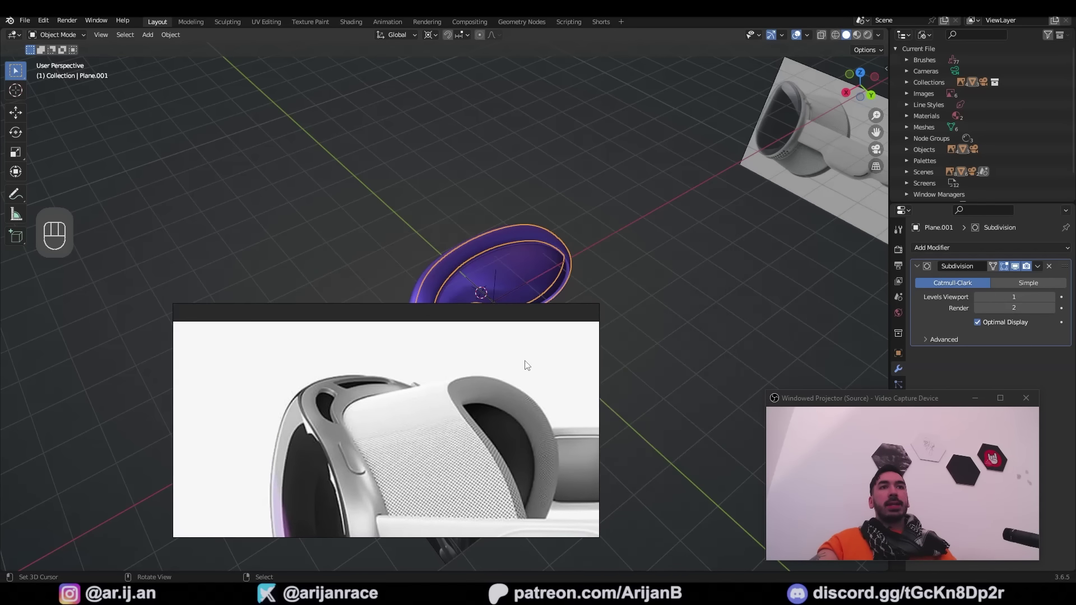
- Orbit the scene to view the strap reference alongside the cushion
{"action": "middle_click", "coordinate": [817, 237]}
{"action": "left_click_drag", "start_coordinate": [773, 236], "coordinate": [641, 280]}
{"action": "middle_click", "coordinate": [650, 269]}
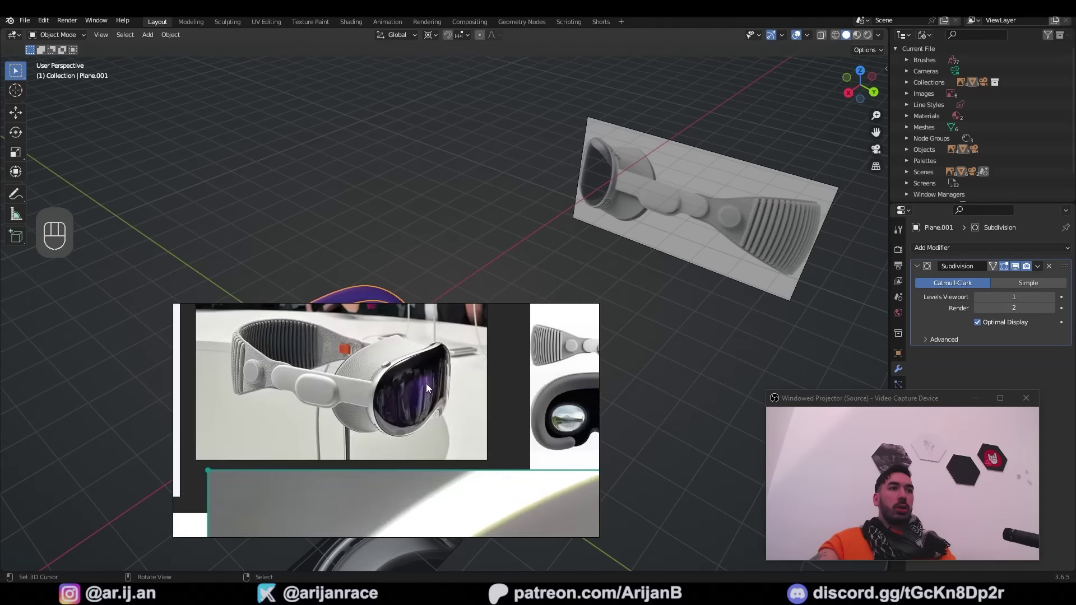
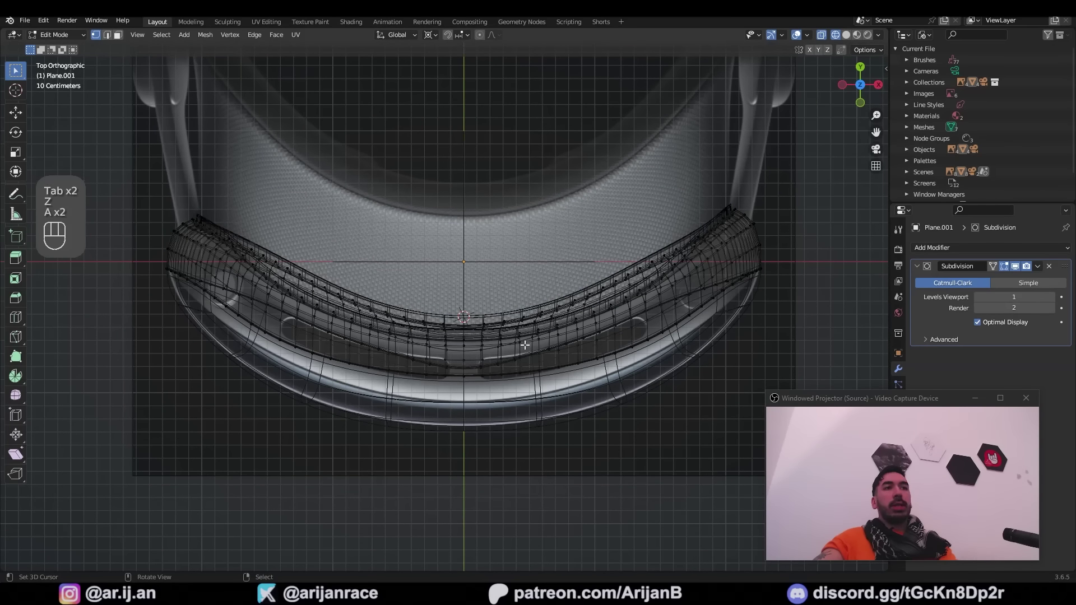
- Select a band of the cushion's edge loops in top-view wireframe over the reference image
{"action": "left_click_drag", "start_coordinate": [384, 352], "coordinate": [417, 342]}
{"action": "key", "text": "z"}
{"action": "key", "text": "3"}
{"action": "right_click", "coordinate": [278, 302]}
{"action": "right_click", "coordinate": [493, 381]}
{"action": "key", "text": "z"}
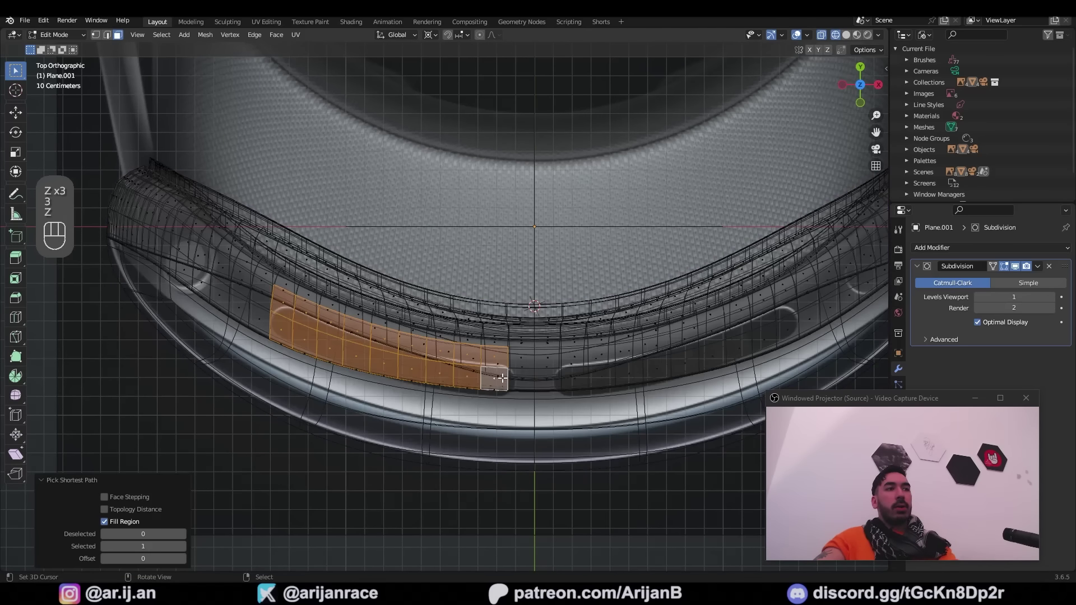
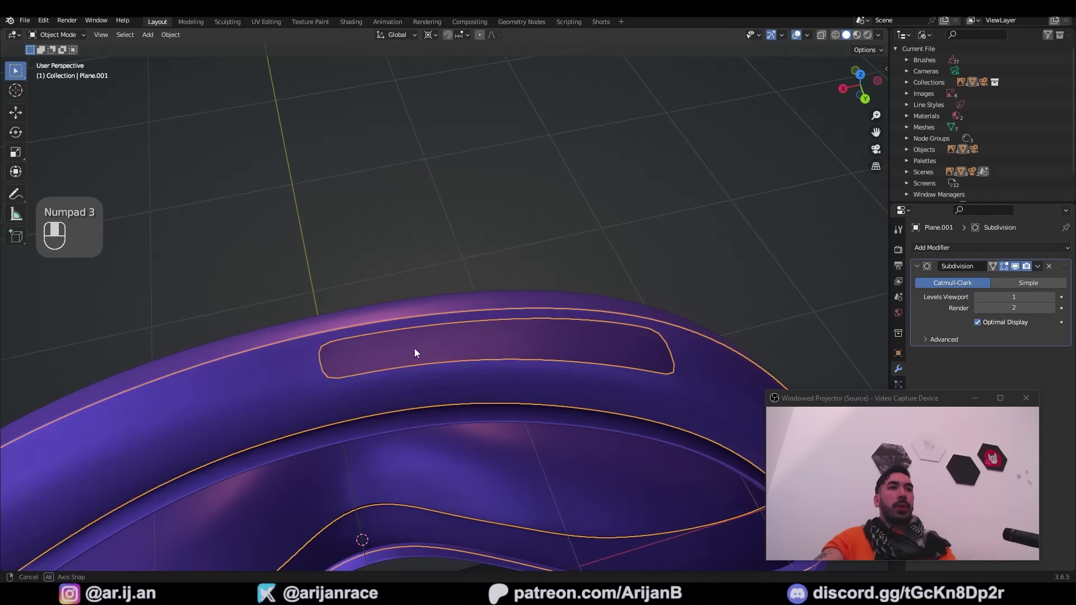
{"action": "key", "text": "Tab"}
{"action": "key", "text": "1"}
{"action": "key", "text": "KP_7"}
{"action": "key", "text": "z"}
{"action": "left_click_drag", "start_coordinate": [525, 295], "coordinate": [429, 244]}
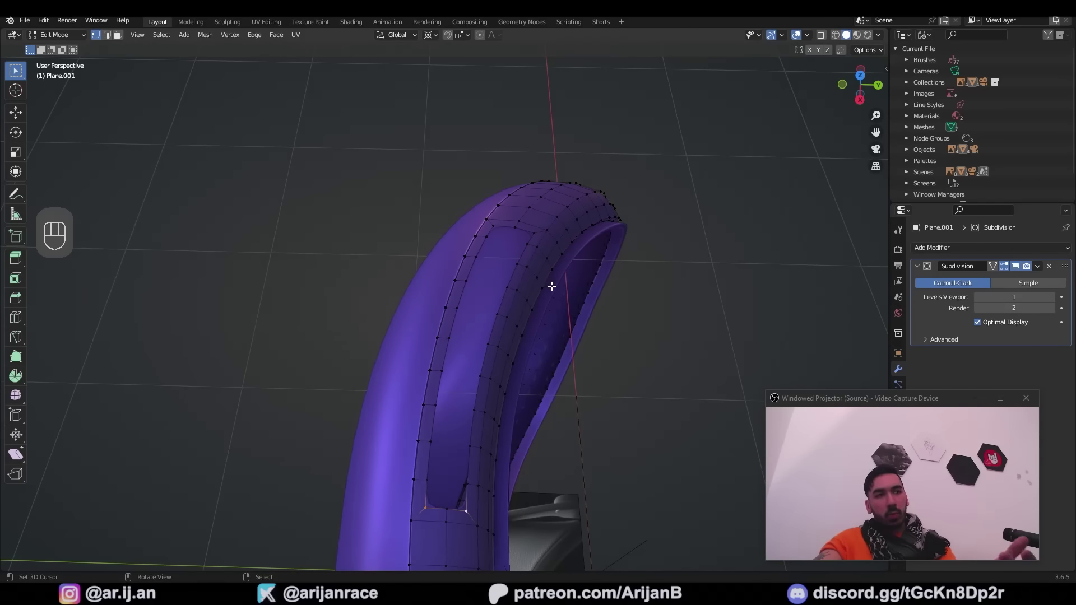
- Bring up Edit > Preferences Add-ons and start typing in the search field
{"action": "middle_click", "coordinate": [479, 297]}
{"action": "key", "text": "ctrl+z"}
{"action": "key", "text": "a"}
{"action": "right_click", "coordinate": [315, 258]}
{"action": "key", "text": "a"}
{"action": "left_click_drag", "start_coordinate": [41, 21], "coordinate": [63, 183]}
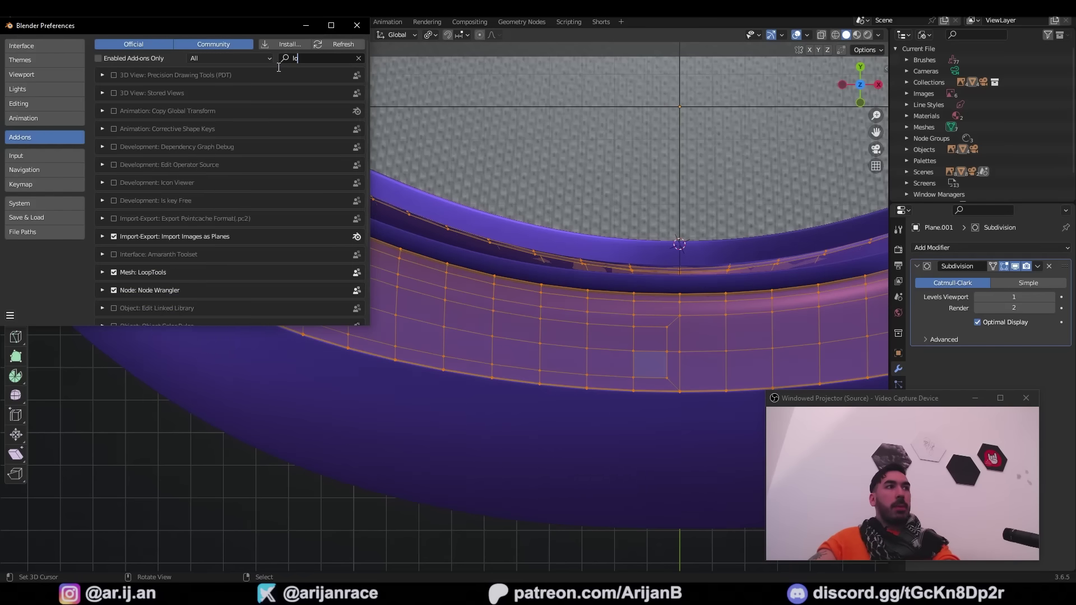
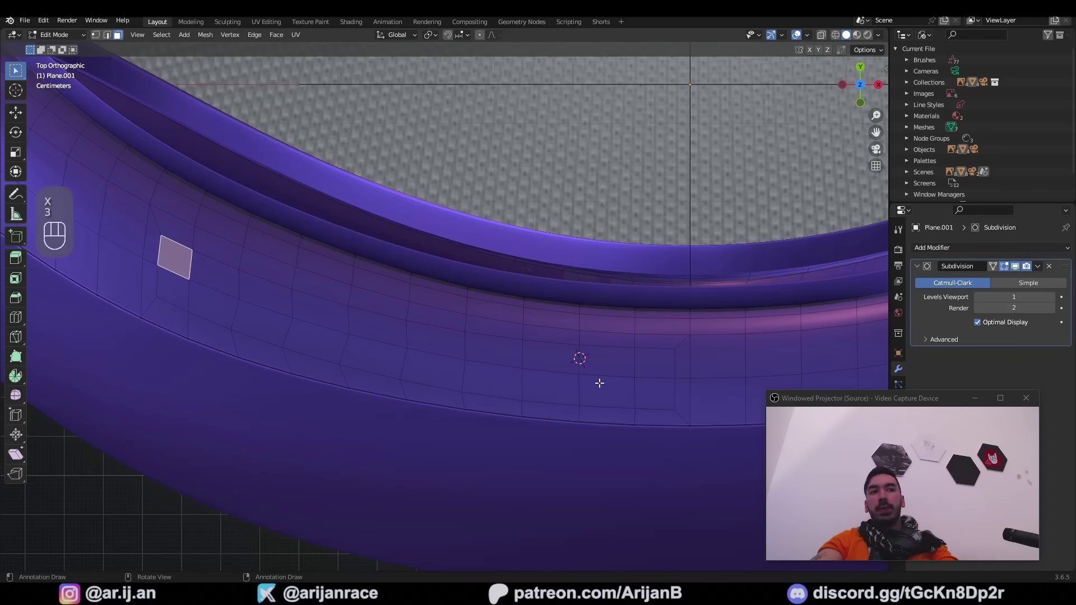
- Select the slot's vertices on the headband and rotate them into a rounded recess shape
{"action": "key", "text": "2"}
{"action": "right_click", "coordinate": [675, 361]}
{"action": "right_click", "coordinate": [674, 394]}
{"action": "key", "text": "1"}
{"action": "key", "text": "shift+d"}
{"action": "key", "text": "r"}
- Move and vertex-slide the slot vertices along the band, then check the recess in Object Mode
{"action": "key", "text": "g"}
{"action": "key", "text": "r"}
{"action": "key", "text": "g"}
{"action": "key", "text": "g"}
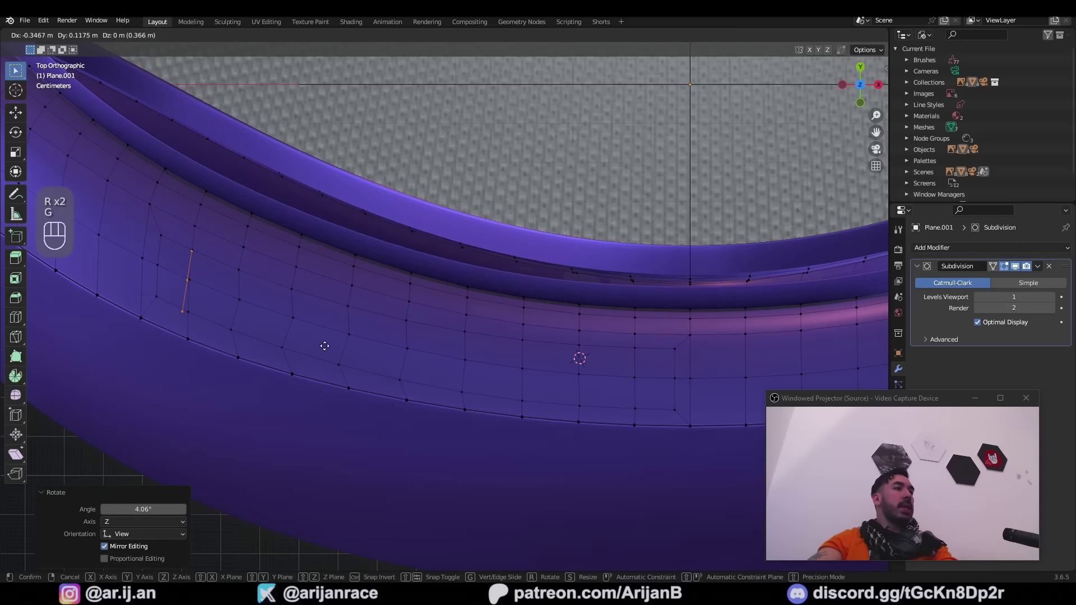
{"action": "key", "text": "x"}
{"action": "key", "text": "1"}
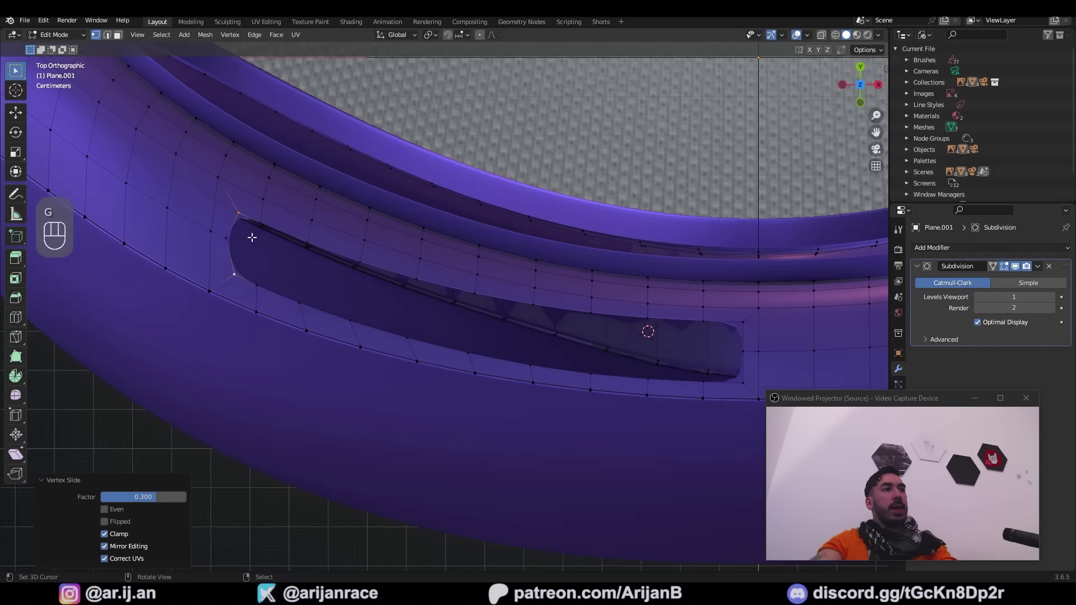
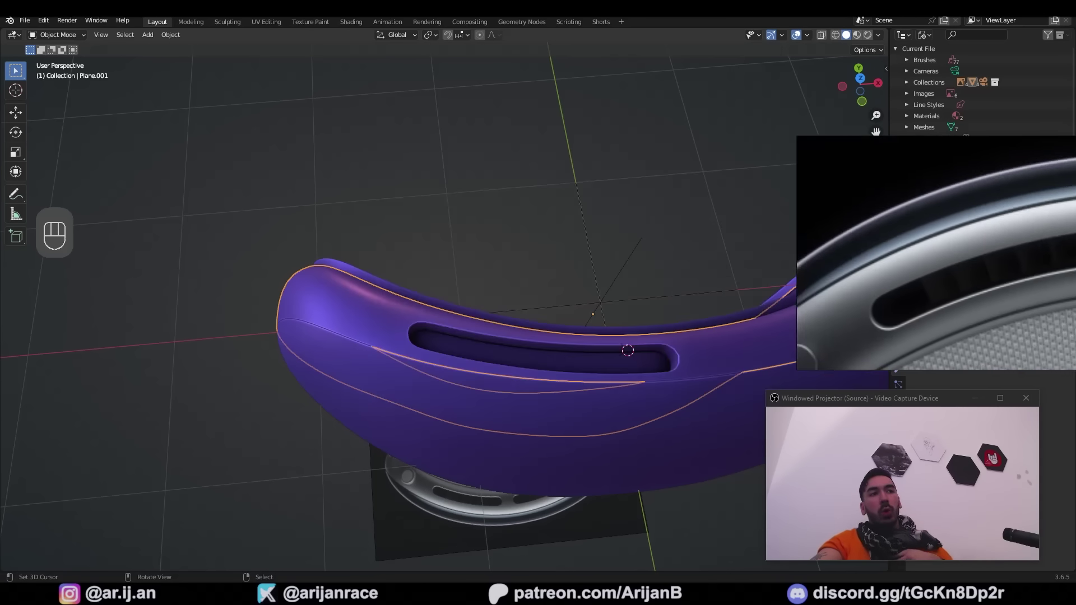
- Add a plane and collapse it to a single point positioned over the slot
{"action": "key", "text": "shift+a"}
{"action": "left_click", "coordinate": [426, 353]}
{"action": "key", "text": "shift+a"}
{"action": "key", "text": "Tab"}
{"action": "key", "text": "x"}
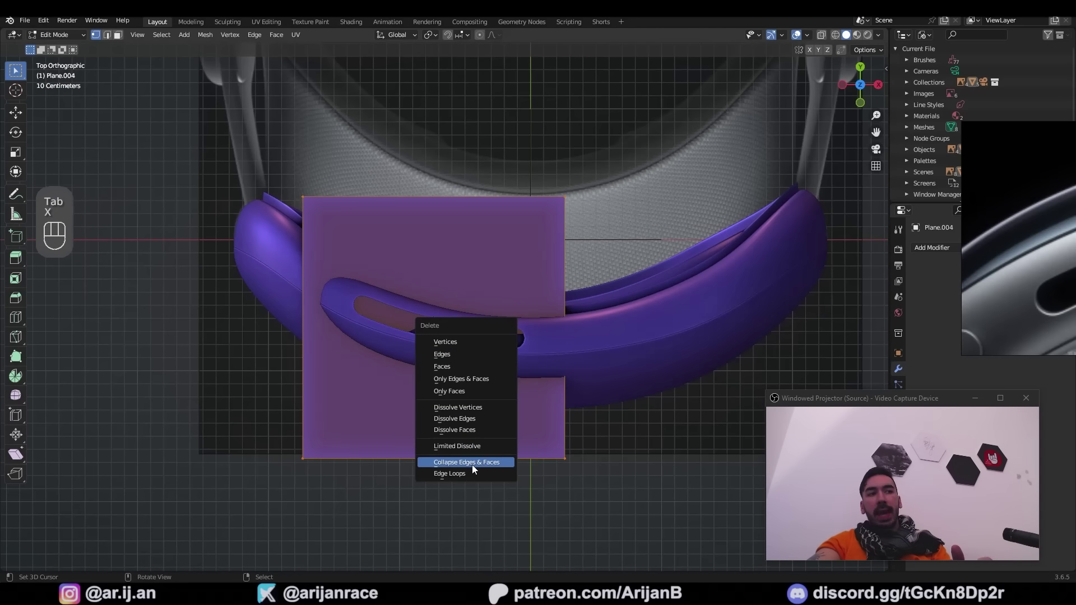
{"action": "key", "text": "g"}
{"action": "key", "text": "Tab"}
- Give the point a level-2 subdivision and extrude vertices along the slot's curve as a path
{"action": "key", "text": "ctrl+2"}
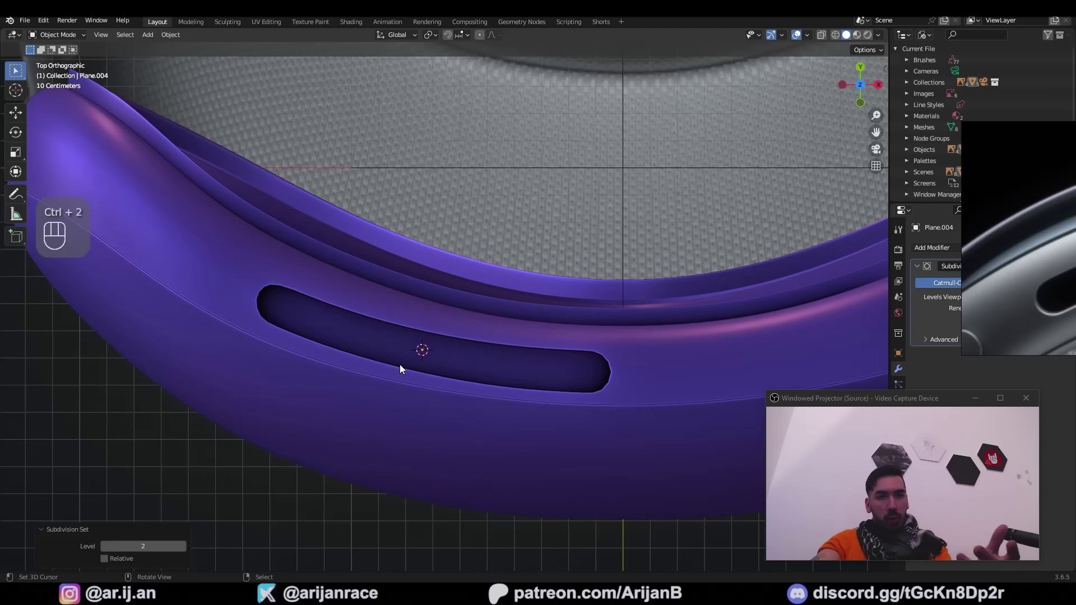
{"action": "key", "text": "Tab"}
{"action": "key", "text": "1"}
{"action": "key", "text": "e"}
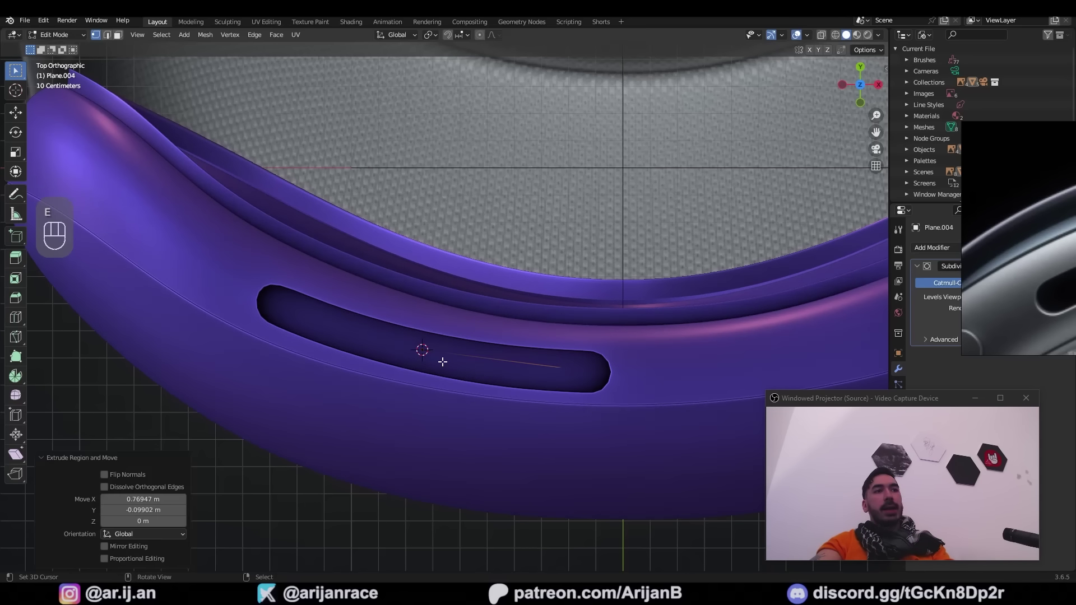
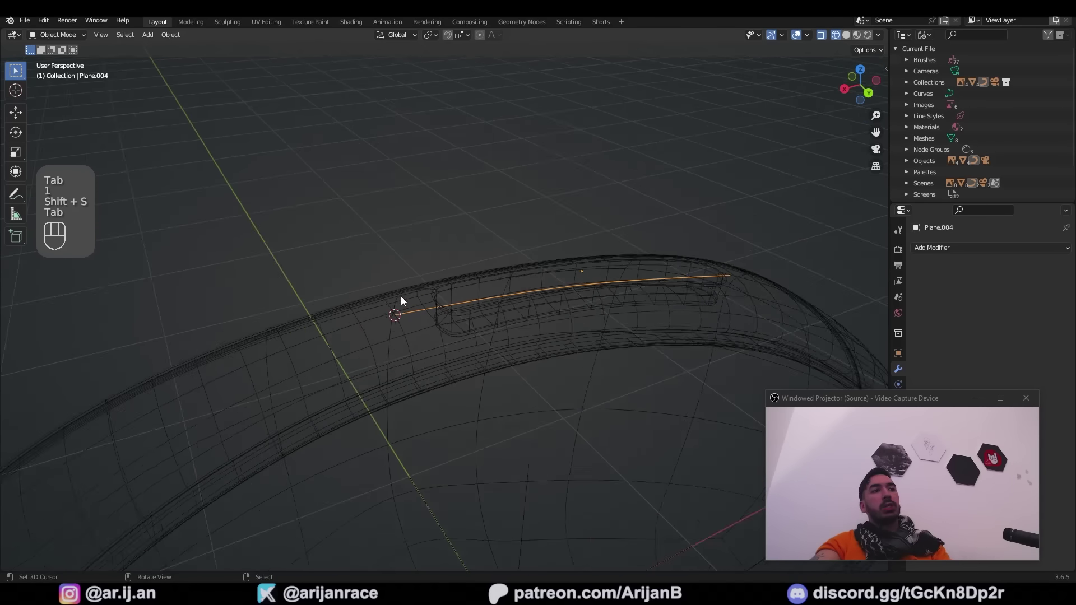
- Snap the cursor to the slot path and reset its origin, inspecting the result
{"action": "left_click_drag", "start_coordinate": [179, 39], "coordinate": [331, 92]}
{"action": "key", "text": "Tab"}
{"action": "key", "text": "shift+s"}
{"action": "key", "text": "shift+s"}
{"action": "middle_click", "coordinate": [466, 389]}
{"action": "left_click_drag", "start_coordinate": [454, 385], "coordinate": [437, 352]}
- Shift the headset shell aside along Y to make room for the new rib piece
{"action": "key", "text": "z"}
{"action": "key", "text": "a"}
{"action": "key", "text": "b"}
{"action": "middle_click", "coordinate": [575, 394]}
{"action": "key", "text": "g"}
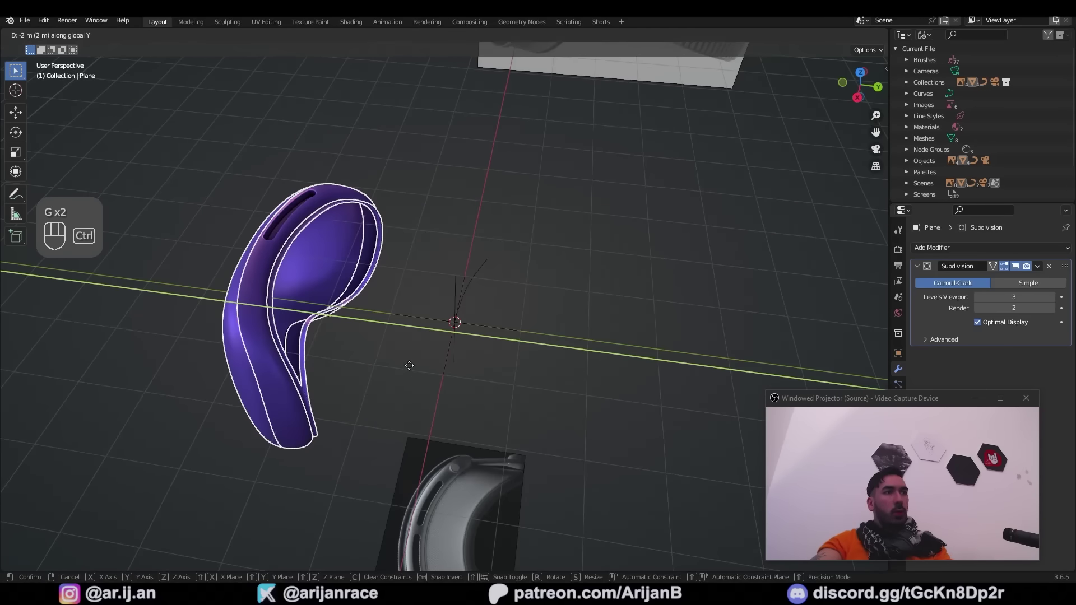
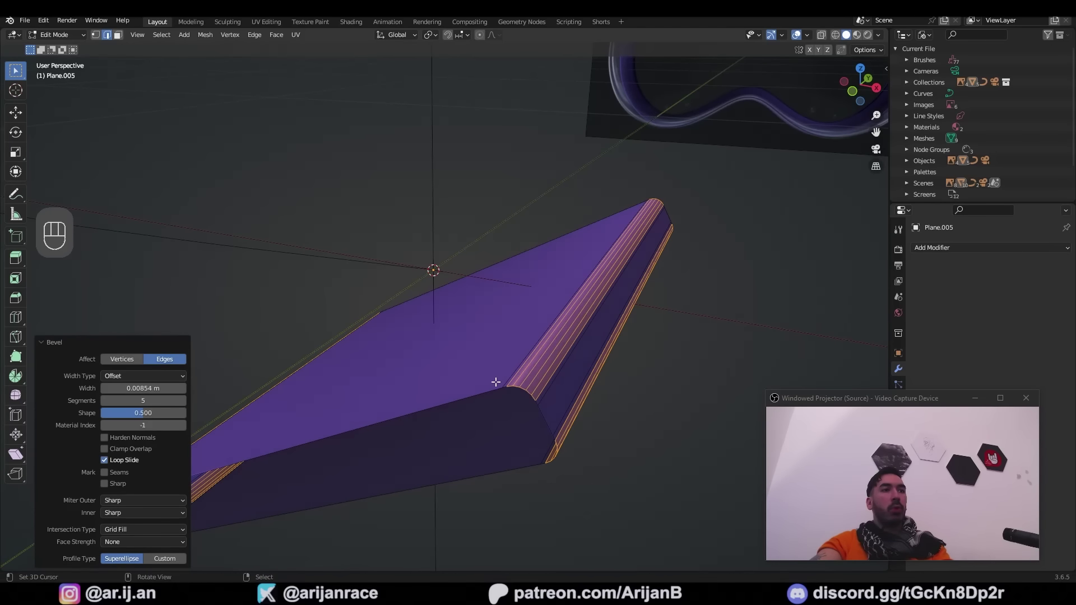
- Repeat the rib plate into a row of six with an Array modifier and bend it along Plane.004 with a Curve modifier
{"action": "key", "text": "Tab"}
{"action": "left_click_drag", "start_coordinate": [946, 251], "coordinate": [848, 279]}
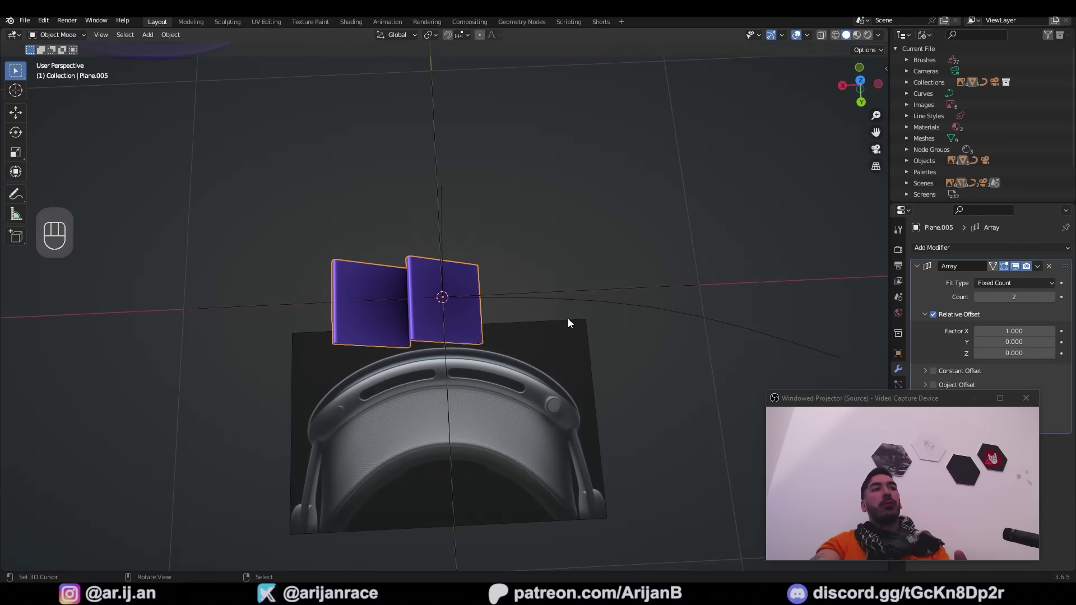
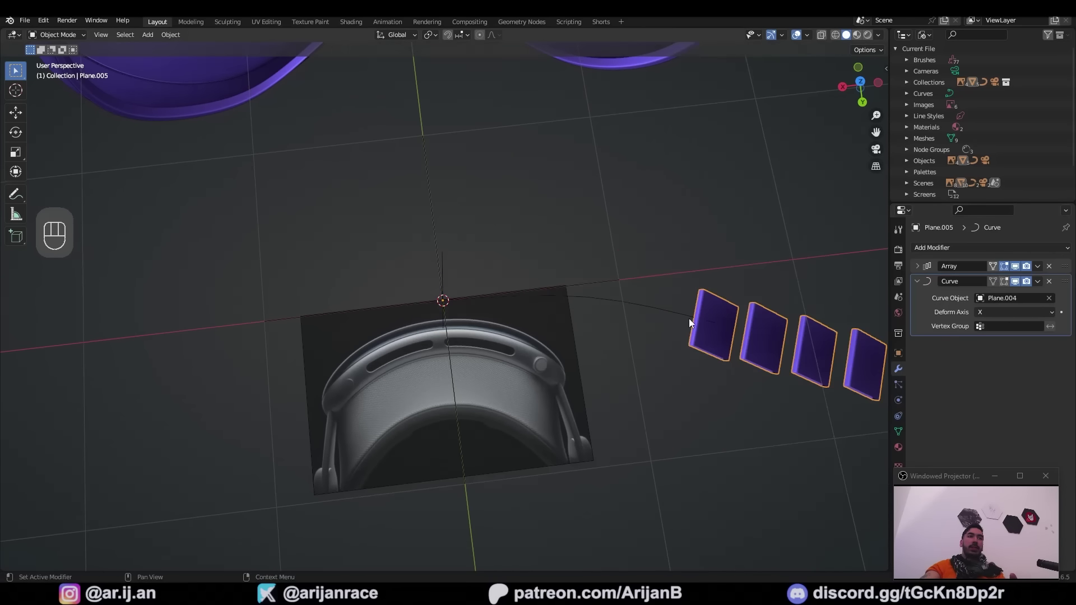
{"action": "left_click_drag", "start_coordinate": [690, 327], "coordinate": [702, 309]}
{"action": "key", "text": "g"}
{"action": "middle_click", "coordinate": [566, 334]}
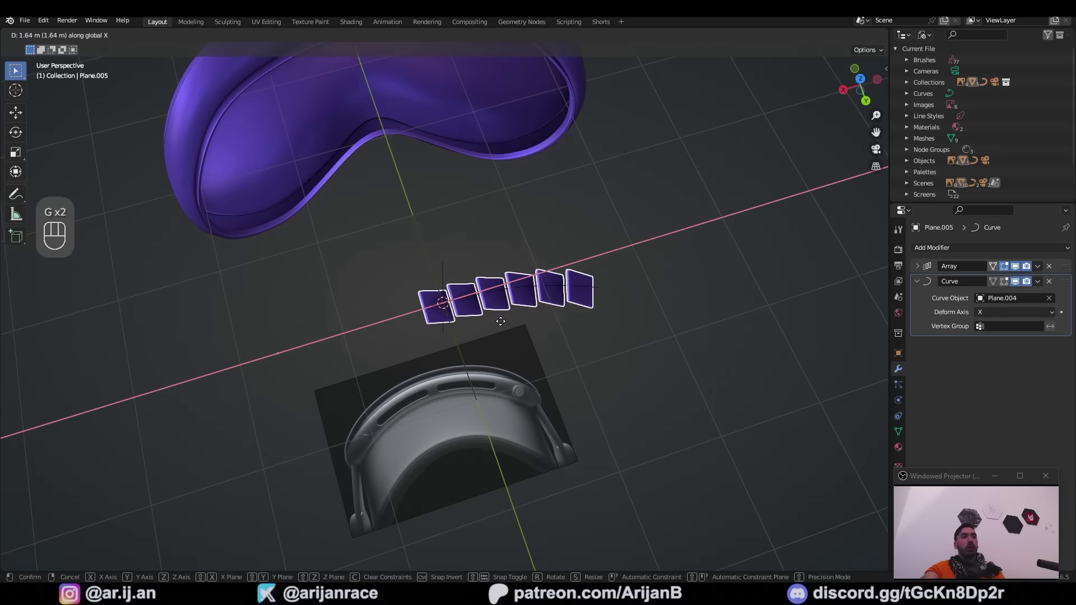
{"action": "left_click_drag", "start_coordinate": [529, 329], "coordinate": [438, 261]}
{"action": "middle_click", "coordinate": [448, 297]}
- Snap the selection to the cursor and leave Edit Mode so the rib row bends along the slot path
{"action": "key", "text": "shift+s"}
{"action": "key", "text": "Tab"}
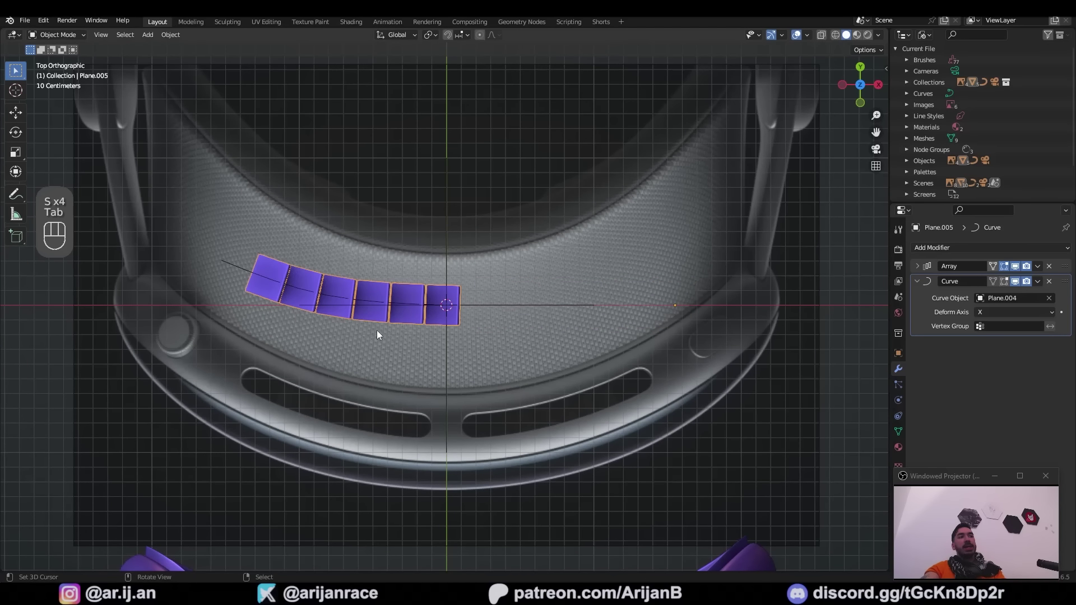
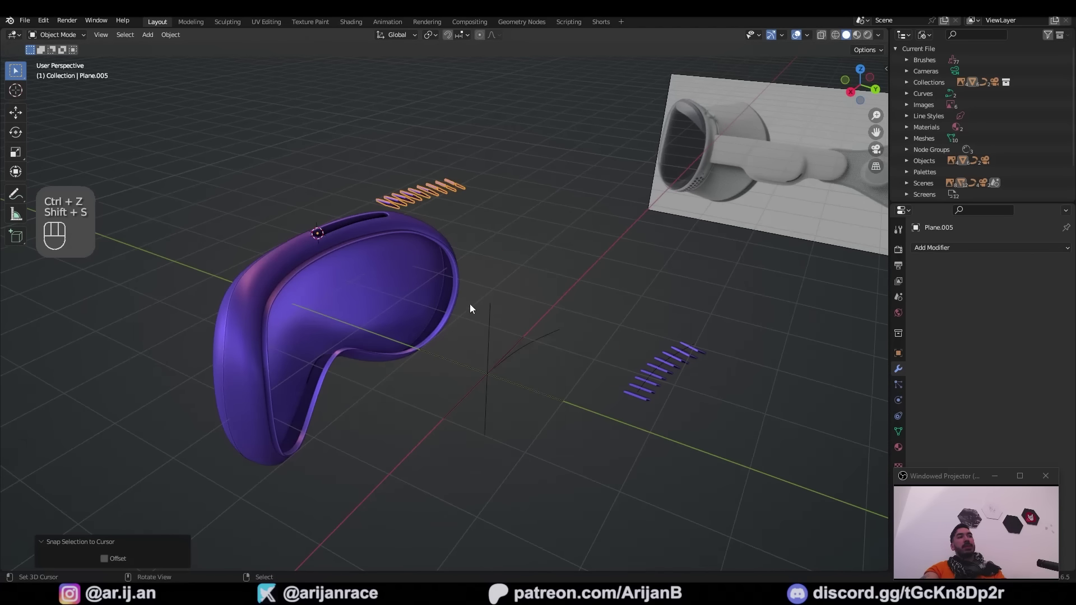
- Position the rib row beside the headband slot and select all its geometry
{"action": "left_click_drag", "start_coordinate": [341, 256], "coordinate": [421, 268]}
{"action": "key", "text": "g"}
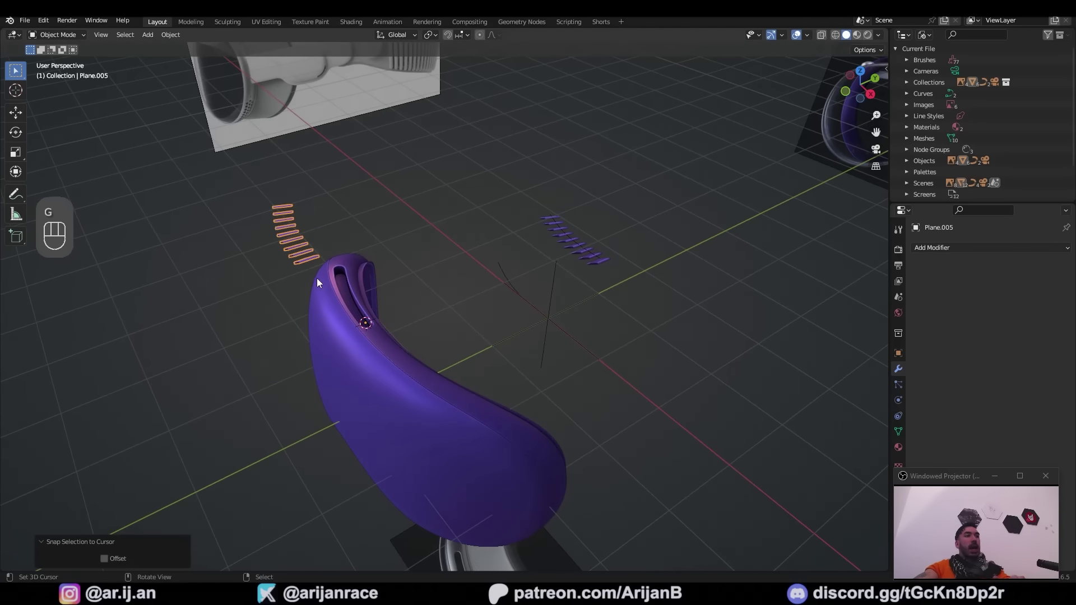
{"action": "middle_click", "coordinate": [419, 316]}
{"action": "left_click_drag", "start_coordinate": [420, 358], "coordinate": [437, 357]}
{"action": "key", "text": "Tab"}
{"action": "key", "text": "a"}
{"action": "key", "text": "Tab"}
- Place the 3D cursor at the slot's opening and set the rib row's origin to it
{"action": "key", "text": "3"}
{"action": "key", "text": "shift+s"}
{"action": "right_click", "coordinate": [436, 341]}
{"action": "key", "text": "shift+s"}
{"action": "key", "text": "Tab"}
{"action": "left_click_drag", "start_coordinate": [179, 36], "coordinate": [321, 84]}
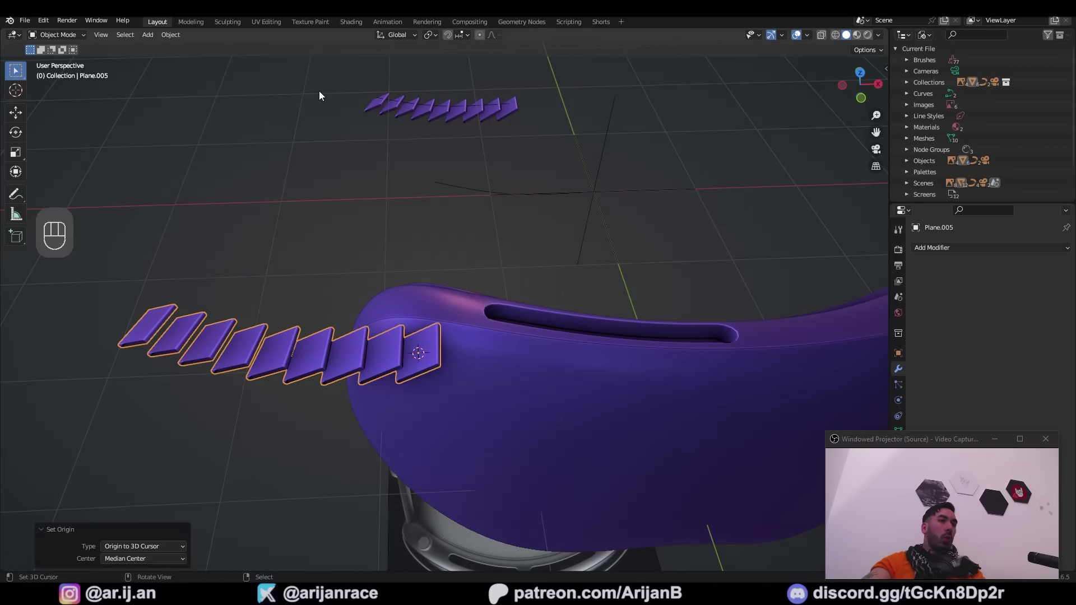
- Snap the cursor and rib row to the slot's end vertices so the row starts at the slot opening
{"action": "middle_click", "coordinate": [488, 377]}
{"action": "key", "text": "Tab"}
{"action": "key", "text": "1"}
{"action": "right_click", "coordinate": [616, 363]}
{"action": "right_click", "coordinate": [612, 349]}
{"action": "key", "text": "shift+s"}
{"action": "key", "text": "Tab"}
{"action": "right_click", "coordinate": [431, 382]}
{"action": "key", "text": "shift+s"}
{"action": "left_click_drag", "start_coordinate": [524, 314], "coordinate": [471, 297]}
- Scale the rib row by 0.78, rotate it and move it down into the headband slot
{"action": "key", "text": "s"}
{"action": "left_click_drag", "start_coordinate": [481, 379], "coordinate": [527, 385]}
{"action": "key", "text": "r"}
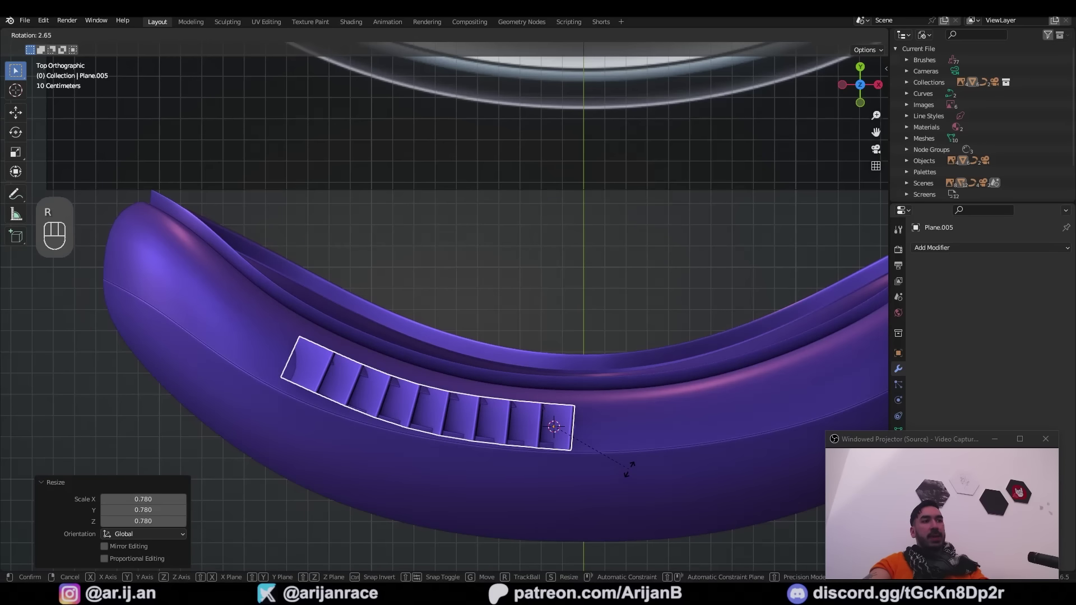
{"action": "key", "text": "g"}
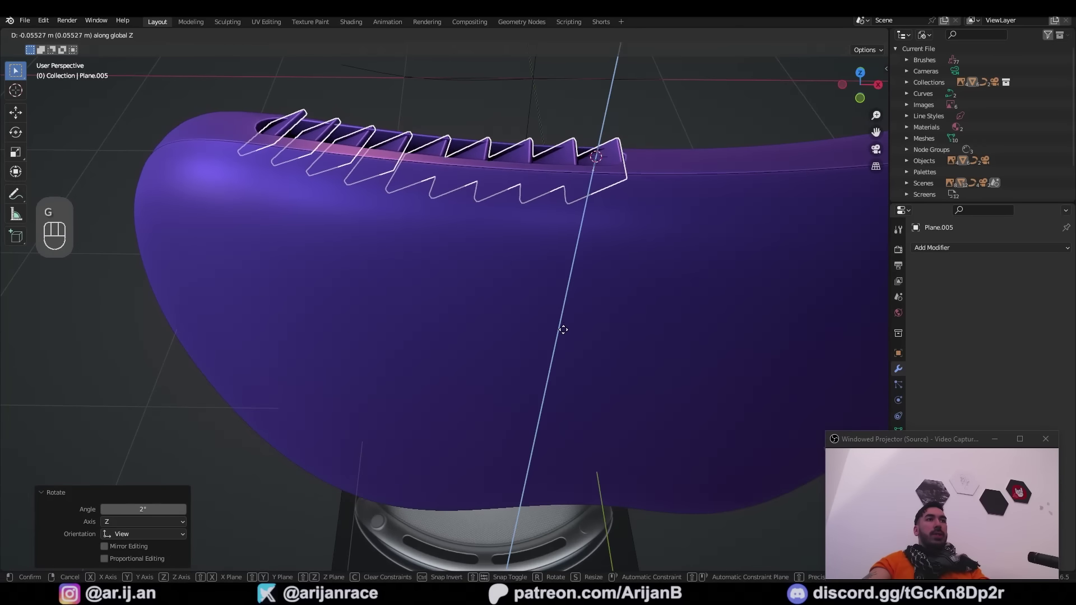
{"action": "key", "text": "Tab"}
{"action": "key", "text": "z"}
{"action": "middle_click", "coordinate": [454, 206]}
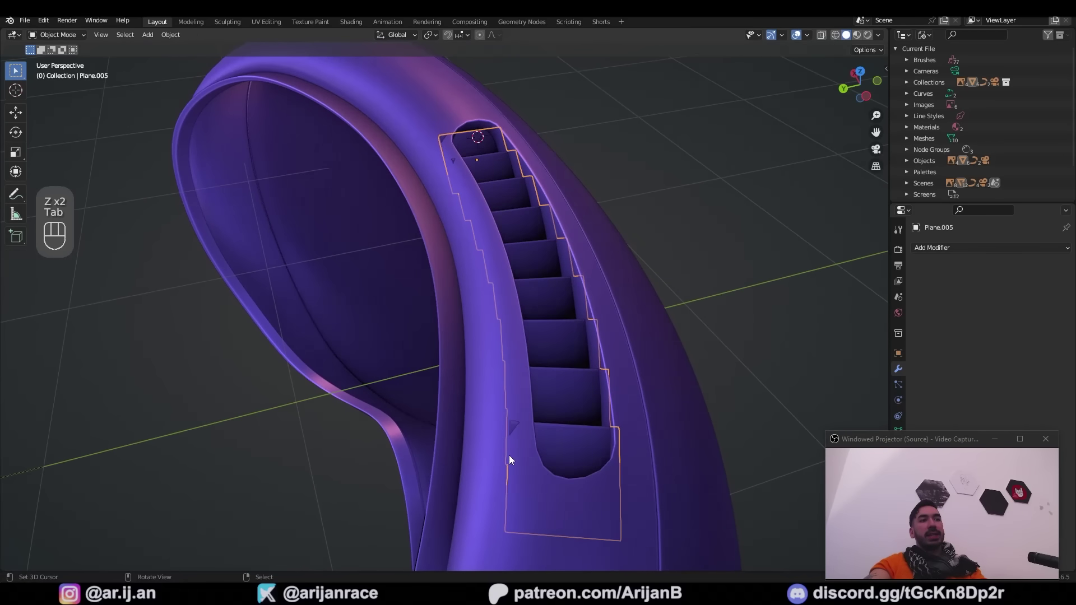
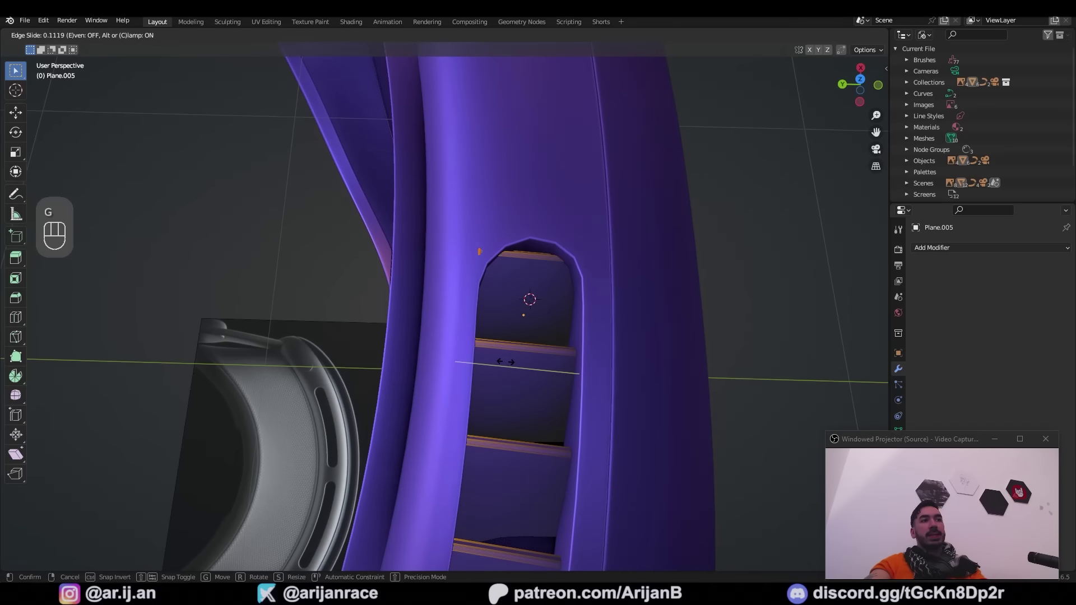
- Nudge the whole rib row along the slot and check its fit in wireframe
{"action": "key", "text": "shift+a"}
{"action": "middle_click", "coordinate": [507, 468]}
{"action": "right_click", "coordinate": [519, 361]}
{"action": "middle_click", "coordinate": [492, 330]}
{"action": "key", "text": "g"}
{"action": "key", "text": "a"}
{"action": "key", "text": "Tab"}
{"action": "left_click_drag", "start_coordinate": [454, 359], "coordinate": [467, 407]}
{"action": "key", "text": "Tab"}
{"action": "middle_click", "coordinate": [509, 465]}
- Edge-slide the rib plates sideways so they sit centred between the slot walls
{"action": "key", "text": "Tab"}
{"action": "key", "text": "z"}
{"action": "key", "text": "a"}
{"action": "key", "text": "a"}
{"action": "key", "text": "a"}
{"action": "middle_click", "coordinate": [523, 365]}
{"action": "key", "text": "Tab"}
{"action": "key", "text": "z"}
{"action": "key", "text": "a"}
{"action": "key", "text": "b"}
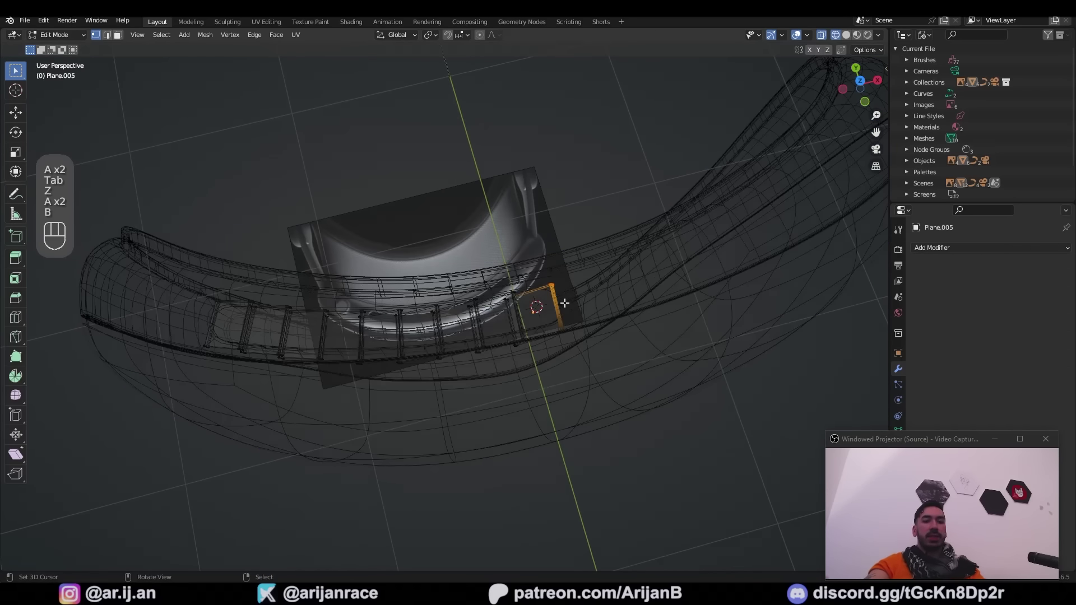
- Tilt the linked rib plates about X into angled ribs and start selecting the slot's rounded end edges
{"action": "key", "text": "ctrl+l"}
{"action": "key", "text": "z"}
{"action": "key", "text": "x"}
{"action": "key", "text": "1"}
{"action": "right_click", "coordinate": [472, 334]}
{"action": "right_click", "coordinate": [468, 445]}
{"action": "key", "text": "shift+d"}
{"action": "key", "text": "g"}
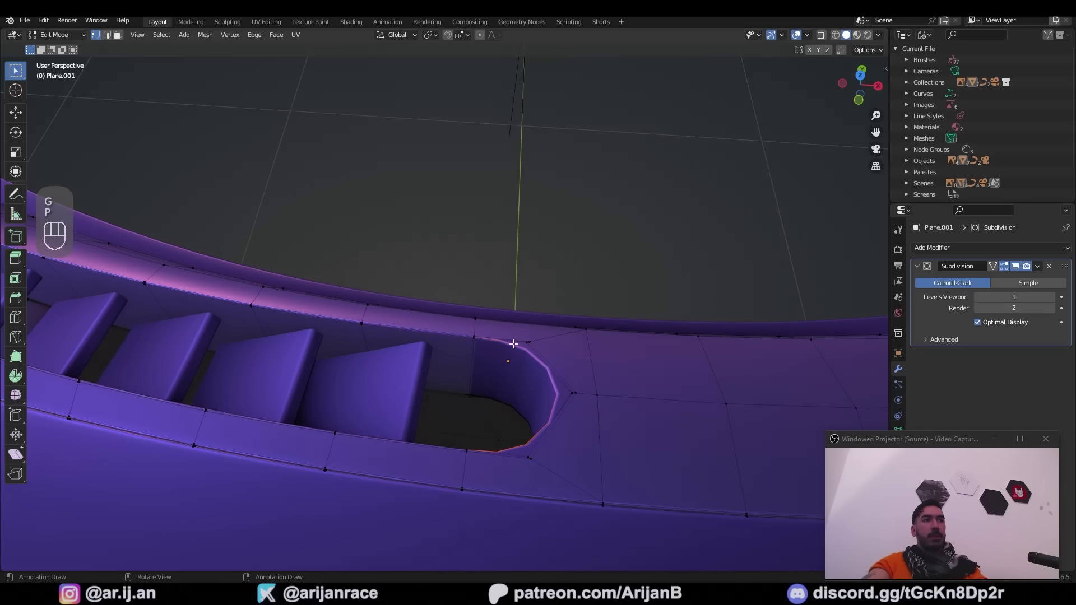
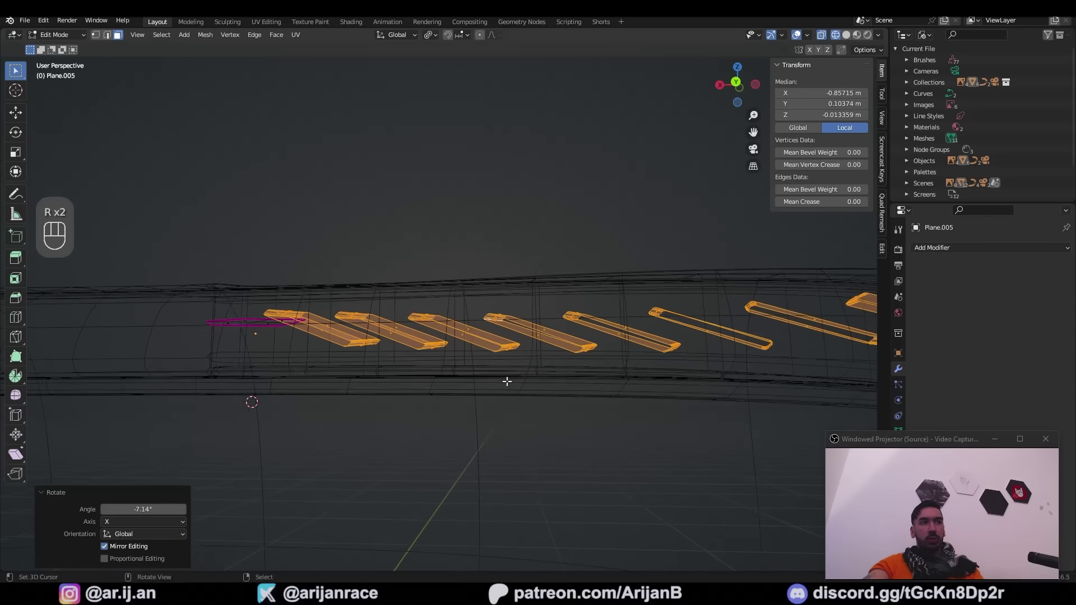
- Adjust the rib placement in the slot, undoing a stray separate, and box-select the ribs from the top
{"action": "key", "text": "g"}
{"action": "key", "text": "p"}
{"action": "key", "text": "ctrl+z"}
{"action": "key", "text": "g"}
{"action": "middle_click", "coordinate": [411, 176]}
{"action": "left_click_drag", "start_coordinate": [176, 42], "coordinate": [297, 74]}
{"action": "right_click", "coordinate": [396, 182]}
{"action": "left_click_drag", "start_coordinate": [501, 41], "coordinate": [481, 203]}
{"action": "key", "text": "g"}
{"action": "middle_click", "coordinate": [482, 190]}
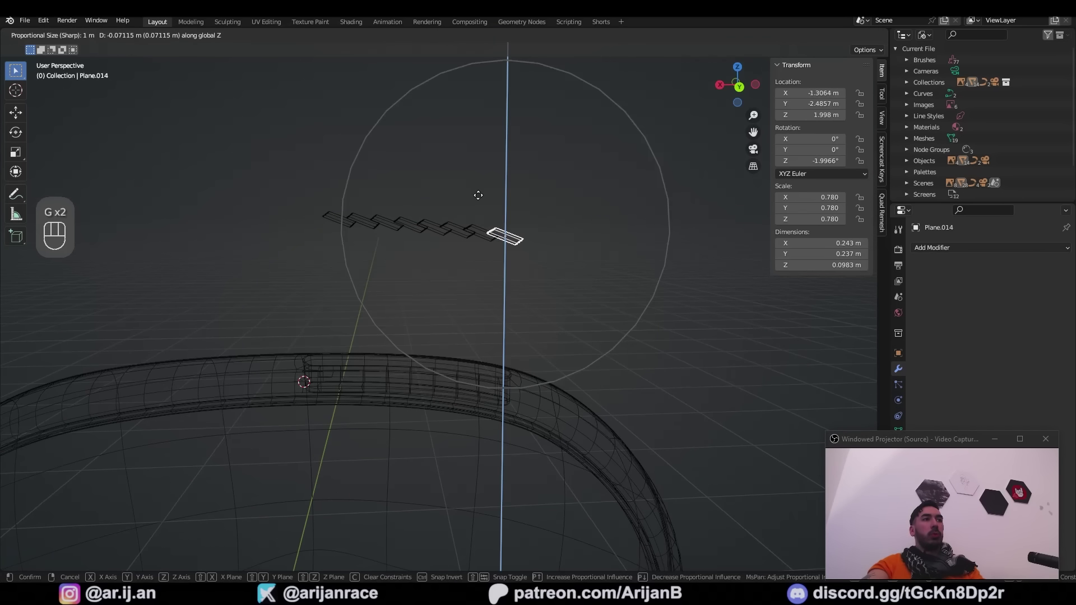
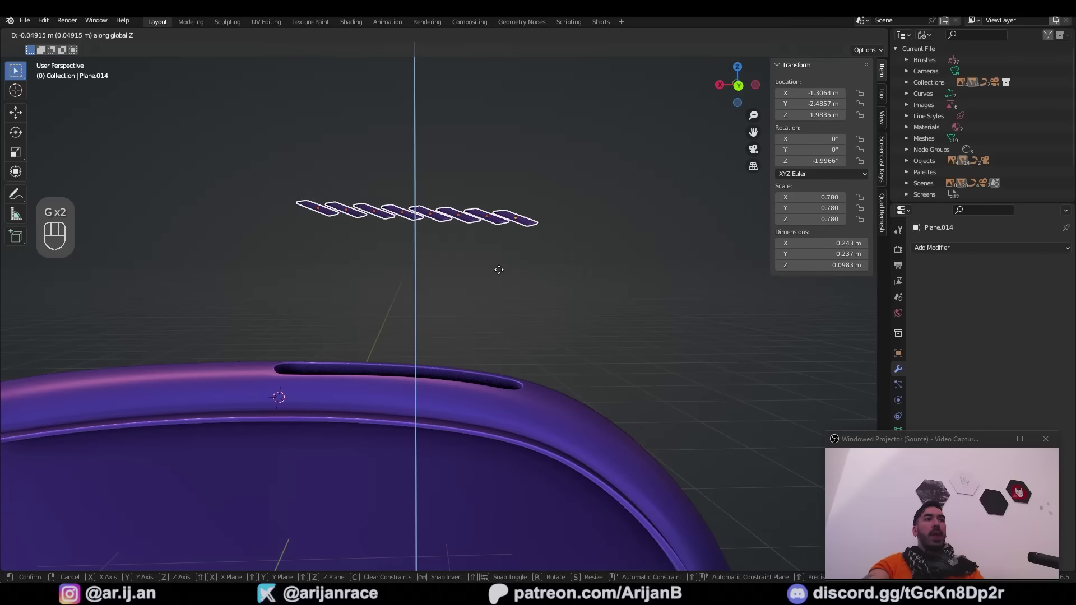
- Parent the ribs to the strap with Object (Keep Transform) and confirm they move together
{"action": "key", "text": "a"}
{"action": "right_click", "coordinate": [431, 357]}
{"action": "key", "text": "ctrl+p"}
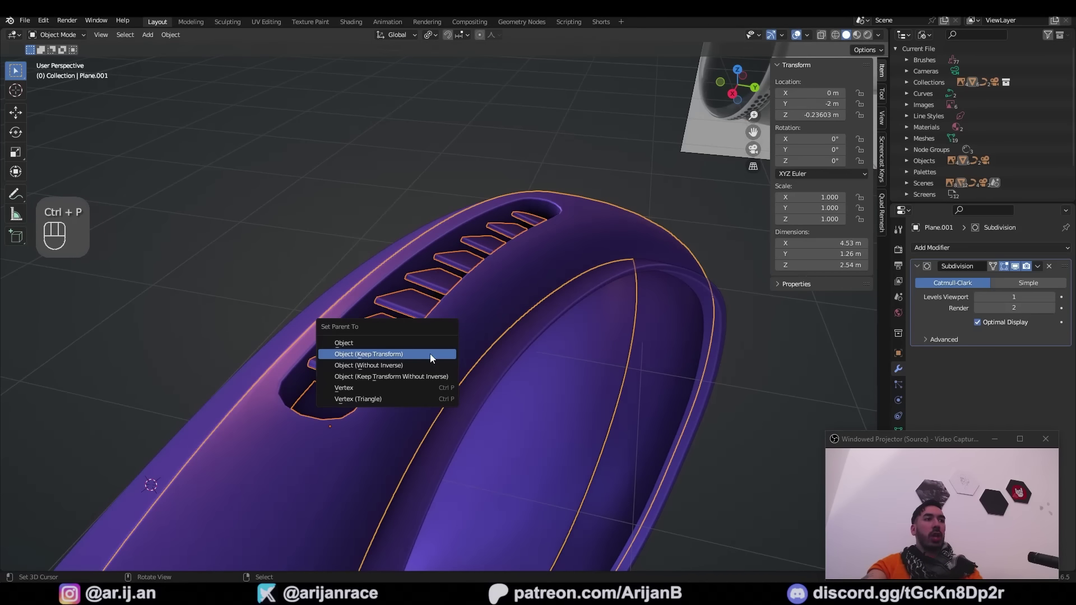
{"action": "key", "text": "a"}
{"action": "key", "text": "g"}
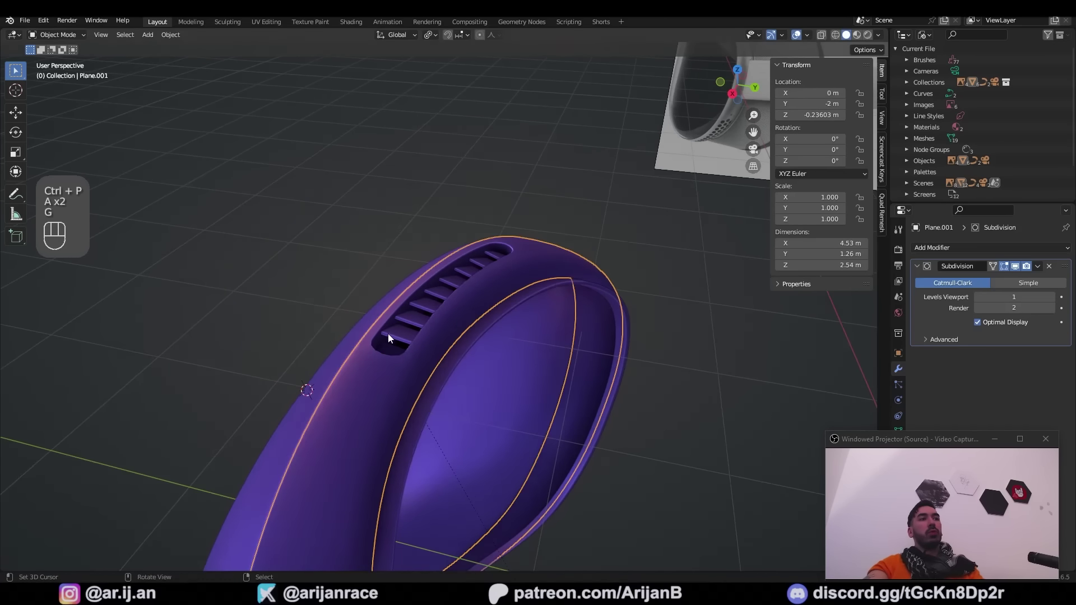
{"action": "left_click_drag", "start_coordinate": [420, 285], "coordinate": [431, 289]}
{"action": "right_click", "coordinate": [448, 291]}
{"action": "left_click_drag", "start_coordinate": [421, 318], "coordinate": [308, 314]}
{"action": "key", "text": "a"}
{"action": "key", "text": "a"}
{"action": "middle_click", "coordinate": [519, 446]}
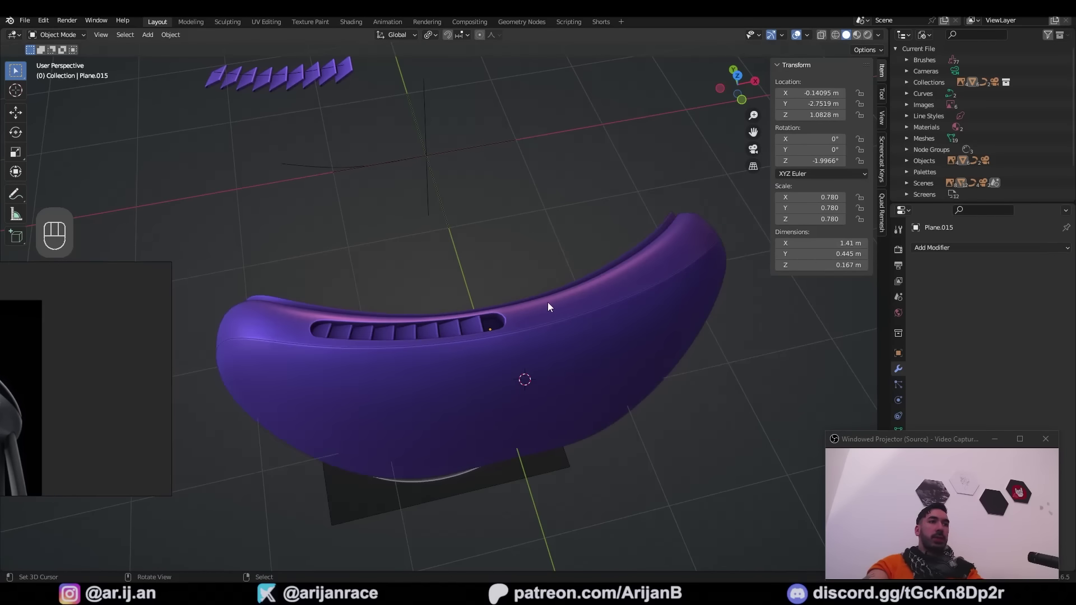
- In top-view wireframe, box-select the slot and rib geometry and constrain it along X
{"action": "left_click_drag", "start_coordinate": [524, 326], "coordinate": [505, 339]}
{"action": "key", "text": "Tab"}
{"action": "key", "text": "KP_7"}
{"action": "key", "text": "1"}
{"action": "key", "text": "z"}
{"action": "key", "text": "a"}
{"action": "key", "text": "b"}
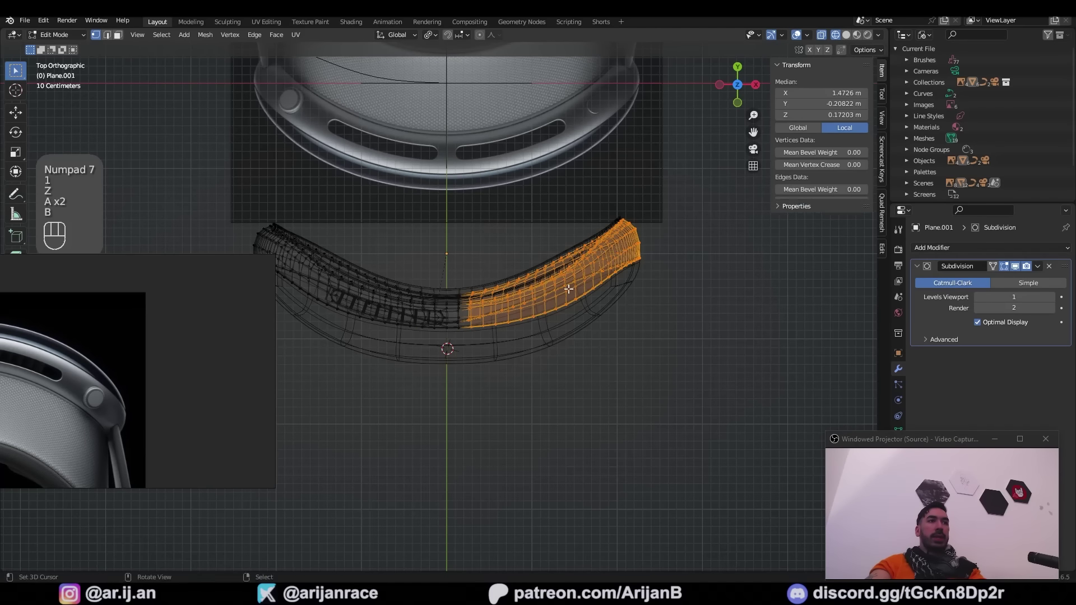
{"action": "key", "text": "x"}
{"action": "key", "text": "z"}
{"action": "key", "text": "a"}
- Duplicate and mirror the slot with its ribs into a second vent beside the first, recalculating normals, then bring up the button reference photo
{"action": "key", "text": "shift+s"}
{"action": "key", "text": "a"}
{"action": "key", "text": "shift+d"}
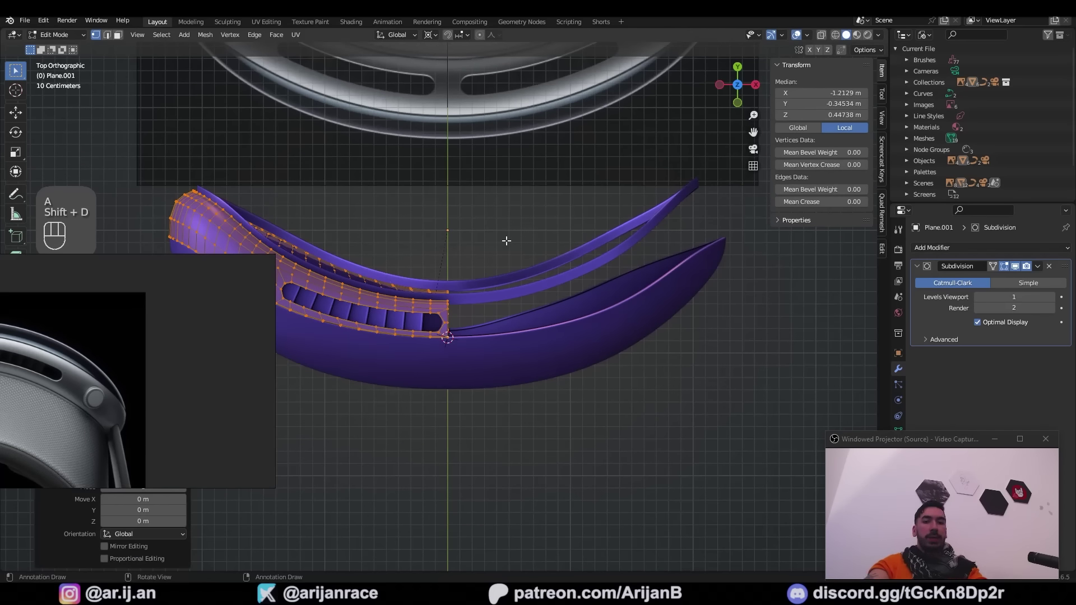
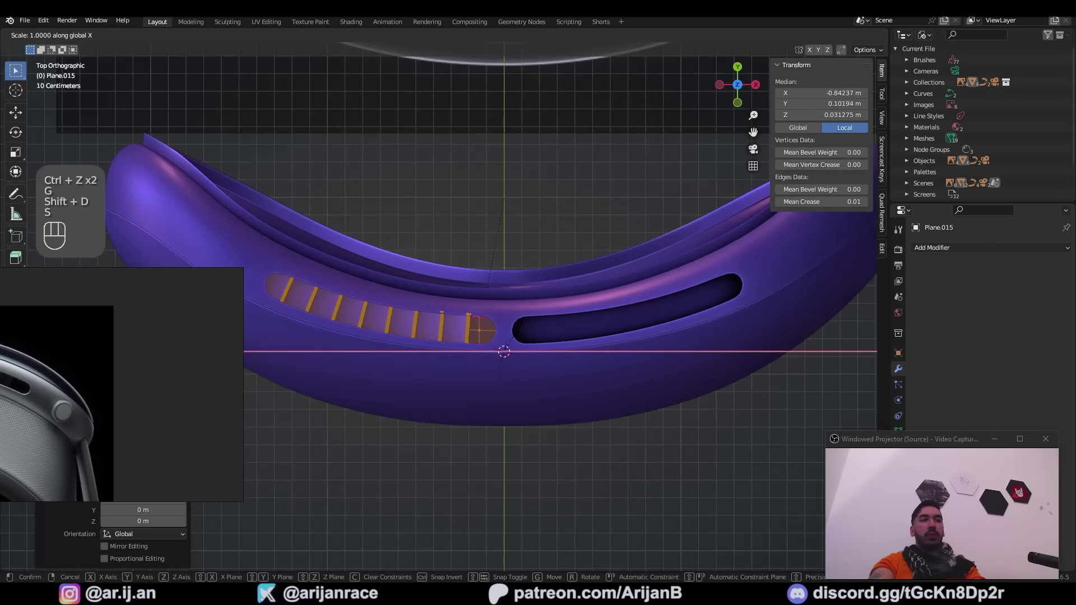
{"action": "key", "text": "shift+n"}
{"action": "key", "text": "Tab"}
{"action": "middle_click", "coordinate": [558, 354]}
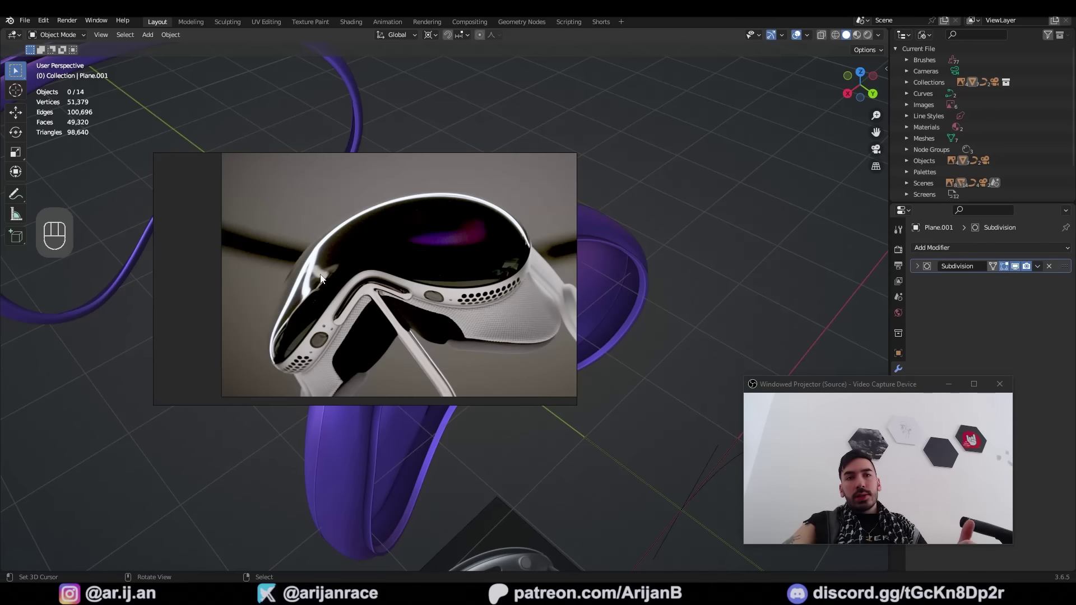
- Close the photo and check the strap's two ribbed vent slots against the top-view reference in wireframe
{"action": "middle_click", "coordinate": [415, 306]}
{"action": "middle_click", "coordinate": [441, 369]}
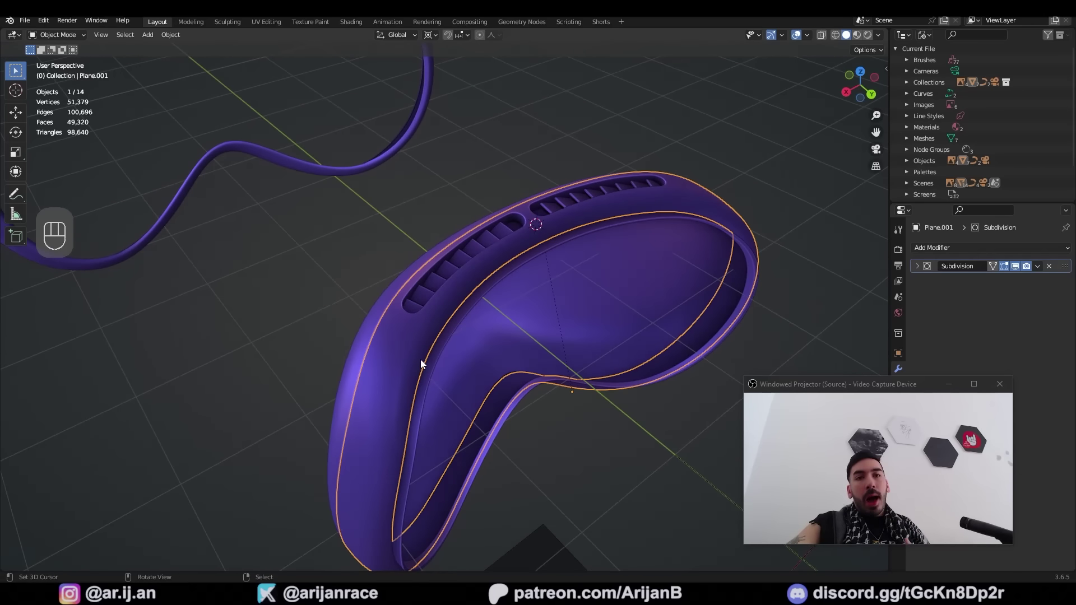
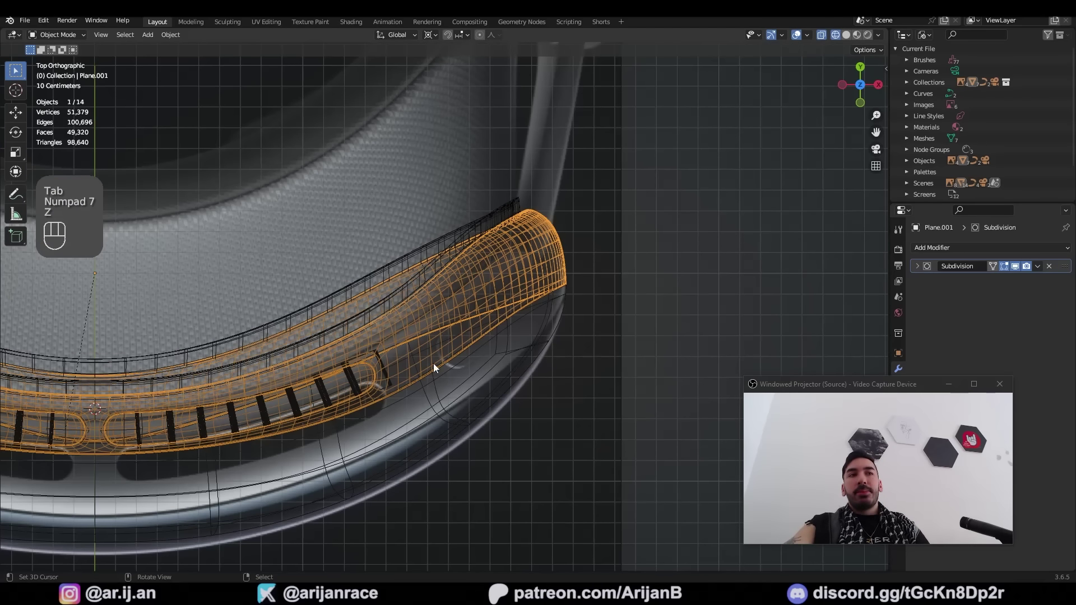
{"action": "key", "text": "z"}
{"action": "key", "text": "z"}
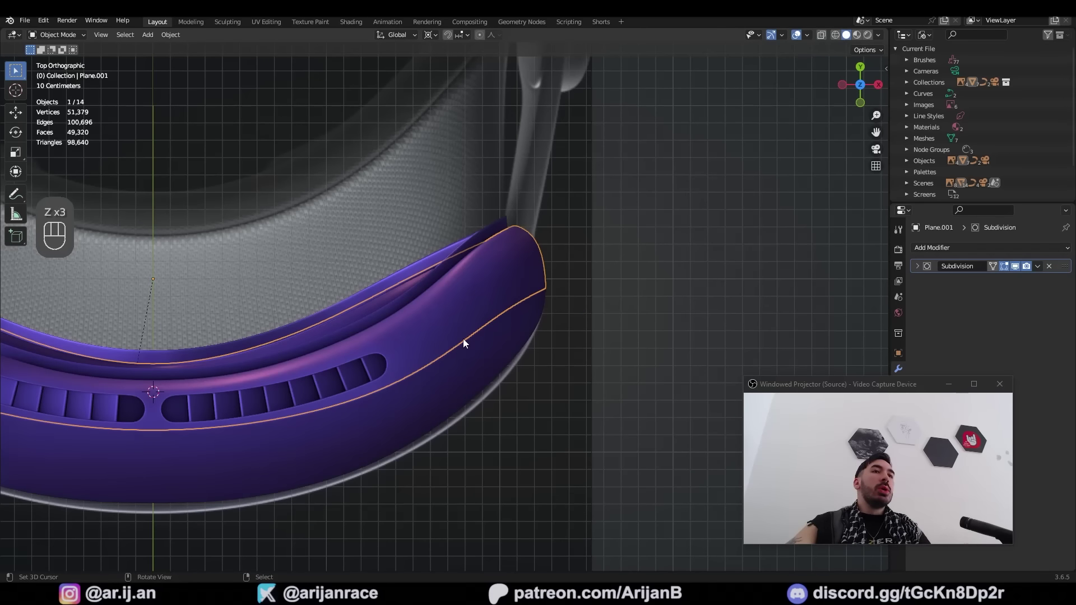
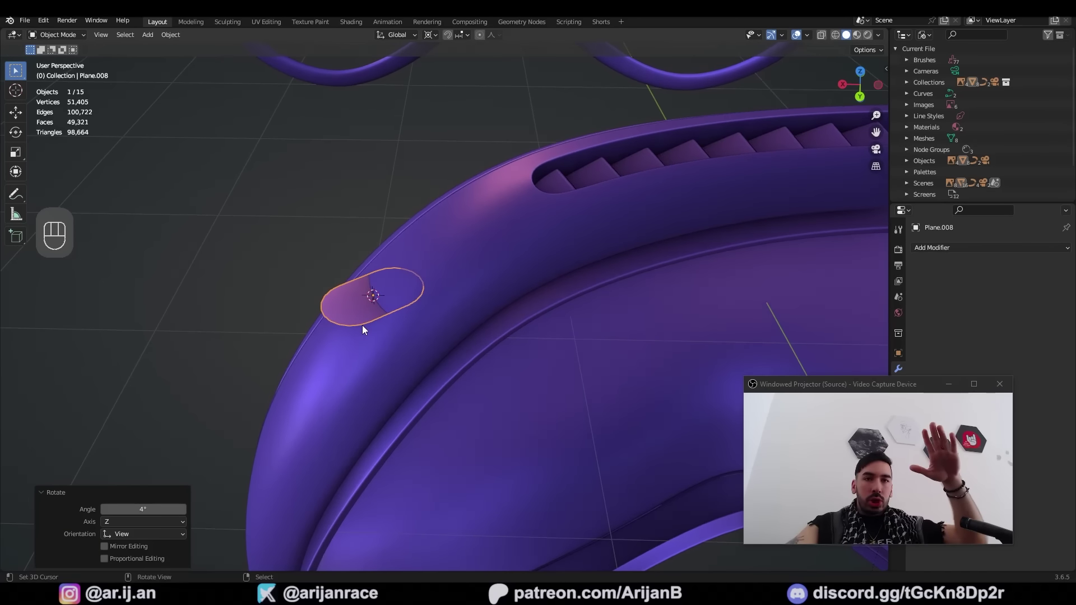
- Enable face snapping and move the pill outline onto the side of the strap
{"action": "left_click", "coordinate": [450, 38]}
{"action": "left_click_drag", "start_coordinate": [464, 42], "coordinate": [417, 319]}
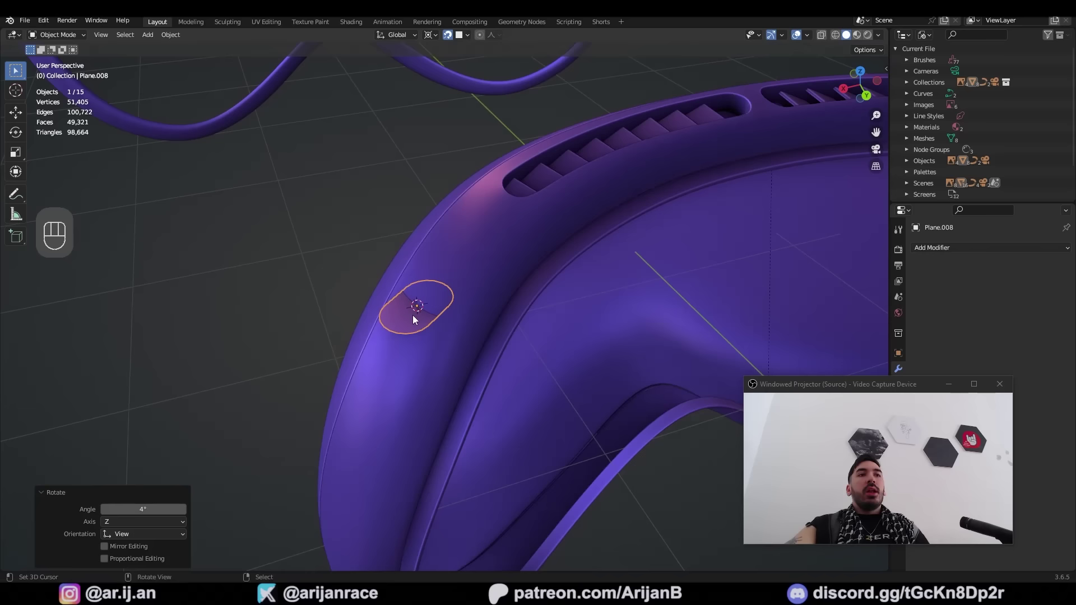
{"action": "key", "text": "g"}
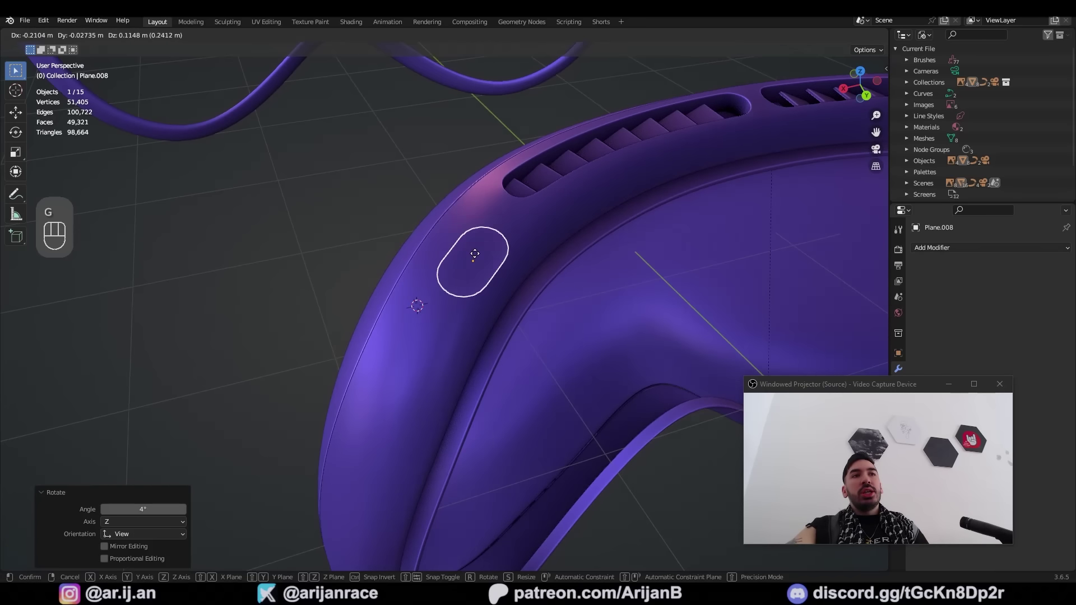
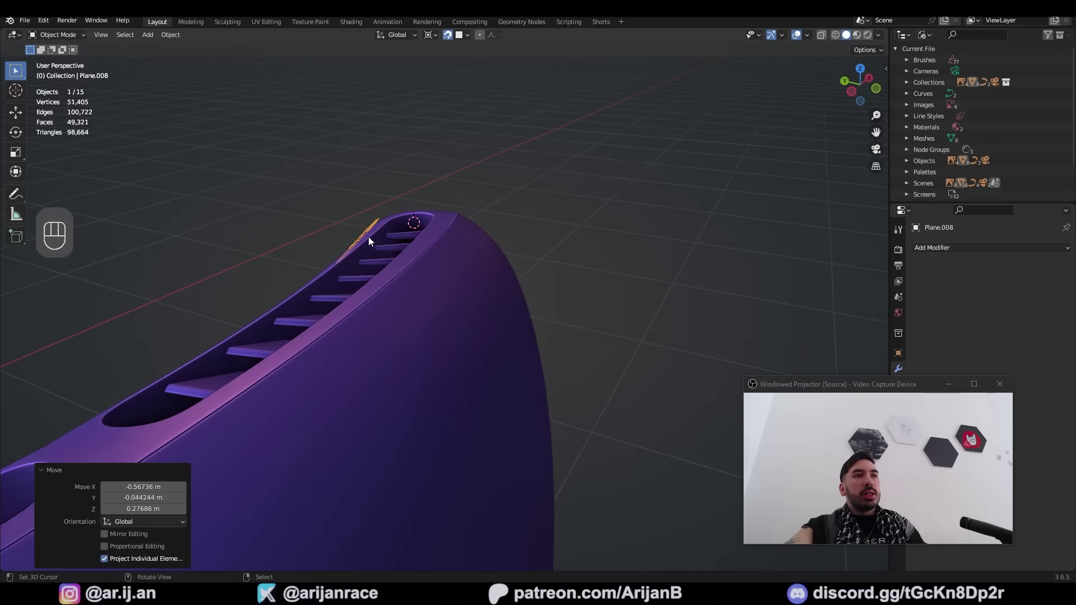
{"action": "key", "text": "g"}
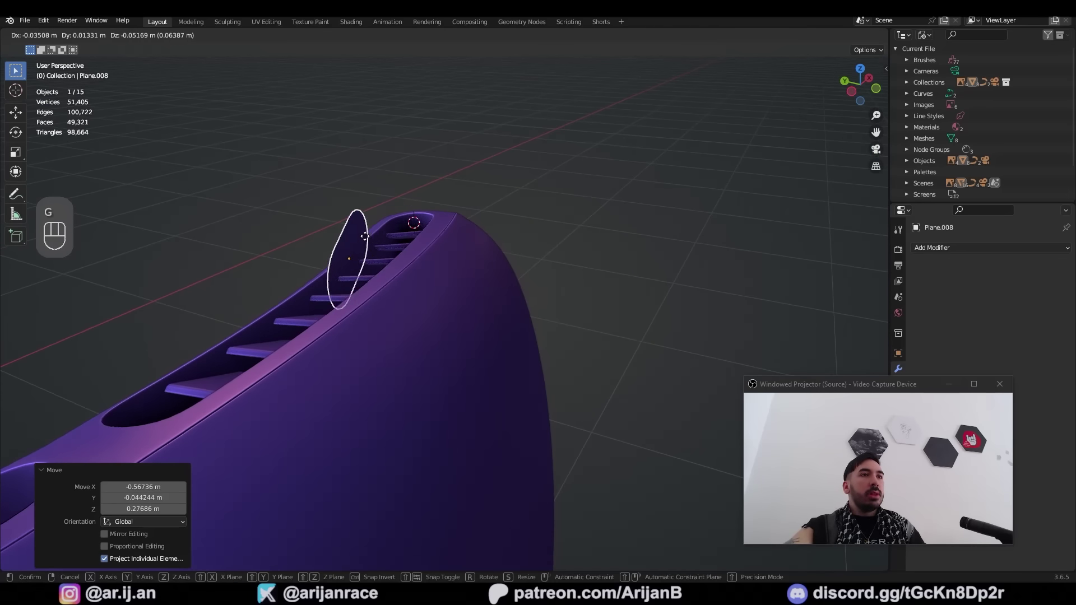
{"action": "key", "text": "g"}
{"action": "left_click_drag", "start_coordinate": [393, 261], "coordinate": [391, 241]}
{"action": "middle_click", "coordinate": [394, 235]}
{"action": "left_click_drag", "start_coordinate": [403, 245], "coordinate": [391, 250]}
{"action": "middle_click", "coordinate": [388, 252]}
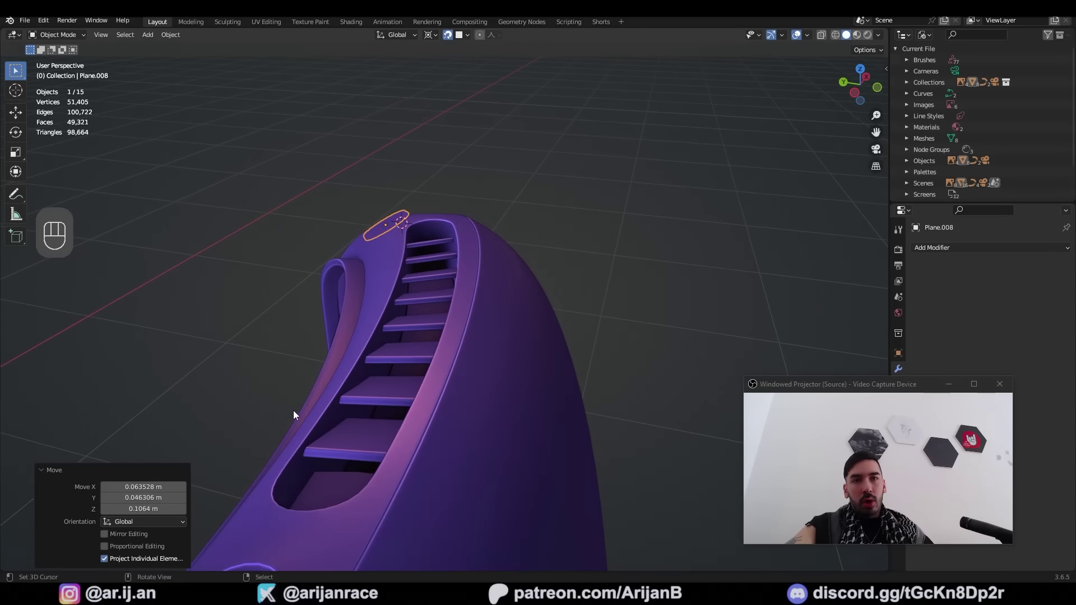
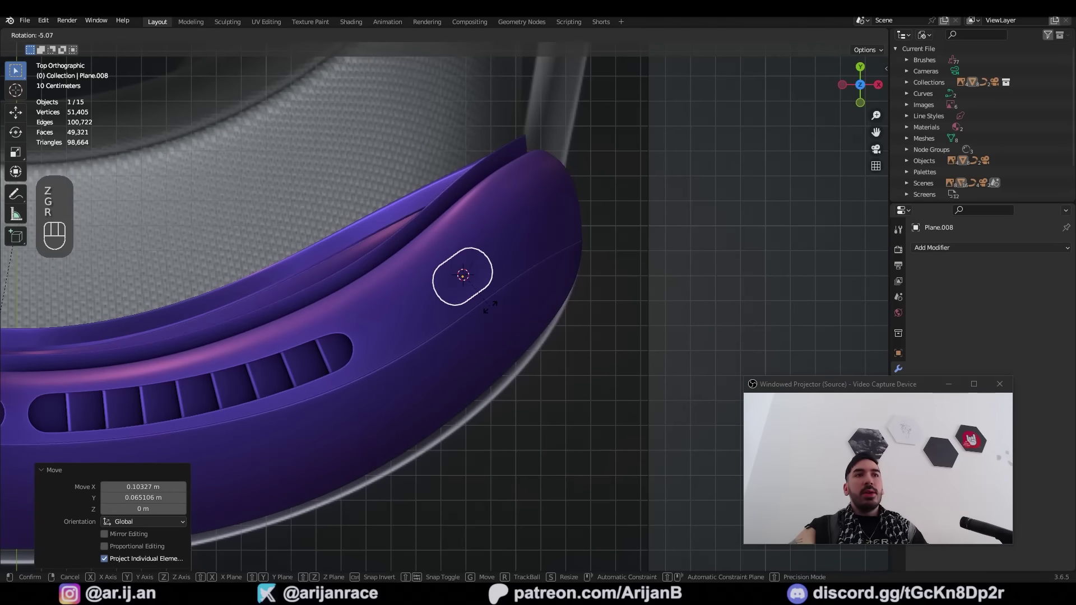
- Extrude the filled outline along Z into a capsule button and give the shell a Boolean Difference modifier
{"action": "key", "text": "e"}
{"action": "key", "text": "z"}
{"action": "key", "text": "e"}
{"action": "key", "text": "z"}
{"action": "key", "text": "x"}
{"action": "key", "text": "Tab"}
{"action": "left_click_drag", "start_coordinate": [529, 354], "coordinate": [630, 395]}
{"action": "middle_click", "coordinate": [542, 354]}
{"action": "left_click_drag", "start_coordinate": [527, 353], "coordinate": [543, 219]}
- Add a Difference Boolean with Plane.008 as cutter, moved above the Subdivision modifier
{"action": "right_click", "coordinate": [544, 219]}
{"action": "left_click", "coordinate": [993, 252]}
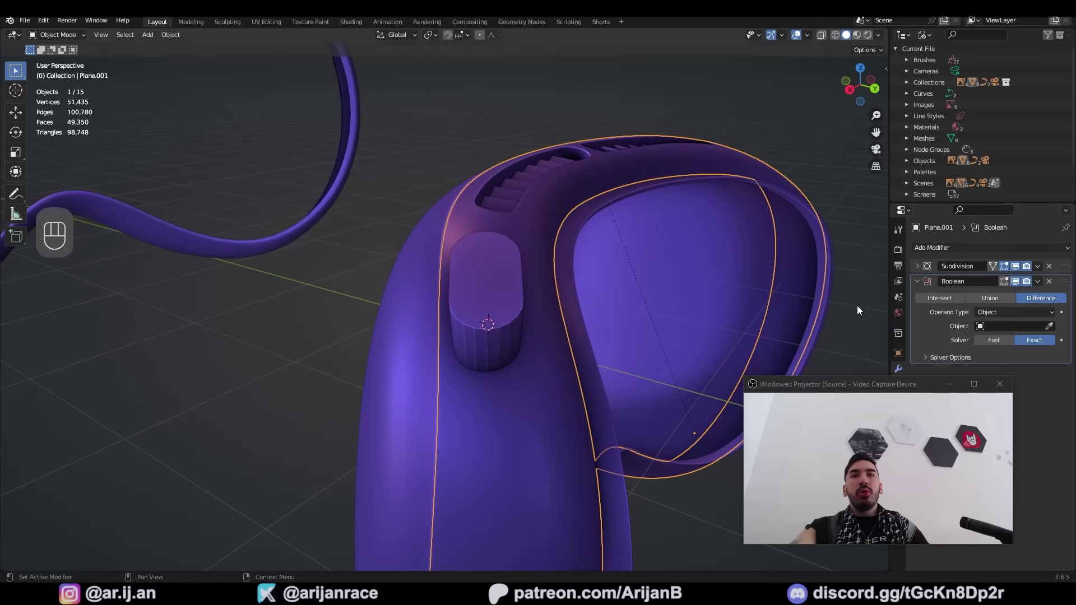
{"action": "left_click", "coordinate": [1045, 300]}
{"action": "left_click", "coordinate": [1057, 327]}
{"action": "left_click_drag", "start_coordinate": [1064, 281], "coordinate": [1048, 250]}
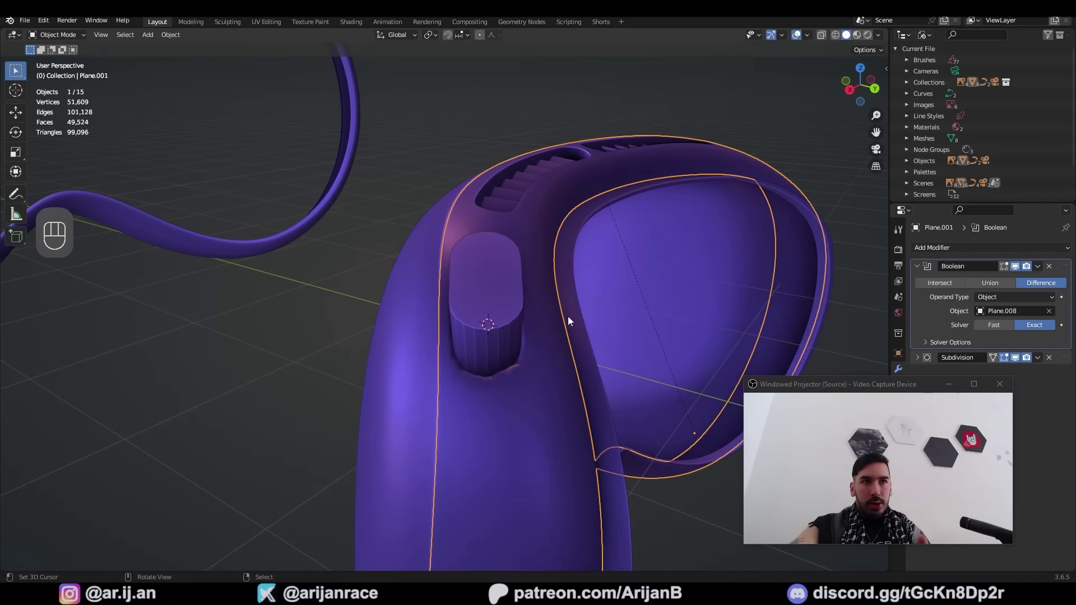
- Apply the Boolean and delete a stray vertex on the pill-shaped cutout edge in wireframe
{"action": "key", "text": "shift+d"}
{"action": "middle_click", "coordinate": [396, 429]}
{"action": "key", "text": "ctrl+a"}
{"action": "key", "text": "z"}
{"action": "key", "text": "z"}
{"action": "right_click", "coordinate": [462, 350]}
{"action": "key", "text": "x"}
{"action": "middle_click", "coordinate": [393, 338]}
{"action": "middle_click", "coordinate": [391, 310]}
{"action": "middle_click", "coordinate": [403, 303]}
{"action": "middle_click", "coordinate": [402, 320]}
{"action": "middle_click", "coordinate": [481, 362]}
{"action": "middle_click", "coordinate": [540, 345]}
{"action": "middle_click", "coordinate": [539, 356]}
- Slide and reselect edge vertices around the recess, undoing one misplaced move
{"action": "key", "text": "1"}
{"action": "key", "text": "a"}
{"action": "right_click", "coordinate": [503, 208]}
{"action": "middle_click", "coordinate": [509, 224]}
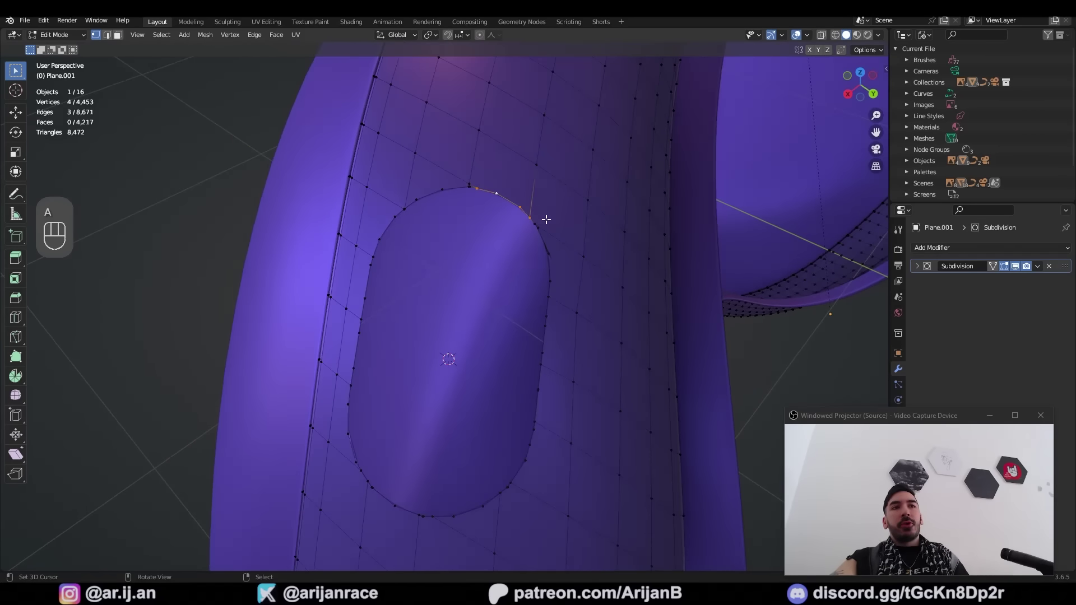
{"action": "middle_click", "coordinate": [555, 244]}
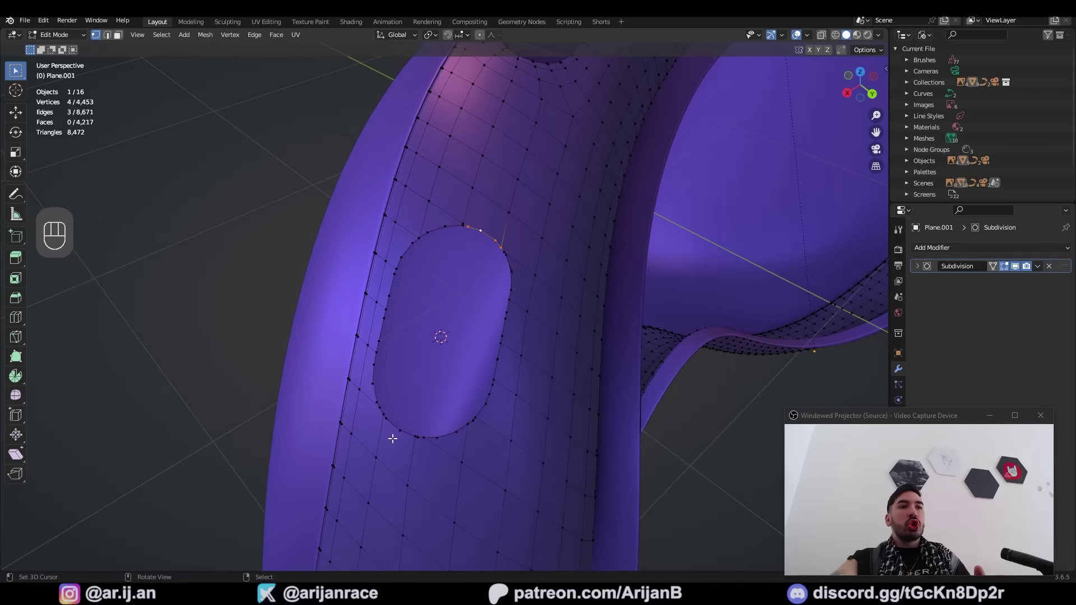
{"action": "middle_click", "coordinate": [431, 441]}
{"action": "key", "text": "2"}
{"action": "key", "text": "ctrl+z"}
{"action": "right_click", "coordinate": [382, 367]}
{"action": "right_click", "coordinate": [383, 305]}
{"action": "right_click", "coordinate": [389, 257]}
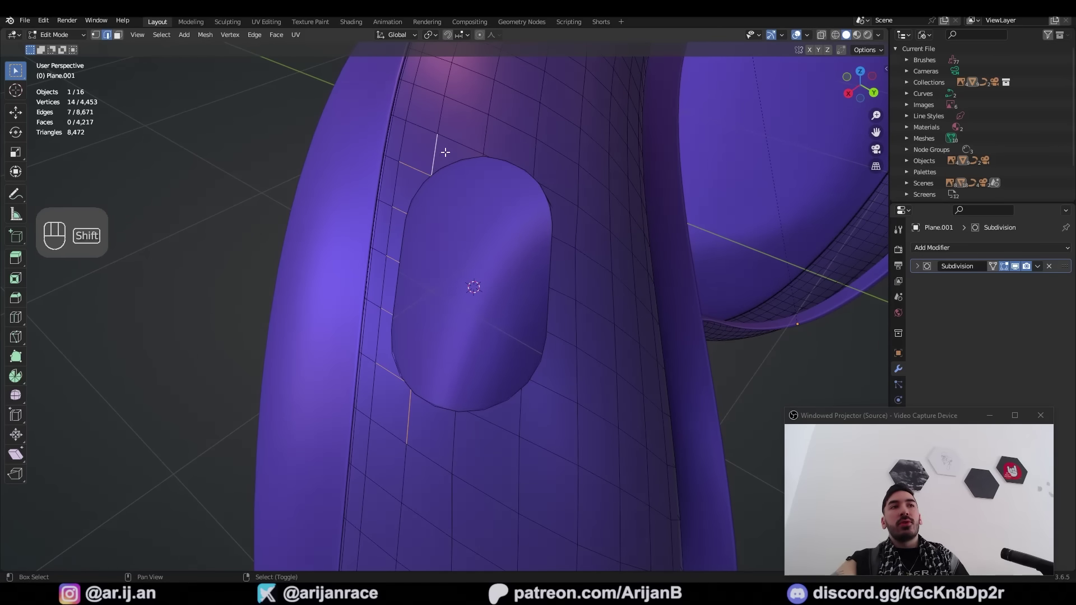
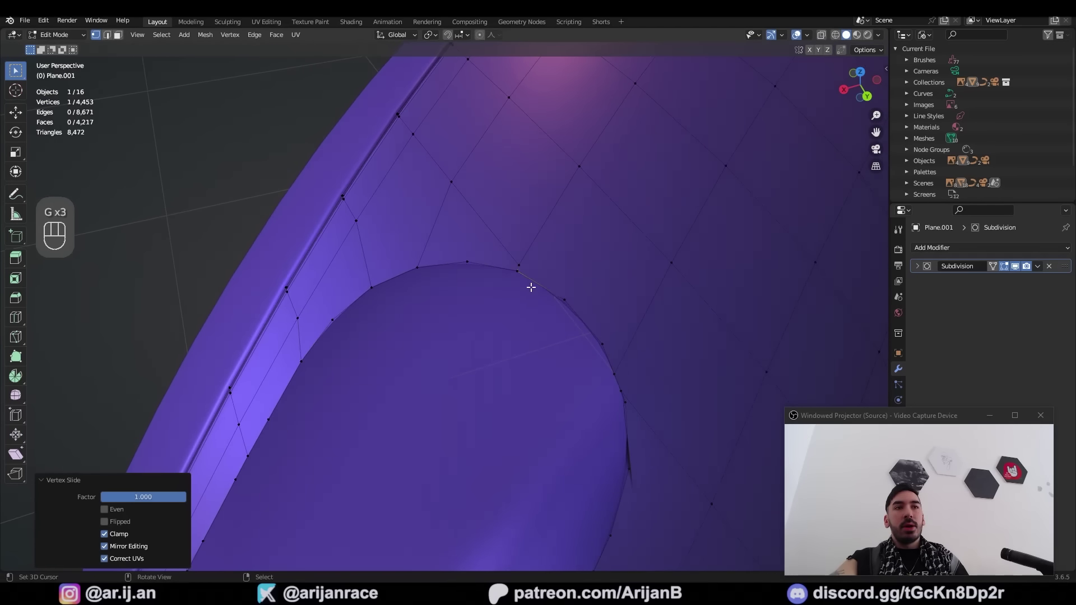
- Dissolve leftover vertices and join edges so the recess opening is clean and rounded
{"action": "right_click", "coordinate": [459, 422]}
{"action": "key", "text": "x"}
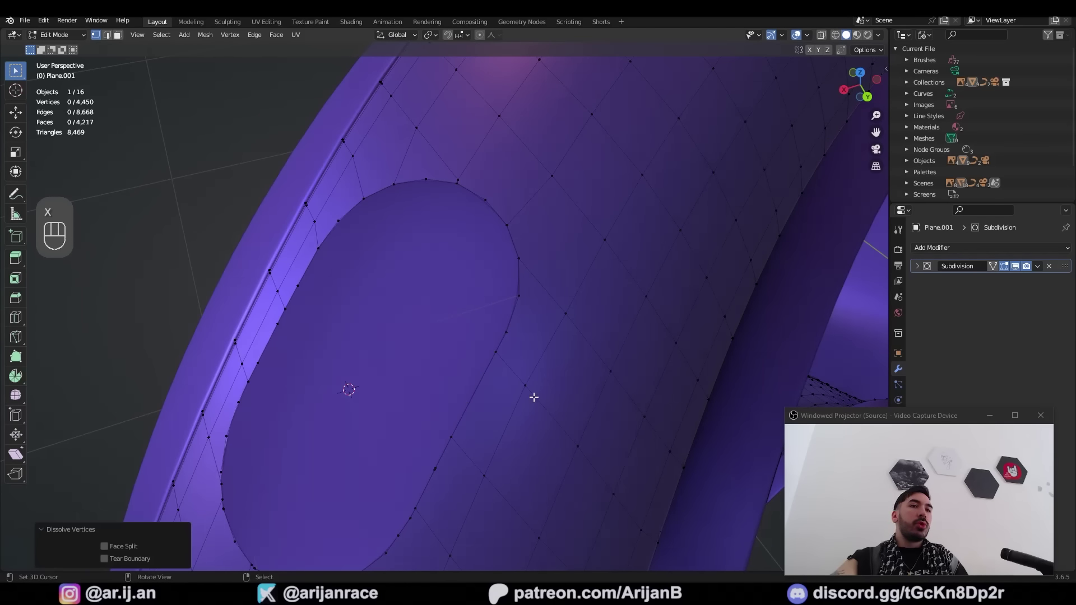
{"action": "left_click_drag", "start_coordinate": [488, 383], "coordinate": [504, 316]}
{"action": "middle_click", "coordinate": [490, 373]}
{"action": "right_click", "coordinate": [495, 418]}
{"action": "key", "text": "a"}
{"action": "key", "text": "1"}
{"action": "key", "text": "3"}
{"action": "right_click", "coordinate": [563, 353]}
{"action": "key", "text": "1"}
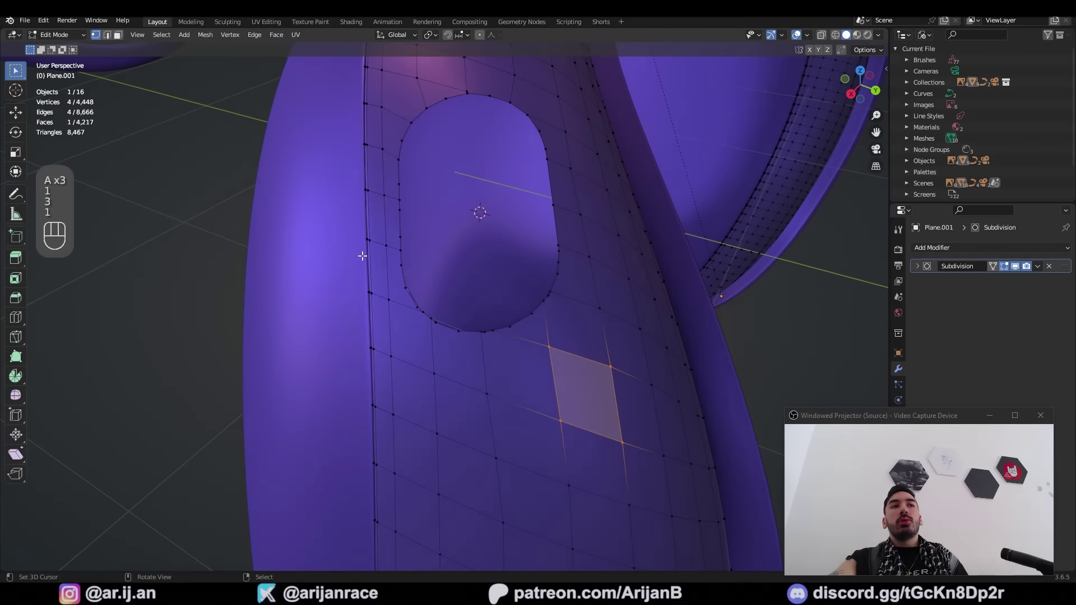
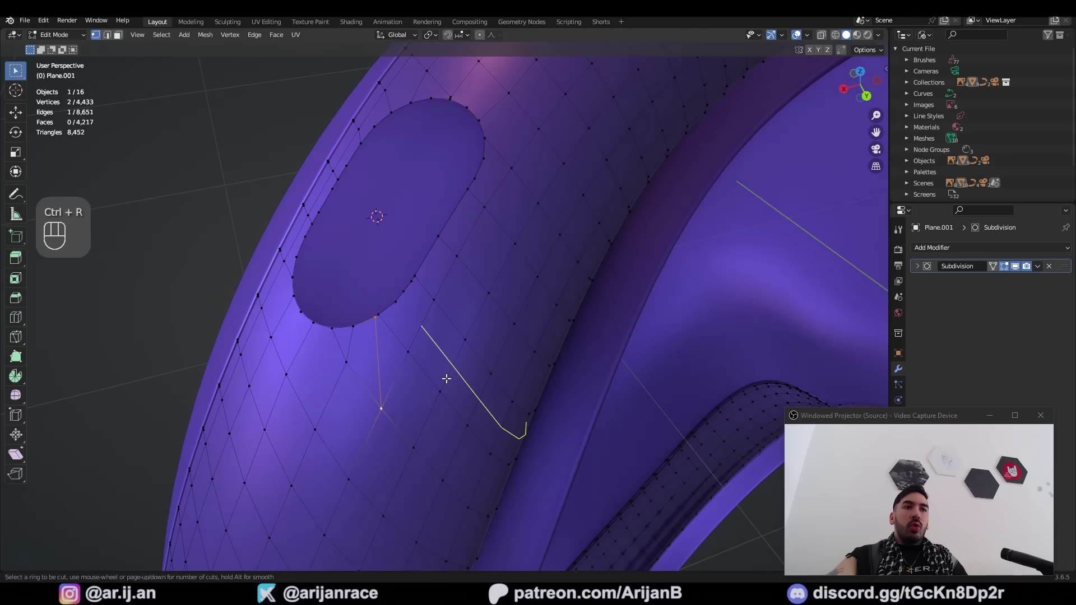
- Add loop cuts across the pill-shaped recess patch in Edit Mode
{"action": "middle_click", "coordinate": [518, 421]}
{"action": "key", "text": "Tab"}
{"action": "middle_click", "coordinate": [543, 426]}
{"action": "middle_click", "coordinate": [474, 365]}
{"action": "left_click_drag", "start_coordinate": [434, 333], "coordinate": [467, 307]}
{"action": "left_click_drag", "start_coordinate": [470, 287], "coordinate": [492, 315]}
{"action": "left_click_drag", "start_coordinate": [442, 273], "coordinate": [452, 306]}
{"action": "key", "text": "Tab"}
{"action": "key", "text": "Tab"}
{"action": "left_click_drag", "start_coordinate": [567, 350], "coordinate": [512, 358]}
{"action": "middle_click", "coordinate": [520, 353]}
- Raise the Subdivision levels and Shrink/Fatten the recess edges inward
{"action": "key", "text": "Tab"}
{"action": "middle_click", "coordinate": [576, 338]}
{"action": "left_click_drag", "start_coordinate": [575, 343], "coordinate": [555, 345]}
{"action": "right_click", "coordinate": [545, 324]}
{"action": "left_click", "coordinate": [917, 267]}
{"action": "left_click", "coordinate": [1056, 301]}
{"action": "left_click_drag", "start_coordinate": [484, 394], "coordinate": [554, 441]}
{"action": "key", "text": "alt+s"}
{"action": "key", "text": "Tab"}
{"action": "middle_click", "coordinate": [548, 435]}
{"action": "middle_click", "coordinate": [468, 401]}
{"action": "middle_click", "coordinate": [467, 412]}
- Shrink/Fatten the inner loop again in wireframe to deepen the recess walls
{"action": "key", "text": "Tab"}
{"action": "middle_click", "coordinate": [493, 335]}
{"action": "key", "text": "z"}
{"action": "key", "text": "z"}
{"action": "right_click", "coordinate": [456, 320]}
{"action": "middle_click", "coordinate": [491, 367]}
{"action": "key", "text": "alt+s"}
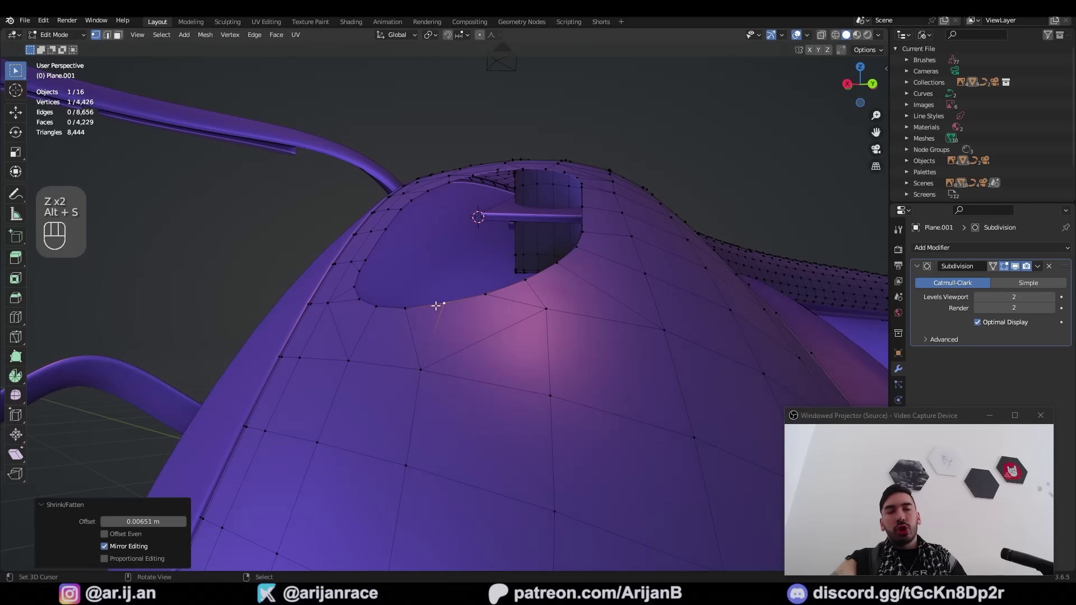
{"action": "middle_click", "coordinate": [457, 322]}
- Check the recess shape in and out of Edit Mode, reselecting its rim vertices
{"action": "key", "text": "Tab"}
{"action": "middle_click", "coordinate": [541, 366]}
{"action": "key", "text": "Tab"}
{"action": "right_click", "coordinate": [451, 296]}
{"action": "middle_click", "coordinate": [462, 298]}
{"action": "right_click", "coordinate": [466, 295]}
{"action": "middle_click", "coordinate": [493, 305]}
{"action": "key", "text": "Tab"}
{"action": "left_click_drag", "start_coordinate": [555, 344], "coordinate": [396, 278]}
- Fill the recess bottom, extrude it inward and delete the leftover faces
{"action": "key", "text": "alt+1"}
{"action": "right_click", "coordinate": [385, 278]}
{"action": "middle_click", "coordinate": [402, 319]}
{"action": "key", "text": "f"}
{"action": "left_click_drag", "start_coordinate": [403, 323], "coordinate": [440, 303]}
{"action": "key", "text": "e"}
{"action": "key", "text": "x"}
{"action": "middle_click", "coordinate": [417, 278]}
- Select the recess rim edge loop and start a Ctrl+B bevel on it
{"action": "key", "text": "2"}
{"action": "right_click", "coordinate": [545, 208]}
{"action": "key", "text": "z"}
{"action": "left_click_drag", "start_coordinate": [548, 370], "coordinate": [535, 362]}
{"action": "middle_click", "coordinate": [543, 387]}
{"action": "key", "text": "ctrl+b"}
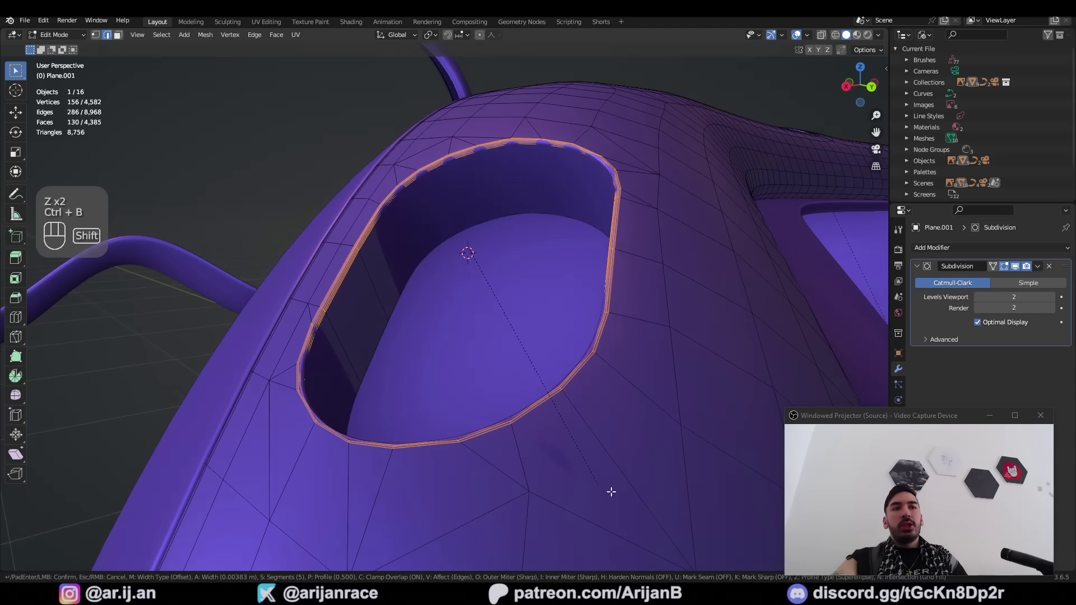
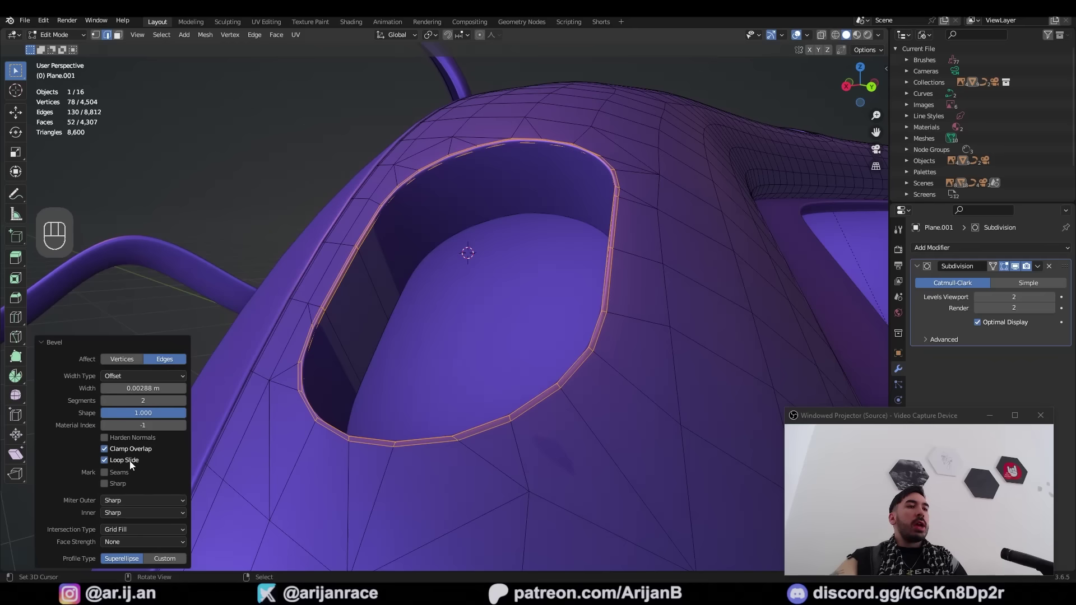
- Set the rim bevel to a narrow width with two segments and return to Object Mode
{"action": "left_click_drag", "start_coordinate": [118, 465], "coordinate": [582, 246]}
{"action": "left_click_drag", "start_coordinate": [583, 246], "coordinate": [536, 273]}
{"action": "key", "text": "Tab"}
{"action": "left_click_drag", "start_coordinate": [401, 452], "coordinate": [865, 121]}
{"action": "left_click_drag", "start_coordinate": [865, 121], "coordinate": [605, 326]}
{"action": "left_click_drag", "start_coordinate": [581, 396], "coordinate": [557, 408]}
{"action": "middle_click", "coordinate": [503, 359]}
{"action": "middle_click", "coordinate": [535, 370]}
{"action": "middle_click", "coordinate": [543, 376]}
{"action": "middle_click", "coordinate": [535, 371]}
- Orbit around the strap to inspect the smooth bevelled button recess under matcap shading
{"action": "key", "text": "Tab"}
{"action": "middle_click", "coordinate": [537, 363]}
{"action": "key", "text": "1"}
{"action": "key", "text": "Tab"}
{"action": "left_click_drag", "start_coordinate": [514, 398], "coordinate": [363, 426]}
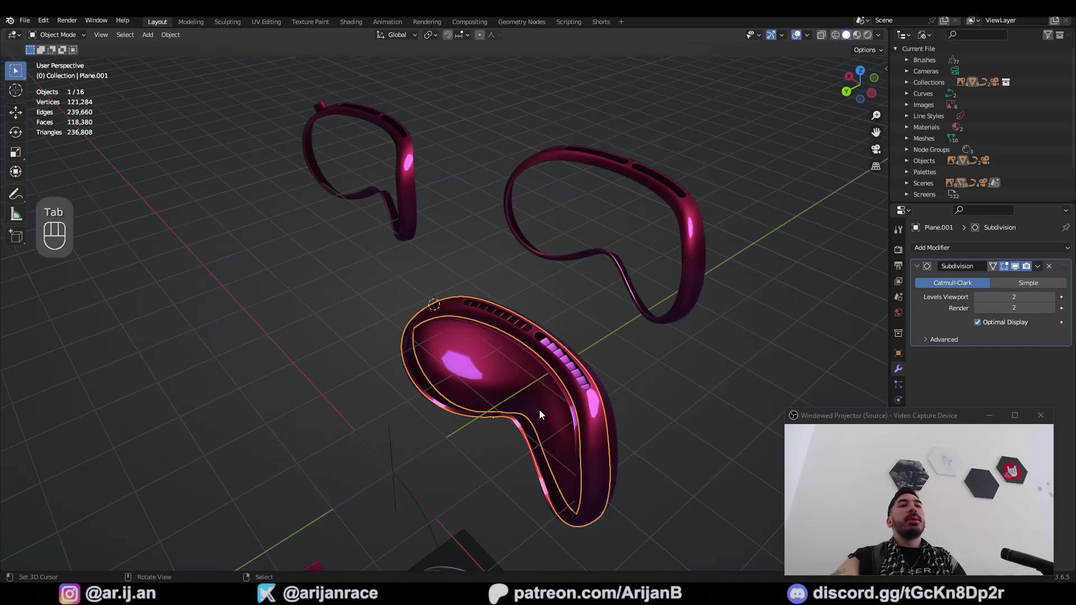
{"action": "middle_click", "coordinate": [531, 374]}
{"action": "left_click_drag", "start_coordinate": [494, 354], "coordinate": [483, 338]}
{"action": "left_click_drag", "start_coordinate": [437, 345], "coordinate": [542, 356]}
- Enter Edit Mode on the strap and push faces beside the slot outward with Shrink/Fatten (Alt+S)
{"action": "key", "text": "a"}
{"action": "key", "text": "a"}
{"action": "left_click_drag", "start_coordinate": [403, 299], "coordinate": [433, 295]}
{"action": "left_click_drag", "start_coordinate": [439, 311], "coordinate": [462, 294]}
{"action": "middle_click", "coordinate": [465, 295]}
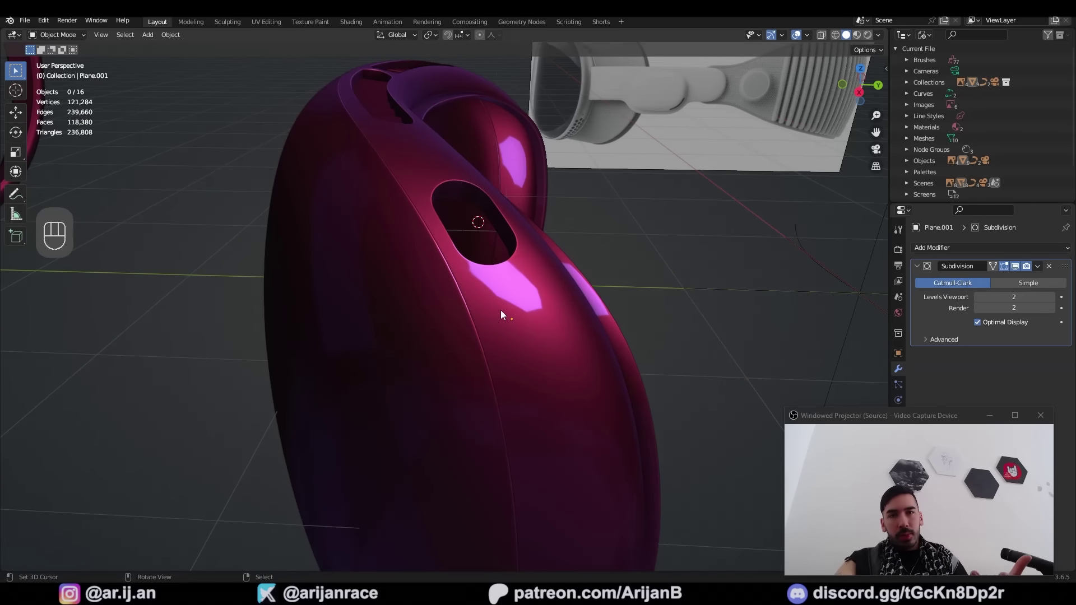
{"action": "key", "text": "Tab"}
{"action": "key", "text": "alt+s"}
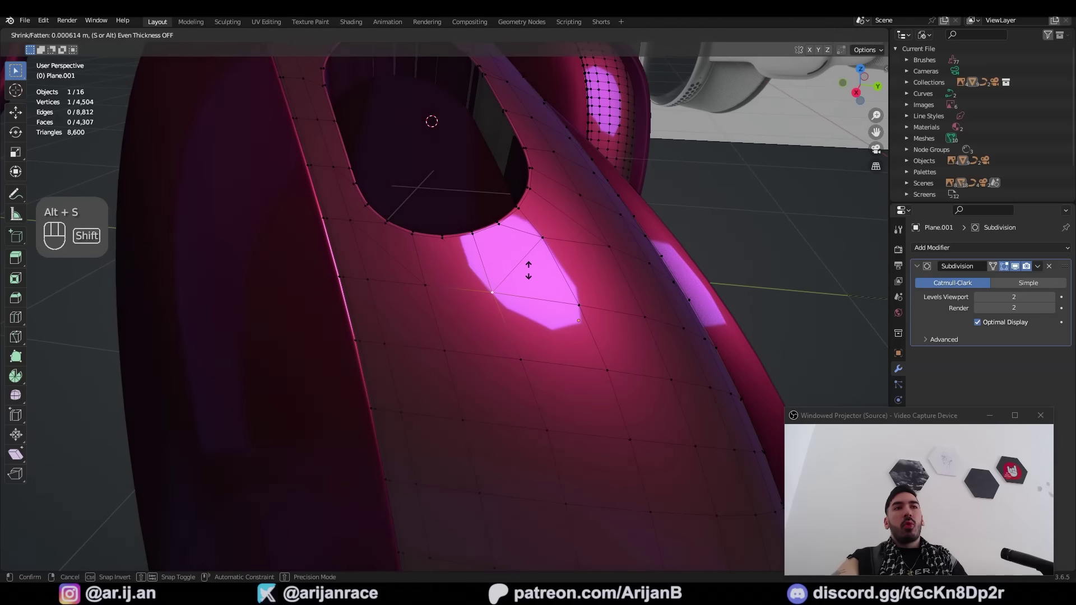
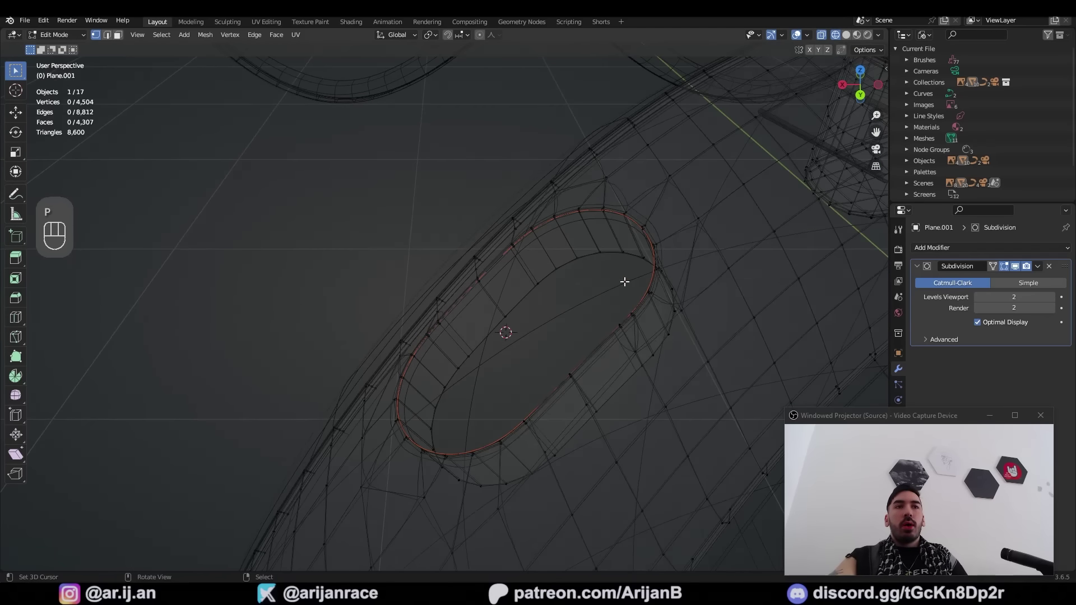
- Nudge the outline along Z and fill the slot loop with Grid Fill, adjusting its offset
{"action": "key", "text": "Tab"}
{"action": "right_click", "coordinate": [622, 220]}
{"action": "key", "text": "g"}
{"action": "key", "text": "z"}
{"action": "key", "text": "Tab"}
{"action": "right_click", "coordinate": [622, 220]}
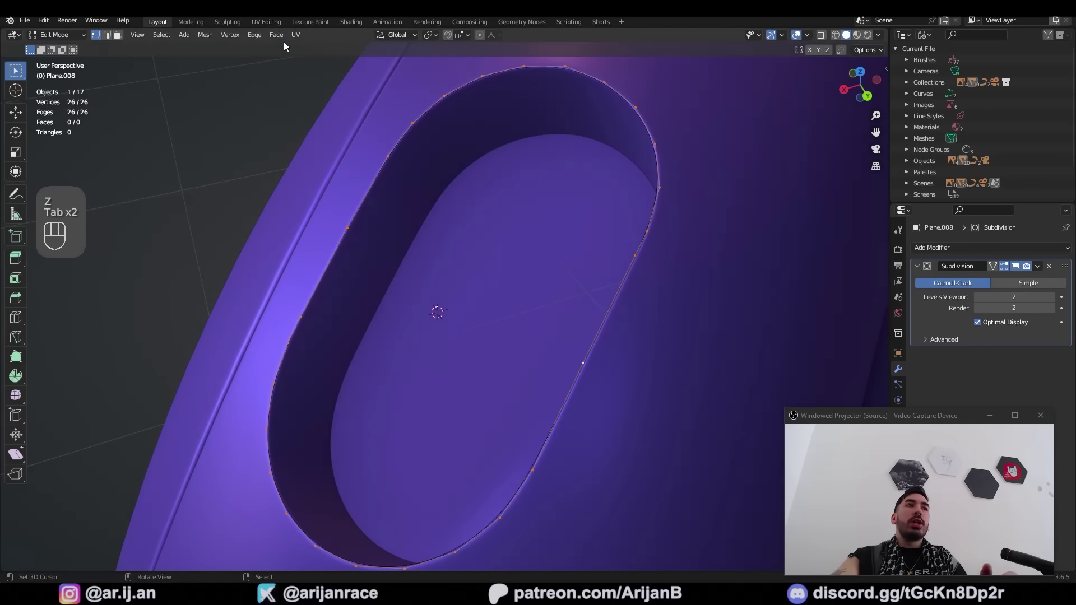
{"action": "left_click", "coordinate": [284, 42]}
{"action": "left_click", "coordinate": [107, 538]}
{"action": "double_click", "coordinate": [188, 540]}
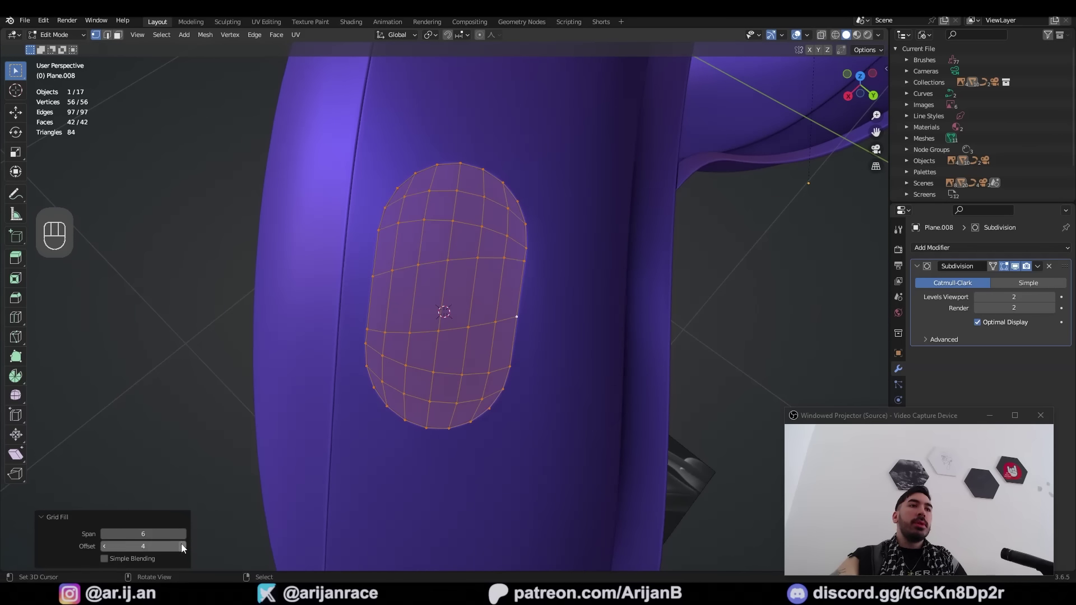
{"action": "left_click", "coordinate": [187, 552]}
{"action": "key", "text": "ctrl+z"}
- Extrude the filled pill outward along normals and bevel its edges to a set width
{"action": "key", "text": "g"}
{"action": "middle_click", "coordinate": [469, 381]}
{"action": "key", "text": "e"}
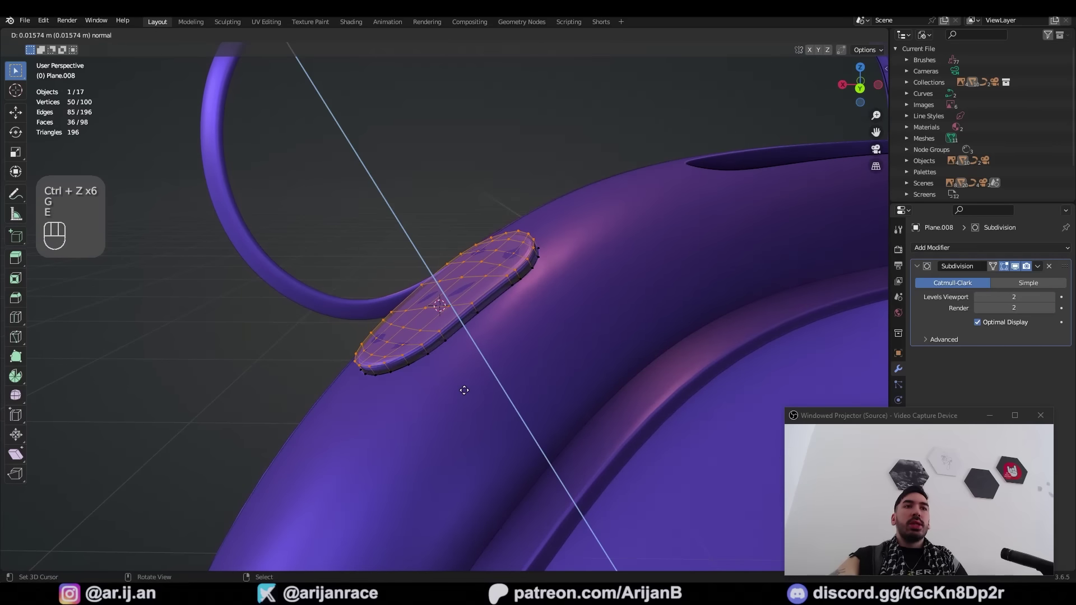
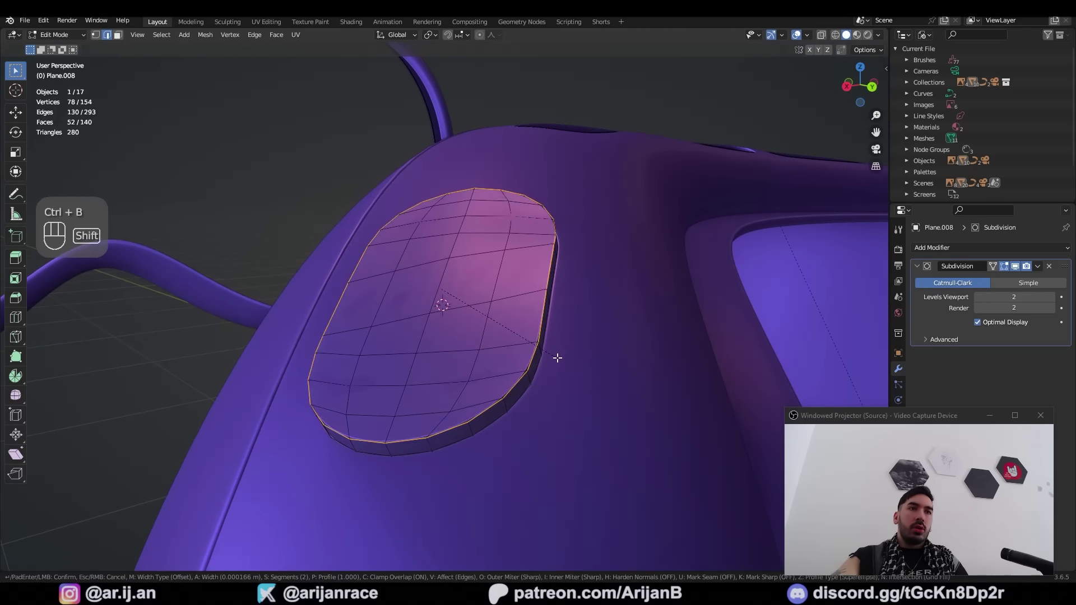
{"action": "key", "text": "Tab"}
{"action": "left_click_drag", "start_coordinate": [249, 301], "coordinate": [214, 281]}
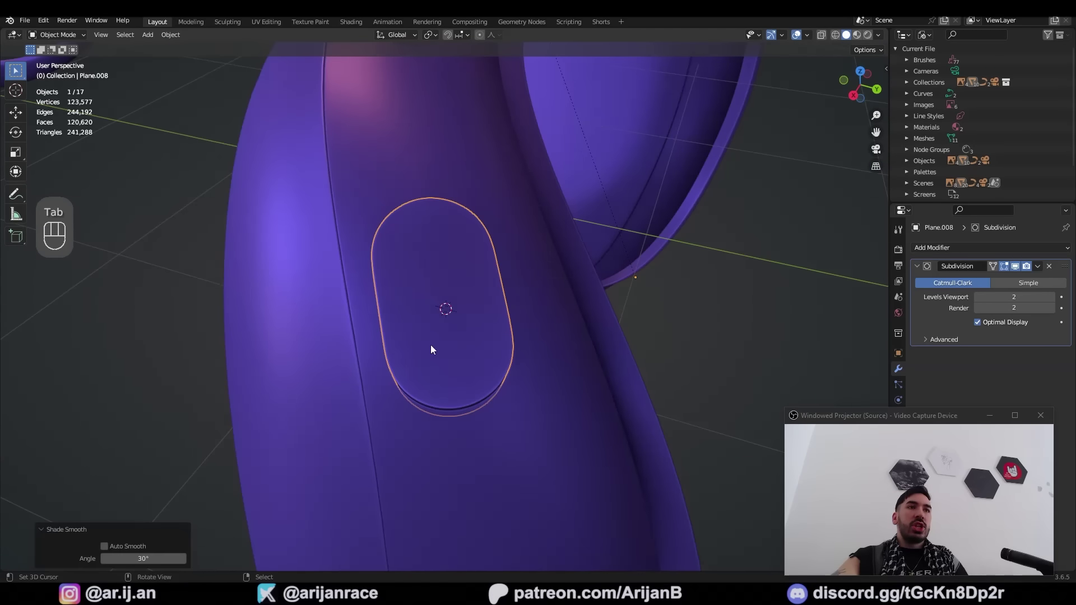
{"action": "left_click_drag", "start_coordinate": [499, 355], "coordinate": [540, 337]}
{"action": "key", "text": "ctrl+s"}
- Shade the pill button smooth and frame it in the strap slot for inspection
{"action": "key", "text": "Tab"}
{"action": "middle_click", "coordinate": [541, 339]}
{"action": "key", "text": "3"}
{"action": "key", "text": "a"}
{"action": "key", "text": "b"}
{"action": "key", "text": "KP_Decimal"}
{"action": "key", "text": "Tab"}
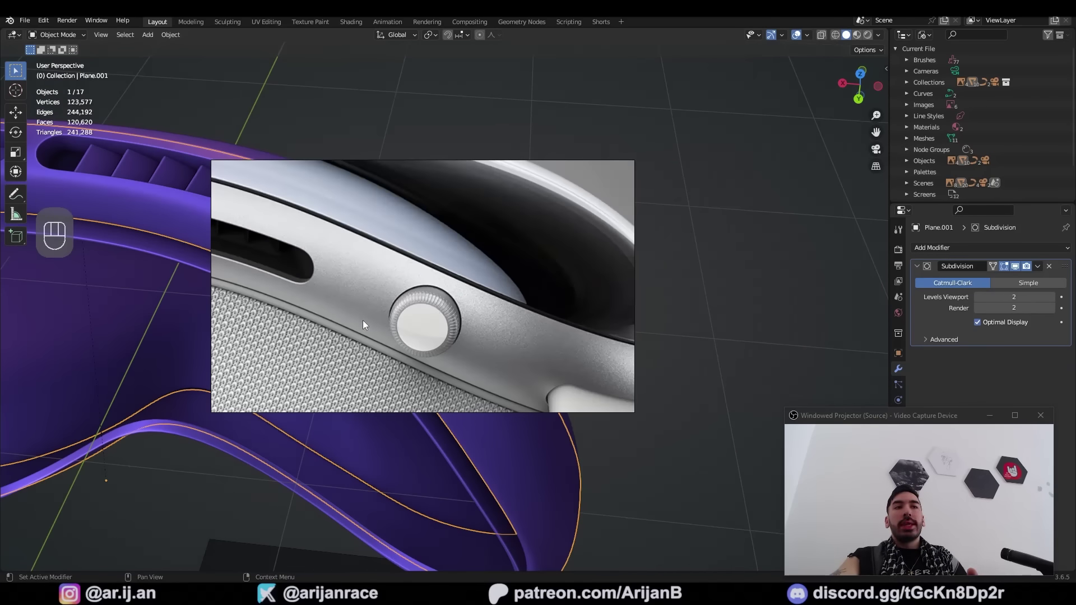
- Inset a patch of band faces and round it into a flat circle with LoopTools Circle
{"action": "key", "text": "i"}
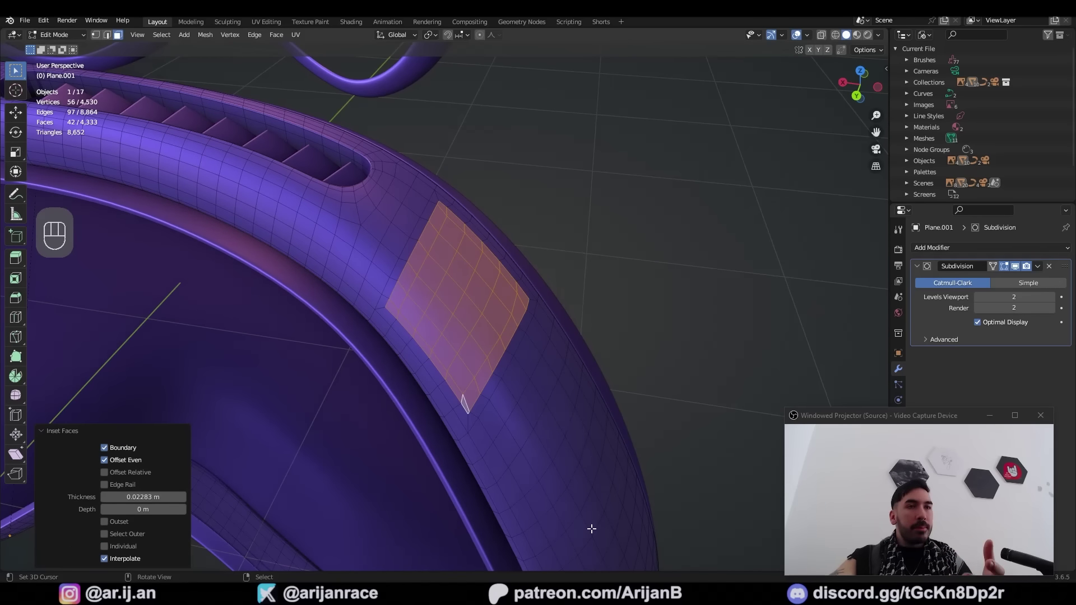
{"action": "key", "text": "w"}
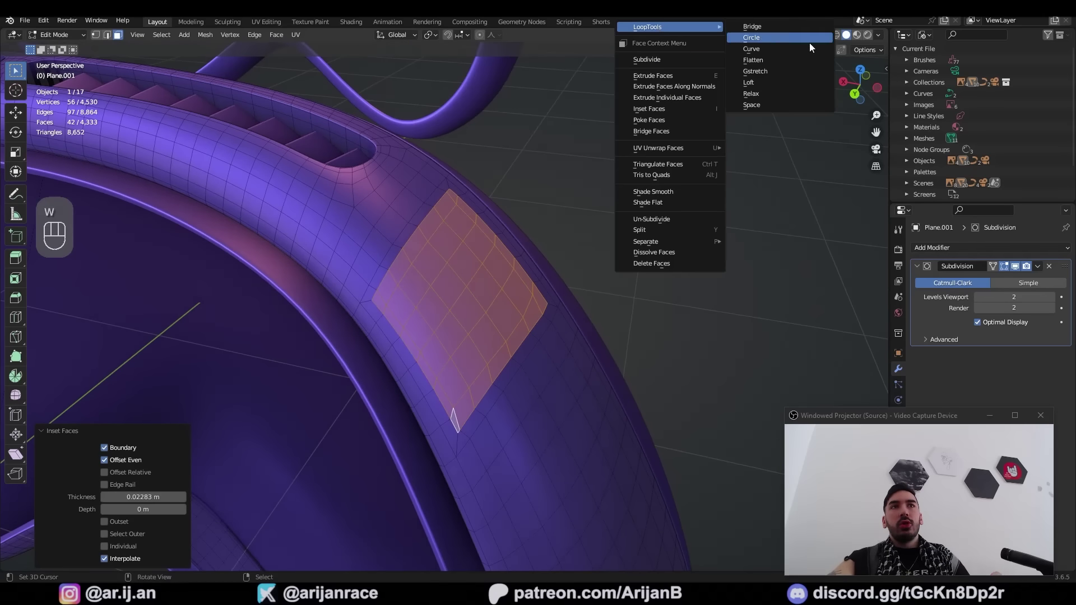
{"action": "left_click_drag", "start_coordinate": [554, 320], "coordinate": [539, 290]}
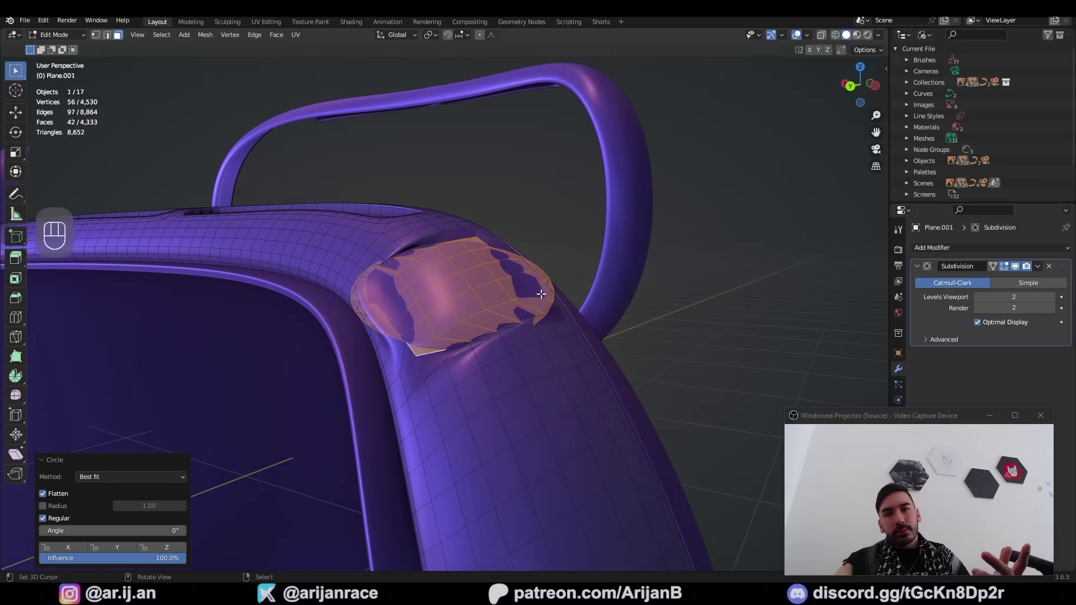
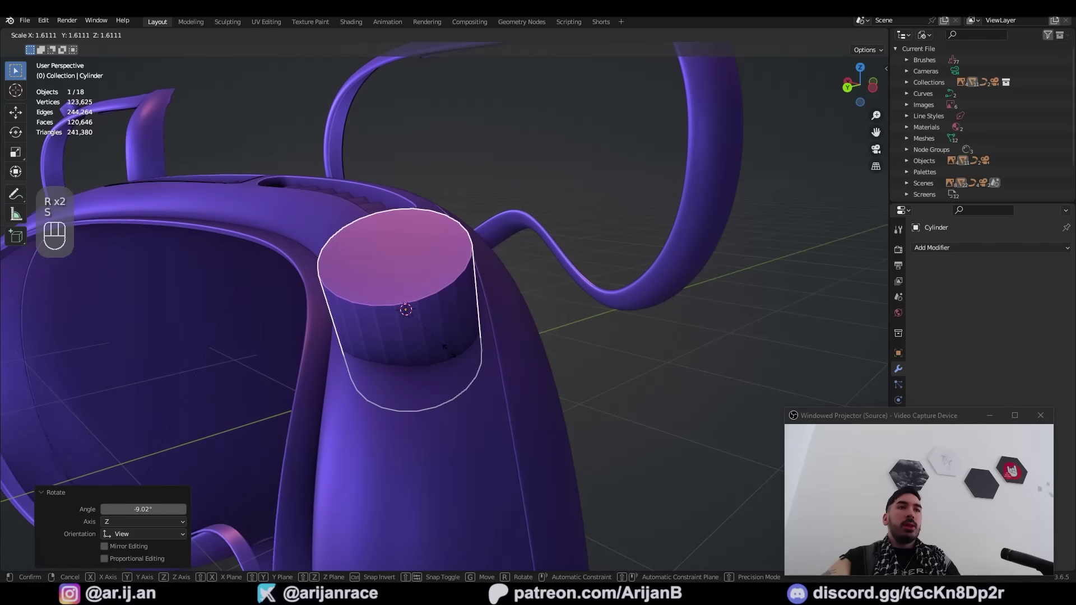
- Move the cylinder down onto the band where the dial button sits
{"action": "middle_click", "coordinate": [472, 352]}
{"action": "key", "text": "g"}
{"action": "left_click_drag", "start_coordinate": [476, 351], "coordinate": [408, 409]}
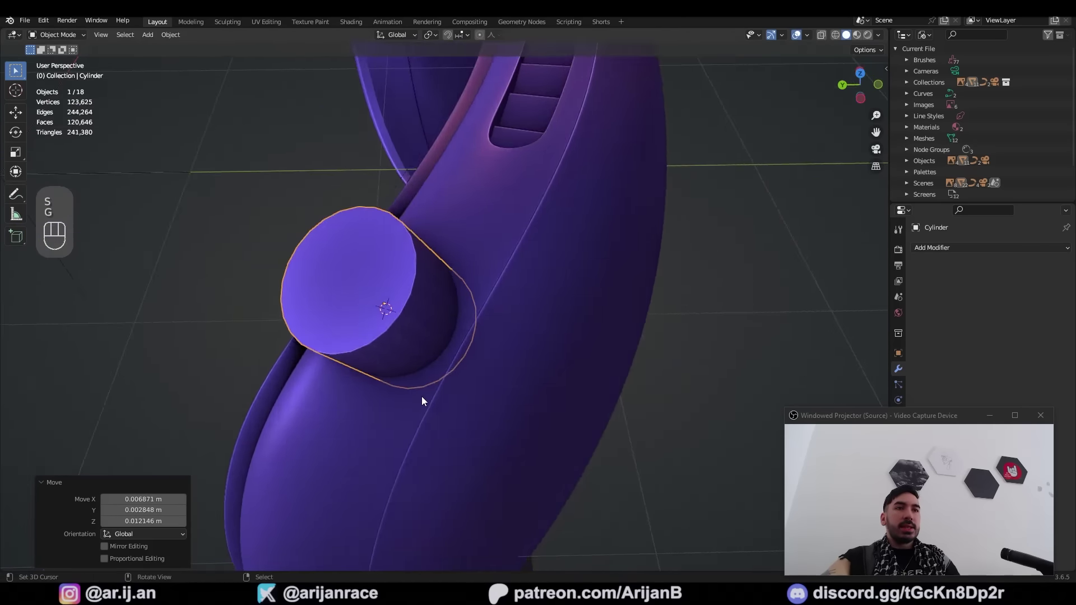
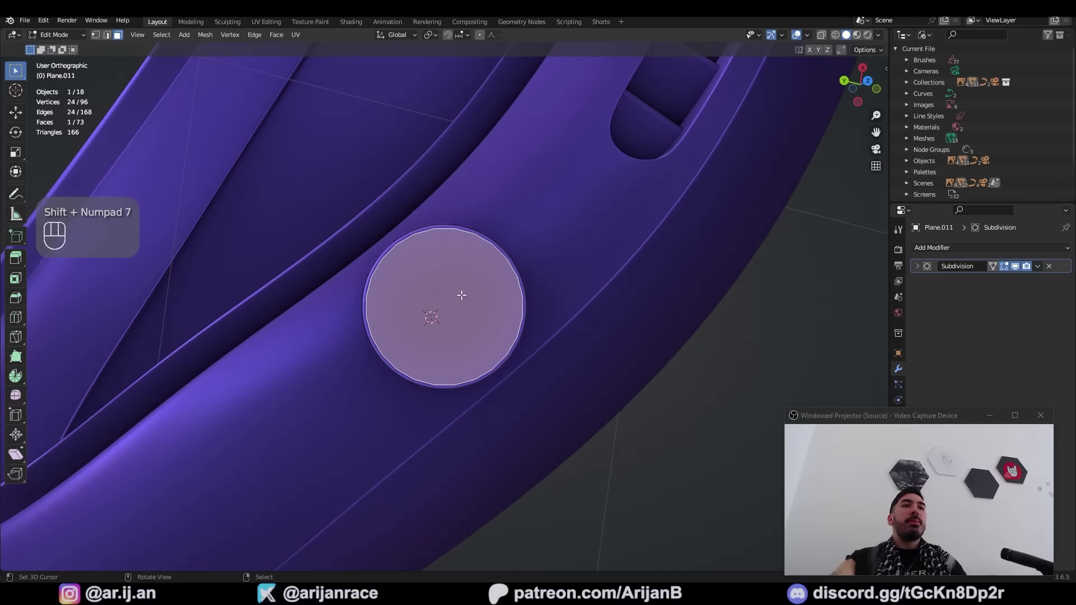
- Snap the cursor to the disc, leave Edit Mode and bring up the Add menu for a circle mesh
{"action": "key", "text": "shift+s"}
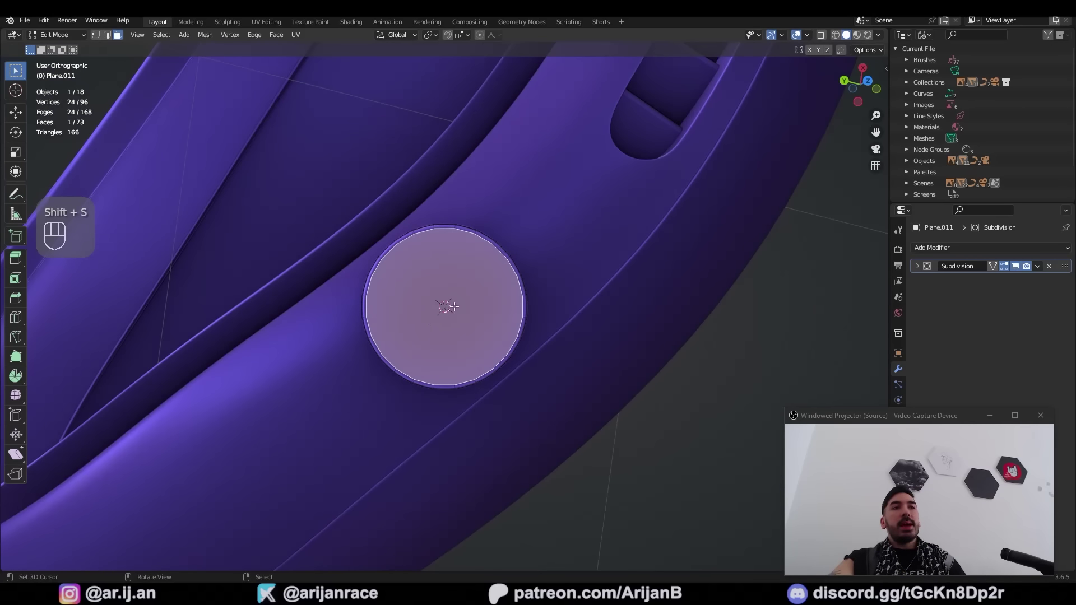
{"action": "key", "text": "Tab"}
{"action": "key", "text": "shift+a"}
{"action": "key", "text": "shift+a"}
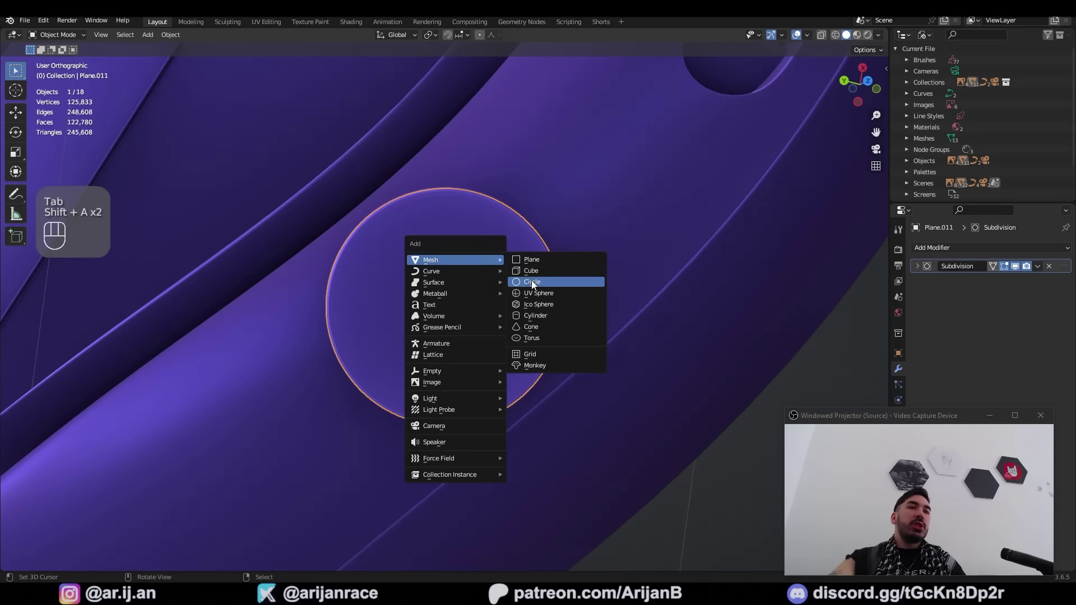
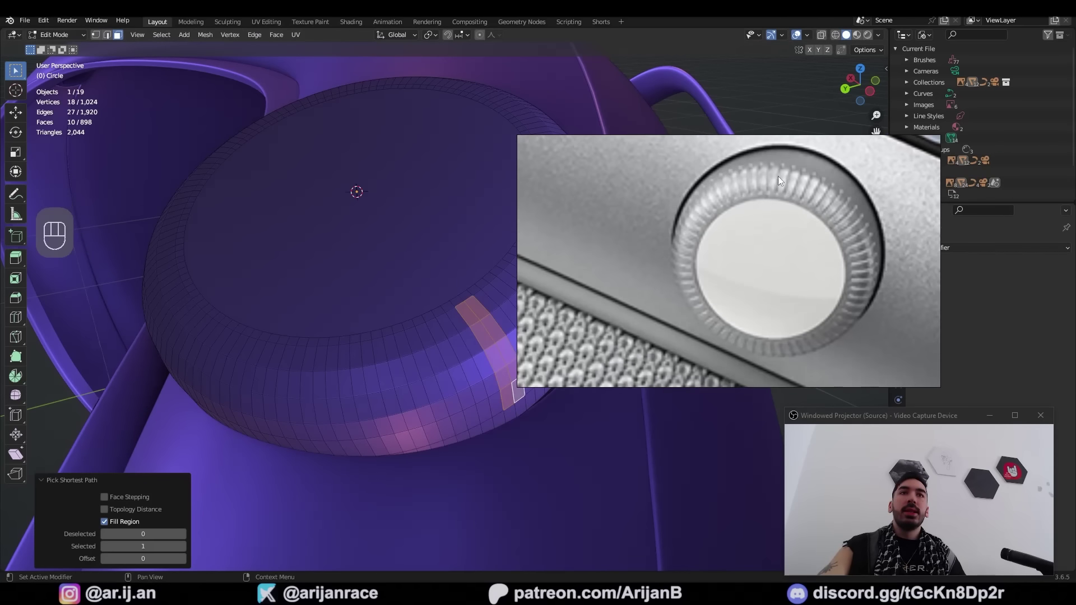
- Inset a rim face strip, push it inward with shrink/fatten into a groove and bevel its edges
{"action": "key", "text": "i"}
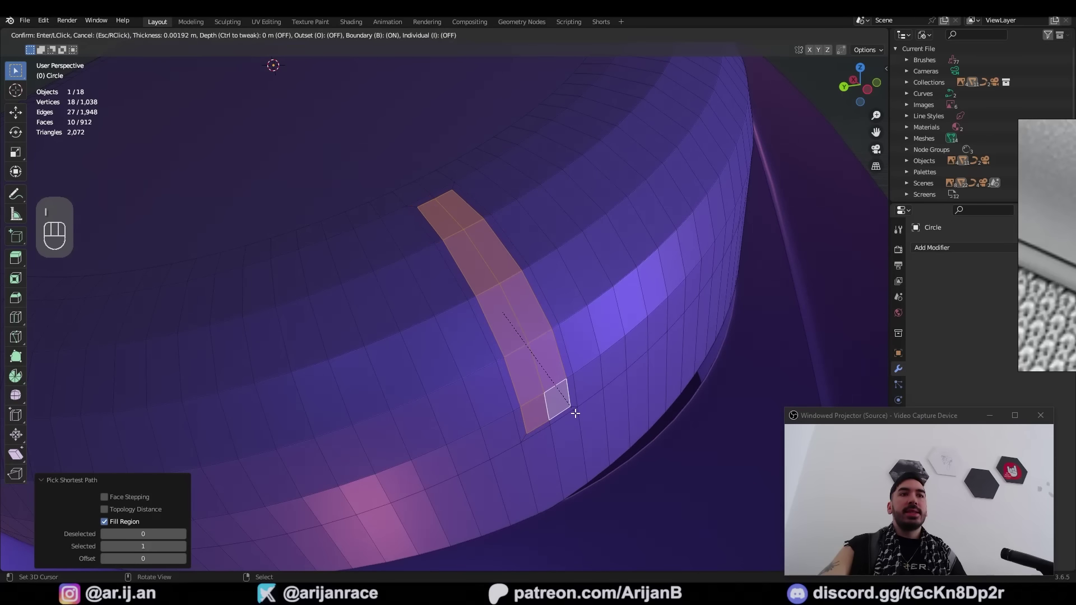
{"action": "key", "text": "g"}
{"action": "key", "text": "ctrl+z"}
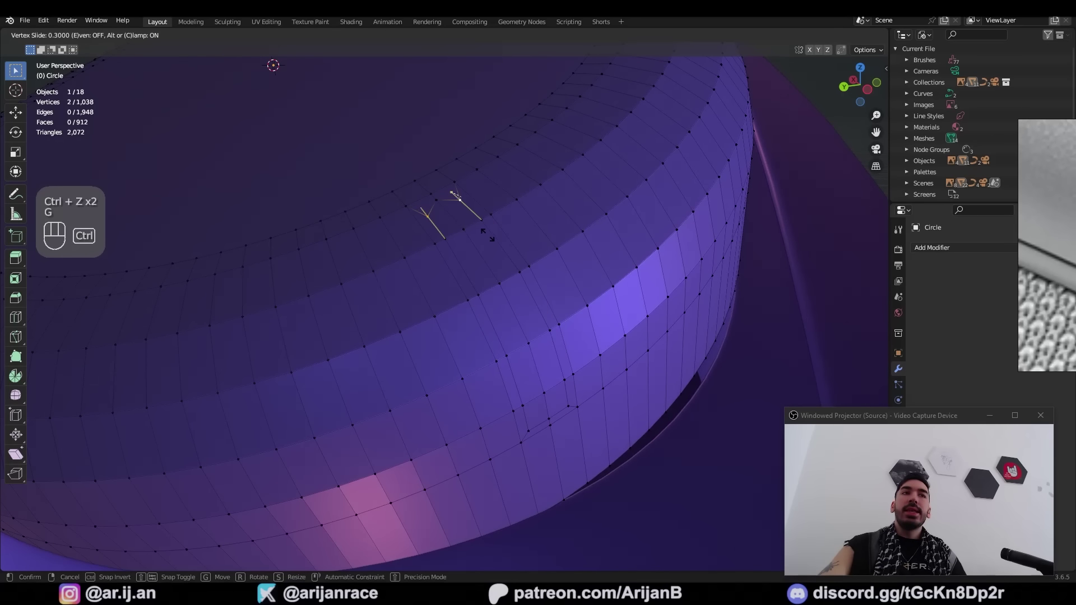
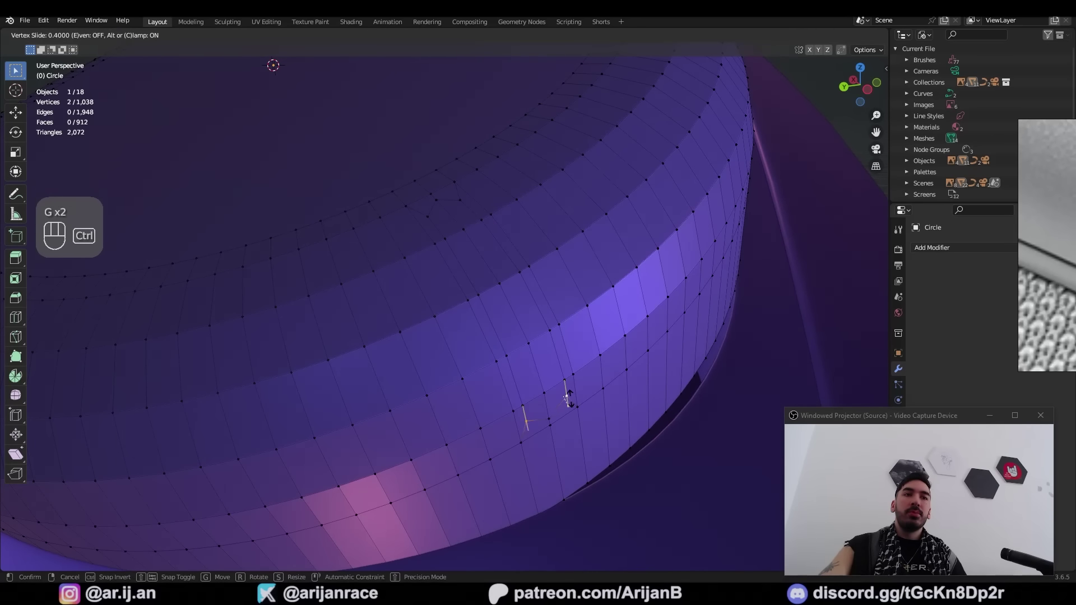
{"action": "key", "text": "3"}
{"action": "right_click", "coordinate": [443, 256]}
{"action": "middle_click", "coordinate": [526, 344]}
{"action": "key", "text": "e"}
{"action": "key", "text": "alt+s"}
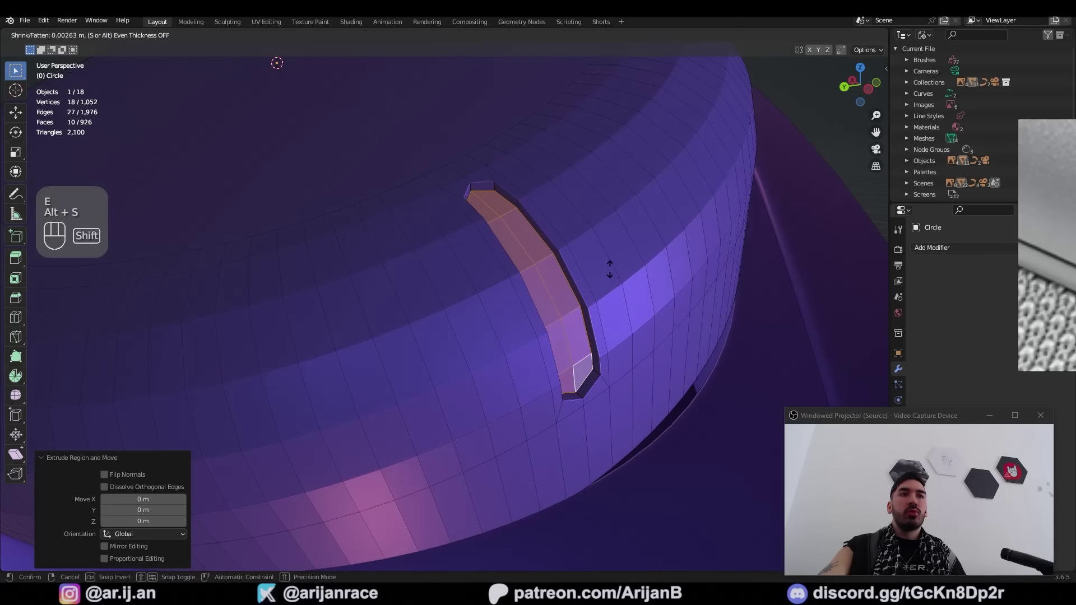
{"action": "key", "text": "ctrl+b"}
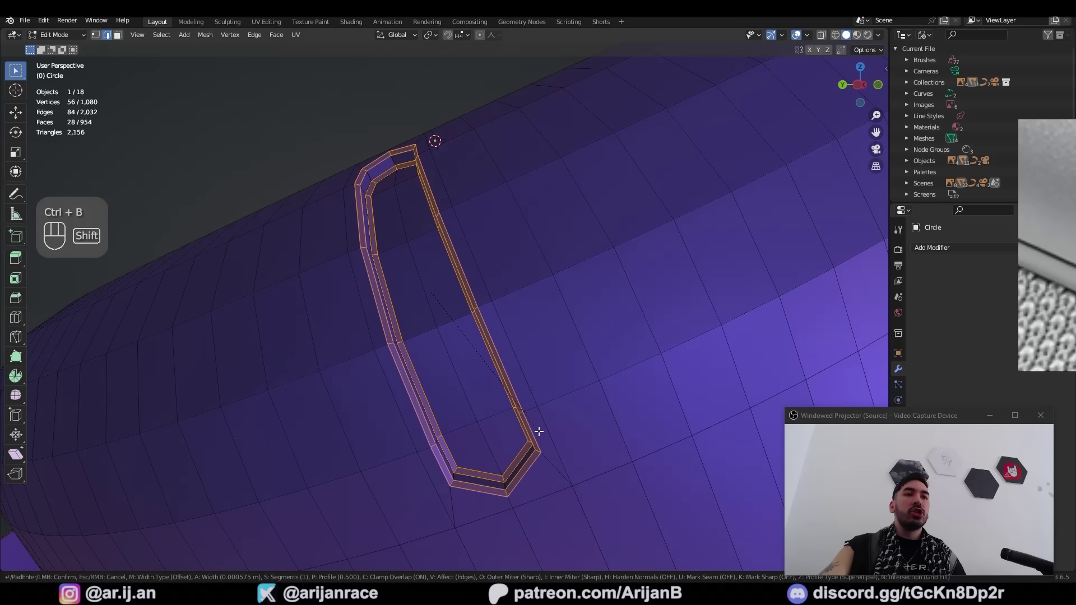
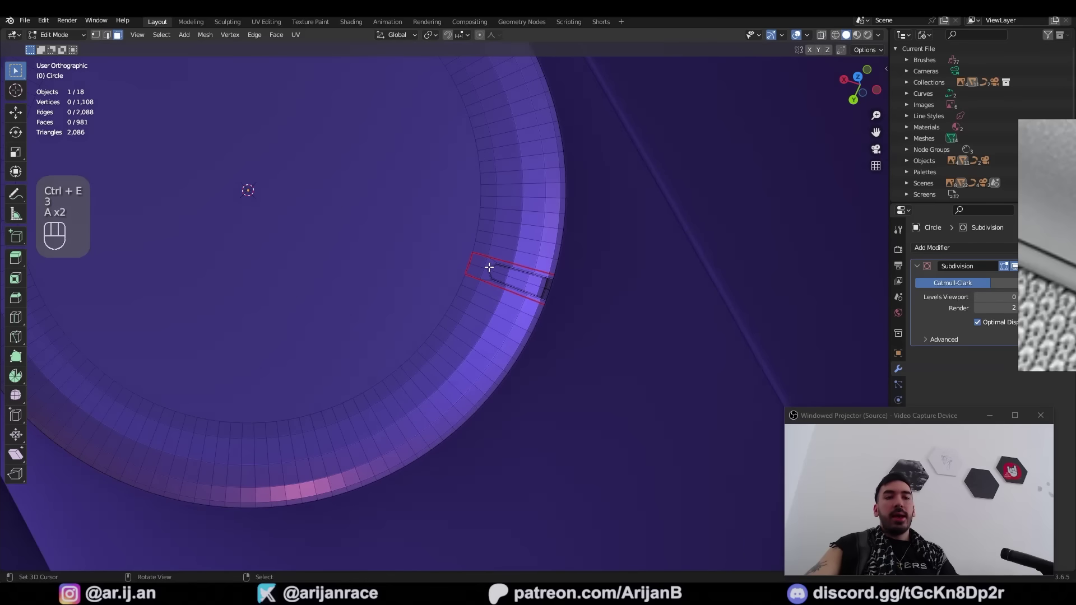
- Select the linked groove, invert and delete the rest to isolate the notch on the rim
{"action": "key", "text": "l"}
{"action": "left_click_drag", "start_coordinate": [490, 261], "coordinate": [534, 261]}
{"action": "key", "text": "ctrl+i"}
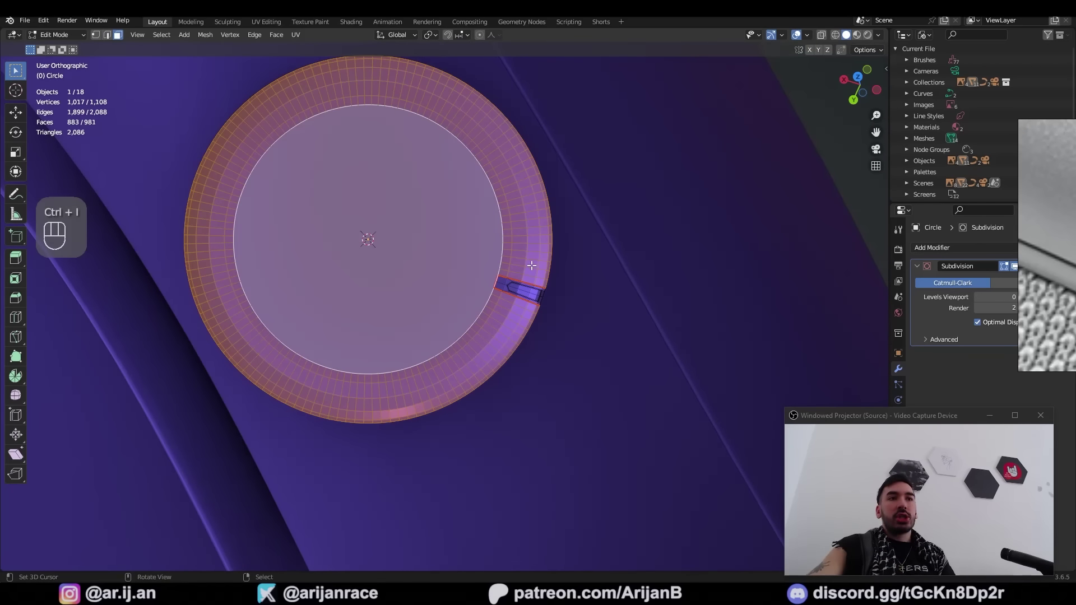
{"action": "key", "text": "x"}
{"action": "key", "text": "a"}
{"action": "middle_click", "coordinate": [527, 270]}
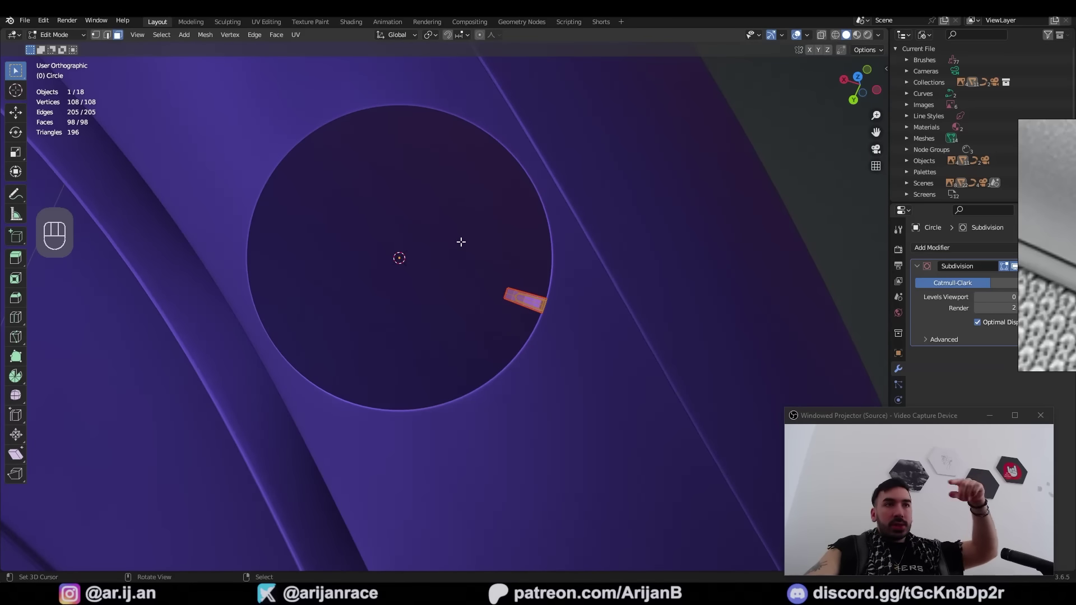
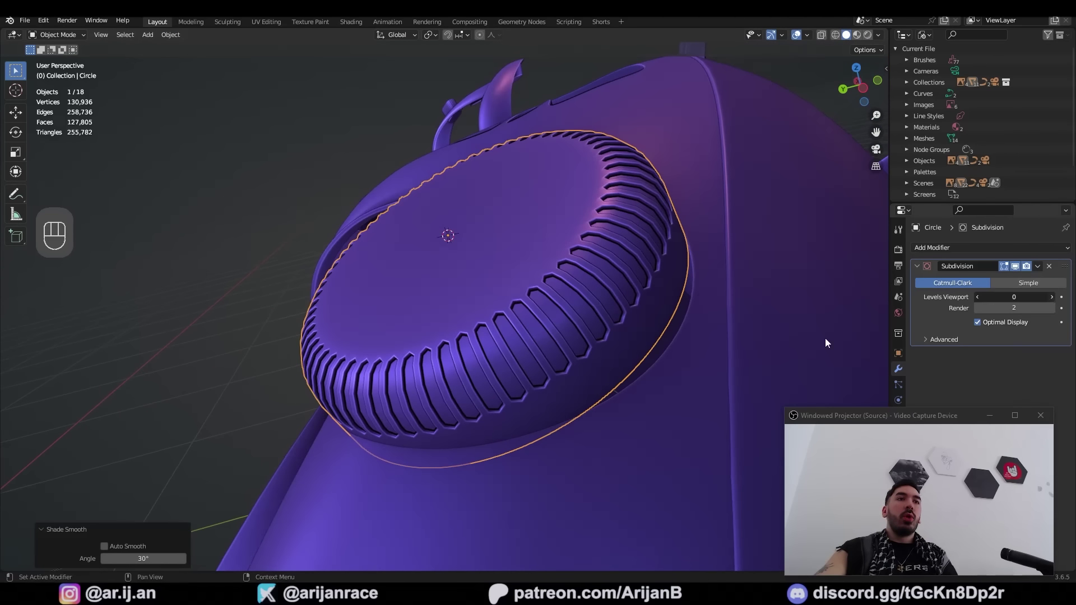
- Extrude and scale the notch edges, then leave the dial and select the strap
{"action": "key", "text": "e"}
{"action": "key", "text": "s"}
{"action": "key", "text": "2"}
{"action": "key", "text": "Tab"}
{"action": "key", "text": "a"}
- Orbit to the strap connector and bring up the reference photo of its button and holes
{"action": "left_click_drag", "start_coordinate": [377, 406], "coordinate": [555, 408]}
{"action": "left_click_drag", "start_coordinate": [447, 404], "coordinate": [560, 368]}
{"action": "left_click", "coordinate": [604, 349]}
{"action": "left_click_drag", "start_coordinate": [572, 411], "coordinate": [488, 345]}
{"action": "key", "text": "KP_1"}
{"action": "left_click_drag", "start_coordinate": [493, 343], "coordinate": [459, 365]}
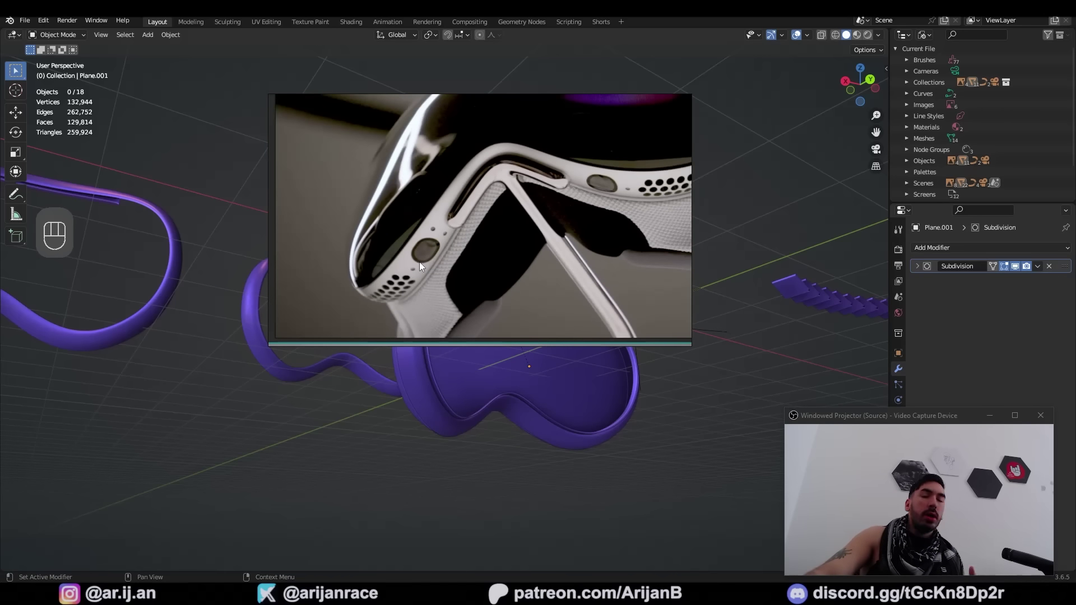
- Undo the last edit and orbit around to look under the headset band
{"action": "key", "text": "ctrl+z"}
{"action": "middle_click", "coordinate": [483, 360]}
{"action": "middle_click", "coordinate": [450, 339]}
{"action": "left_click_drag", "start_coordinate": [422, 328], "coordinate": [461, 322]}
{"action": "left_click_drag", "start_coordinate": [461, 324], "coordinate": [451, 273]}
{"action": "left_click_drag", "start_coordinate": [464, 296], "coordinate": [436, 296]}
{"action": "left_click_drag", "start_coordinate": [437, 296], "coordinate": [398, 292]}
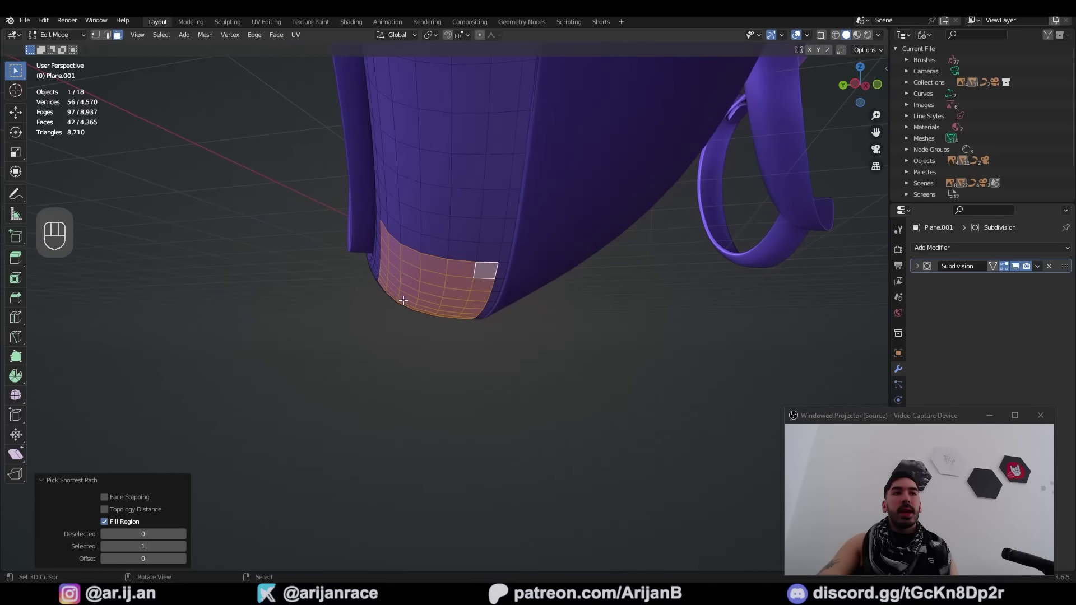
- Inset the selected rectangular patch of band faces and snap the cursor to it
{"action": "key", "text": "i"}
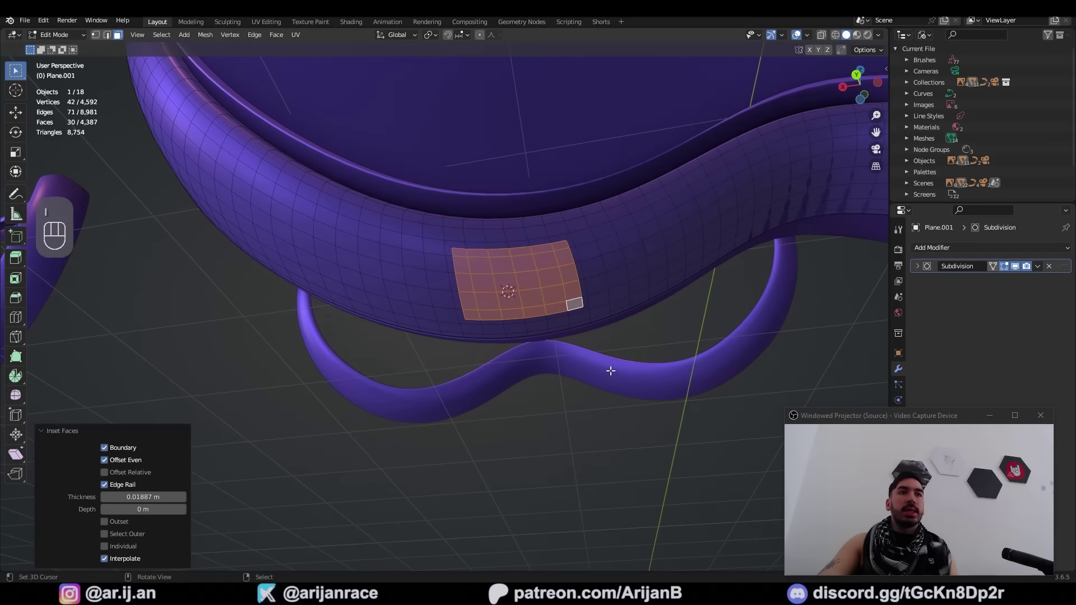
{"action": "left_click", "coordinate": [130, 490]}
{"action": "left_click_drag", "start_coordinate": [130, 491], "coordinate": [285, 234]}
{"action": "key", "text": "shift+s"}
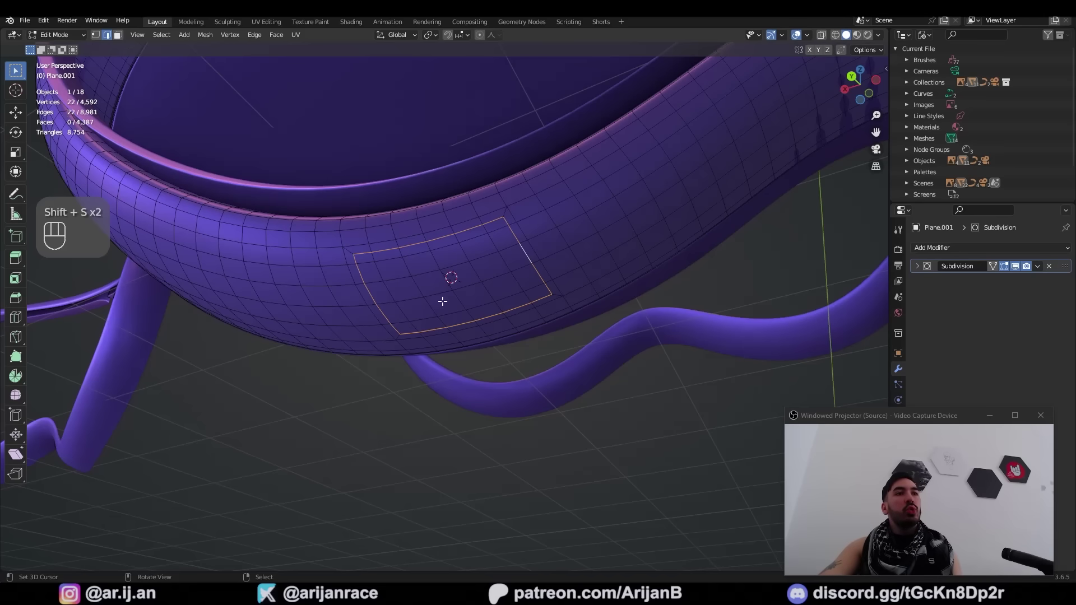
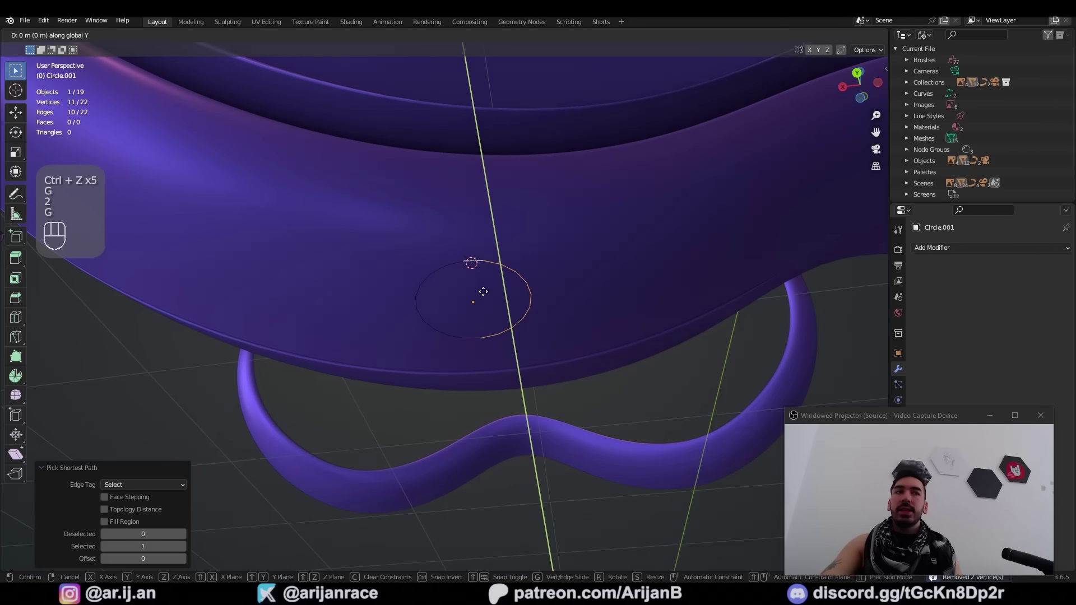
- Add two loop cuts across the band patch and select the whole region
{"action": "key", "text": "1"}
{"action": "key", "text": "2"}
{"action": "key", "text": "ctrl+r"}
{"action": "left_click", "coordinate": [486, 253]}
{"action": "key", "text": "ctrl+r"}
{"action": "left_click", "coordinate": [496, 336]}
{"action": "key", "text": "a"}
{"action": "left_click_drag", "start_coordinate": [417, 221], "coordinate": [454, 40]}
- Move and rotate the circle against the band underside and Shrinkwrap it with Project onto Plane.001
{"action": "middle_click", "coordinate": [459, 339]}
{"action": "left_click_drag", "start_coordinate": [451, 324], "coordinate": [474, 341]}
{"action": "left_click_drag", "start_coordinate": [472, 320], "coordinate": [416, 310]}
{"action": "left_click_drag", "start_coordinate": [425, 307], "coordinate": [456, 258]}
{"action": "key", "text": "z"}
{"action": "middle_click", "coordinate": [473, 268]}
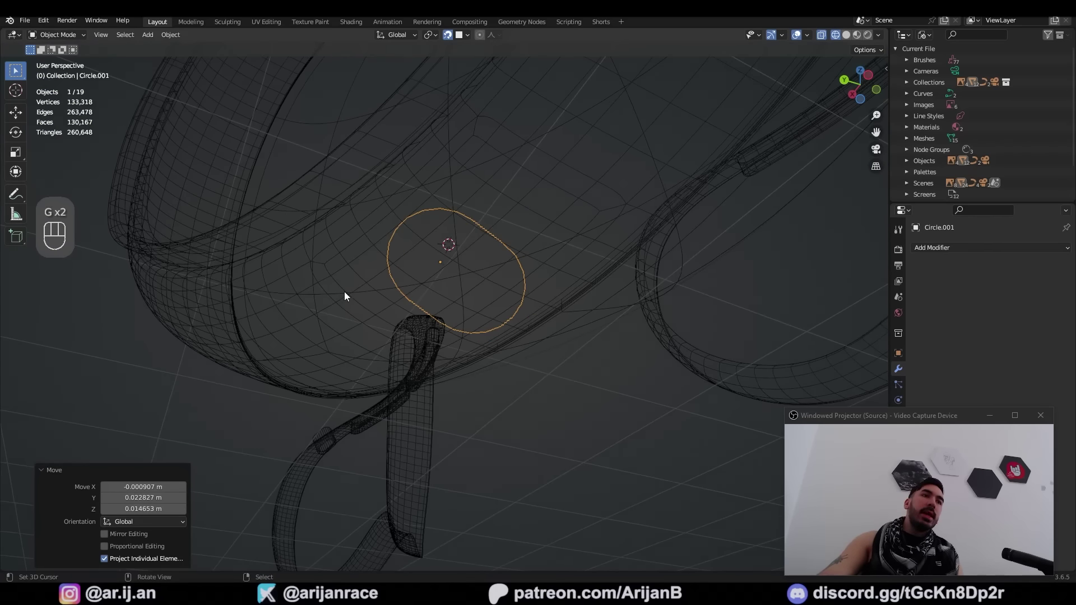
{"action": "left_click_drag", "start_coordinate": [474, 262], "coordinate": [510, 249]}
{"action": "key", "text": "ctrl+z"}
{"action": "key", "text": "r"}
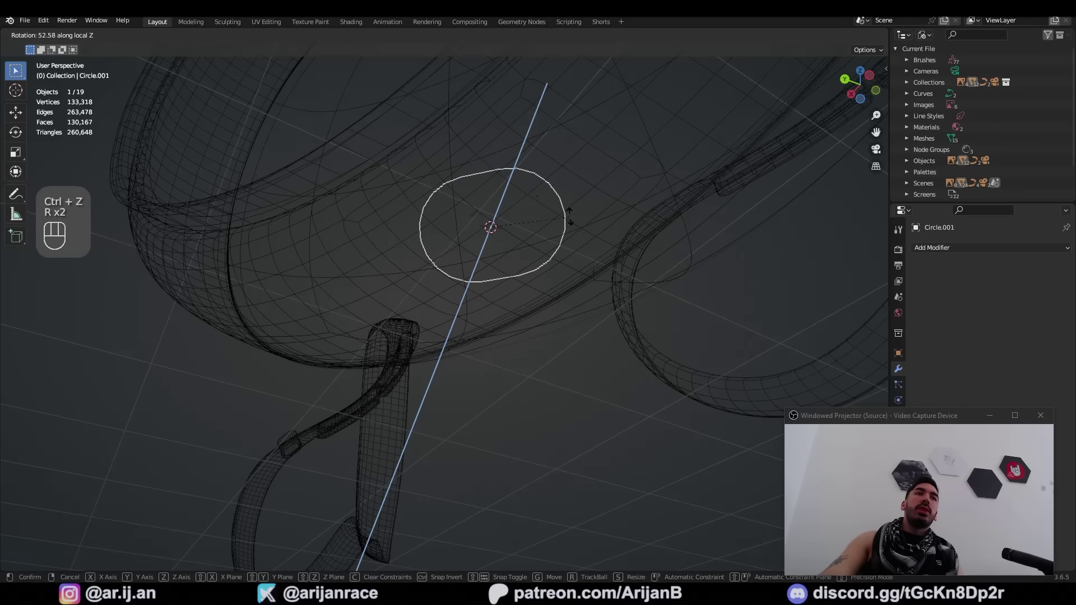
{"action": "left_click", "coordinate": [958, 375]}
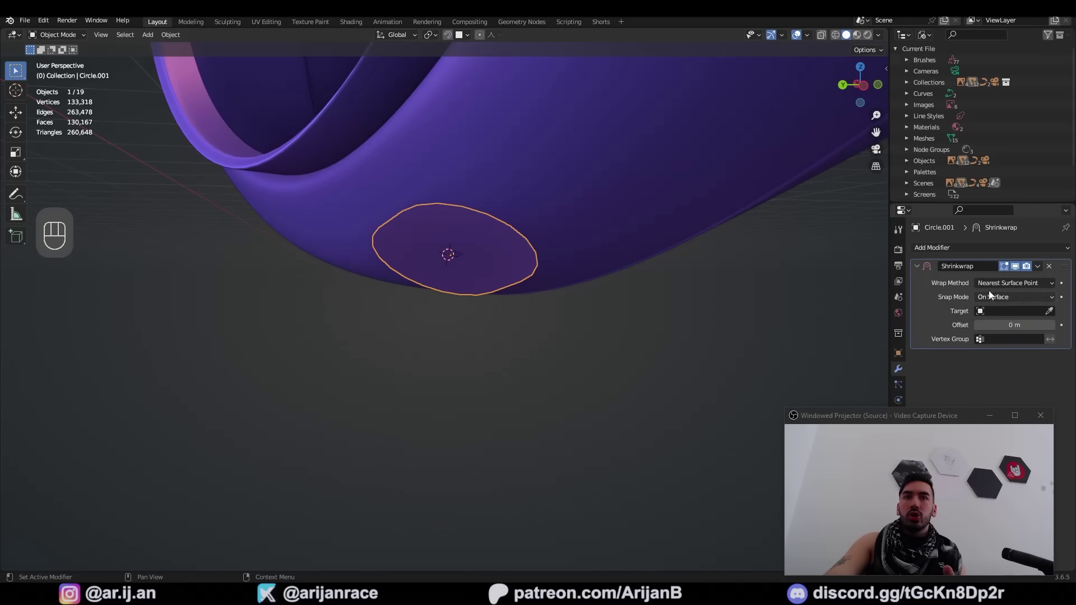
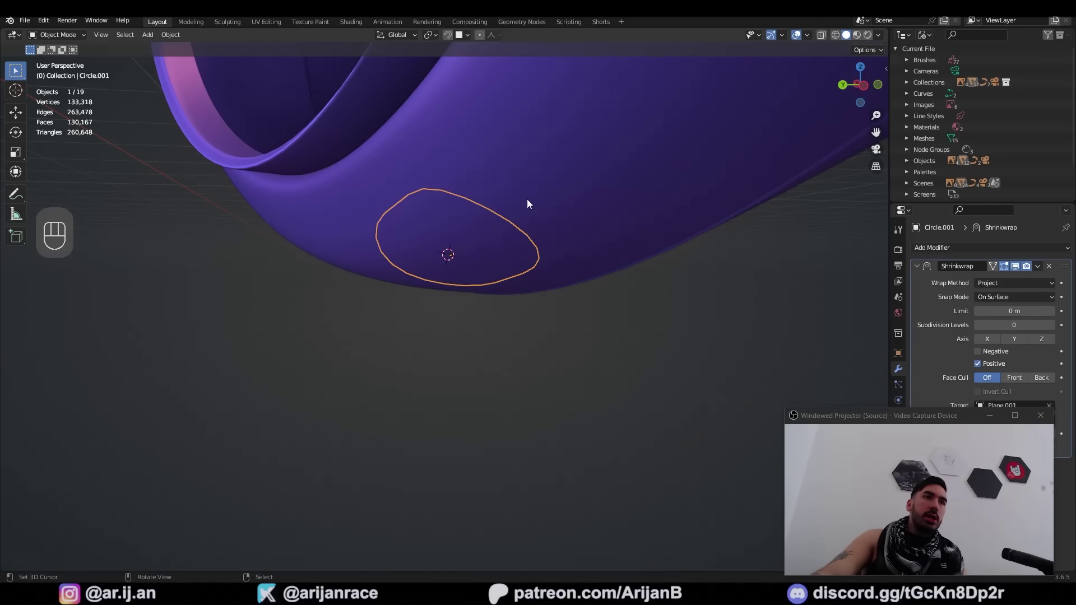
{"action": "left_click_drag", "start_coordinate": [477, 247], "coordinate": [530, 195]}
- Apply the circle's transforms, join it into the band and remove the faces inside its outline
{"action": "key", "text": "z"}
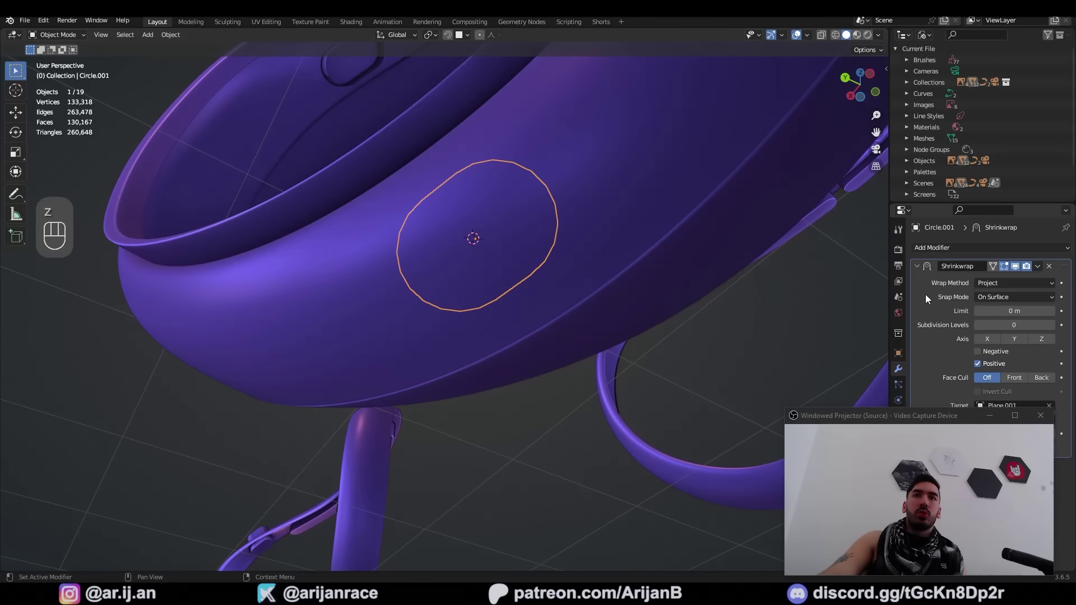
{"action": "key", "text": "ctrl+a"}
{"action": "middle_click", "coordinate": [562, 269]}
{"action": "key", "text": "ctrl+j"}
{"action": "key", "text": "Tab"}
{"action": "key", "text": "2"}
{"action": "key", "text": "3"}
{"action": "key", "text": "x"}
{"action": "key", "text": "2"}
{"action": "key", "text": "ctrl+shift+z"}
- Subdivide around the opening and select the oval boundary faces
{"action": "right_click", "coordinate": [448, 210]}
{"action": "key", "text": "w"}
{"action": "middle_click", "coordinate": [487, 267]}
{"action": "key", "text": "Tab"}
{"action": "key", "text": "3"}
{"action": "right_click", "coordinate": [427, 287]}
{"action": "left_click_drag", "start_coordinate": [445, 298], "coordinate": [491, 306]}
- Extrude the oval inward into pocket walls, delete the cap and recalculate normals
{"action": "key", "text": "e"}
{"action": "key", "text": "x"}
{"action": "key", "text": "a"}
{"action": "key", "text": "shift+n"}
{"action": "key", "text": "2"}
{"action": "right_click", "coordinate": [493, 244]}
{"action": "left_click_drag", "start_coordinate": [506, 258], "coordinate": [402, 264]}
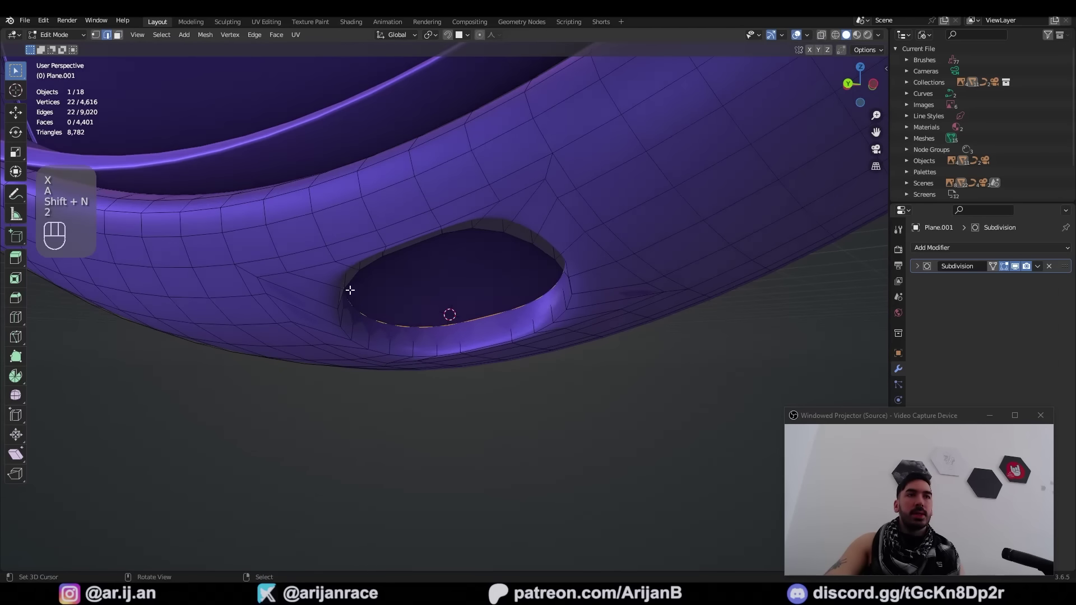
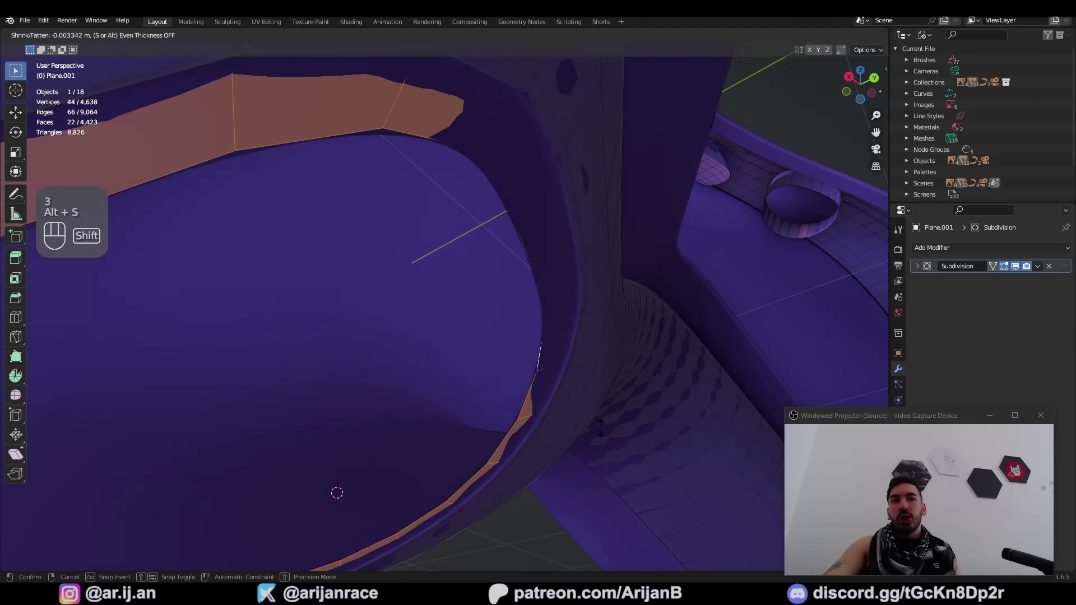
- Set the Subdivision viewport level to 0 and orbit in to the oval pocket
{"action": "key", "text": "Tab"}
{"action": "left_click", "coordinate": [981, 299]}
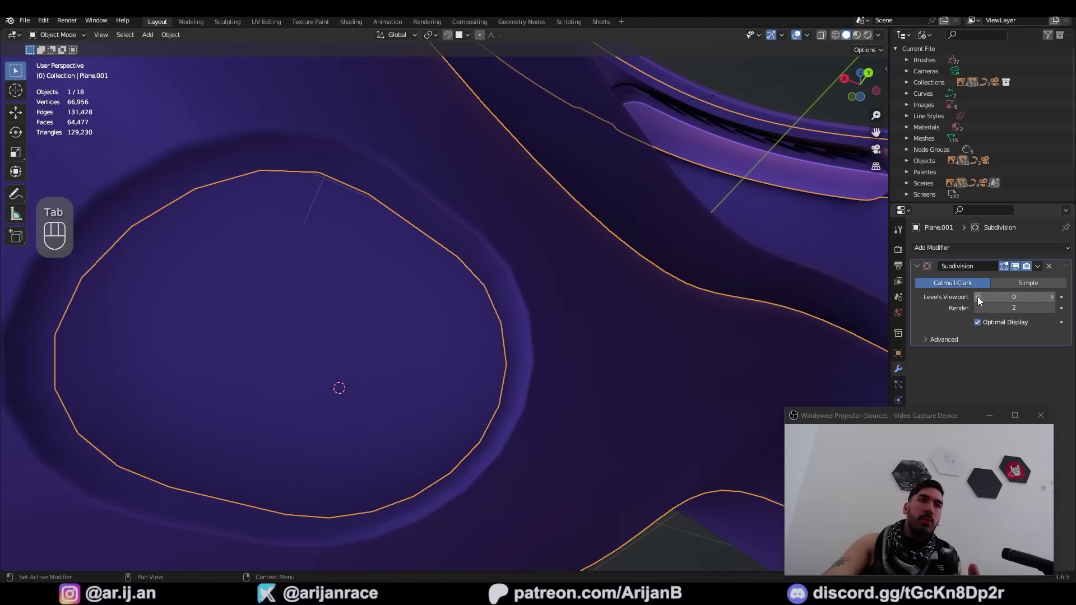
{"action": "middle_click", "coordinate": [557, 331]}
{"action": "left_click_drag", "start_coordinate": [517, 313], "coordinate": [378, 297]}
{"action": "left_click_drag", "start_coordinate": [421, 276], "coordinate": [459, 229]}
{"action": "left_click_drag", "start_coordinate": [451, 228], "coordinate": [362, 245]}
{"action": "left_click_drag", "start_coordinate": [170, 58], "coordinate": [208, 309]}
{"action": "left_click_drag", "start_coordinate": [356, 272], "coordinate": [387, 269]}
- Fill and flatten the pocket floor into a pill, extrude a narrower inner recess, then add a cube
{"action": "key", "text": "Tab"}
{"action": "key", "text": "1"}
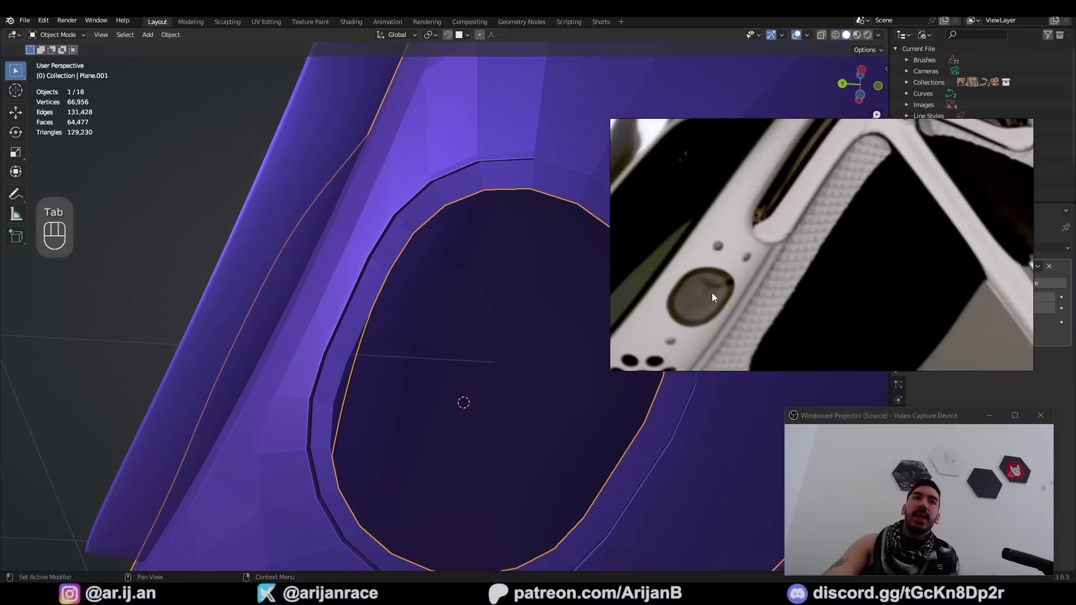
{"action": "key", "text": "Tab"}
{"action": "key", "text": "1"}
{"action": "key", "text": "f"}
{"action": "key", "text": "e"}
{"action": "key", "text": "w"}
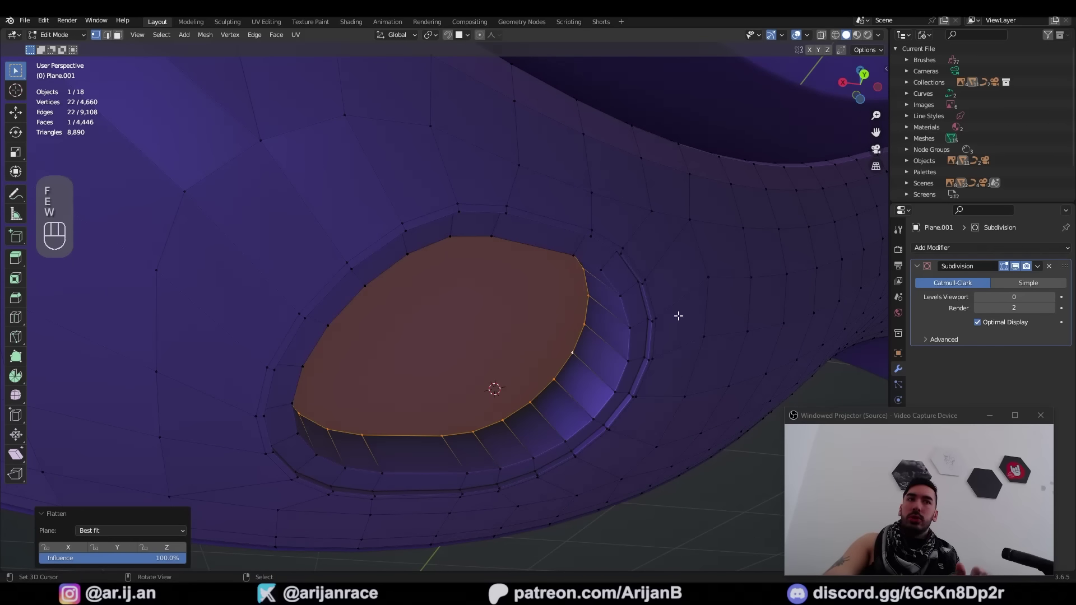
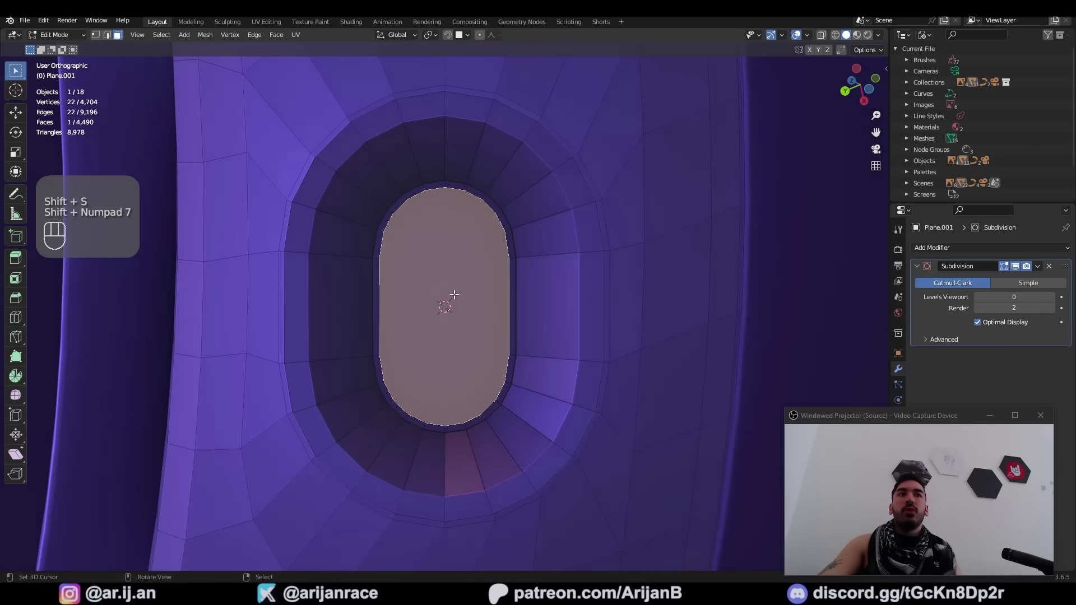
{"action": "key", "text": "Tab"}
{"action": "key", "text": "shift+a"}
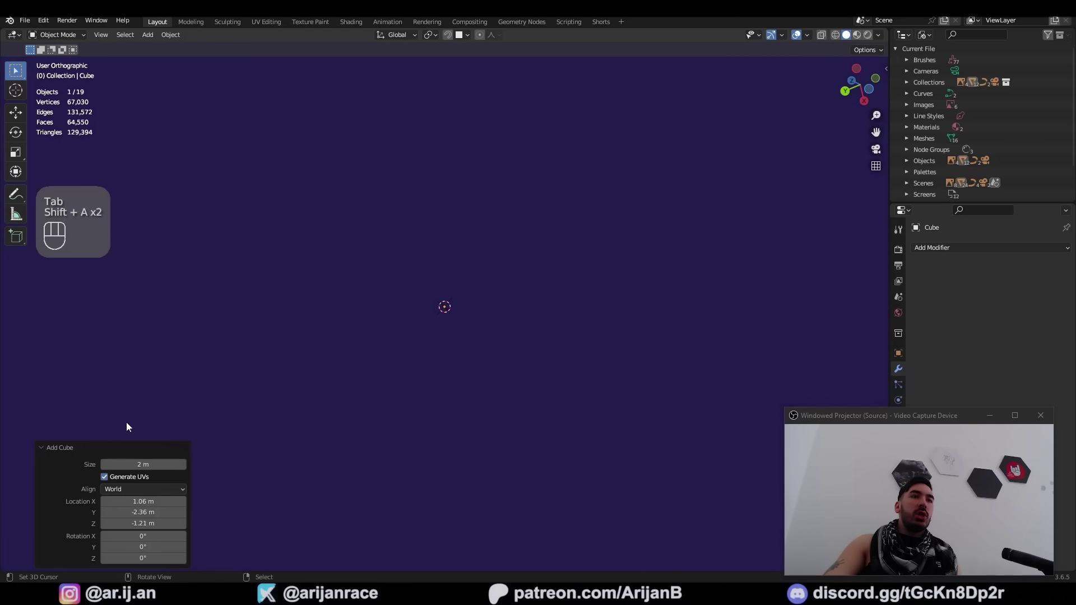
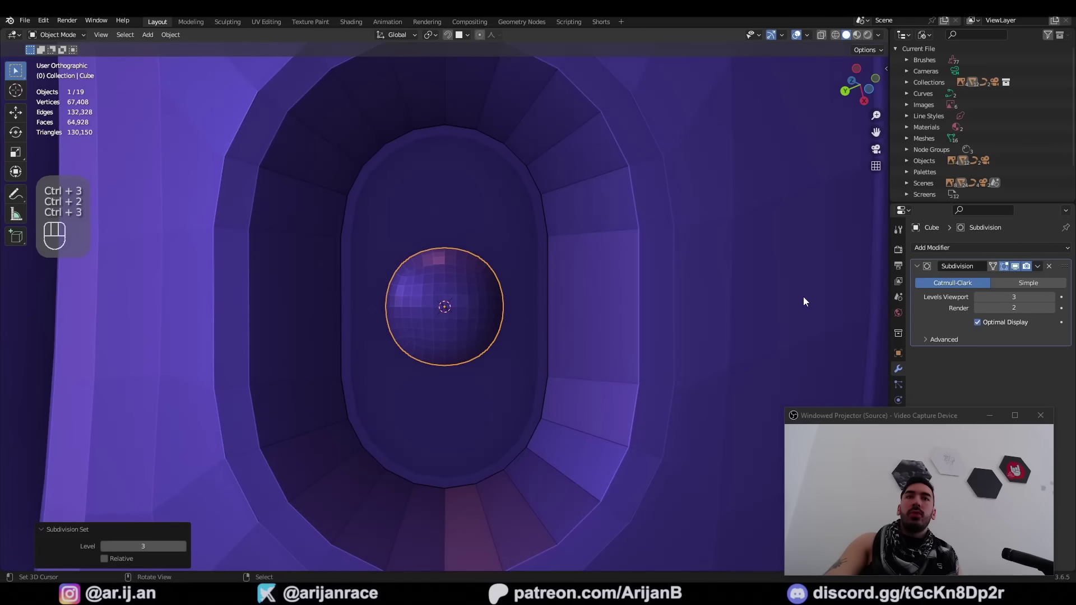
- Apply the cube's transforms and subdivide it toward a sphere-like dome button in the pocket
{"action": "key", "text": "ctrl+a"}
{"action": "left_click_drag", "start_coordinate": [942, 247], "coordinate": [940, 291]}
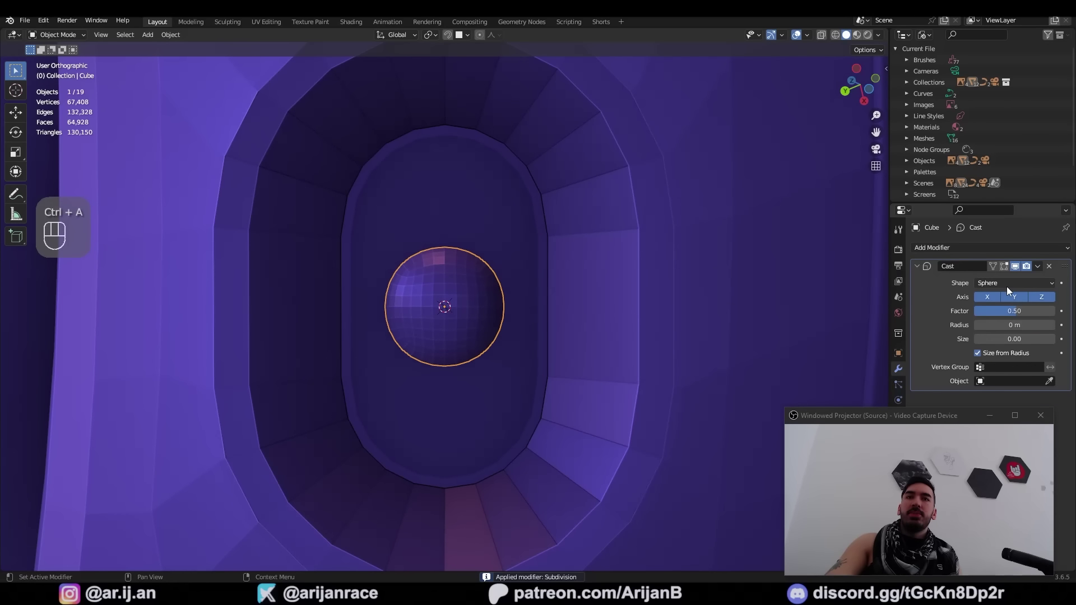
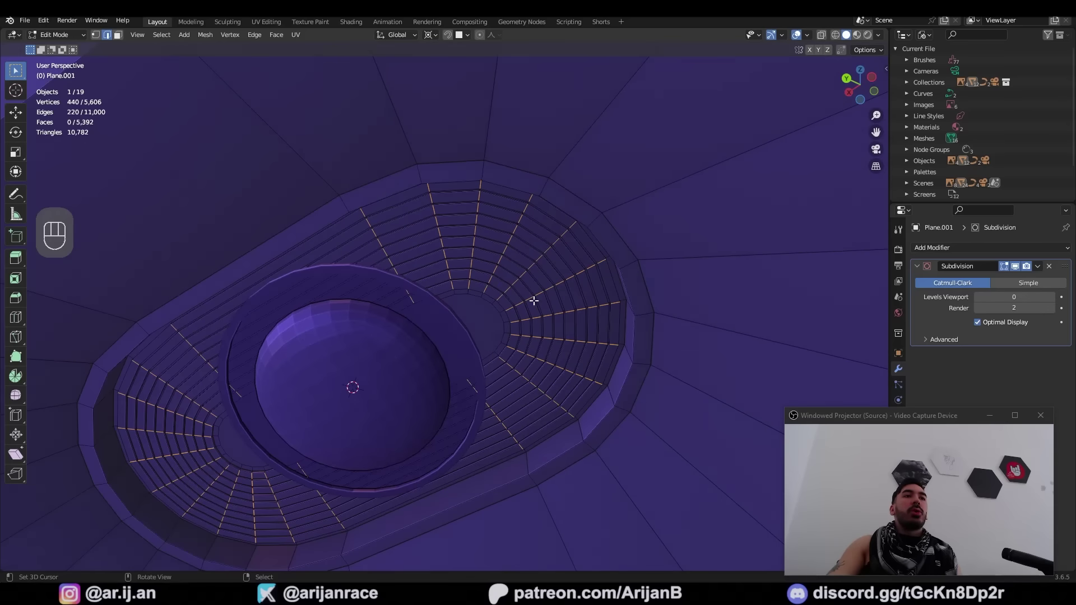
- Save the project as Vision.blend and shade the ridged button Auto Smooth
{"action": "left_click_drag", "start_coordinate": [429, 44], "coordinate": [435, 67]}
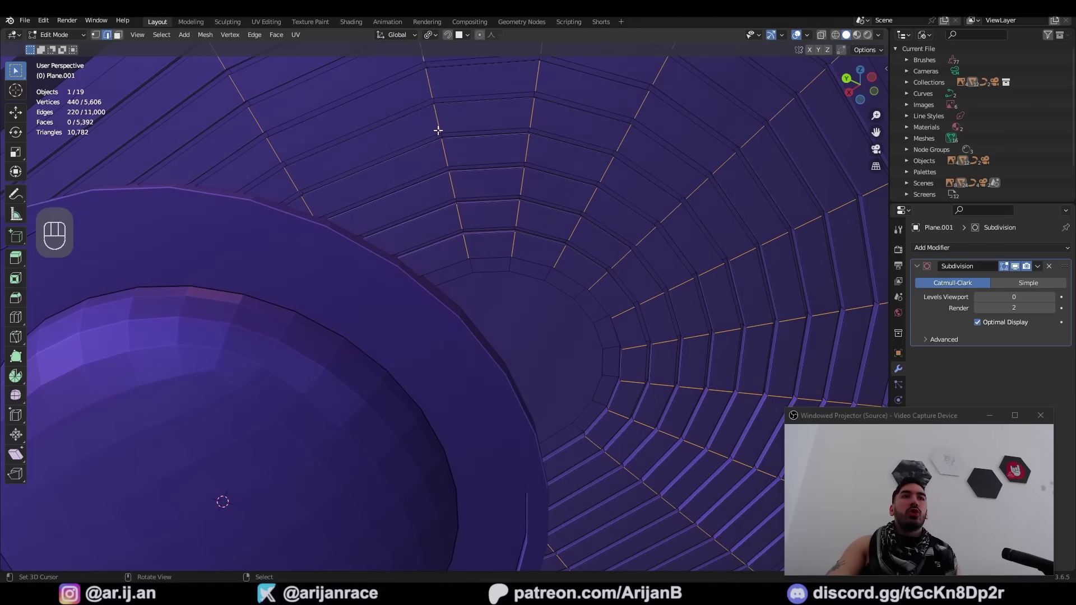
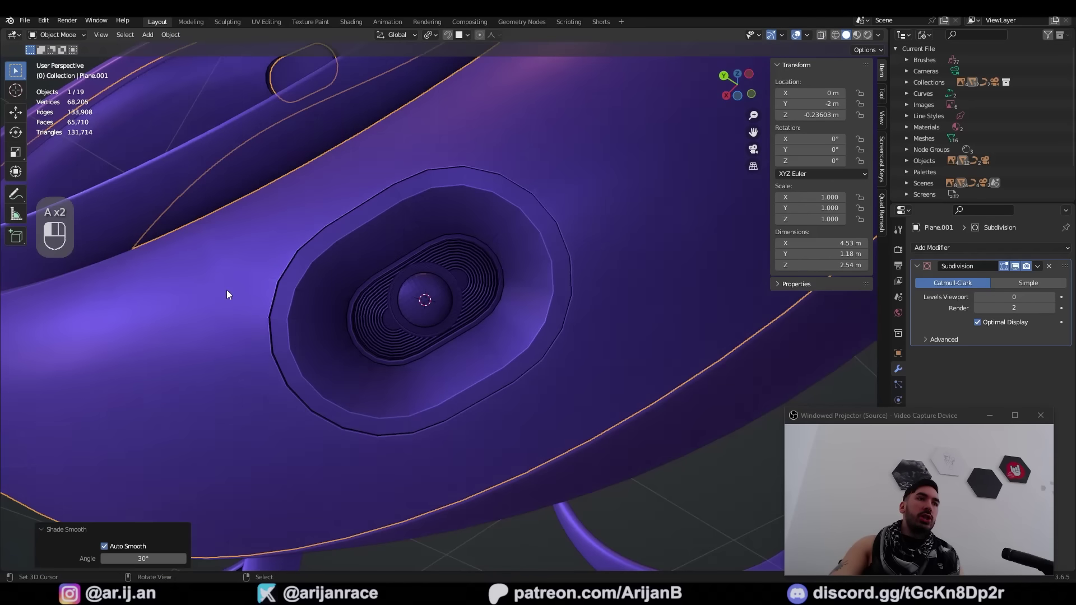
{"action": "left_click_drag", "start_coordinate": [362, 310], "coordinate": [337, 328]}
{"action": "key", "text": "ctrl+s"}
{"action": "left_click", "coordinate": [1056, 302]}
{"action": "middle_click", "coordinate": [595, 371]}
{"action": "key", "text": "a"}
{"action": "key", "text": "a"}
{"action": "middle_click", "coordinate": [541, 329]}
{"action": "right_click", "coordinate": [483, 256]}
- Extrude the concentric ridge rings around the dome in the pocket floor
{"action": "middle_click", "coordinate": [441, 276]}
{"action": "key", "text": "Tab"}
{"action": "left_click_drag", "start_coordinate": [401, 333], "coordinate": [483, 294]}
{"action": "left_click_drag", "start_coordinate": [484, 313], "coordinate": [547, 295]}
{"action": "key", "text": "Tab"}
{"action": "key", "text": "1"}
{"action": "right_click", "coordinate": [436, 208]}
{"action": "middle_click", "coordinate": [512, 282]}
{"action": "middle_click", "coordinate": [564, 354]}
{"action": "left_click_drag", "start_coordinate": [550, 339], "coordinate": [578, 351]}
- Separate the ring piece and compare the finished button against the strap-button reference photo
{"action": "key", "text": "z"}
{"action": "middle_click", "coordinate": [470, 409]}
{"action": "key", "text": "z"}
{"action": "key", "text": "p"}
{"action": "key", "text": "Tab"}
{"action": "right_click", "coordinate": [530, 306]}
{"action": "right_click", "coordinate": [531, 299]}
{"action": "right_click", "coordinate": [530, 299]}
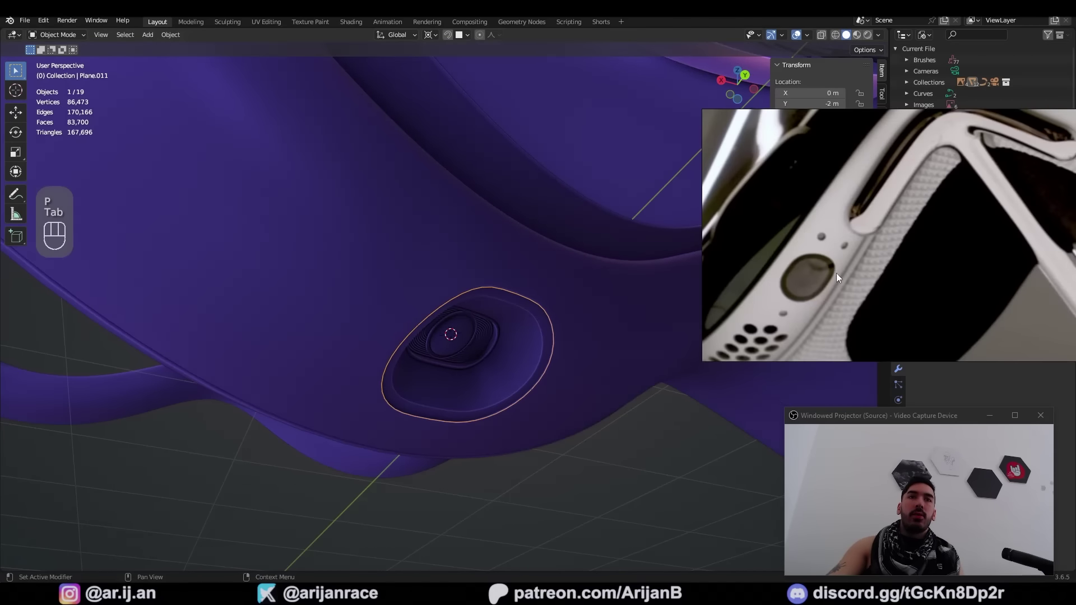
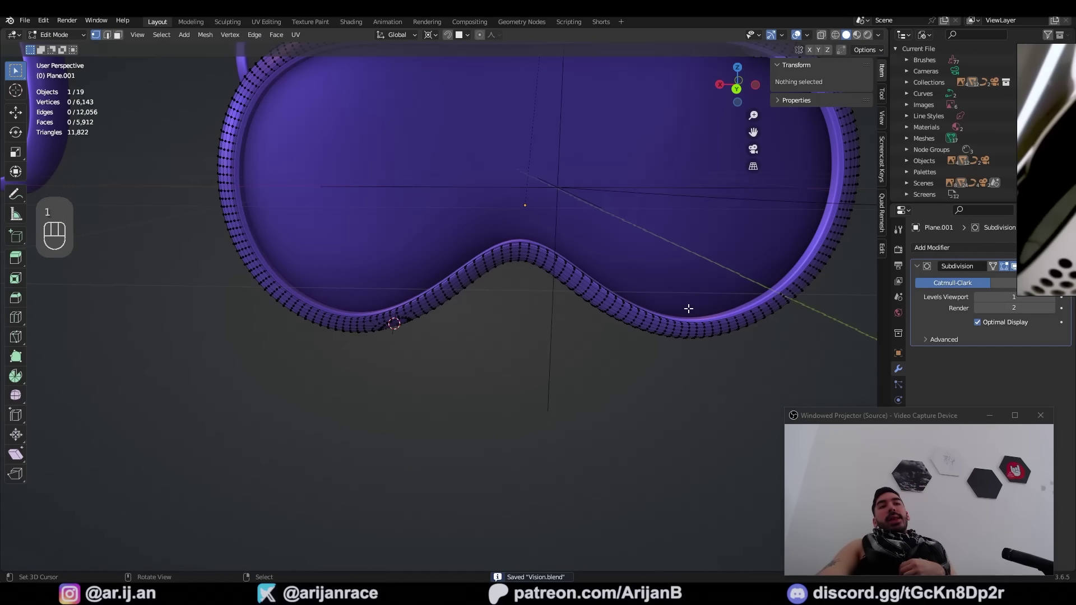
- Box-select one half of the band in wireframe and delete the opposite half
{"action": "middle_click", "coordinate": [517, 330]}
{"action": "middle_click", "coordinate": [439, 275]}
{"action": "key", "text": "a"}
{"action": "key", "text": "z"}
{"action": "key", "text": "b"}
{"action": "key", "text": "z"}
{"action": "middle_click", "coordinate": [600, 207]}
{"action": "key", "text": "Tab"}
{"action": "key", "text": "a"}
{"action": "middle_click", "coordinate": [551, 263]}
{"action": "key", "text": "Tab"}
- Switch to Back and side orthographic views and select the remaining band half with its pocket
{"action": "key", "text": "KP_1"}
{"action": "key", "text": "KP_3"}
{"action": "left_click_drag", "start_coordinate": [413, 329], "coordinate": [448, 348]}
{"action": "left_click_drag", "start_coordinate": [444, 313], "coordinate": [420, 327]}
{"action": "middle_click", "coordinate": [470, 301]}
{"action": "middle_click", "coordinate": [509, 295]}
{"action": "key", "text": "z"}
{"action": "middle_click", "coordinate": [507, 281]}
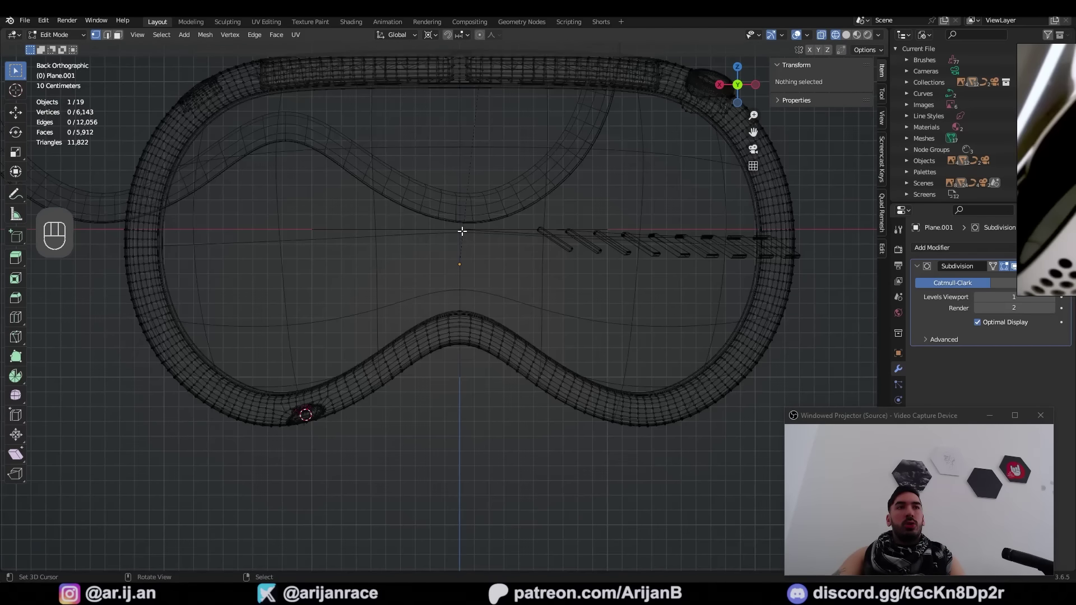
{"action": "key", "text": "a"}
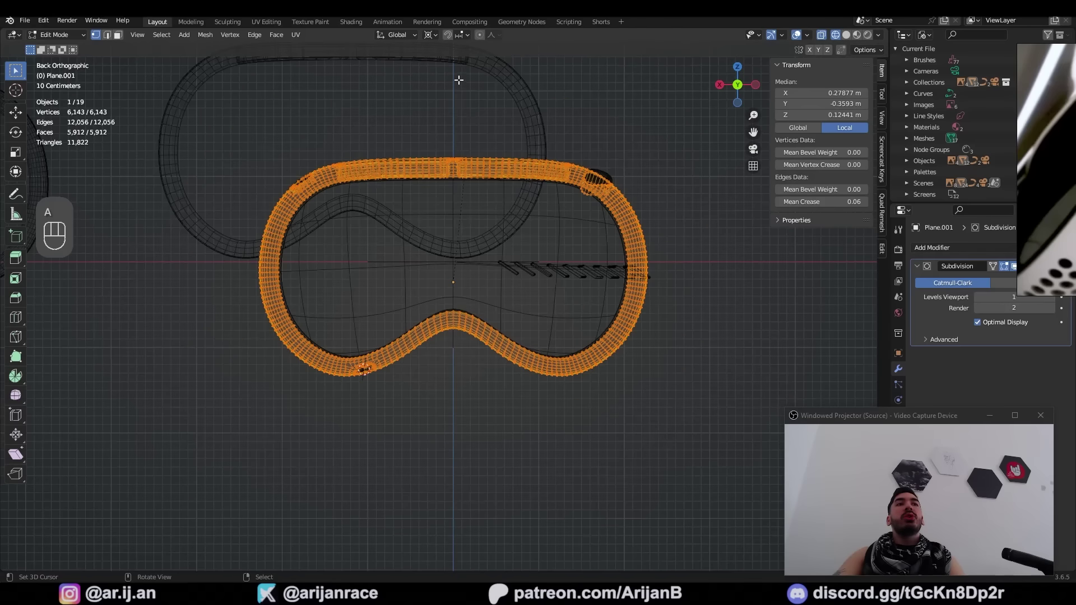
{"action": "left_click_drag", "start_coordinate": [502, 390], "coordinate": [454, 401]}
- Duplicate the half, scale it by -1 on X and snap the cursor to the nose-notch centre vertex
{"action": "key", "text": "a"}
{"action": "key", "text": "b"}
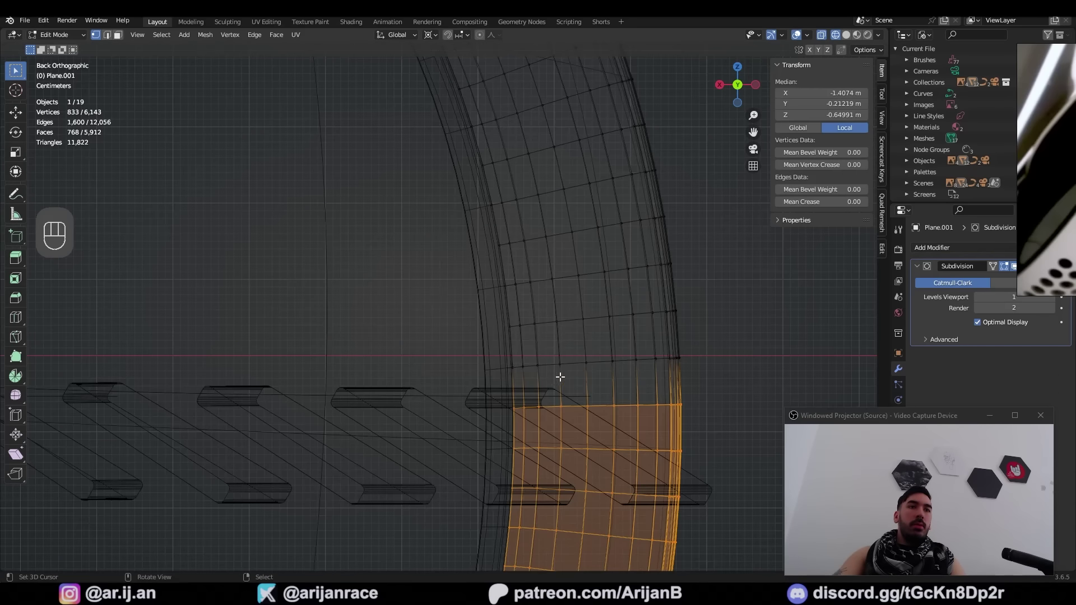
{"action": "middle_click", "coordinate": [494, 382]}
{"action": "middle_click", "coordinate": [326, 321]}
{"action": "key", "text": "x"}
{"action": "key", "text": "a"}
{"action": "key", "text": "shift+s"}
{"action": "left_click_drag", "start_coordinate": [453, 326], "coordinate": [490, 320]}
{"action": "key", "text": "b"}
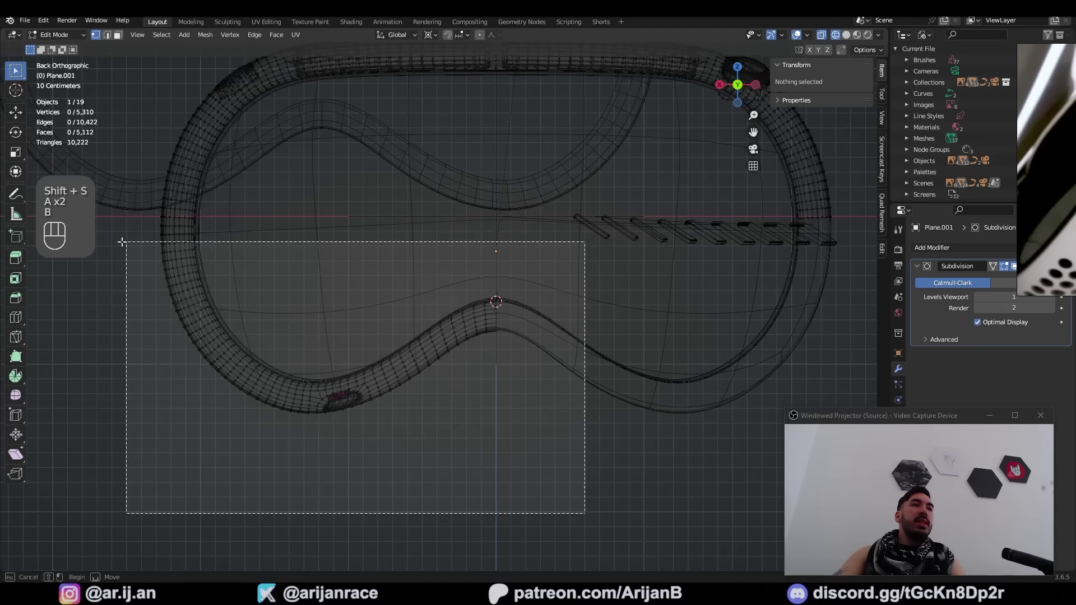
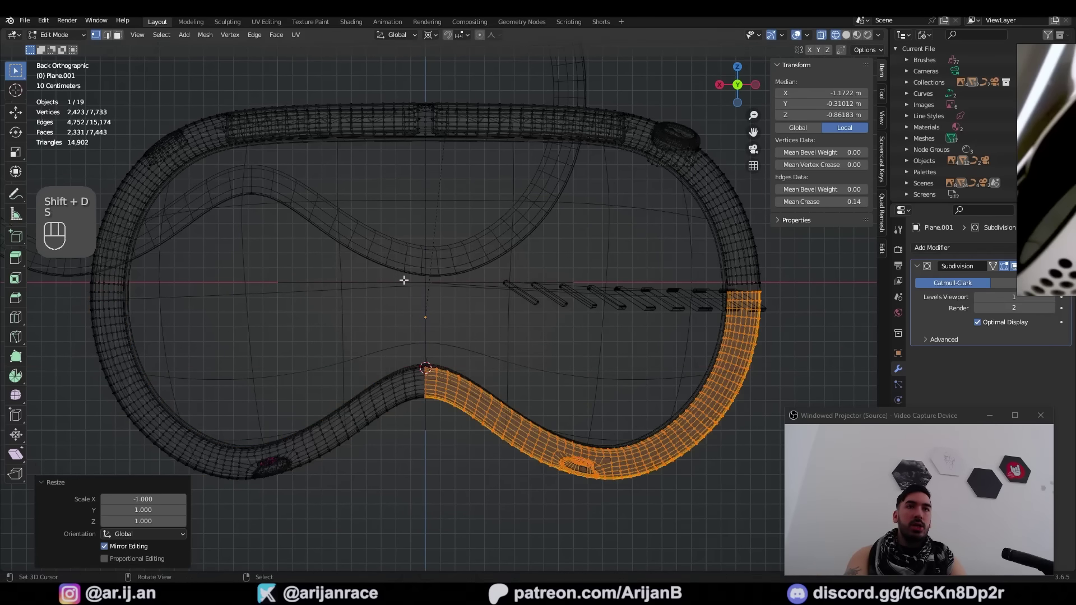
- Bridge the edge loops between the mirrored halves and recalculate the shell normals
{"action": "key", "text": "2"}
{"action": "right_click", "coordinate": [511, 288]}
{"action": "middle_click", "coordinate": [519, 305]}
{"action": "key", "text": "z"}
{"action": "right_click", "coordinate": [539, 402]}
{"action": "key", "text": "z"}
{"action": "middle_click", "coordinate": [564, 333]}
{"action": "key", "text": "w"}
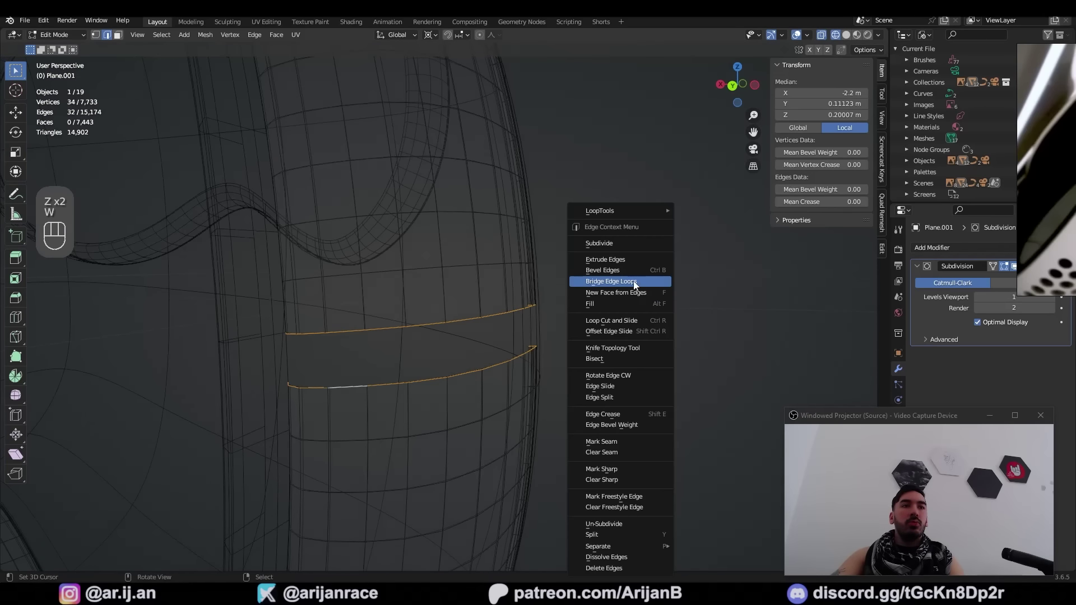
{"action": "key", "text": "z"}
{"action": "key", "text": "a"}
{"action": "left_click_drag", "start_coordinate": [494, 327], "coordinate": [492, 320]}
{"action": "middle_click", "coordinate": [567, 308]}
{"action": "key", "text": "shift+n"}
- Merge the seam vertices by distance, then duplicate the oval button piece and scale it along X
{"action": "key", "text": "Tab"}
{"action": "middle_click", "coordinate": [381, 375]}
{"action": "middle_click", "coordinate": [395, 380]}
{"action": "key", "text": "Tab"}
{"action": "key", "text": "m"}
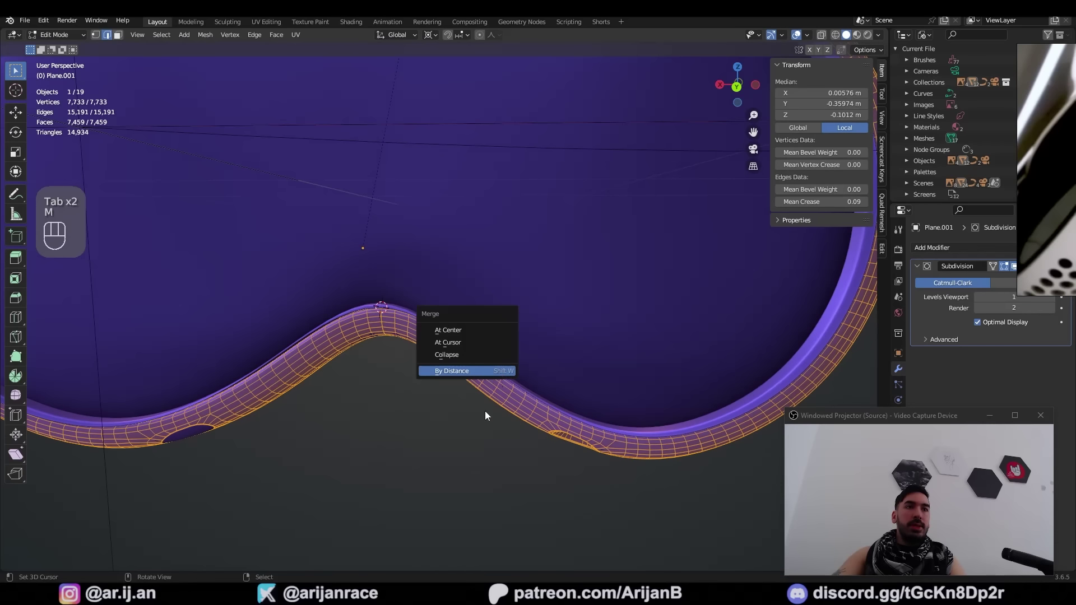
{"action": "middle_click", "coordinate": [489, 390]}
{"action": "key", "text": "a"}
{"action": "key", "text": "shift+d"}
{"action": "key", "text": "s"}
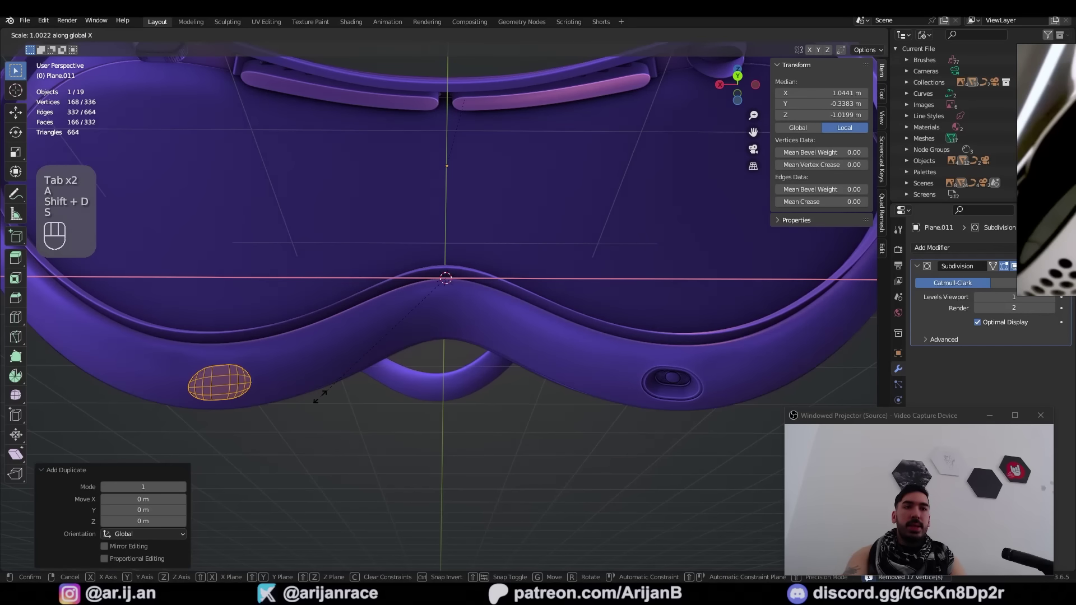
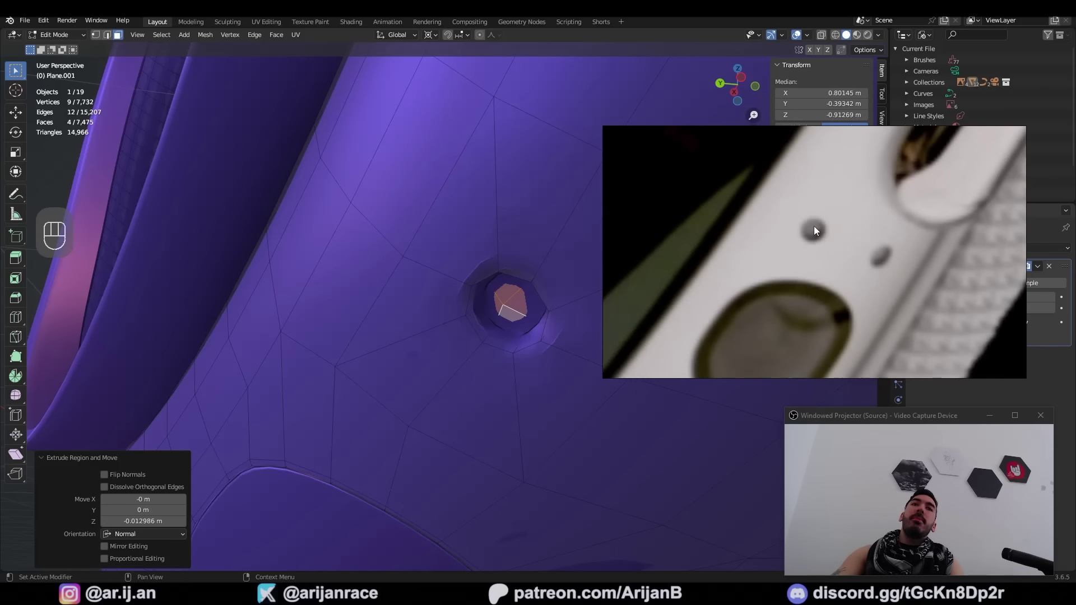
- Select a small patch of shell faces and inset it to form a recessed pinhole
{"action": "middle_click", "coordinate": [419, 308]}
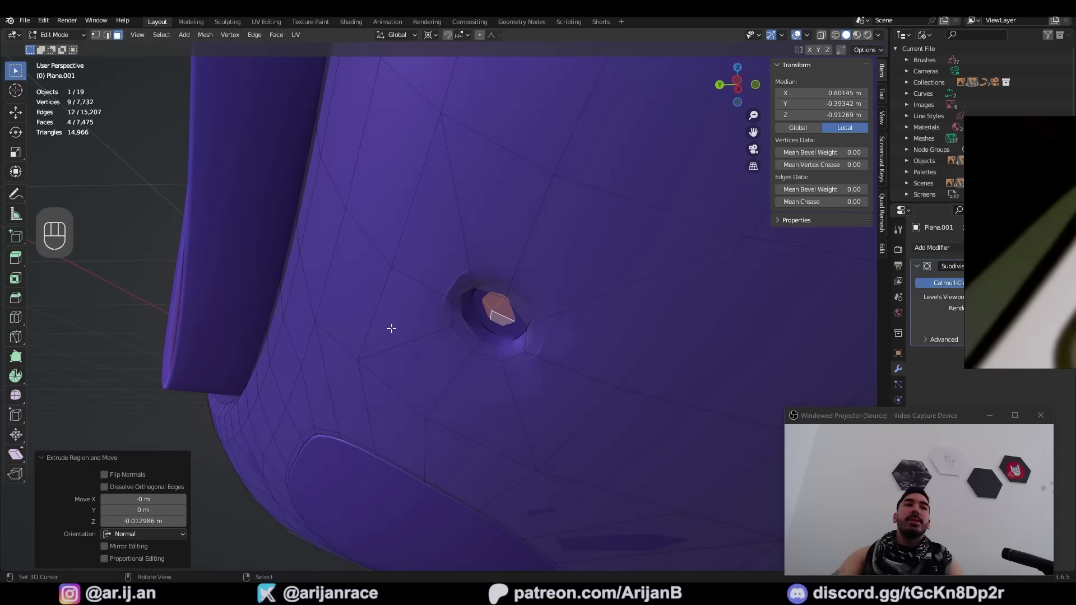
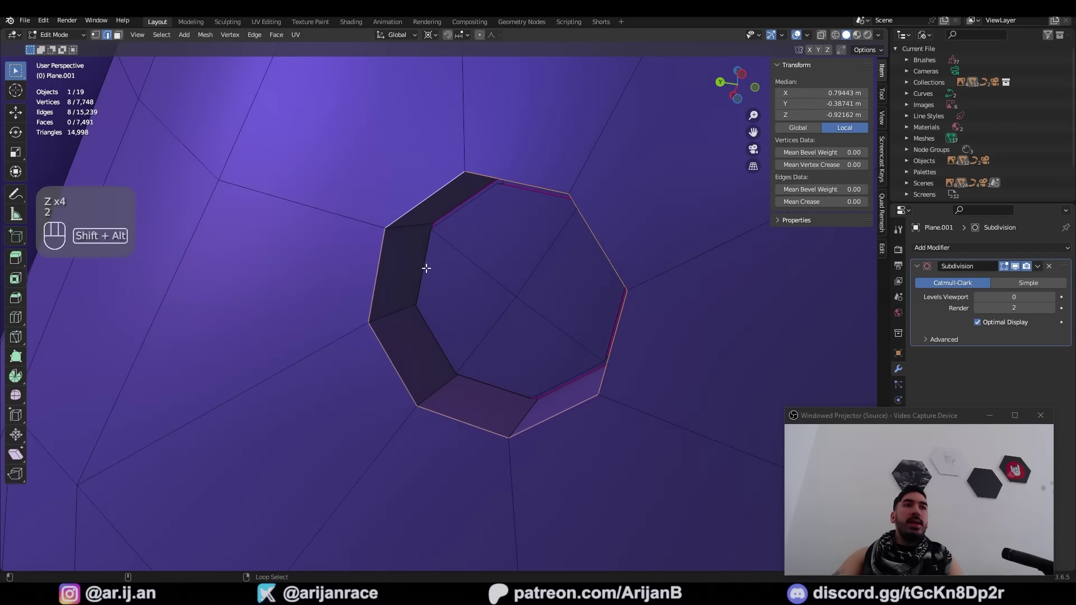
{"action": "key", "text": "Tab"}
{"action": "middle_click", "coordinate": [427, 292]}
{"action": "key", "text": "Tab"}
{"action": "left_click_drag", "start_coordinate": [451, 316], "coordinate": [470, 322]}
{"action": "key", "text": "3"}
{"action": "right_click", "coordinate": [473, 364]}
{"action": "right_click", "coordinate": [534, 380]}
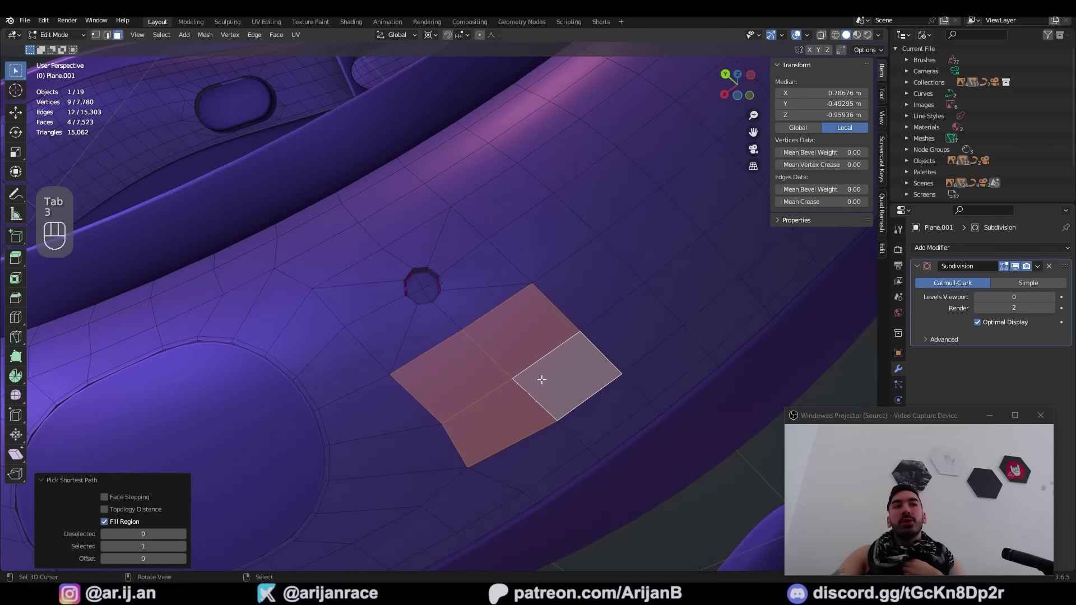
{"action": "middle_click", "coordinate": [533, 375]}
{"action": "key", "text": "i"}
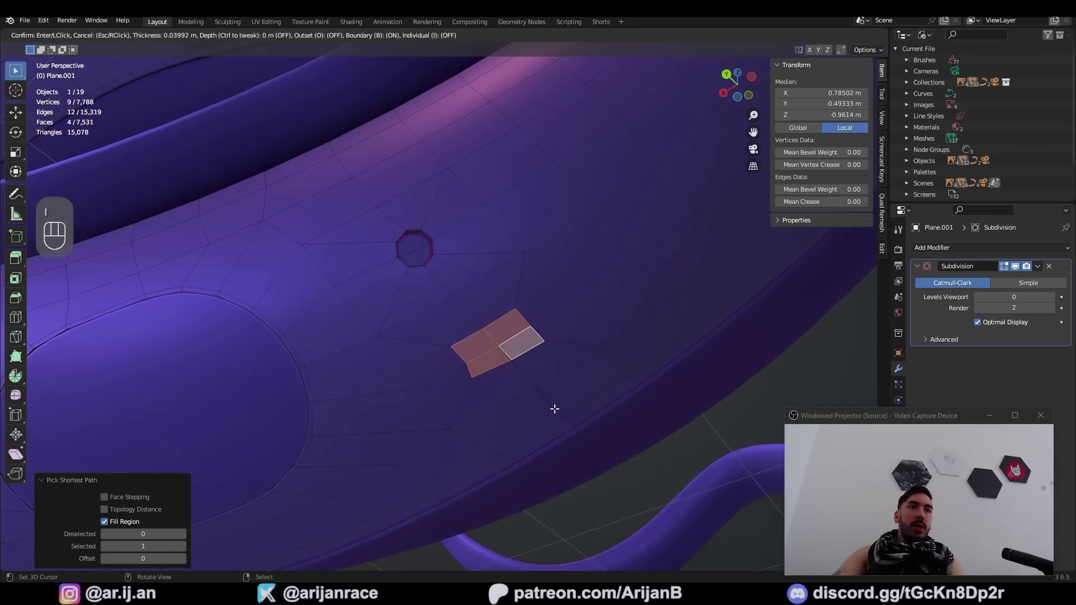
{"action": "key", "text": "2"}
{"action": "right_click", "coordinate": [469, 366]}
- Check the whole shell from underneath and return to editing its mesh
{"action": "key", "text": "a"}
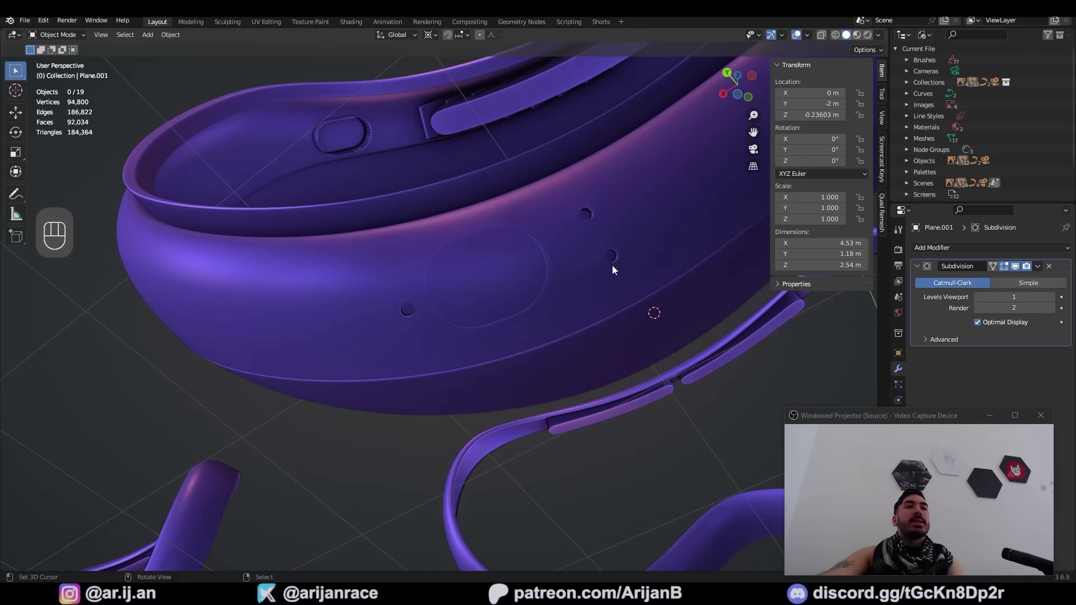
{"action": "right_click", "coordinate": [441, 301]}
{"action": "right_click", "coordinate": [412, 314]}
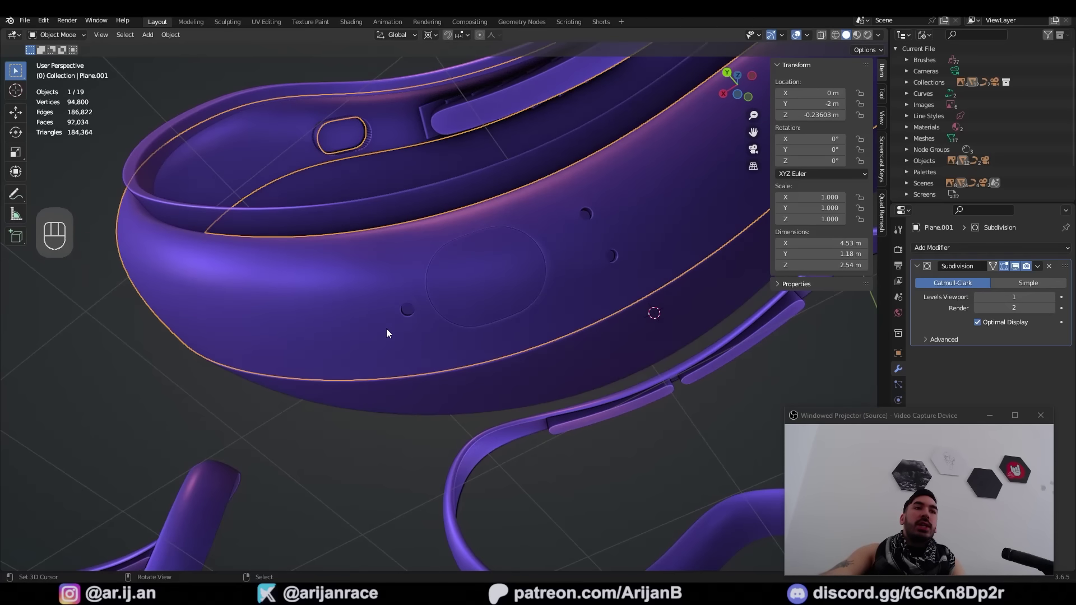
{"action": "middle_click", "coordinate": [627, 266]}
{"action": "left_click_drag", "start_coordinate": [597, 302], "coordinate": [637, 307]}
{"action": "left_click_drag", "start_coordinate": [511, 341], "coordinate": [522, 367]}
{"action": "middle_click", "coordinate": [498, 269]}
{"action": "key", "text": "1"}
- Snap the cursor and select the faces beside a hole to mirror it to the opposite side
{"action": "right_click", "coordinate": [461, 196]}
{"action": "key", "text": "shift+s"}
{"action": "middle_click", "coordinate": [272, 292]}
{"action": "key", "text": "3"}
{"action": "right_click", "coordinate": [388, 296]}
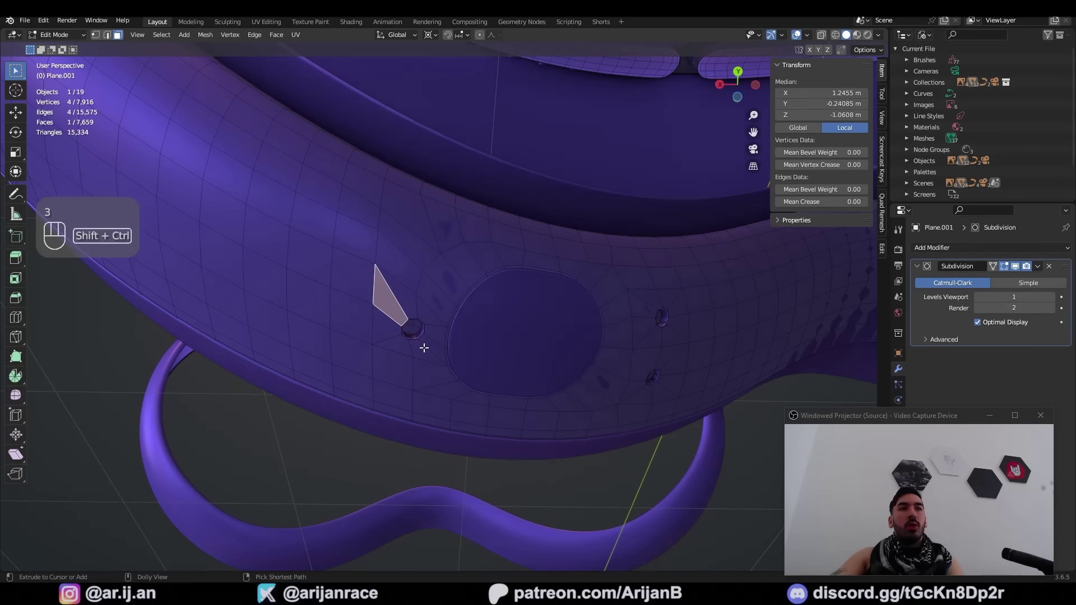
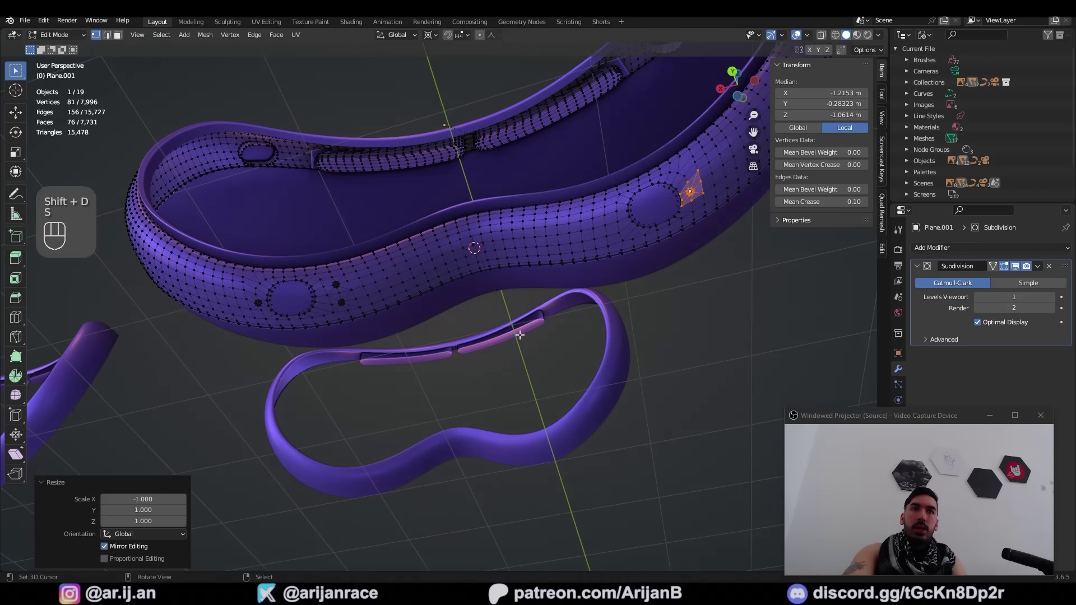
- Select the entire shell, merge doubled vertices by distance and return to Object Mode
{"action": "key", "text": "shift+KP_Decimal"}
{"action": "key", "text": "shift+n"}
{"action": "left_click_drag", "start_coordinate": [431, 313], "coordinate": [465, 311]}
{"action": "key", "text": "a"}
{"action": "key", "text": "m"}
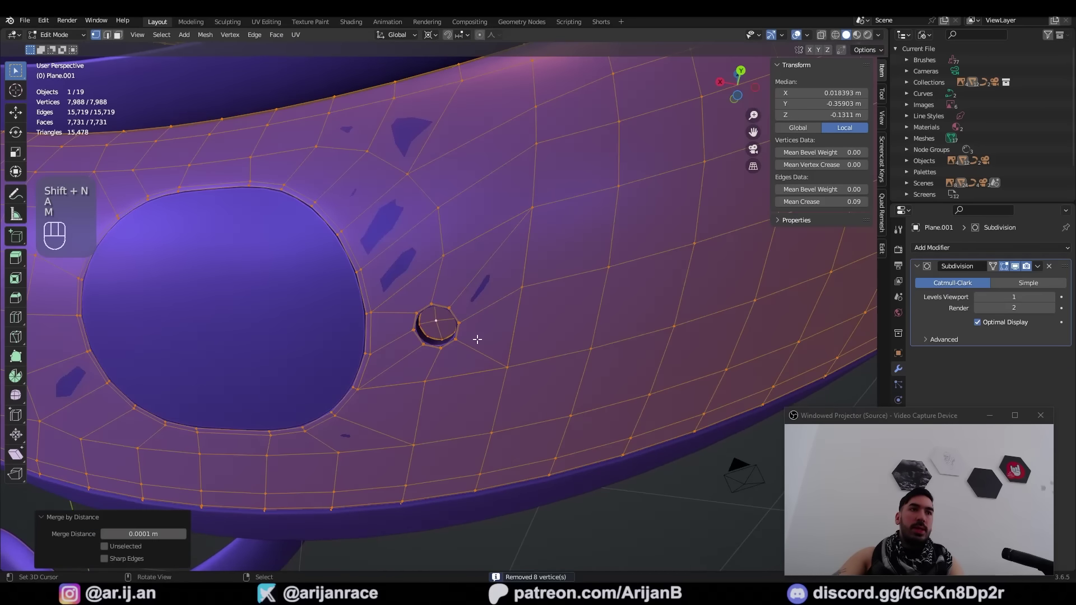
{"action": "key", "text": "Tab"}
- Orbit the shell and bring up the side-view strap-connector reference photo
{"action": "left_click_drag", "start_coordinate": [513, 332], "coordinate": [439, 361]}
{"action": "key", "text": "a"}
{"action": "left_click_drag", "start_coordinate": [447, 352], "coordinate": [519, 312]}
{"action": "left_click_drag", "start_coordinate": [553, 266], "coordinate": [483, 301]}
{"action": "left_click_drag", "start_coordinate": [515, 309], "coordinate": [522, 325]}
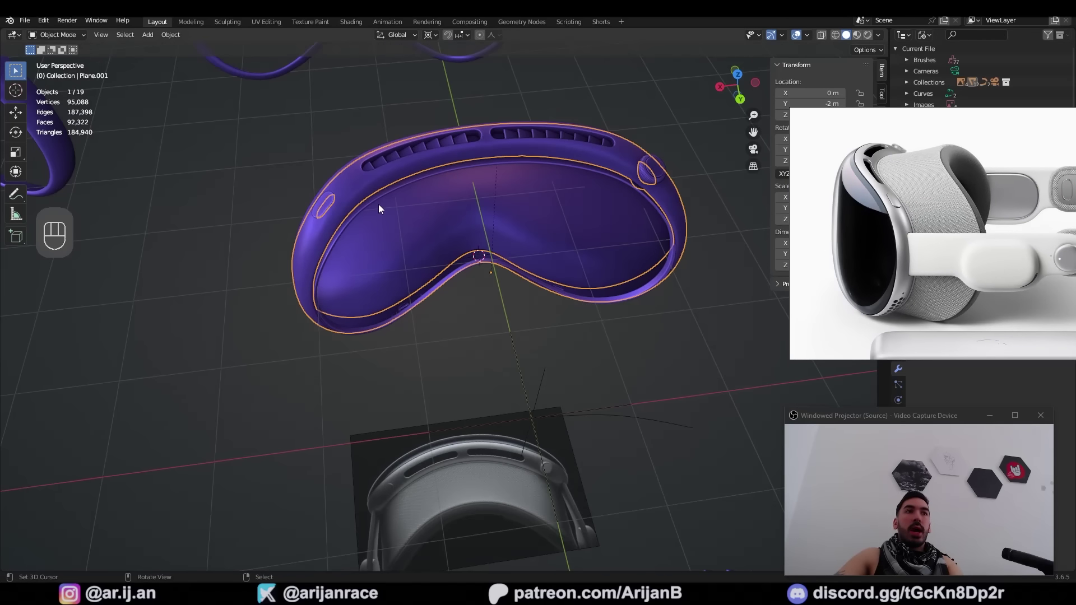
- Loop-select the shell's inner rim, separate it into its own object and move it
{"action": "right_click", "coordinate": [379, 201]}
{"action": "key", "text": "Tab"}
{"action": "middle_click", "coordinate": [402, 223]}
{"action": "left_click_drag", "start_coordinate": [512, 394], "coordinate": [489, 334]}
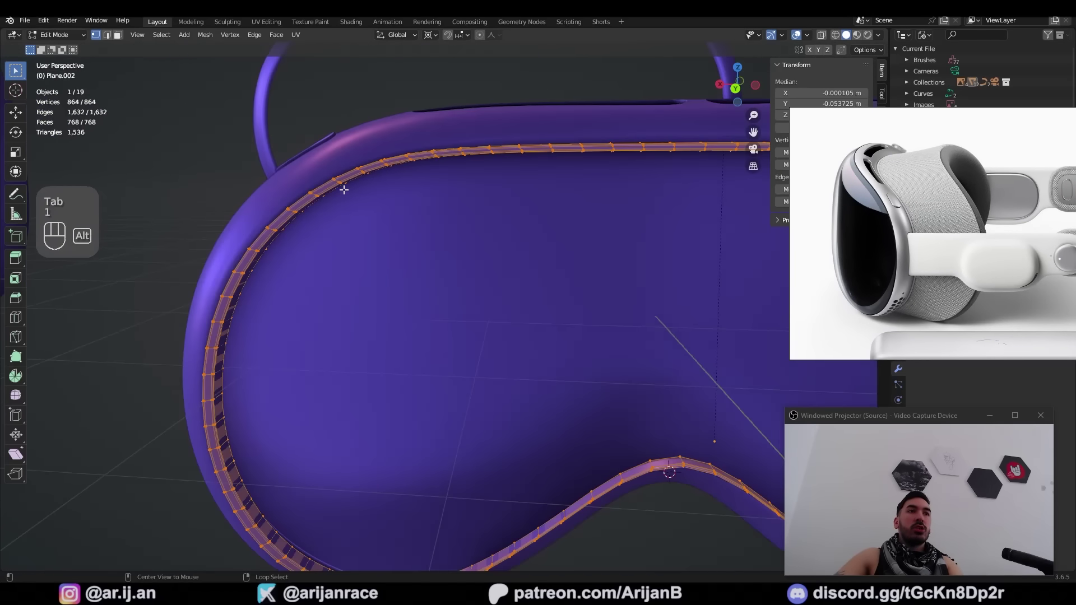
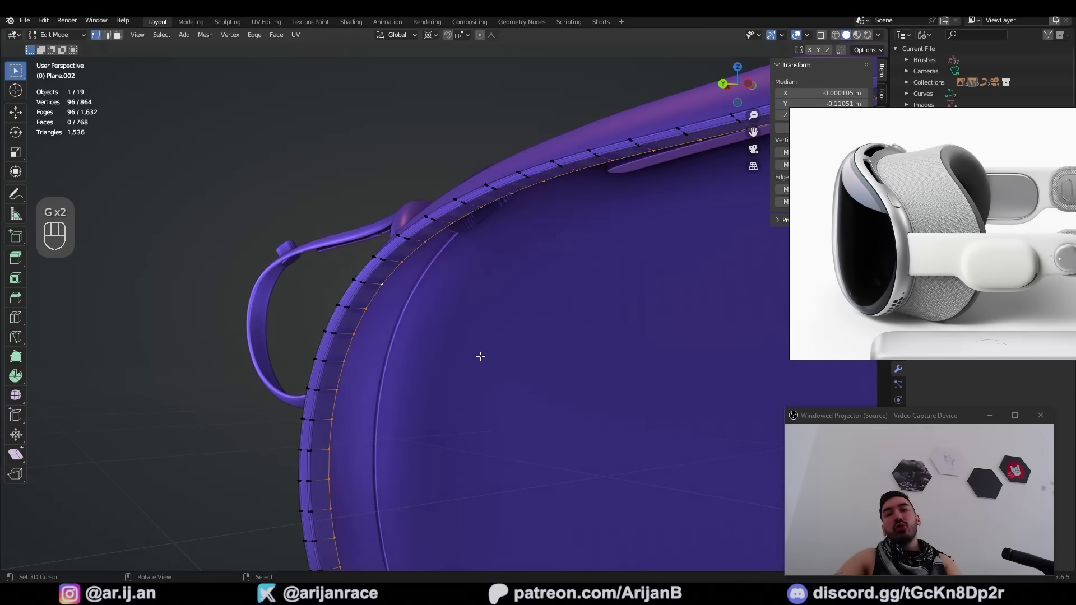
{"action": "key", "text": "p"}
{"action": "key", "text": "Tab"}
{"action": "key", "text": "g"}
{"action": "key", "text": "Tab"}
- From top view, extrude the rim band edges outward and stretch them along Y
{"action": "key", "text": "1"}
{"action": "key", "text": "KP_7"}
{"action": "key", "text": "z"}
{"action": "key", "text": "e"}
{"action": "key", "text": "g"}
{"action": "key", "text": "s"}
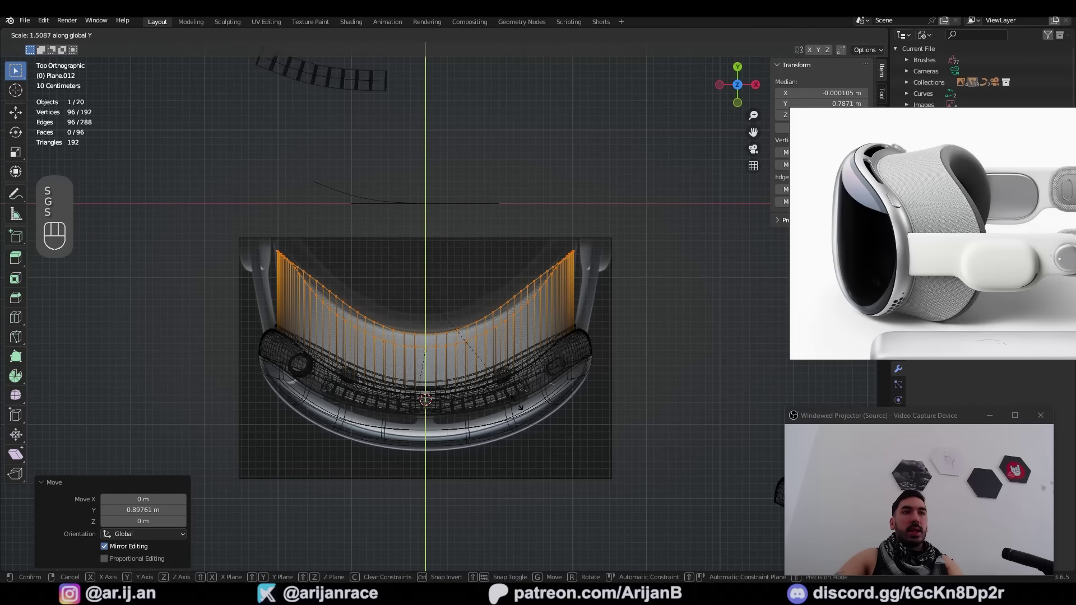
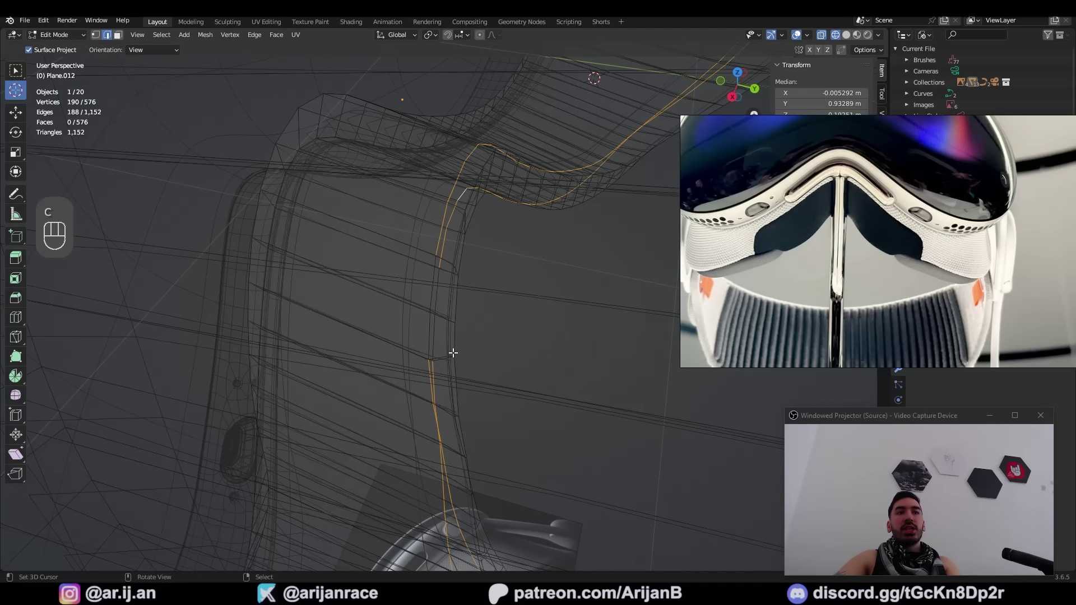
- Circle-select band vertices along the curve to slide them onto the shell surface
{"action": "left_click_drag", "start_coordinate": [472, 297], "coordinate": [408, 323]}
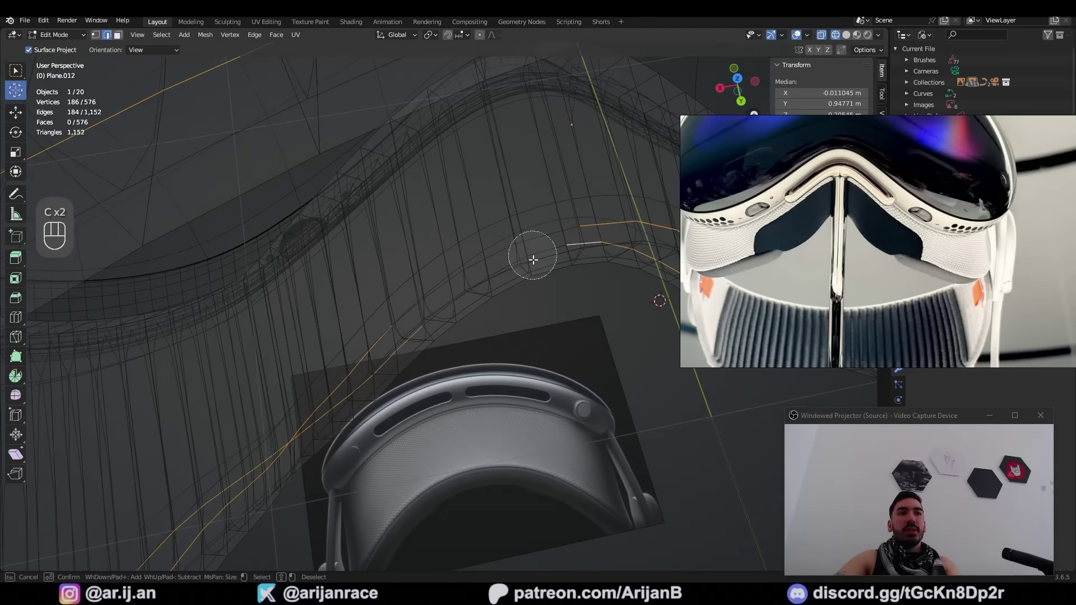
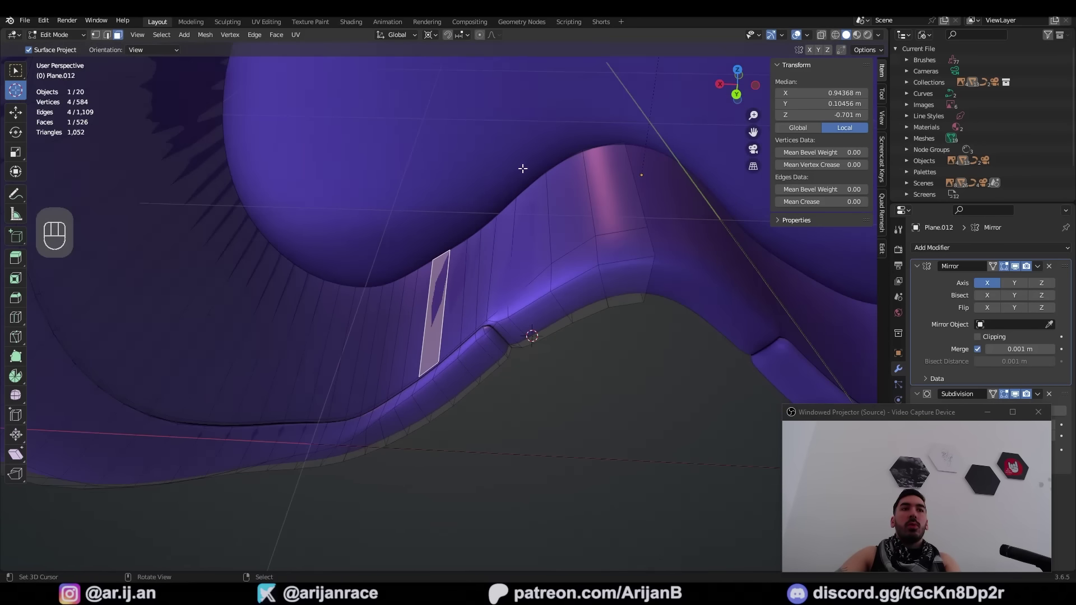
- Toggle the thickened rim band between edit and object mode to check it against the nose-bridge photo
{"action": "key", "text": "Tab"}
{"action": "middle_click", "coordinate": [441, 332]}
{"action": "key", "text": "Tab"}
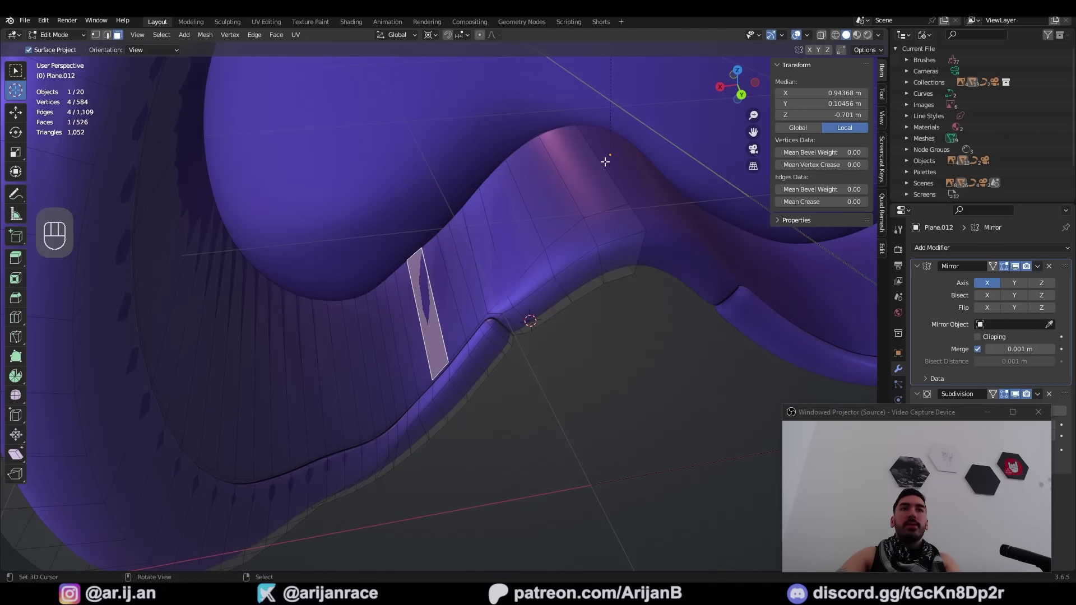
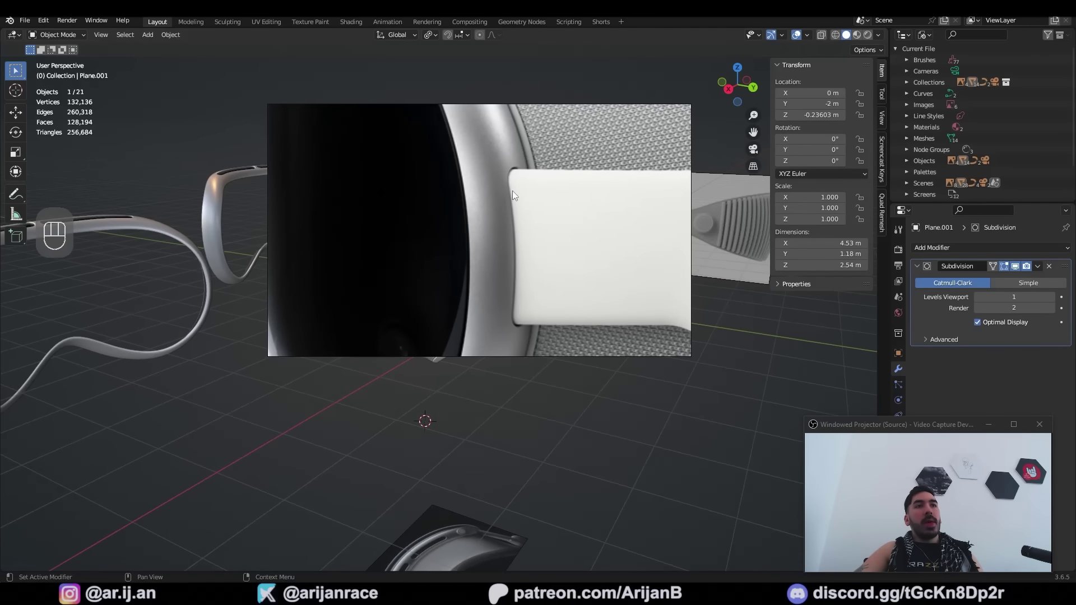
- Pan to the headset, view it straight from behind and begin editing the rim band mesh
{"action": "middle_click", "coordinate": [498, 316]}
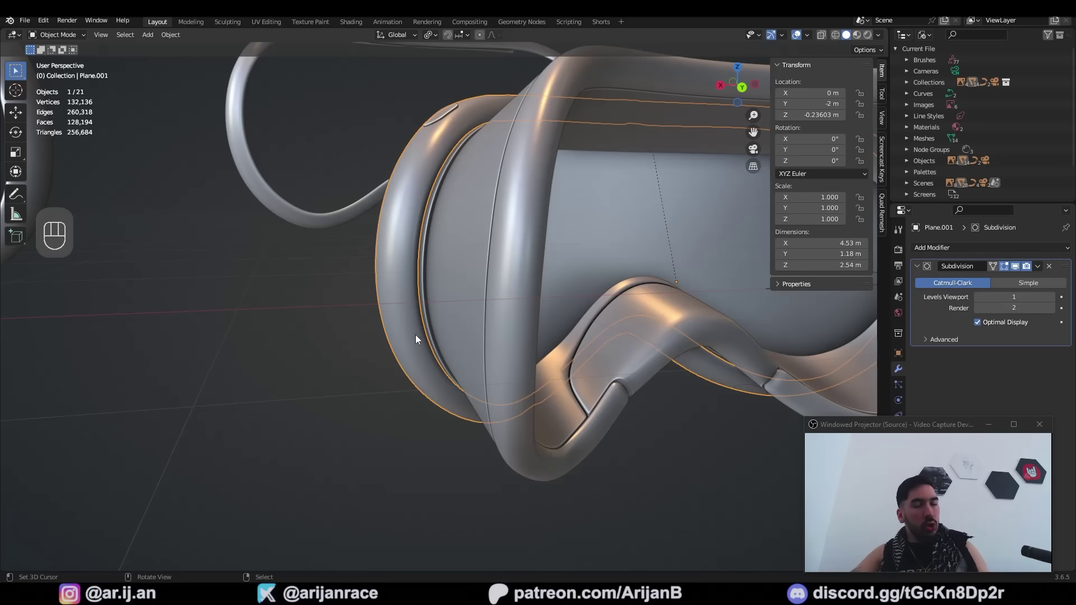
{"action": "key", "text": "KP_1"}
{"action": "middle_click", "coordinate": [427, 352]}
{"action": "key", "text": "ctrl+KP_1"}
{"action": "left_click_drag", "start_coordinate": [415, 310], "coordinate": [464, 359]}
- Shift the band's slot vertices along Z with the shell mesh shown see-through
{"action": "key", "text": "Tab"}
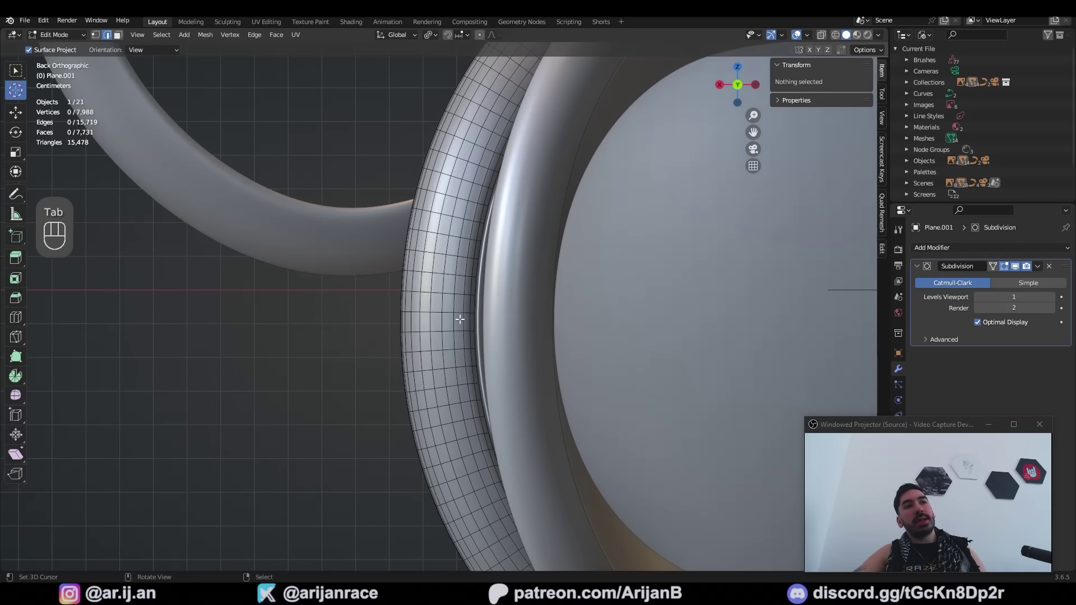
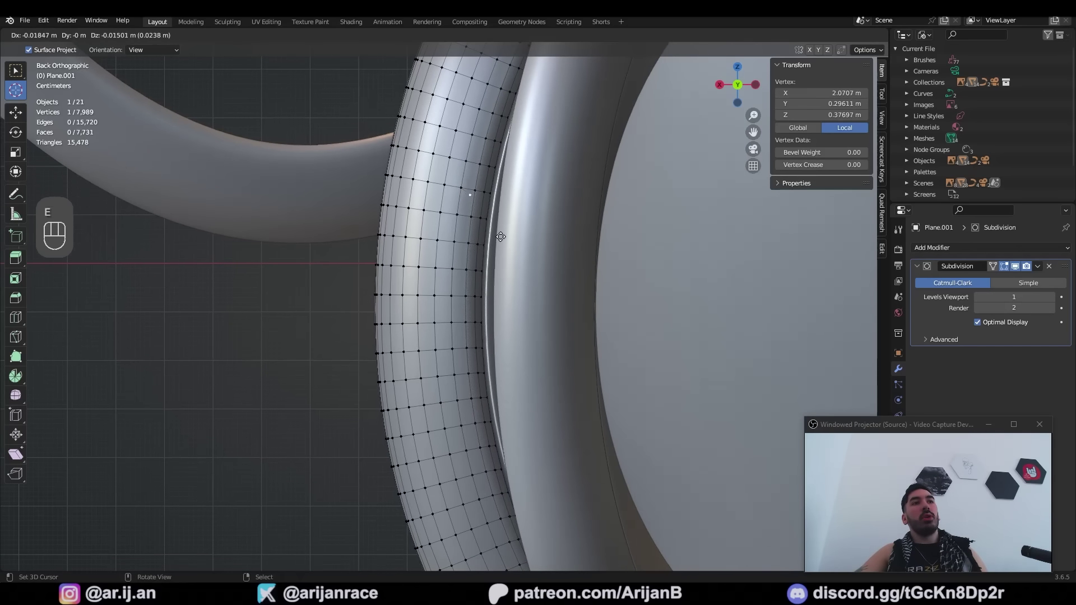
{"action": "key", "text": "z"}
{"action": "key", "text": "g"}
{"action": "key", "text": "g"}
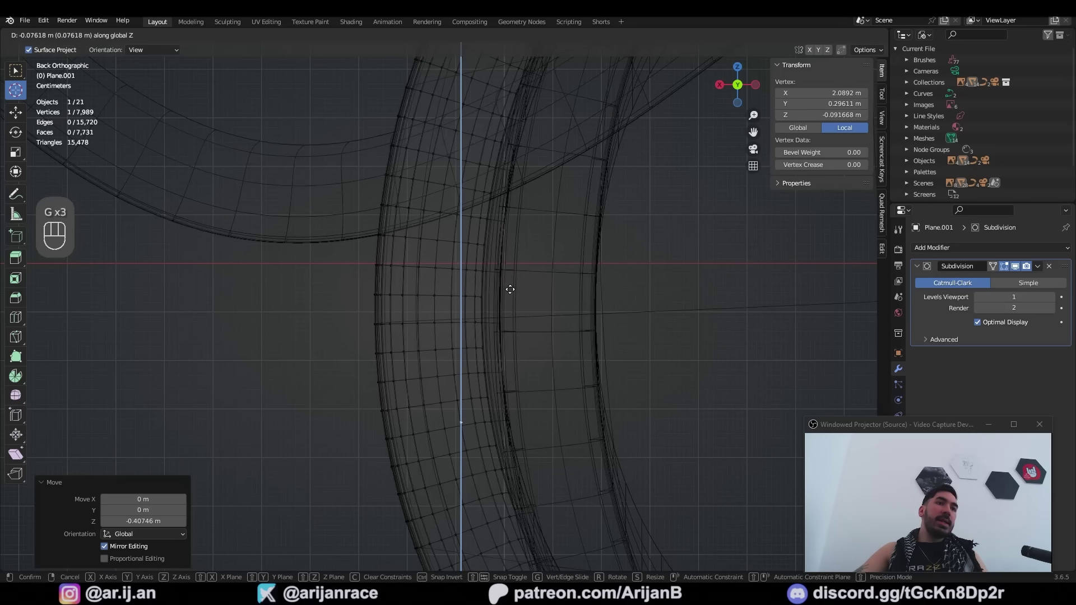
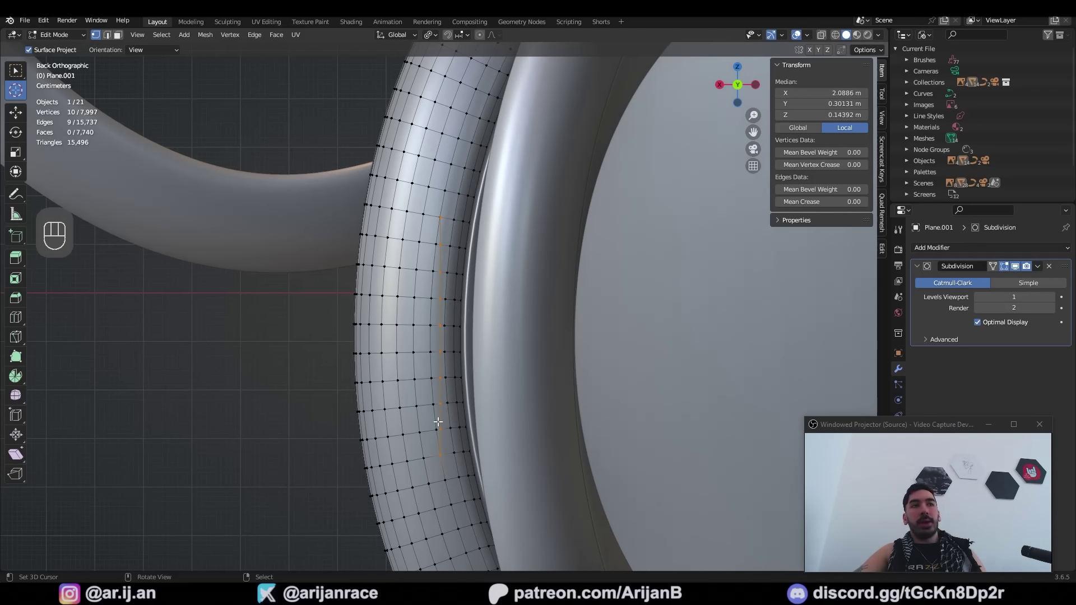
- Knife new edges across the band and delete the face strip to open the slot
{"action": "key", "text": "a"}
{"action": "key", "text": "k"}
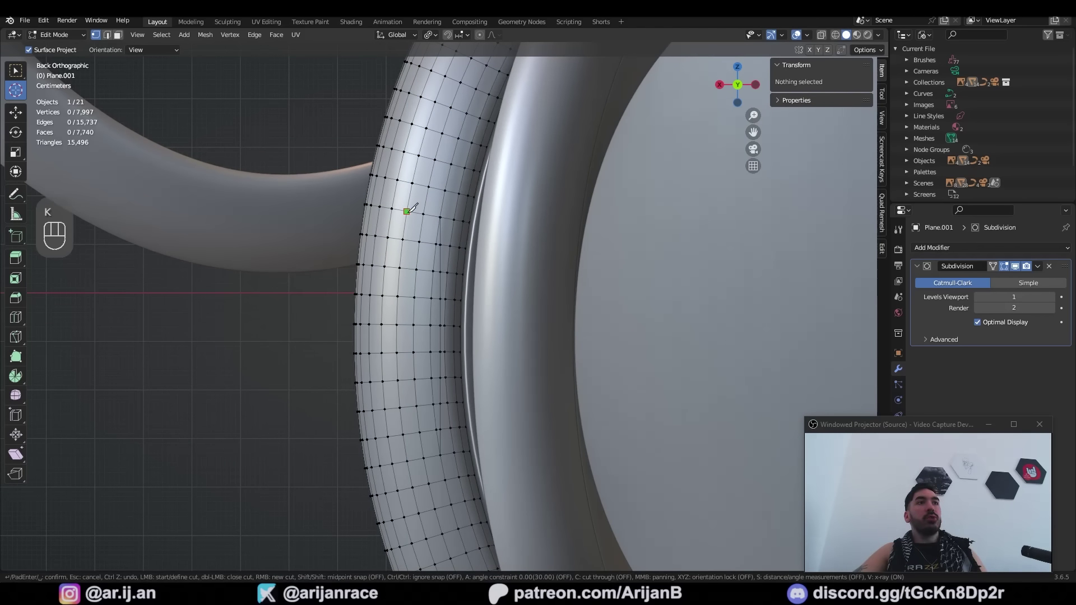
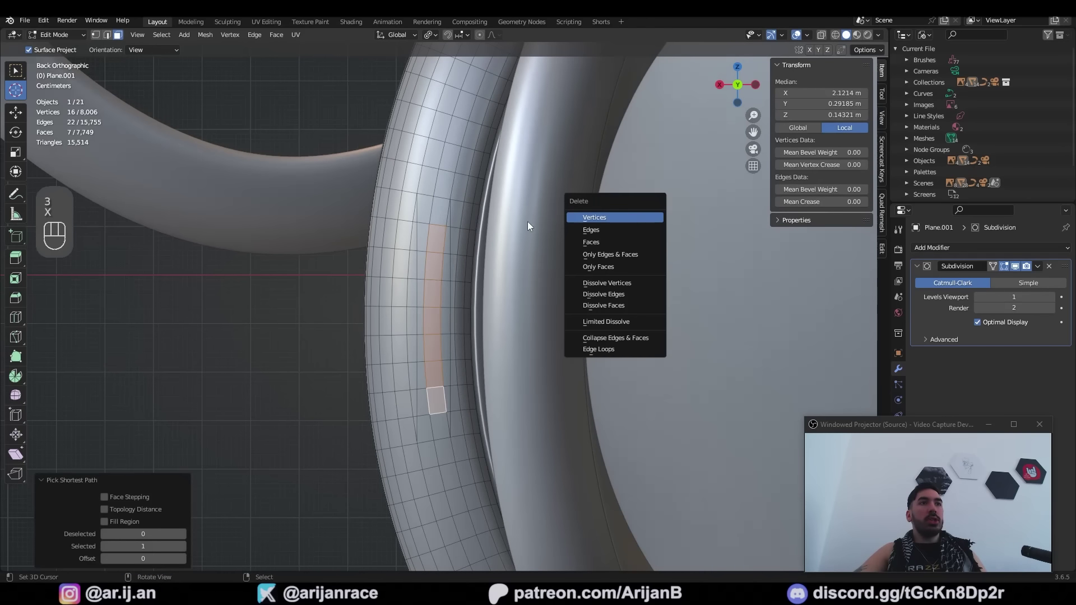
{"action": "key", "text": "1"}
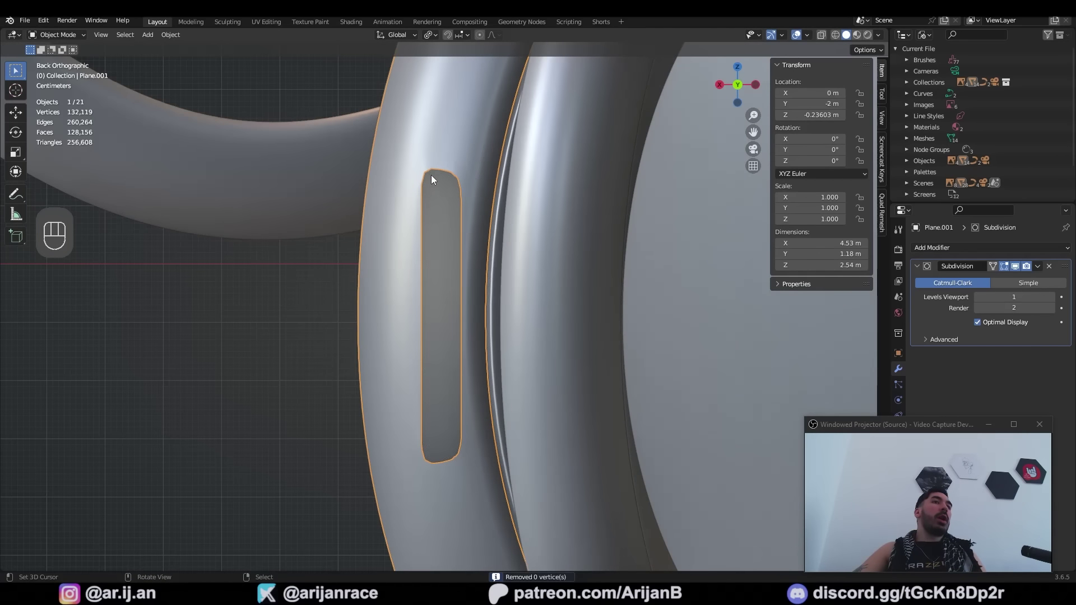
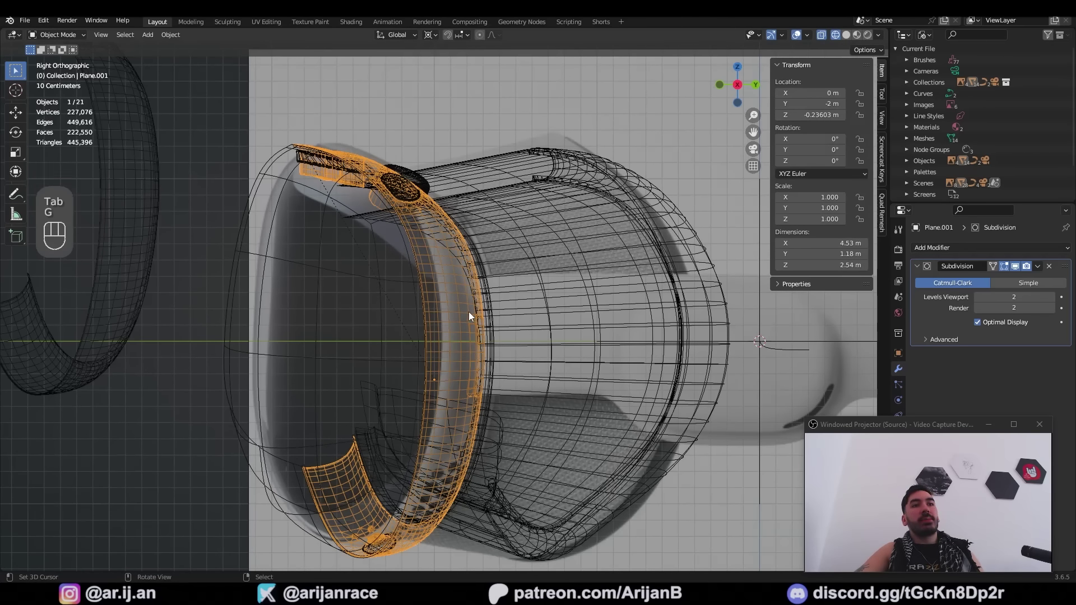
- Review the rounded slot in solid shading, orbiting to the band's side
{"action": "middle_click", "coordinate": [488, 323]}
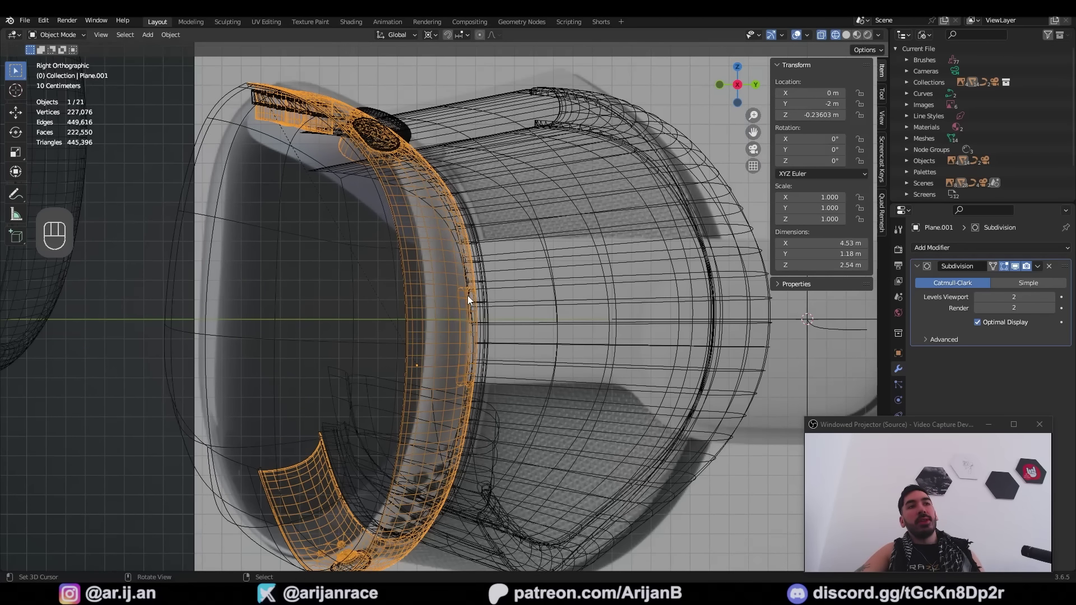
{"action": "key", "text": "z"}
{"action": "left_click_drag", "start_coordinate": [460, 326], "coordinate": [417, 334]}
{"action": "middle_click", "coordinate": [409, 347]}
{"action": "key", "text": "a"}
{"action": "key", "text": "a"}
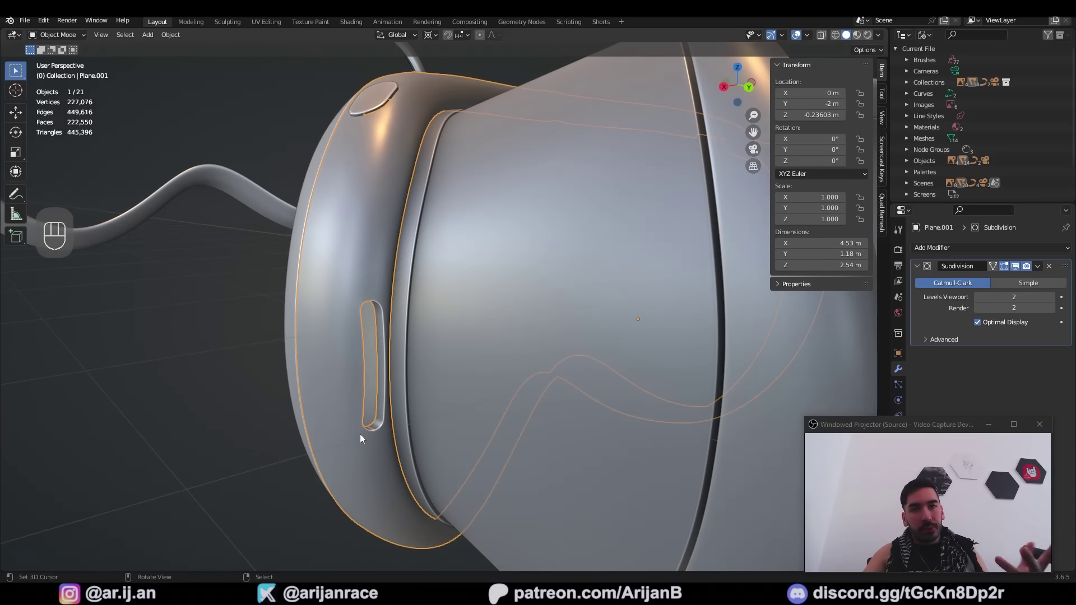
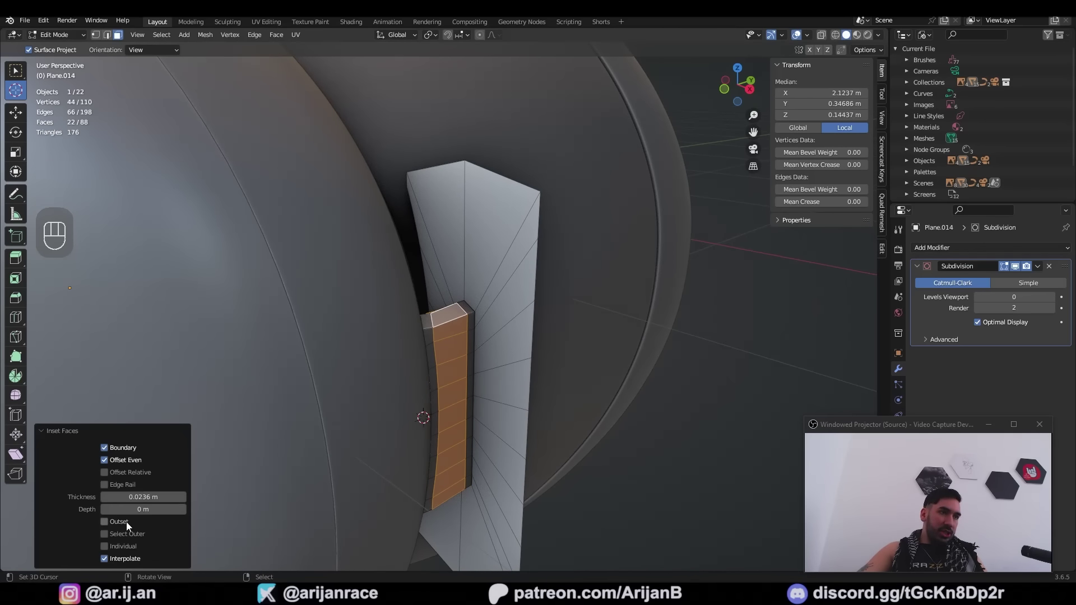
- Set an exact Inset Faces thickness for the strip in the operator panel
{"action": "left_click", "coordinate": [130, 525]}
{"action": "double_click", "coordinate": [129, 489]}
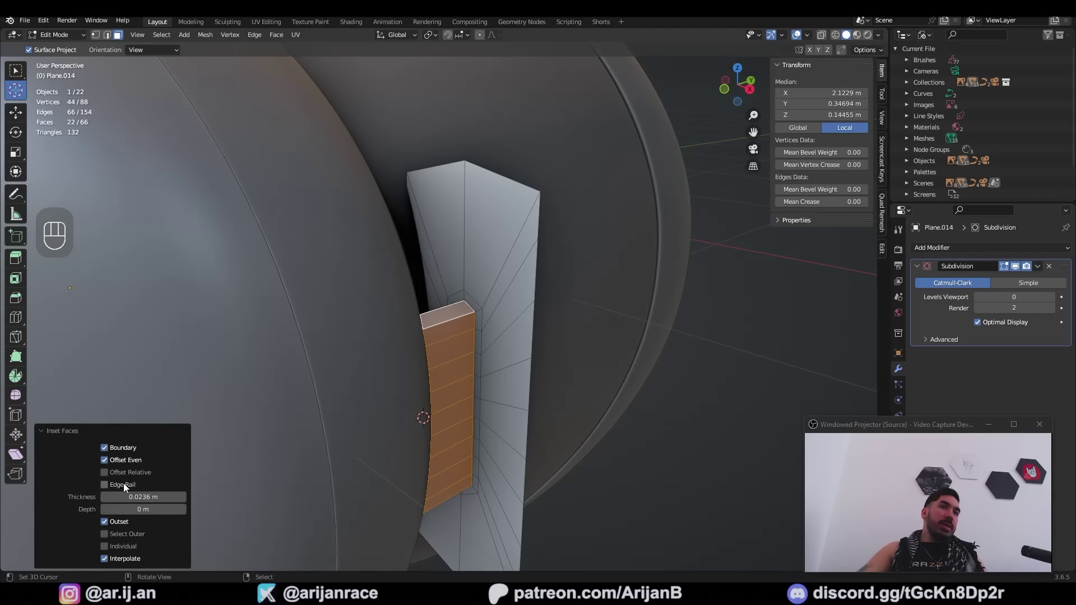
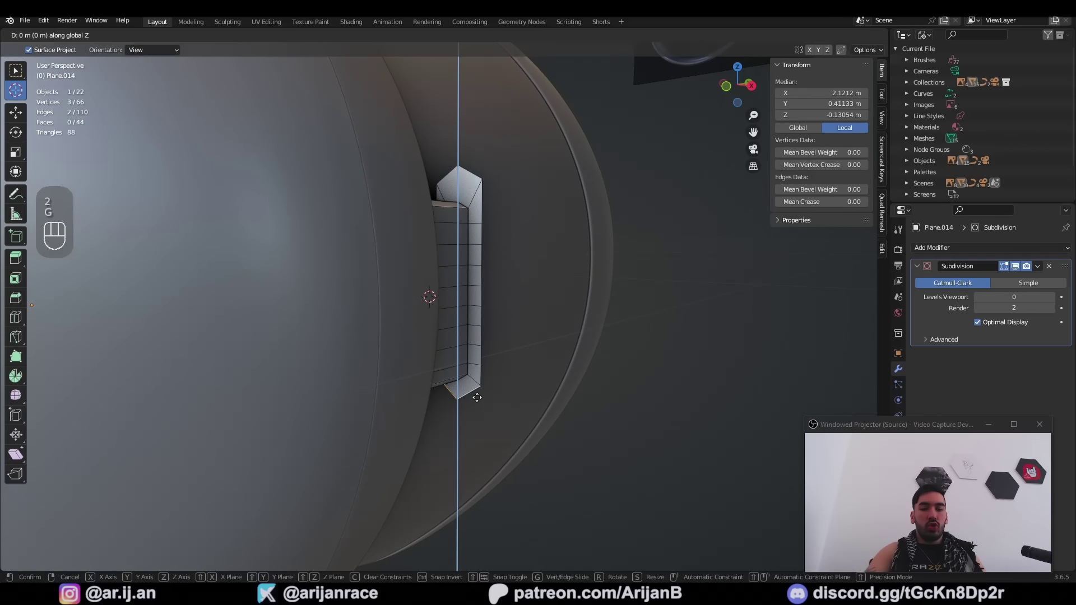
- Raise the strip and extend the strap end further back in side view
{"action": "key", "text": "e"}
{"action": "key", "text": "g"}
{"action": "key", "text": "KP_3"}
{"action": "key", "text": "z"}
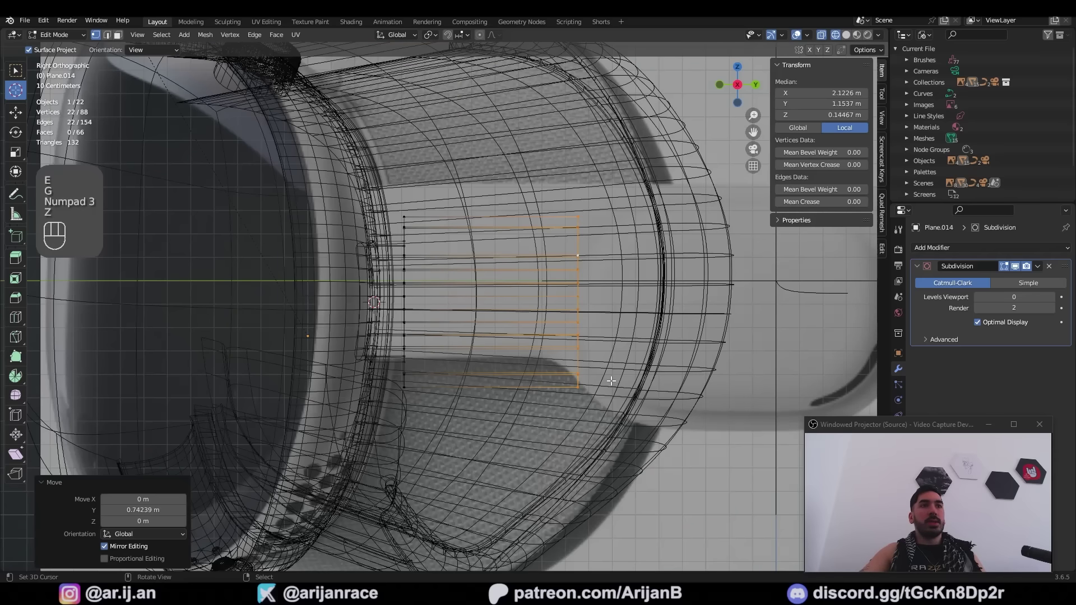
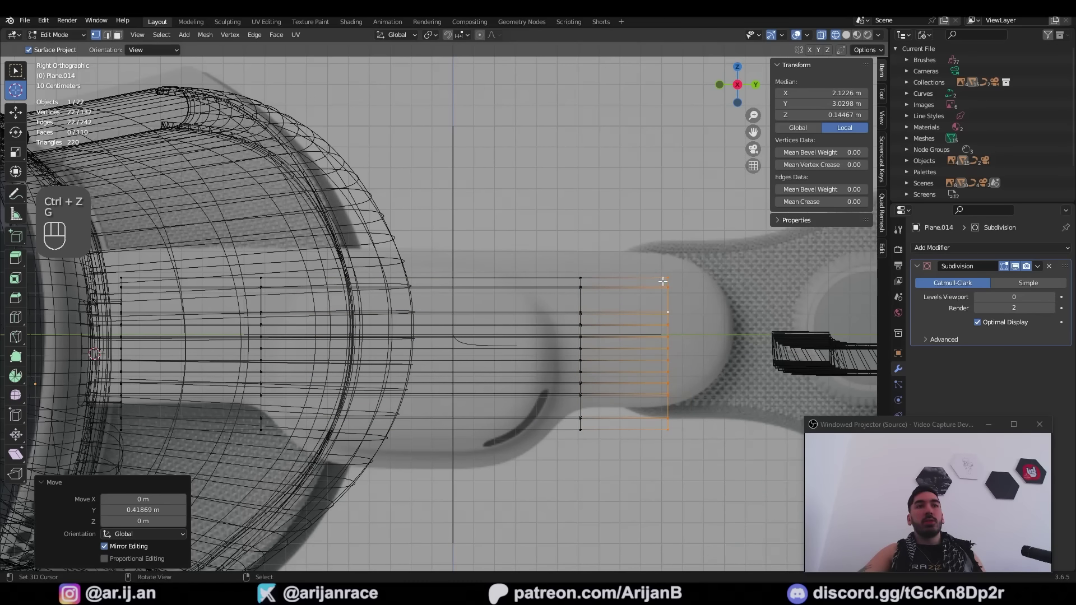
{"action": "key", "text": "ctrl+r"}
{"action": "key", "text": "ctrl+b"}
- Lower the strap's bottom edge and slide a new loop toward its rounded end
{"action": "key", "text": "z"}
{"action": "key", "text": "KP_3"}
{"action": "key", "text": "g"}
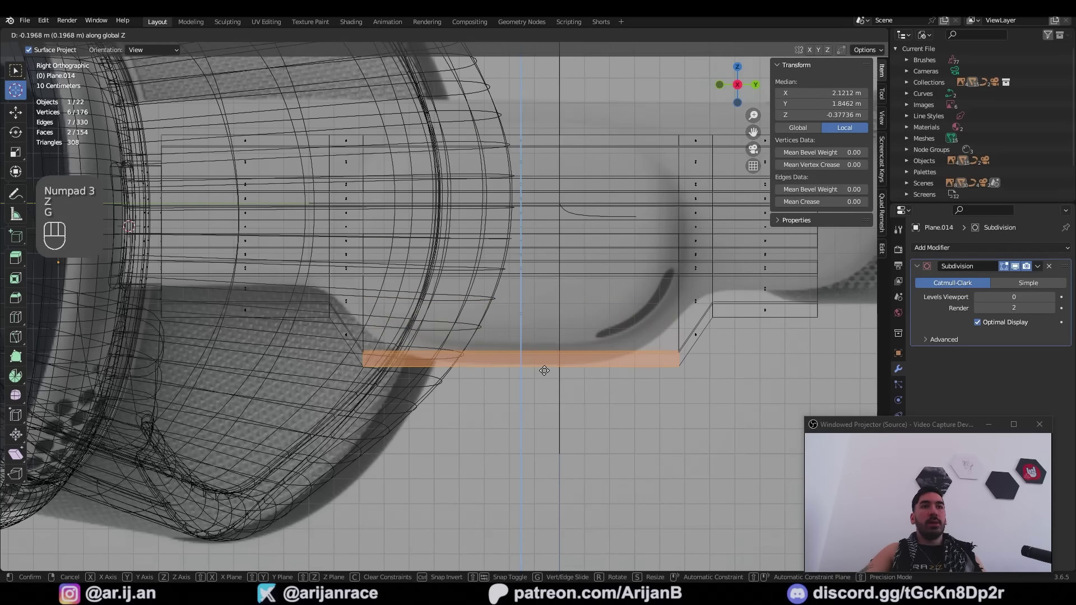
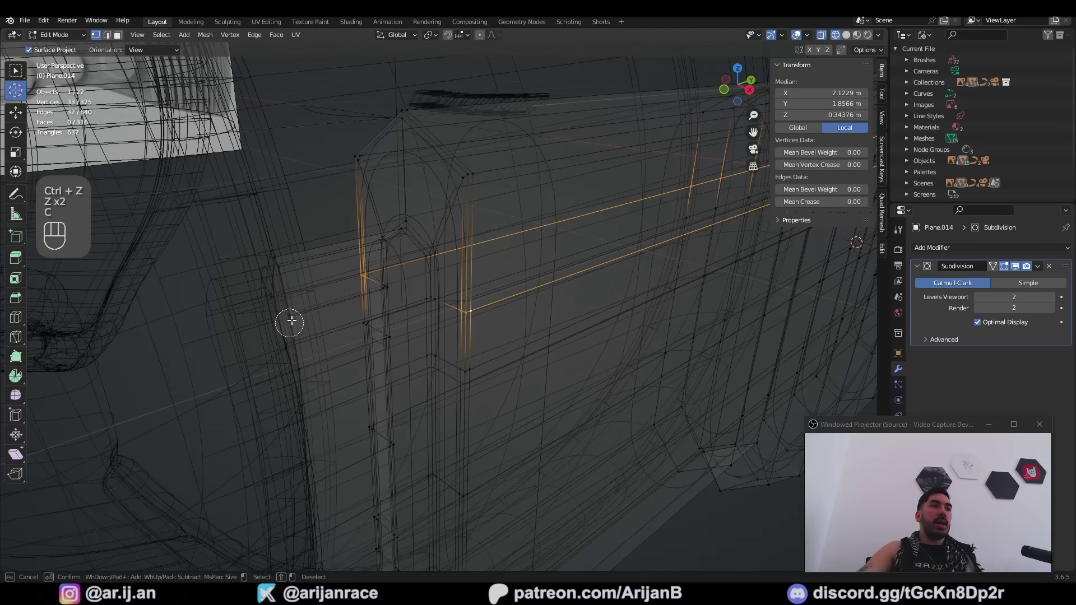
{"action": "key", "text": "z"}
{"action": "key", "text": "g"}
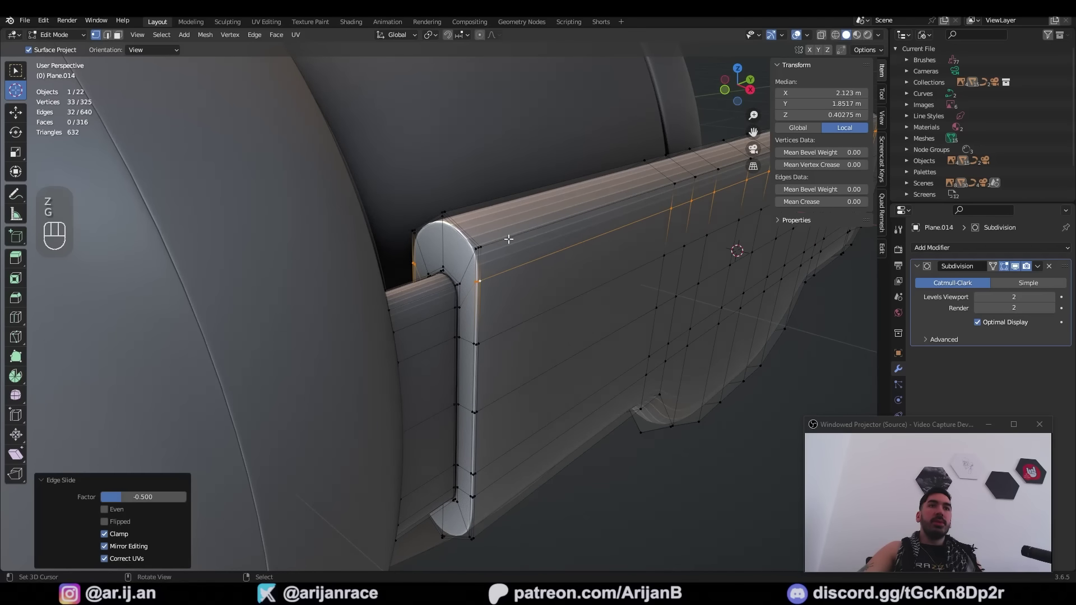
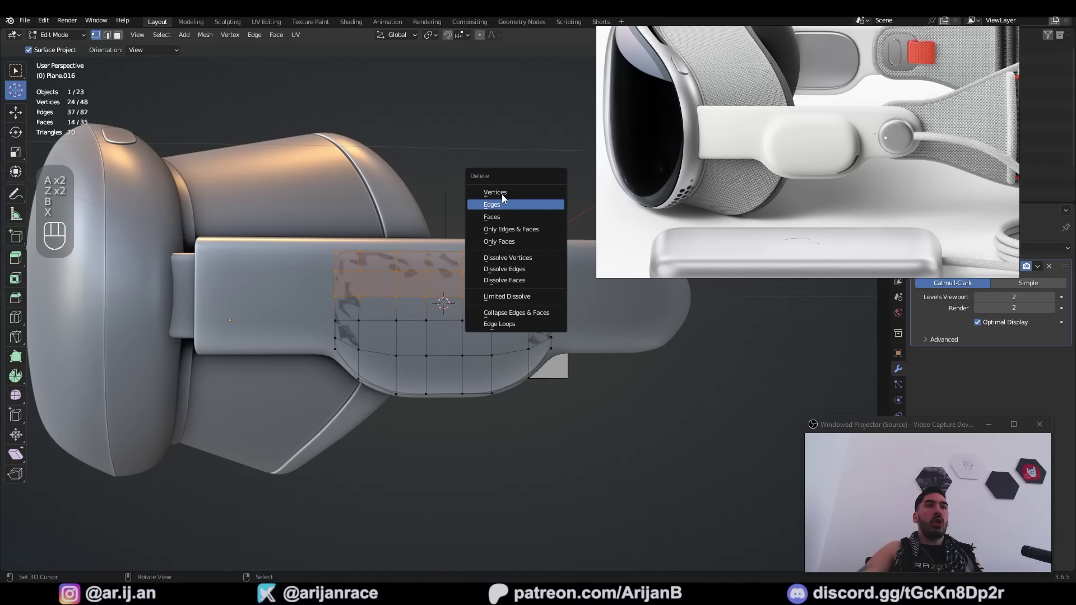
- Remove the outline's upper half, then duplicate and flip the lower half to mirror it
{"action": "key", "text": "shift+s"}
{"action": "key", "text": "a"}
{"action": "key", "text": "shift+d"}
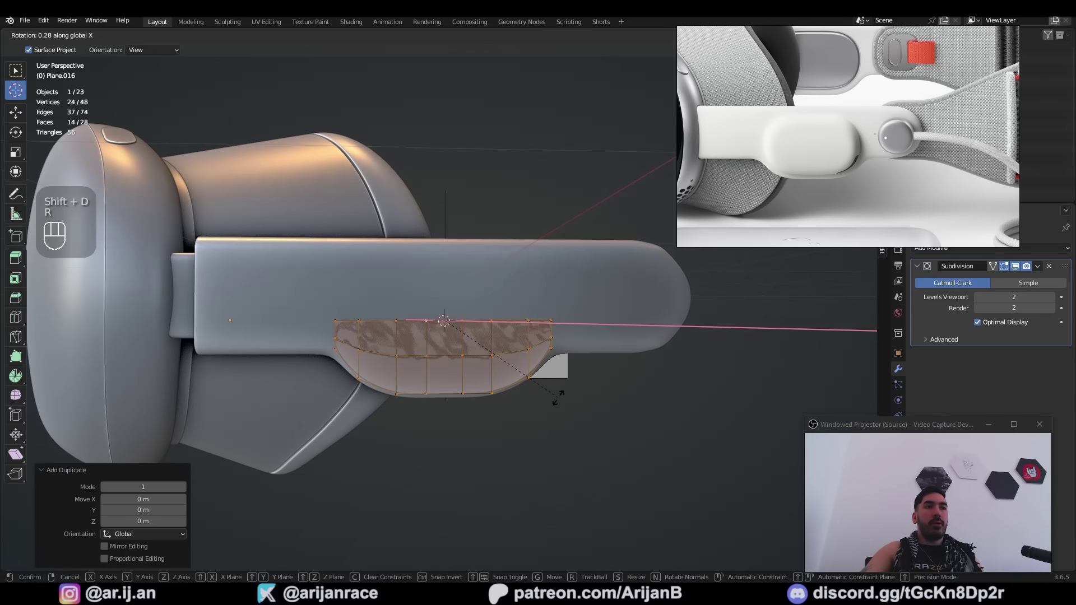
{"action": "key", "text": "r"}
{"action": "middle_click", "coordinate": [442, 333]}
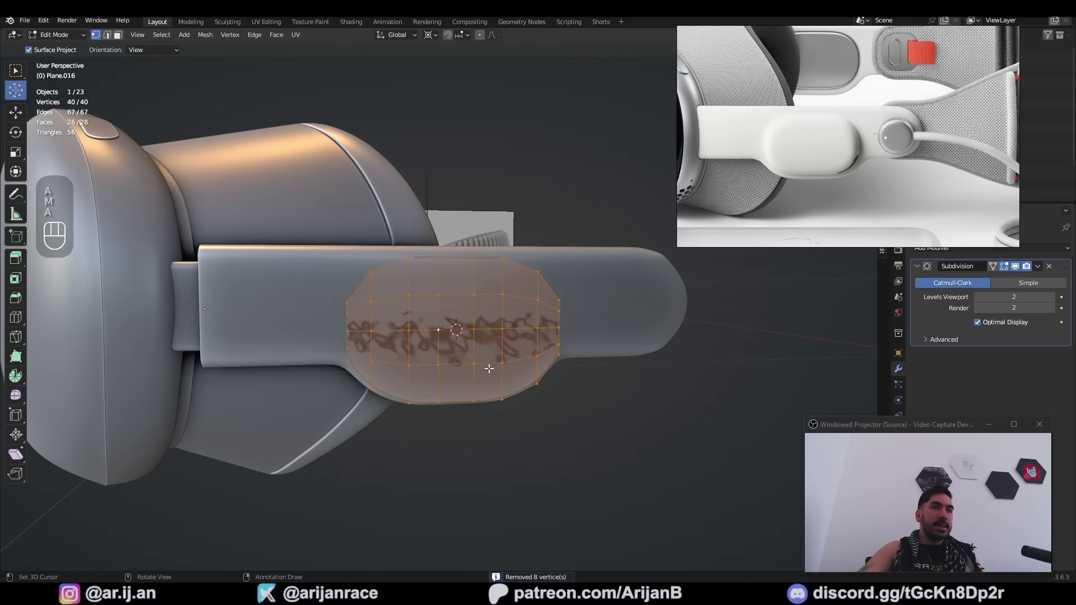
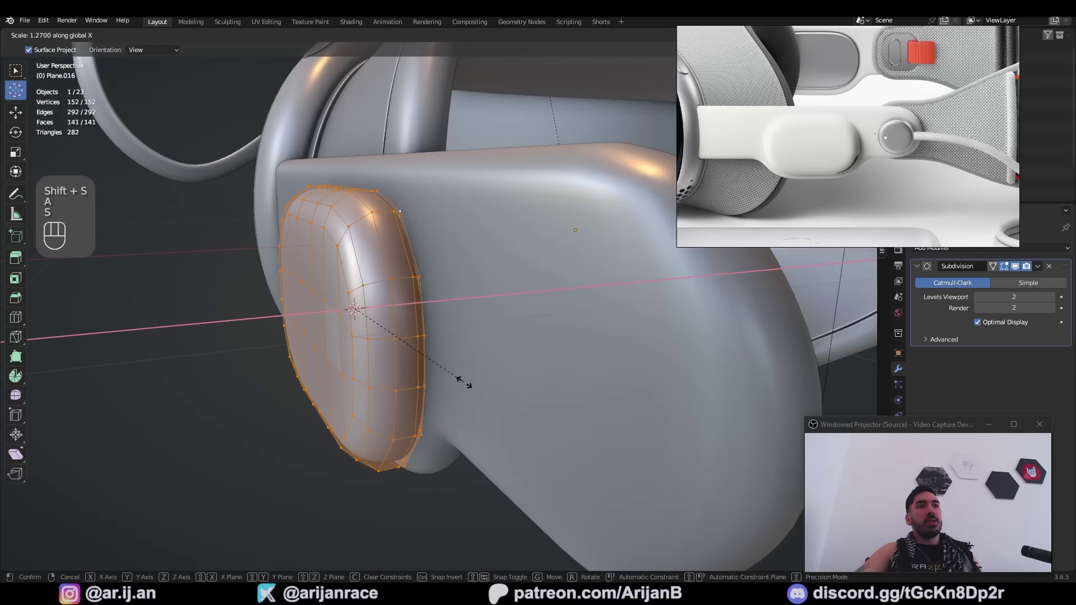
- Slide two pad vertices along their edges and inset the selected pad faces
{"action": "key", "text": "Tab"}
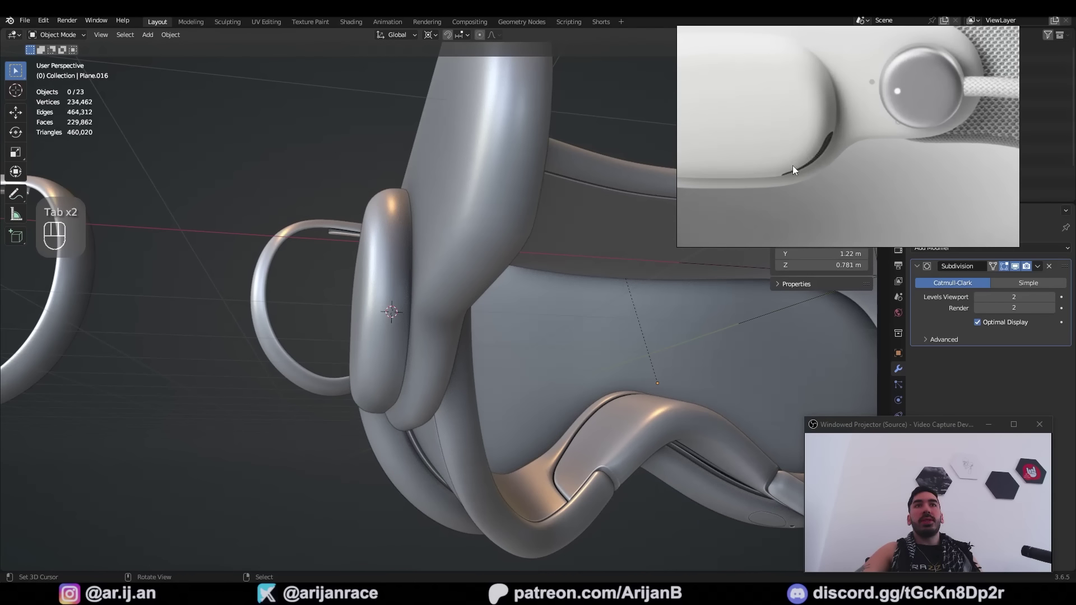
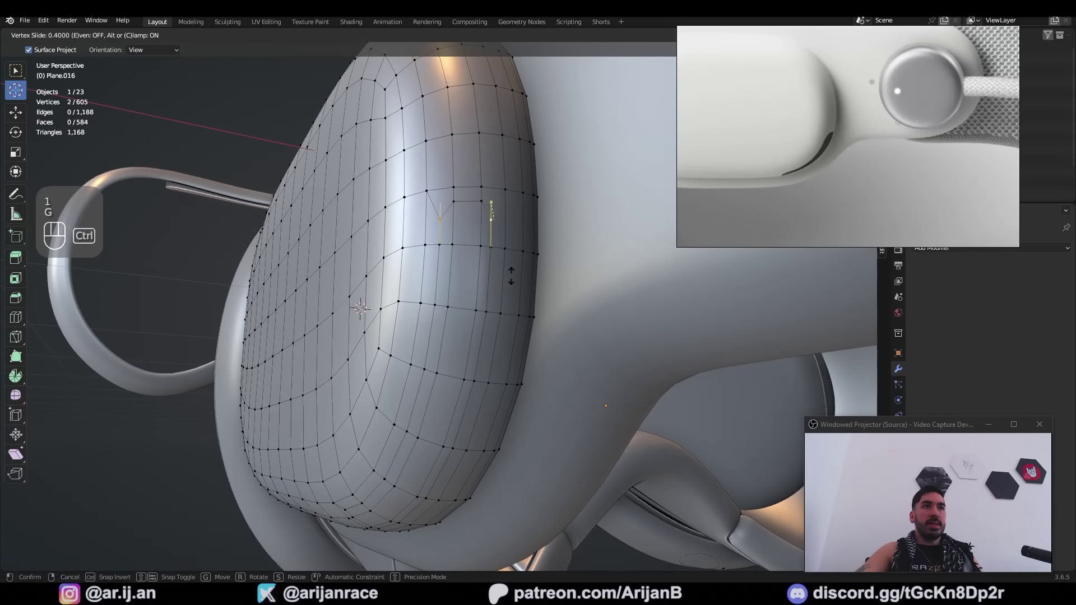
{"action": "key", "text": "ctrl+shift+z"}
{"action": "key", "text": "g"}
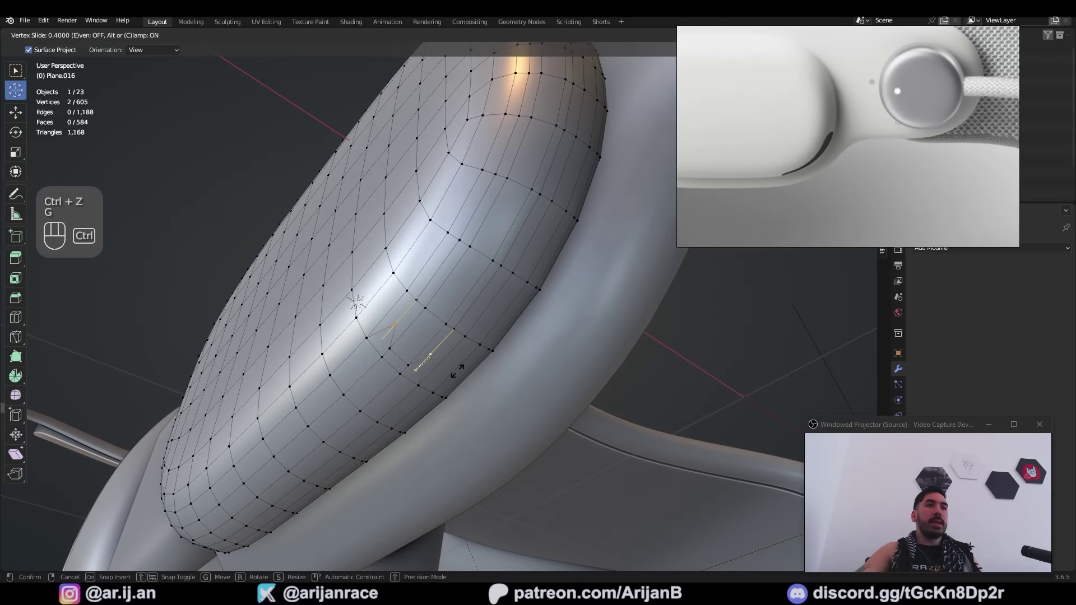
{"action": "key", "text": "3"}
{"action": "key", "text": "ctrl+z"}
{"action": "key", "text": "i"}
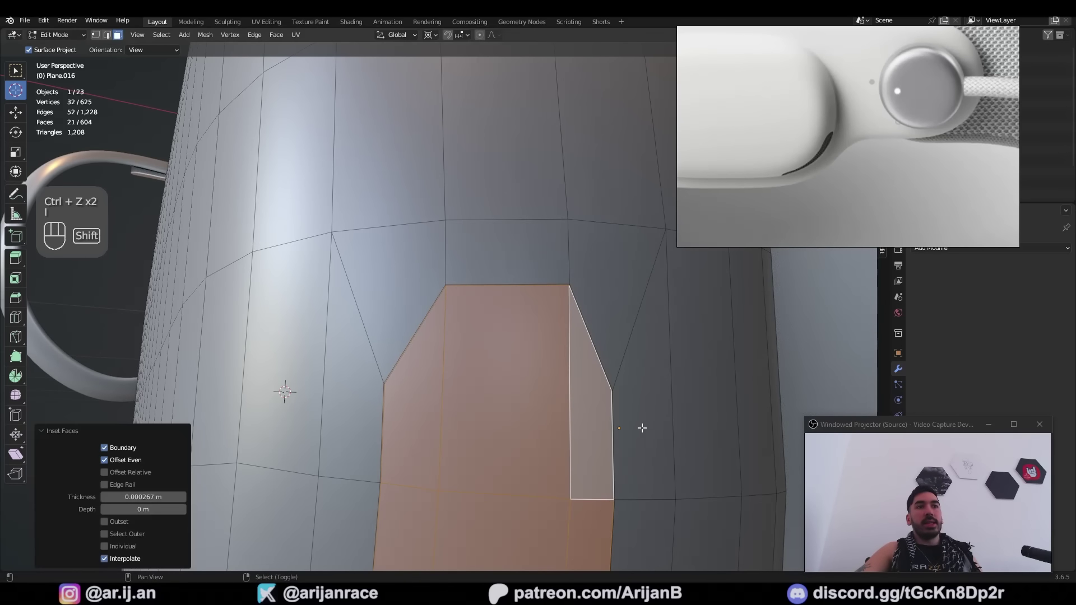
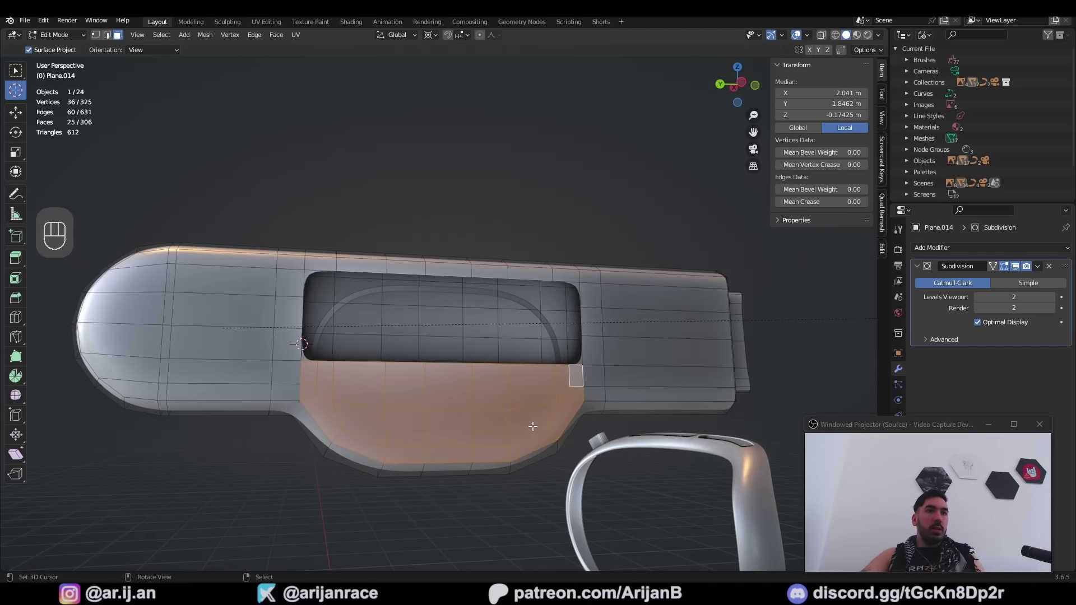
- Duplicate the recess half and flip it vertically with a -1 Z scale
{"action": "key", "text": "g"}
{"action": "key", "text": "shift+d"}
{"action": "key", "text": "s"}
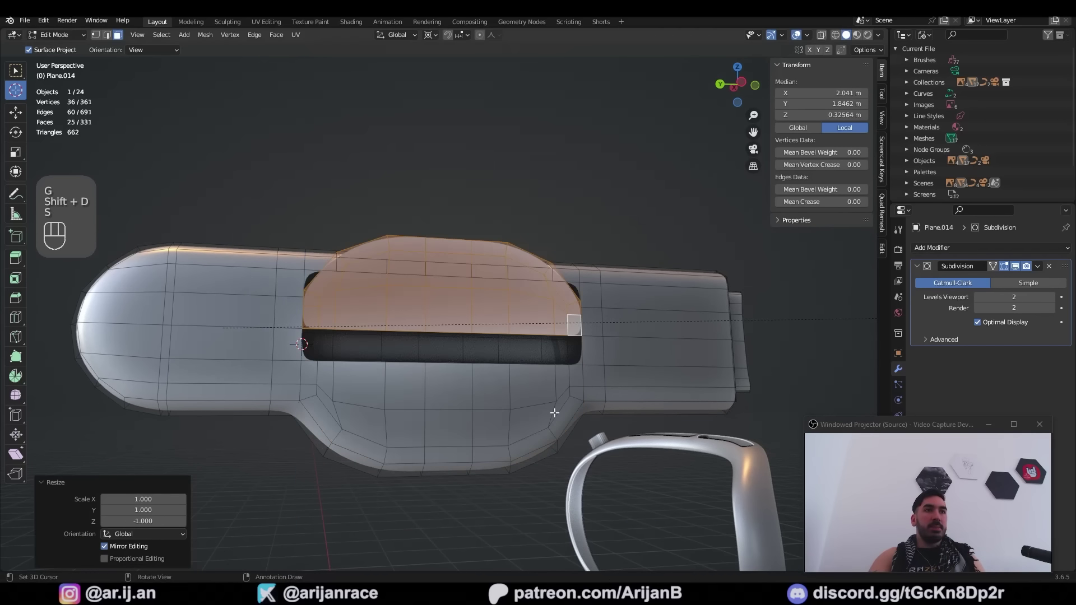
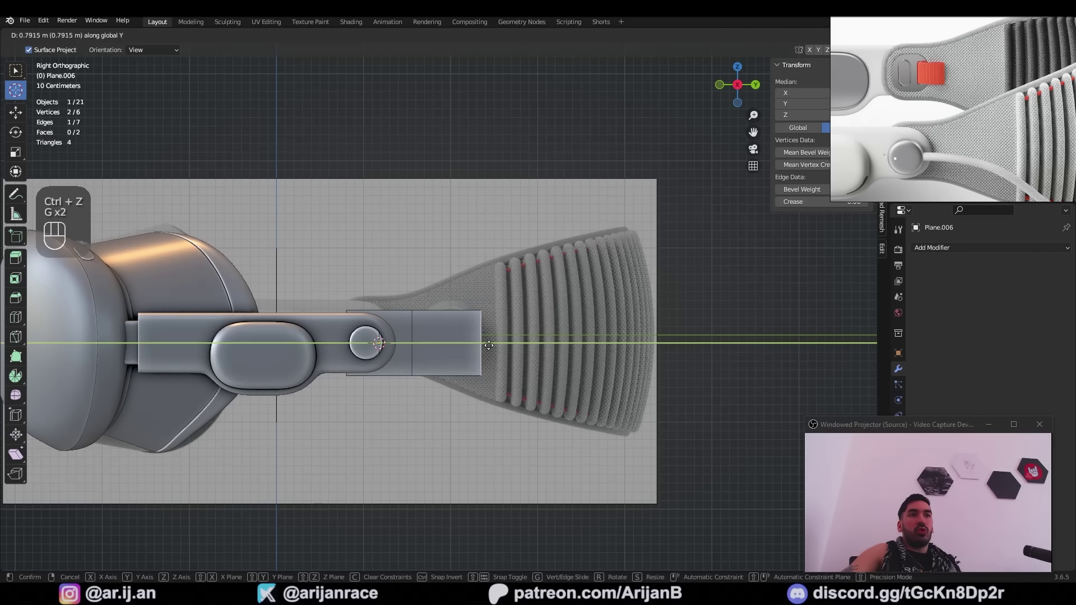
- Extend the plane past the button, flare its rear end, subdivide and add a level-2 Subdivision
{"action": "key", "text": "g"}
{"action": "key", "text": "s"}
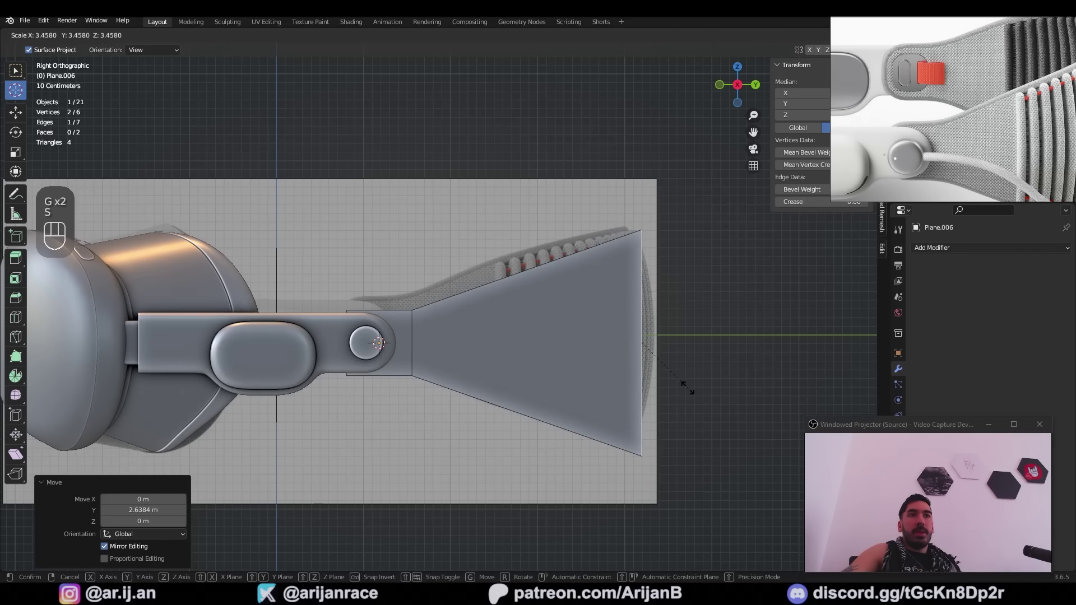
{"action": "key", "text": "ctrl+r"}
{"action": "key", "text": "a"}
{"action": "key", "text": "w"}
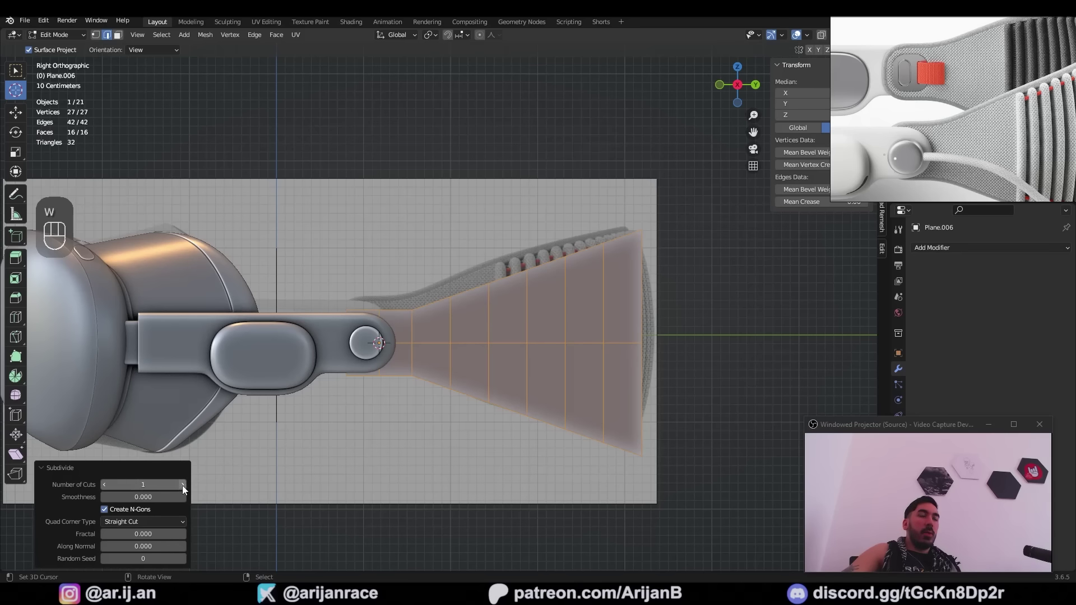
{"action": "key", "text": "Tab"}
{"action": "key", "text": "ctrl+2"}
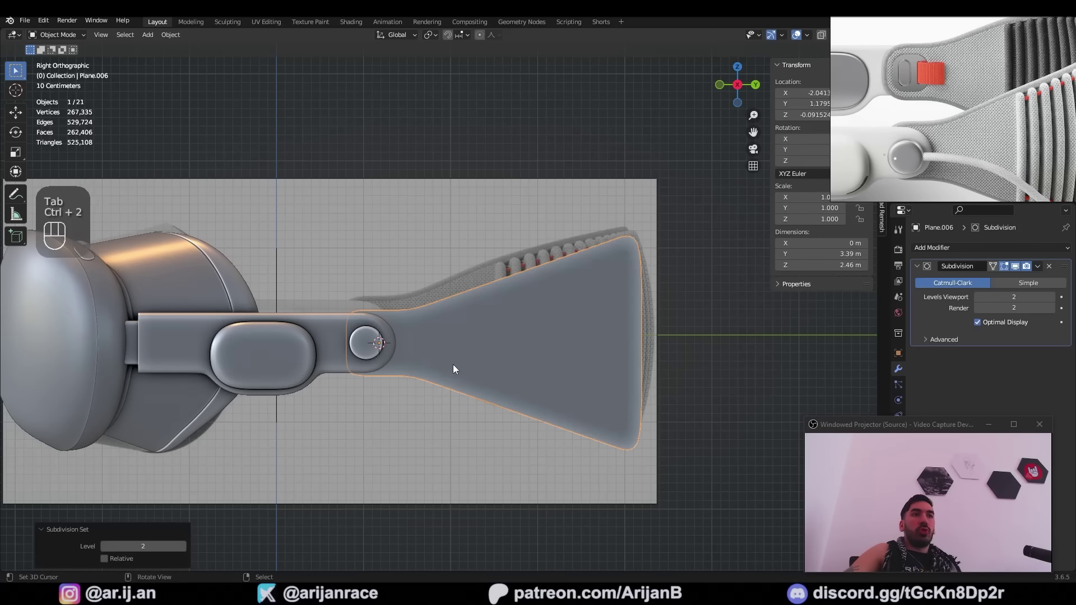
{"action": "middle_click", "coordinate": [414, 336]}
- Stretch the panel's central faces lengthwise and slide an edge loop toward the button
{"action": "key", "text": "Tab"}
{"action": "key", "text": "z"}
{"action": "key", "text": "Tab"}
{"action": "key", "text": "3"}
{"action": "right_click", "coordinate": [399, 343]}
{"action": "key", "text": "shift+s"}
{"action": "right_click", "coordinate": [606, 328]}
{"action": "right_click", "coordinate": [413, 344]}
{"action": "right_click", "coordinate": [603, 331]}
{"action": "key", "text": "s"}
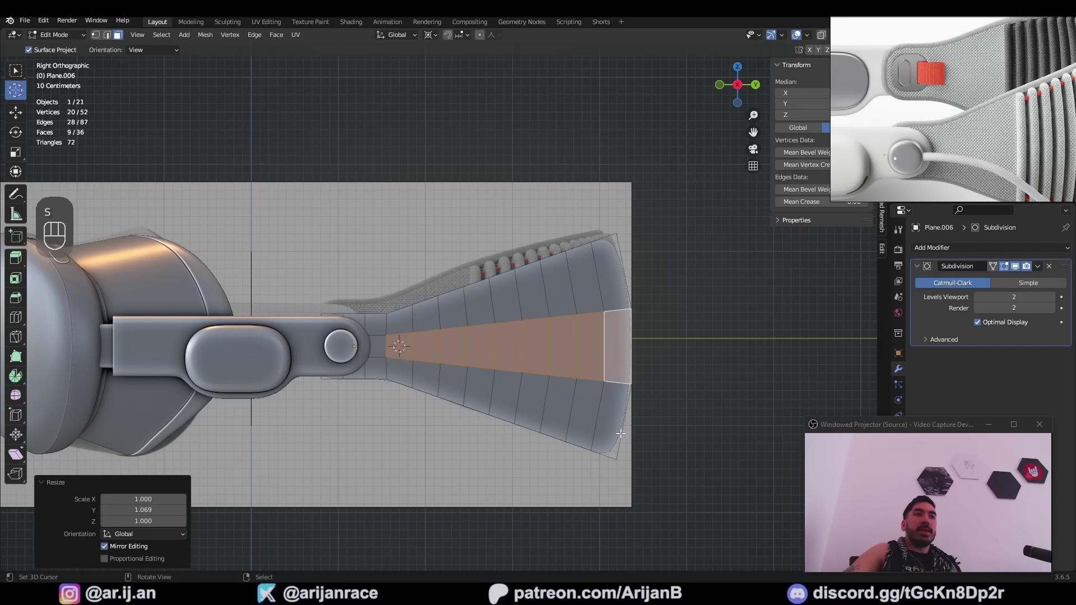
{"action": "key", "text": "g"}
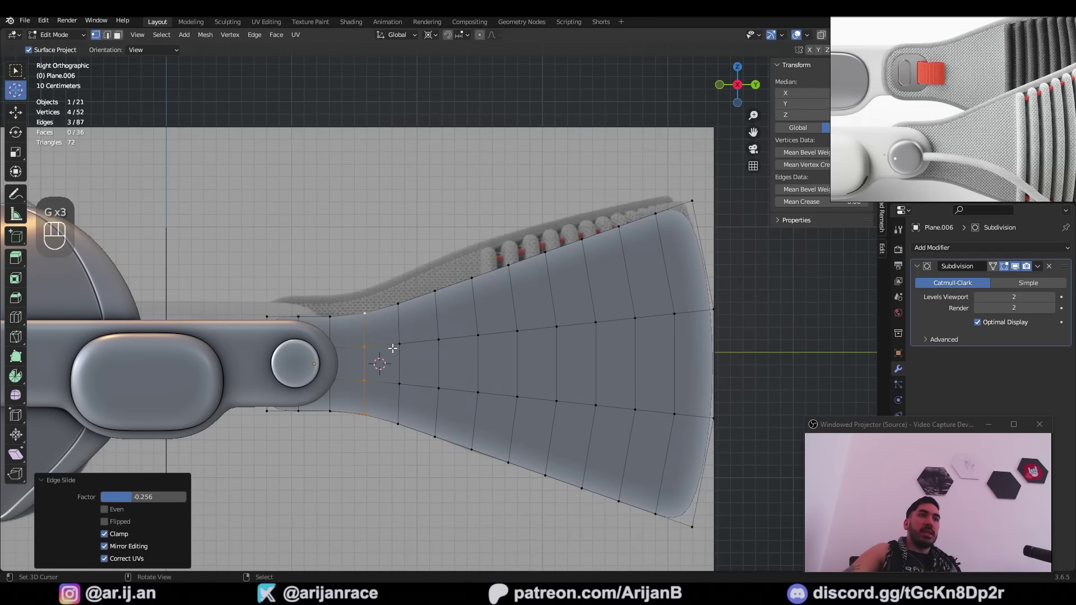
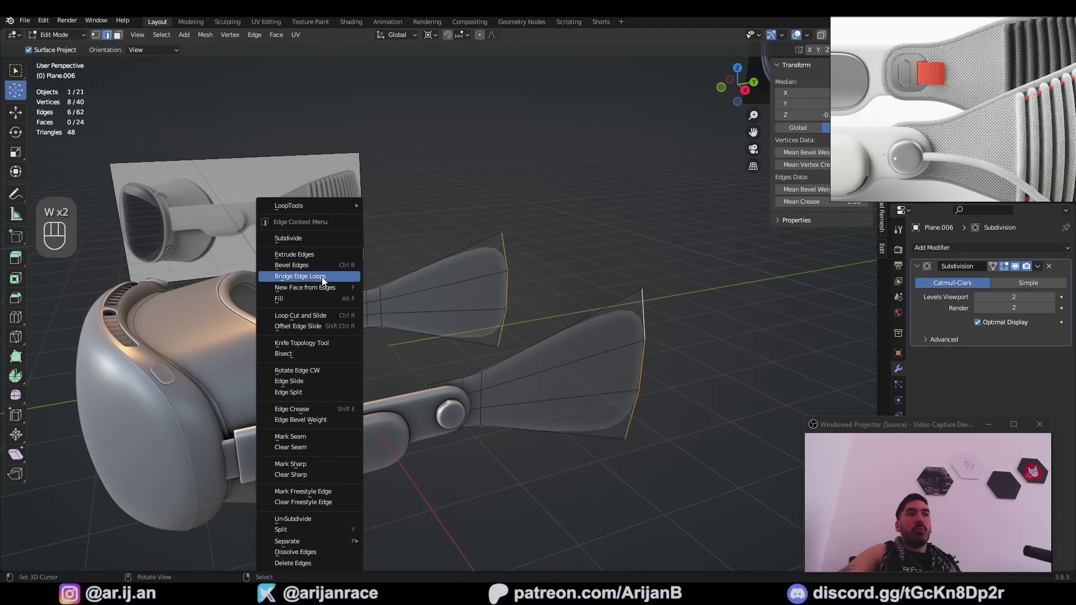
- Bridge the two strap ends into one band, bevel the corners and widen it across the back
{"action": "left_click_drag", "start_coordinate": [520, 283], "coordinate": [534, 314]}
{"action": "key", "text": "ctrl+b"}
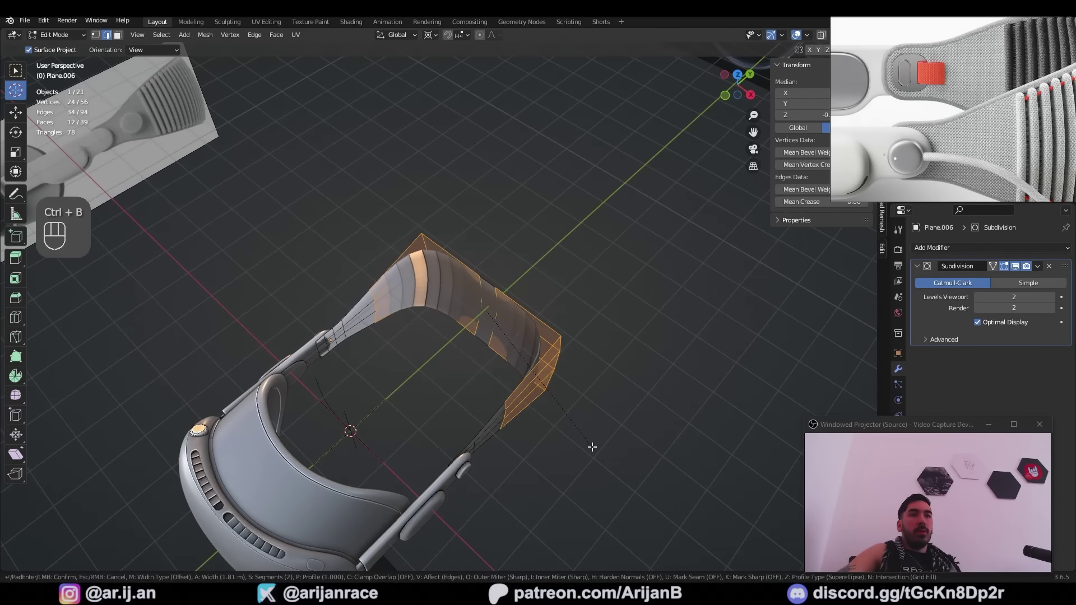
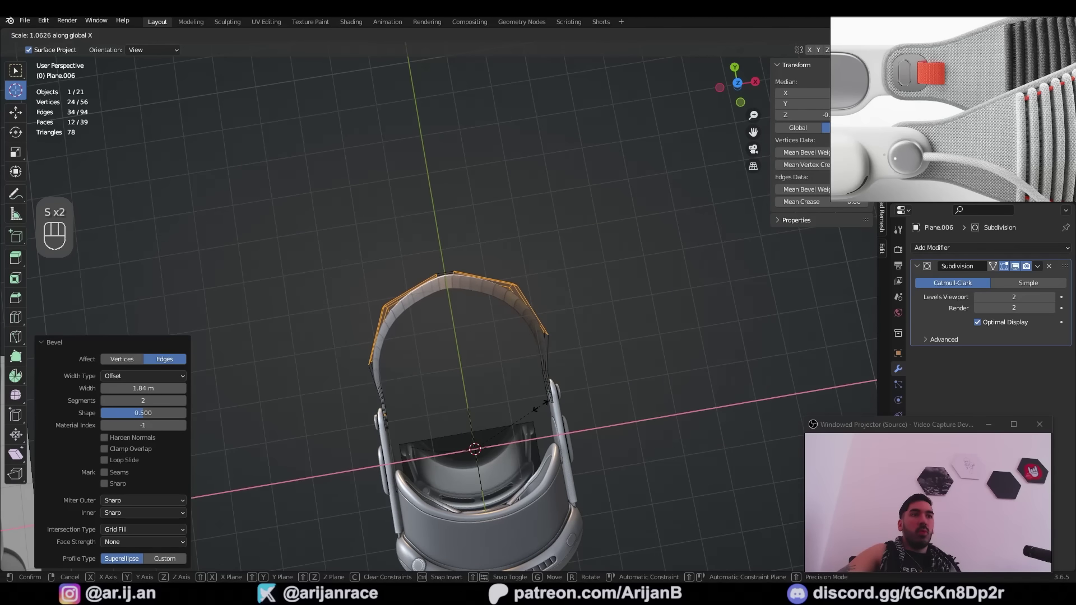
{"action": "key", "text": "z"}
{"action": "key", "text": "a"}
- Reselect the band's top vertices and review the joined band in object mode
{"action": "key", "text": "a"}
{"action": "key", "text": "1"}
{"action": "key", "text": "b"}
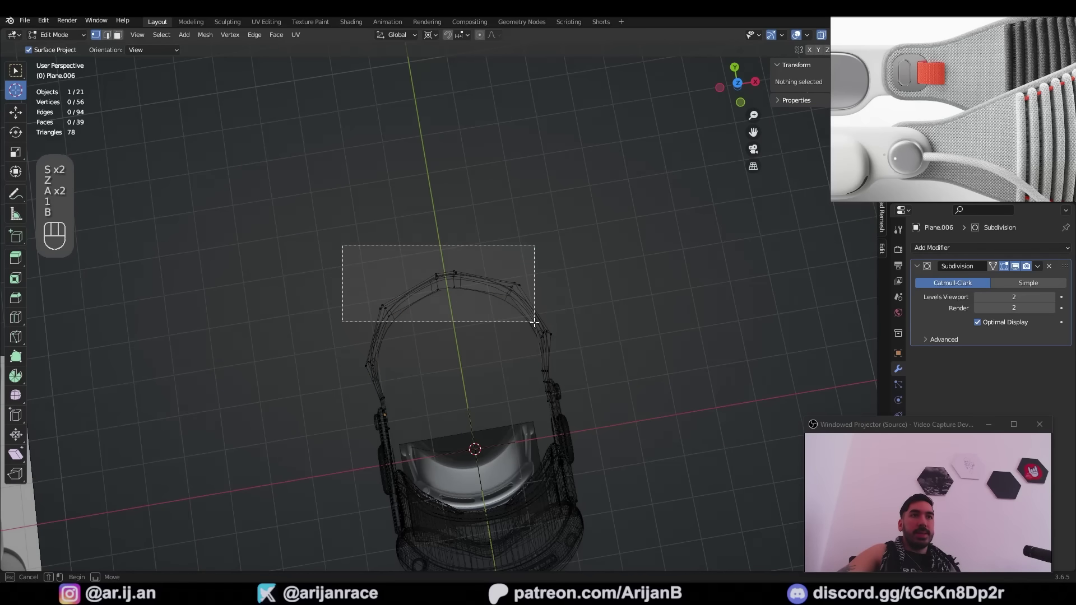
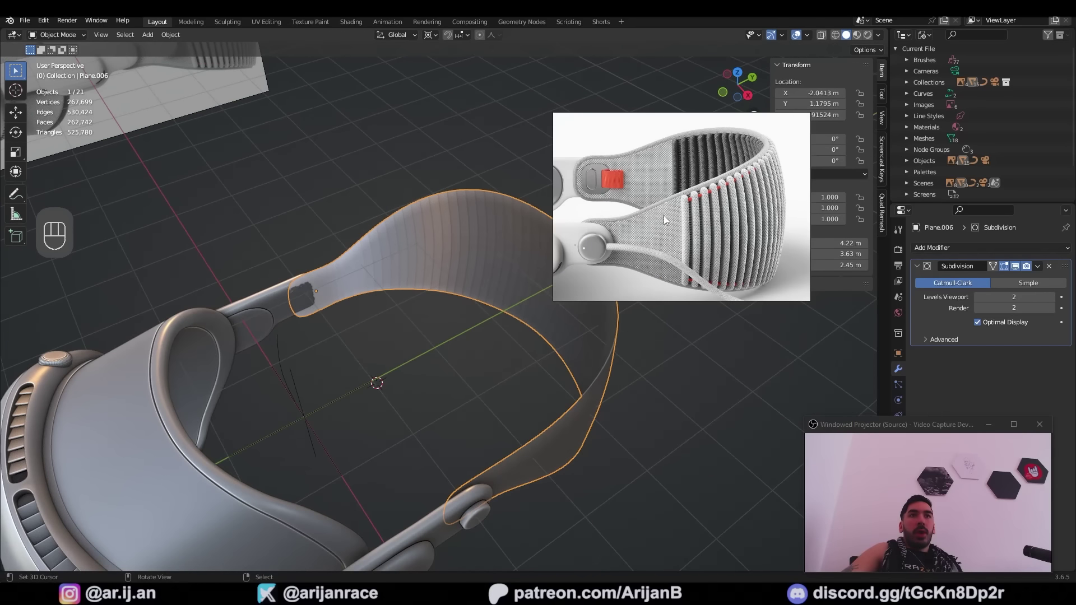
- Extrude the band's border and push it inward to give the strap solid thickness
{"action": "key", "text": "e"}
{"action": "key", "text": "alt+s"}
{"action": "key", "text": "ctrl+z"}
{"action": "key", "text": "e"}
{"action": "key", "text": "alt+s"}
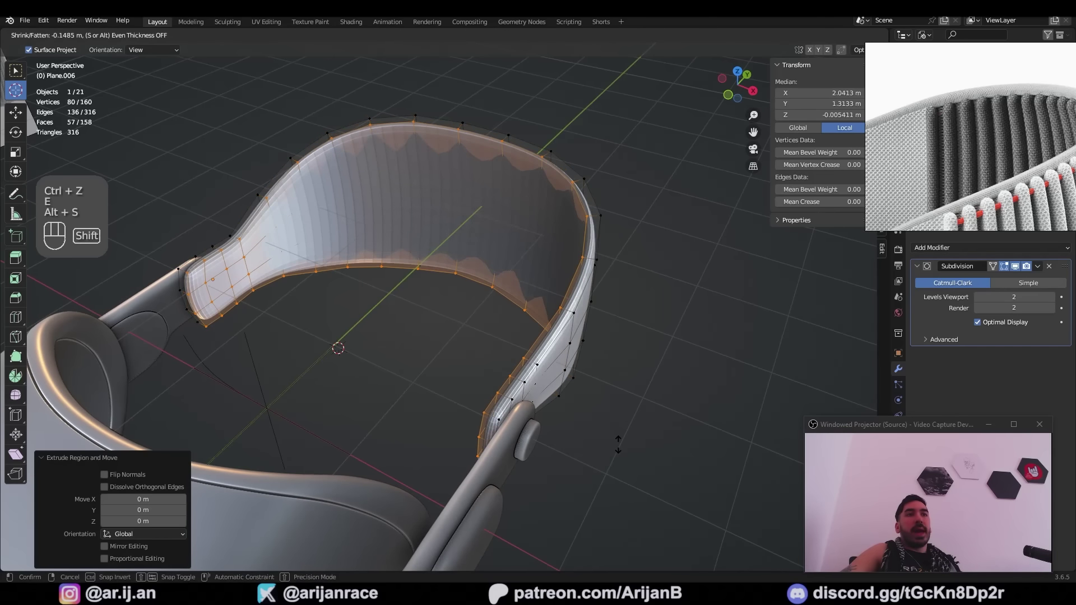
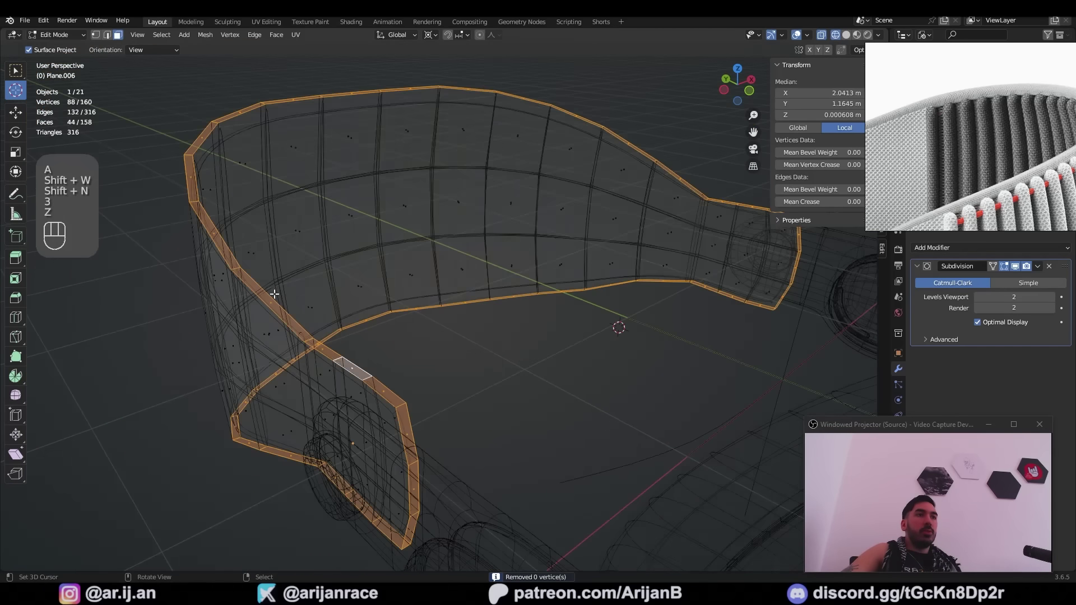
- Inset a thin rim along the strap edge and check it smoothed from another angle
{"action": "key", "text": "i"}
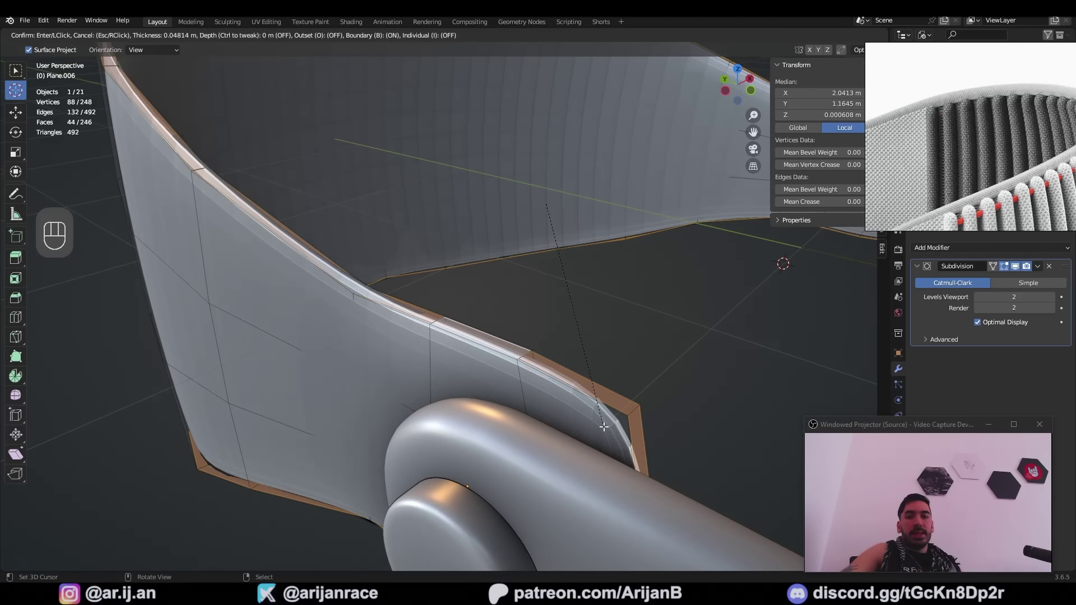
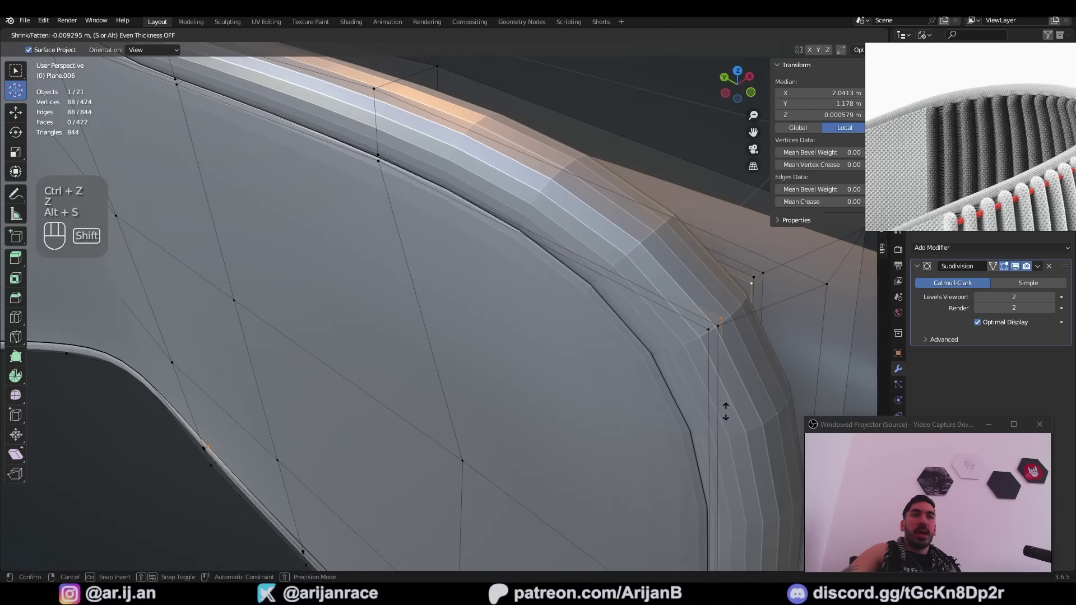
{"action": "key", "text": "Tab"}
{"action": "middle_click", "coordinate": [441, 303]}
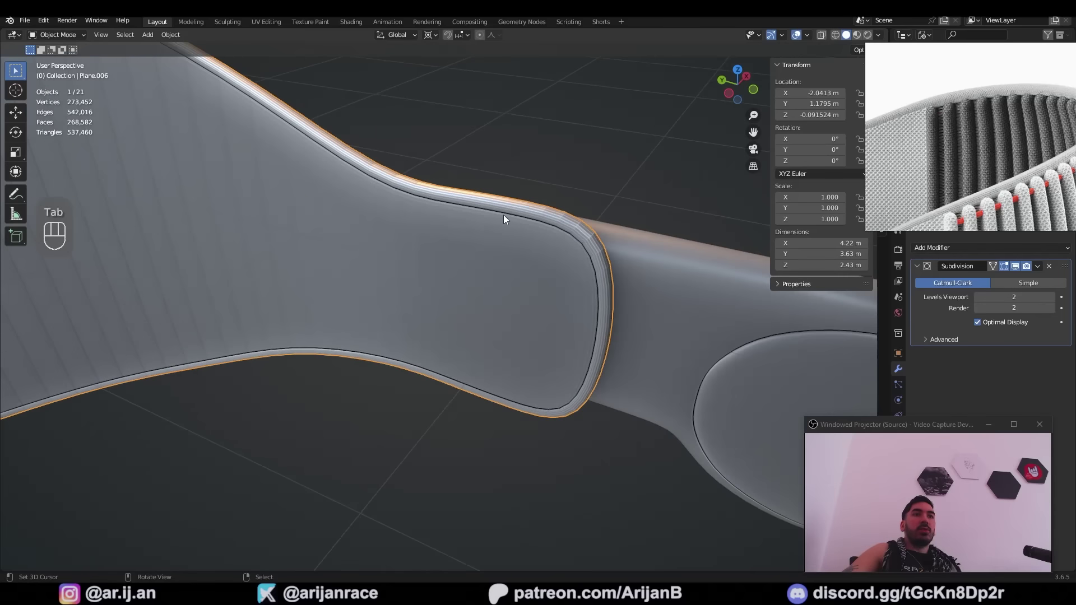
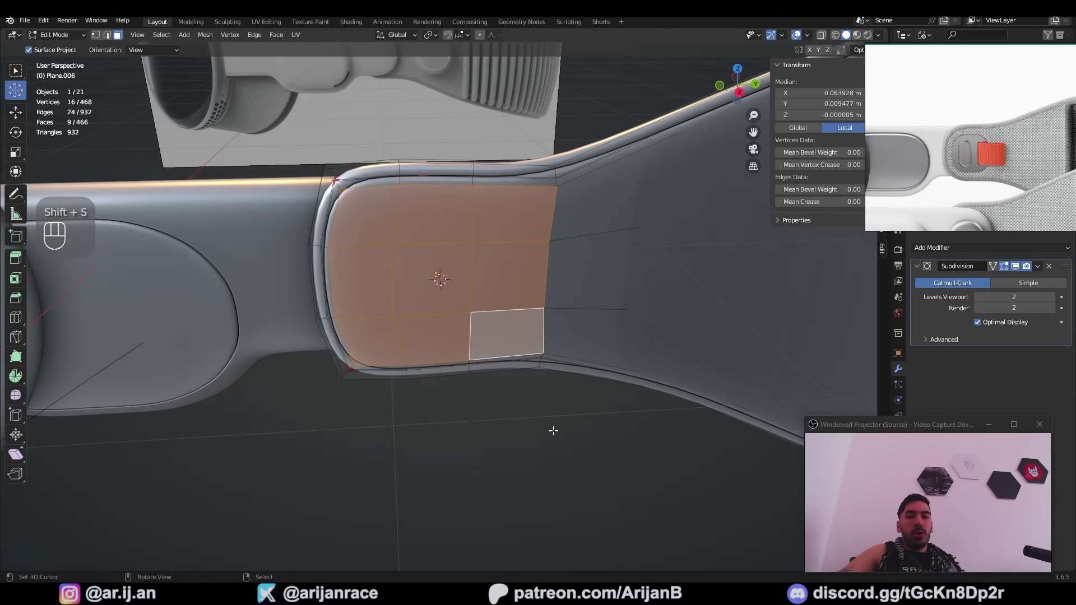
- Round the selected panel faces into a circle, inset them and push the recess into the strap
{"action": "key", "text": "i"}
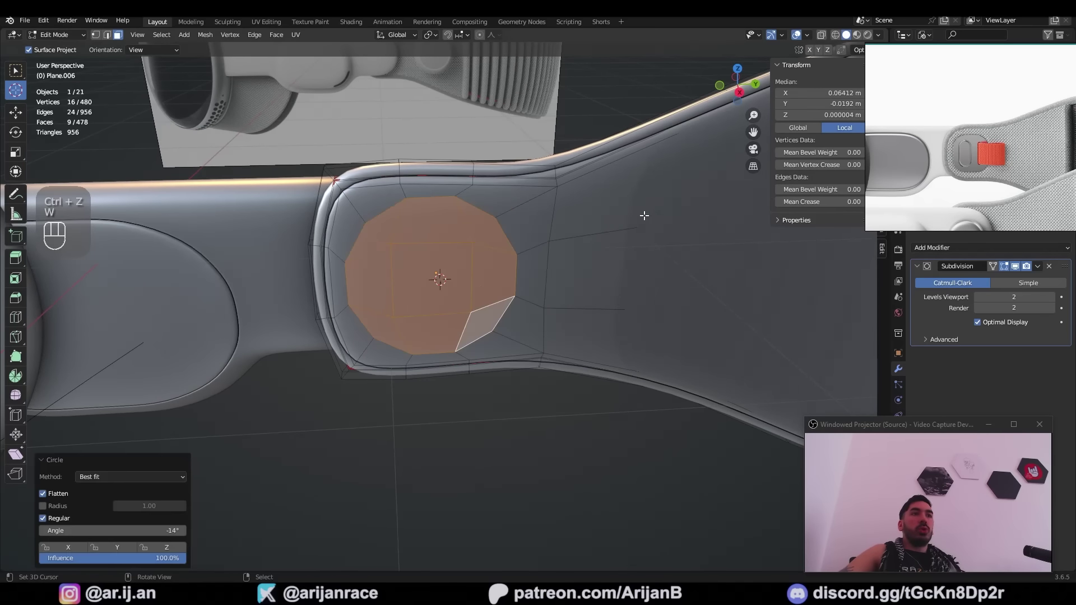
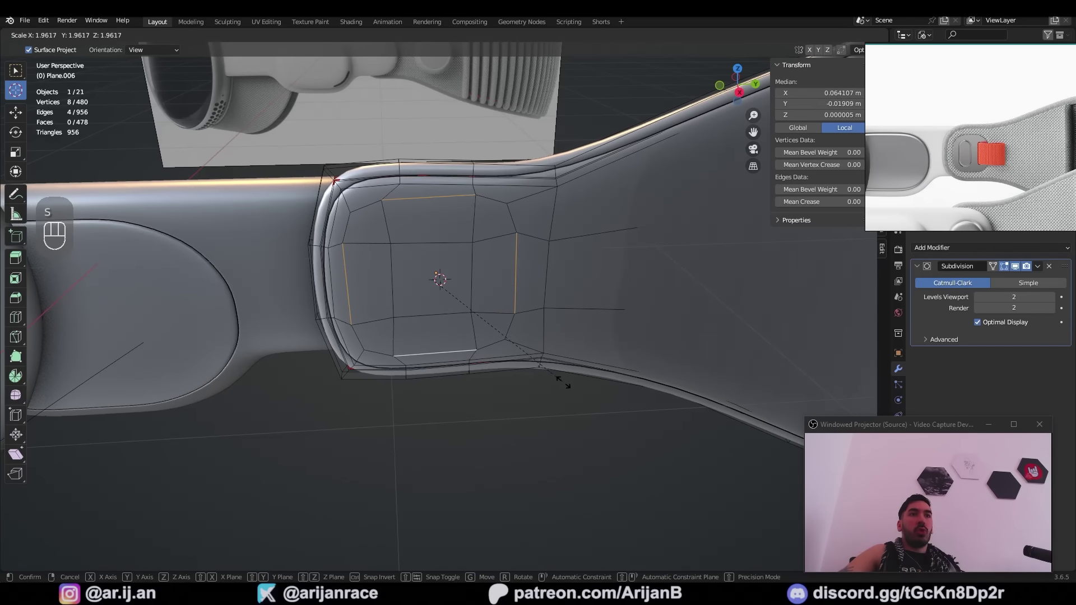
{"action": "key", "text": "i"}
{"action": "key", "text": "e"}
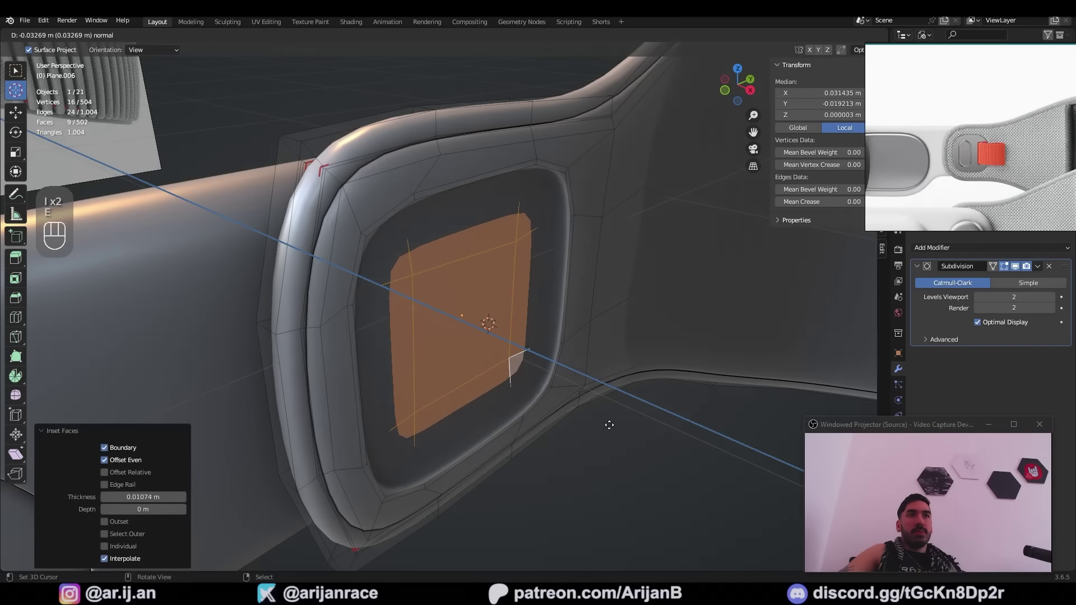
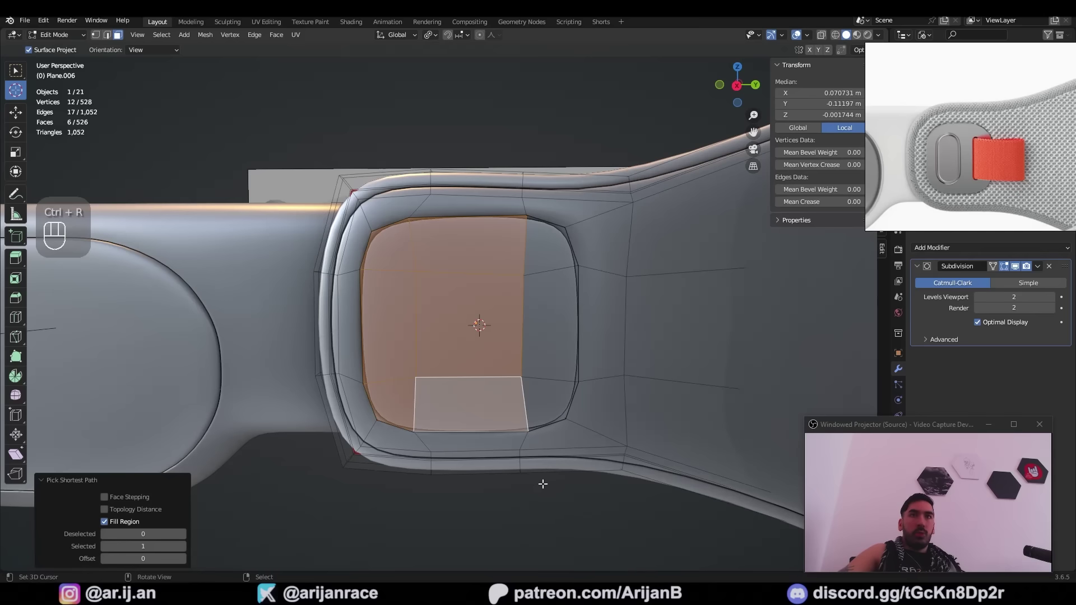
- Rotate the slot faces a quarter turn and scale them along one axis into an elongated oval
{"action": "key", "text": "i"}
{"action": "key", "text": "2"}
{"action": "right_click", "coordinate": [503, 249]}
{"action": "key", "text": "1"}
{"action": "key", "text": "s"}
{"action": "key", "text": "r"}
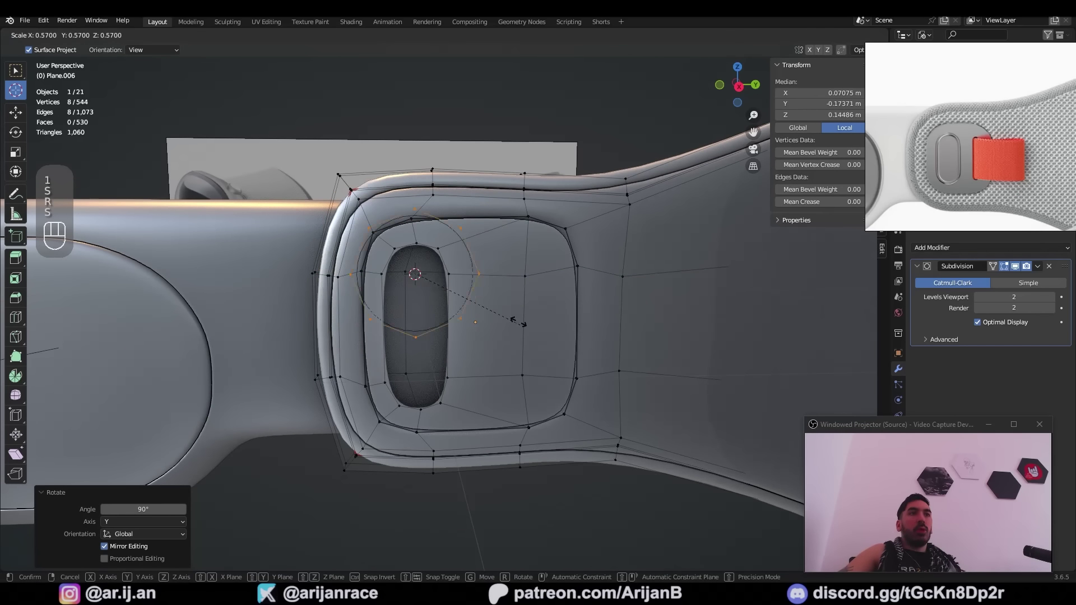
{"action": "key", "text": "v"}
- Split the slot edge loop and shift it vertically to start the separate piece beside the recess
{"action": "key", "text": "2"}
{"action": "key", "text": "g"}
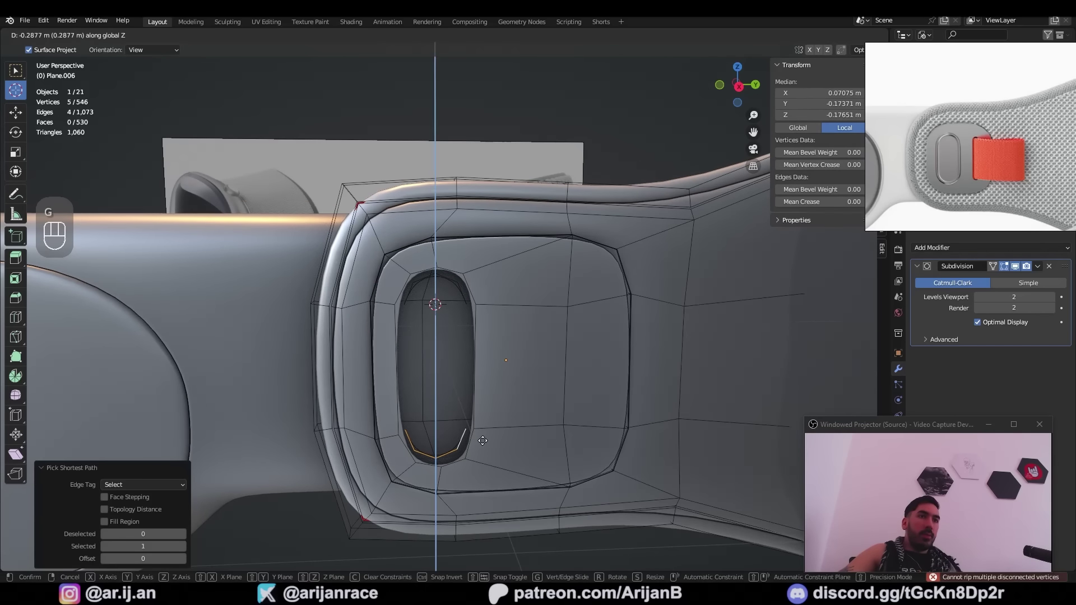
{"action": "key", "text": "2"}
{"action": "key", "text": "w"}
{"action": "key", "text": "ctrl+z"}
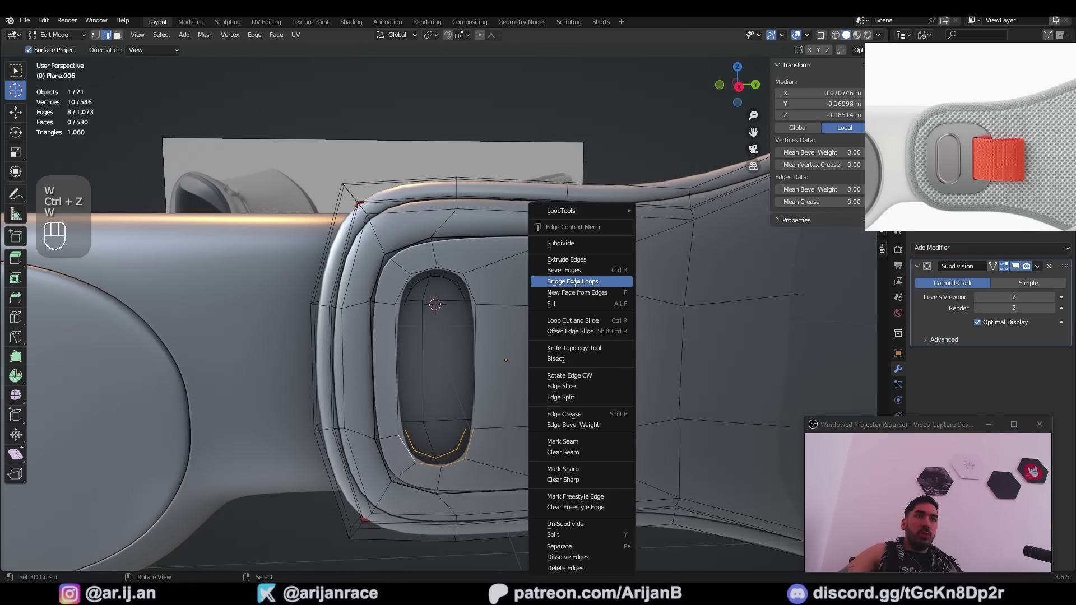
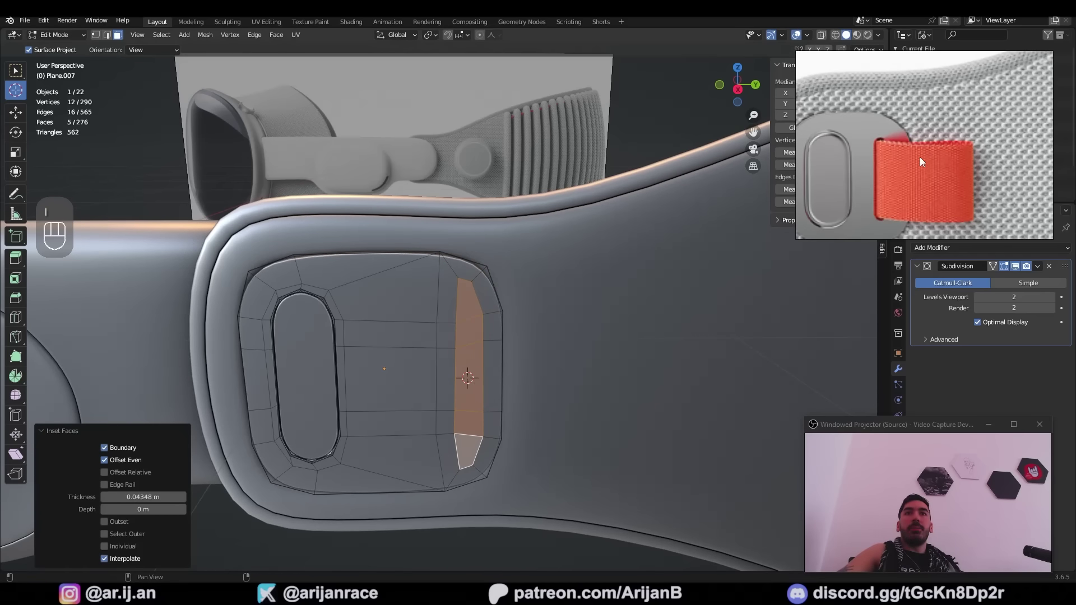
- Flatten the strip edges to one level and lay the closely spaced vertical rib edges along the band
{"action": "key", "text": "ctrl+z"}
{"action": "right_click", "coordinate": [464, 277]}
{"action": "right_click", "coordinate": [465, 310]}
{"action": "key", "text": "ctrl+z"}
{"action": "right_click", "coordinate": [471, 400]}
{"action": "right_click", "coordinate": [469, 417]}
{"action": "right_click", "coordinate": [465, 449]}
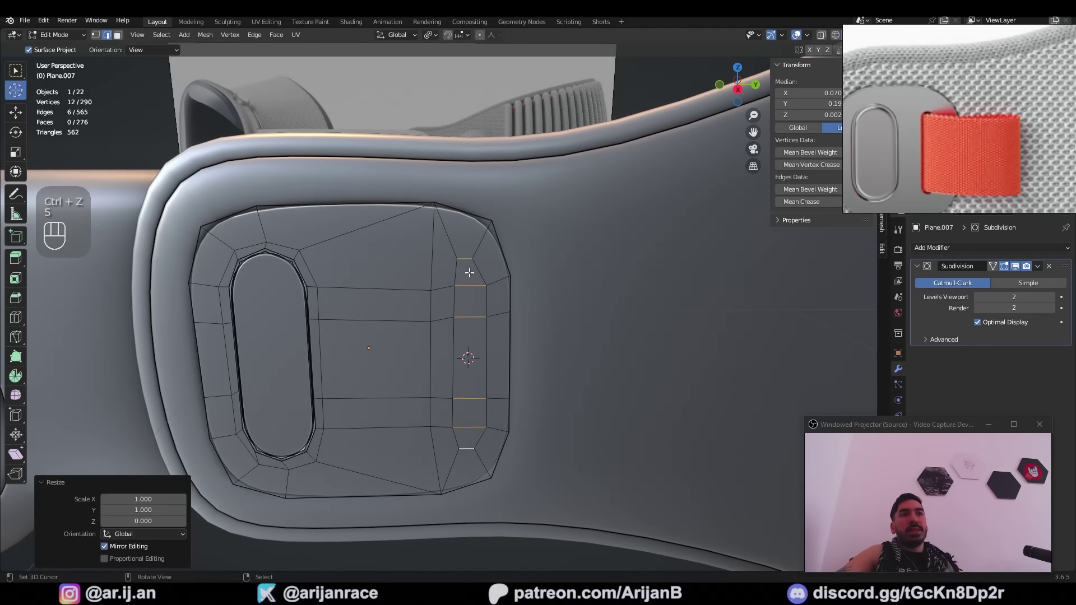
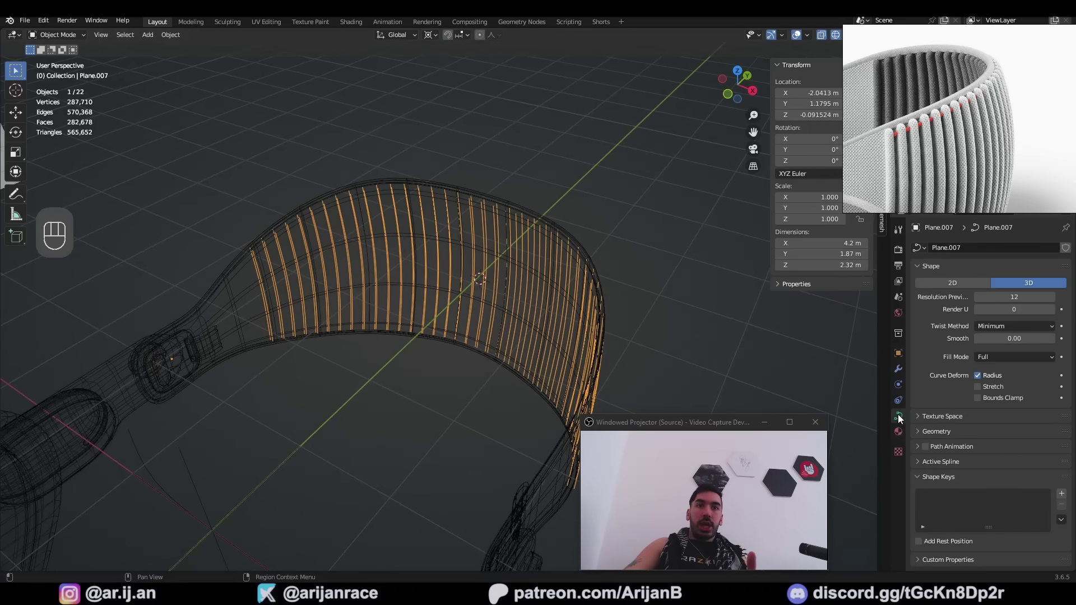
- Set the rib curves' Bevel Depth to about 0.045 m with Fill Caps on, then thin the tubes slightly
{"action": "left_click", "coordinate": [938, 437]}
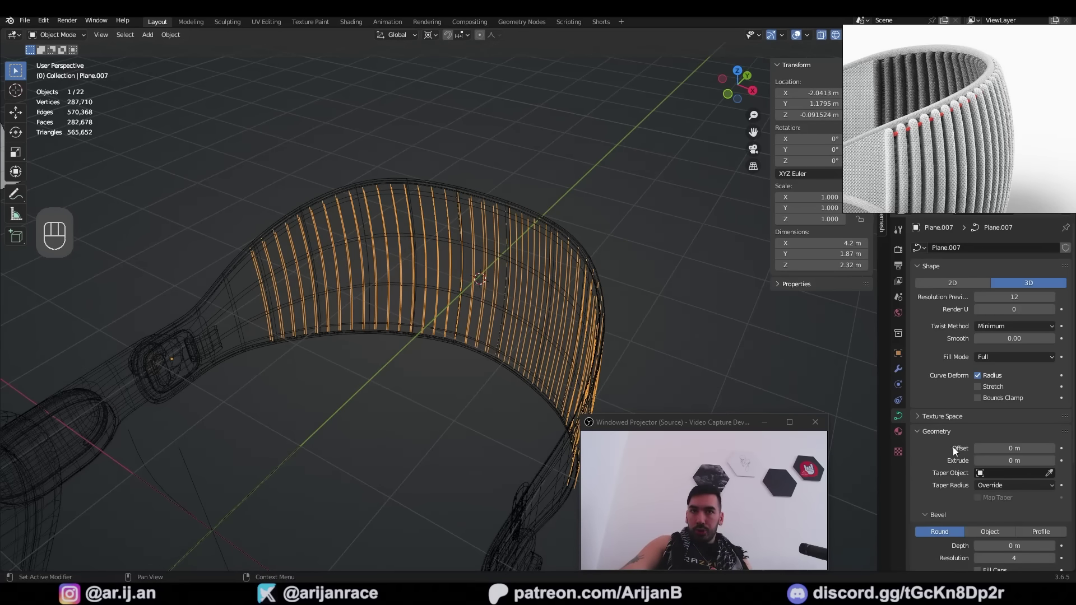
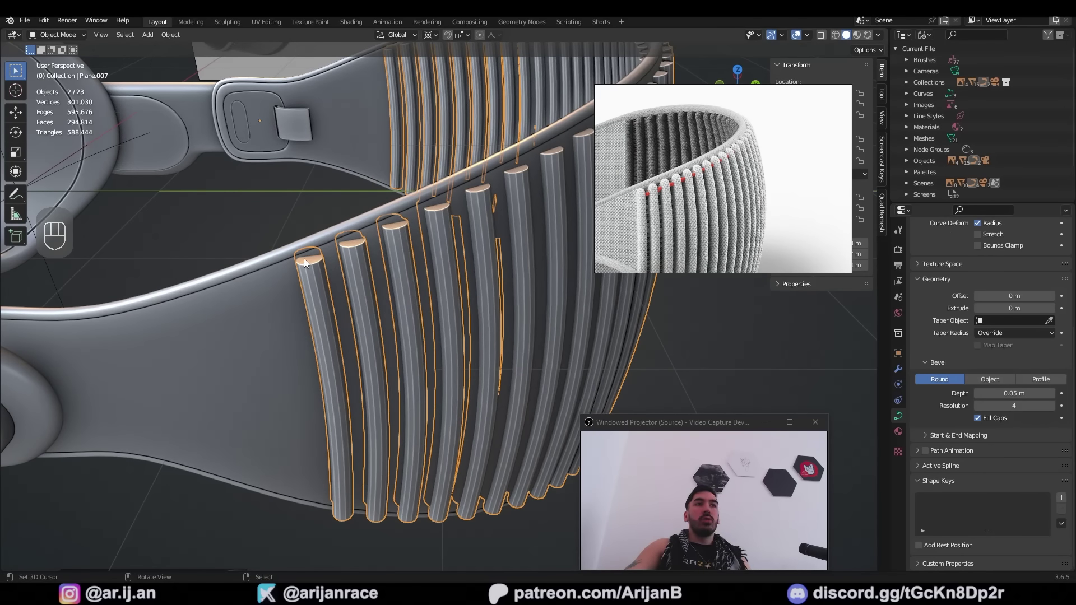
{"action": "left_click_drag", "start_coordinate": [441, 283], "coordinate": [840, 357]}
{"action": "key", "text": "a"}
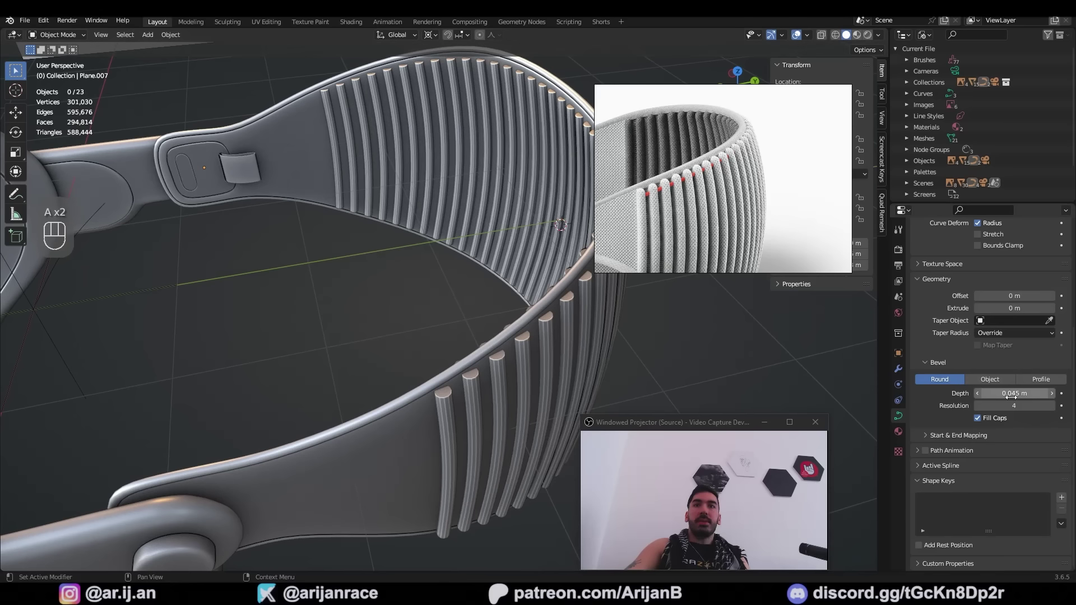
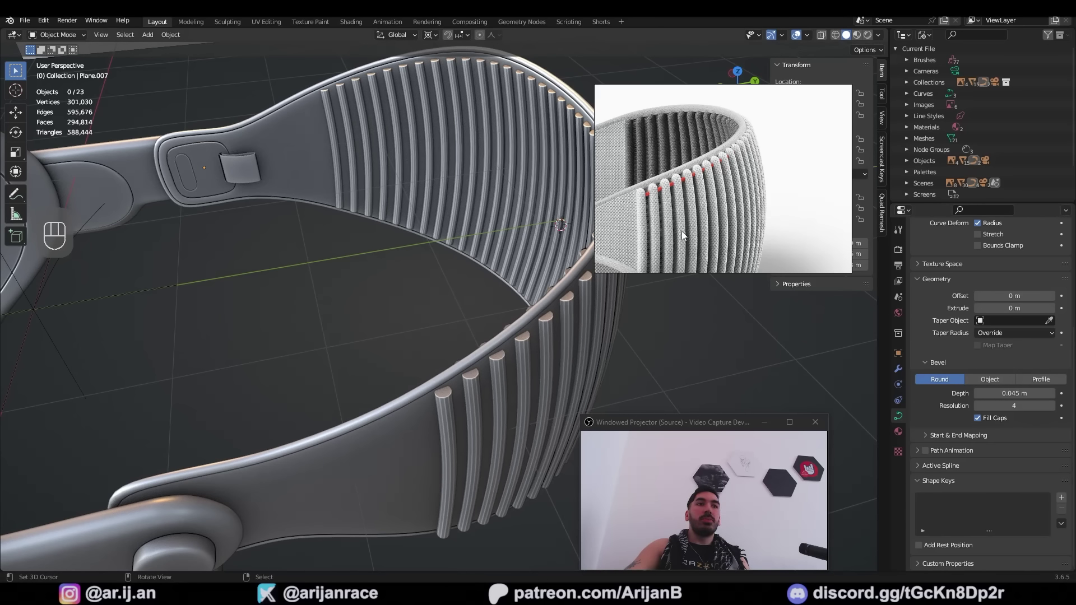
- Save, convert the rib curves to mesh, and bevel all area-matched end caps with one segment into cone tips
{"action": "key", "text": "a"}
{"action": "left_click_drag", "start_coordinate": [182, 38], "coordinate": [309, 380]}
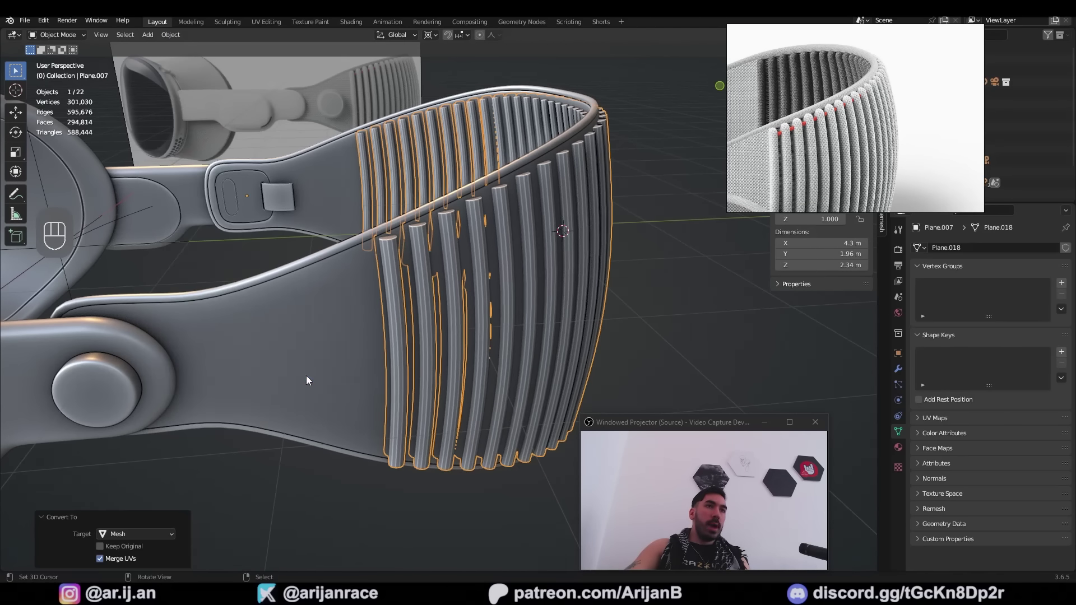
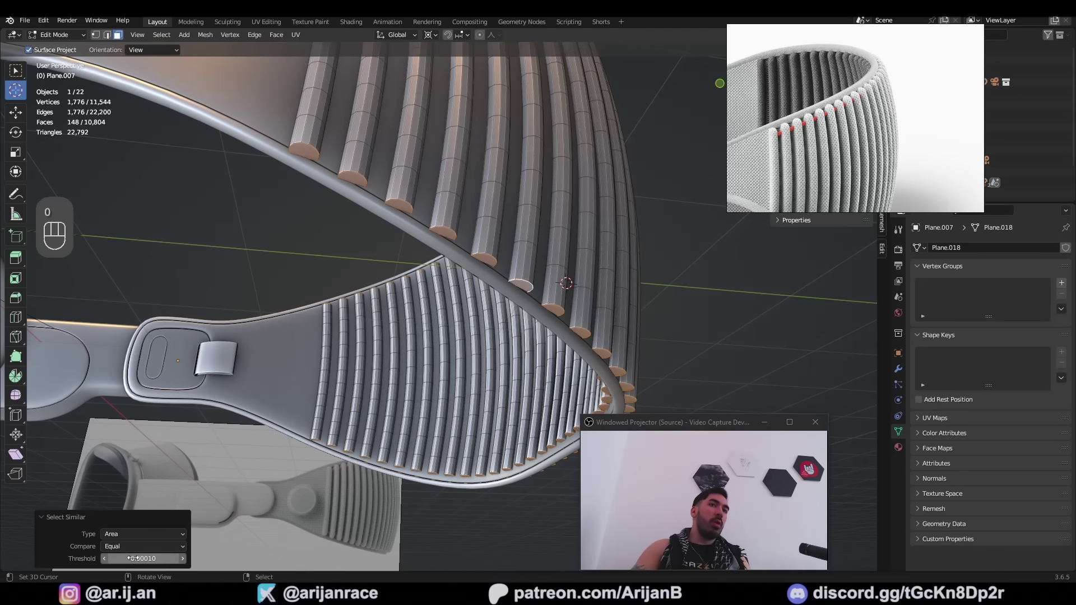
{"action": "key", "text": "z"}
{"action": "key", "text": "ctrl+b"}
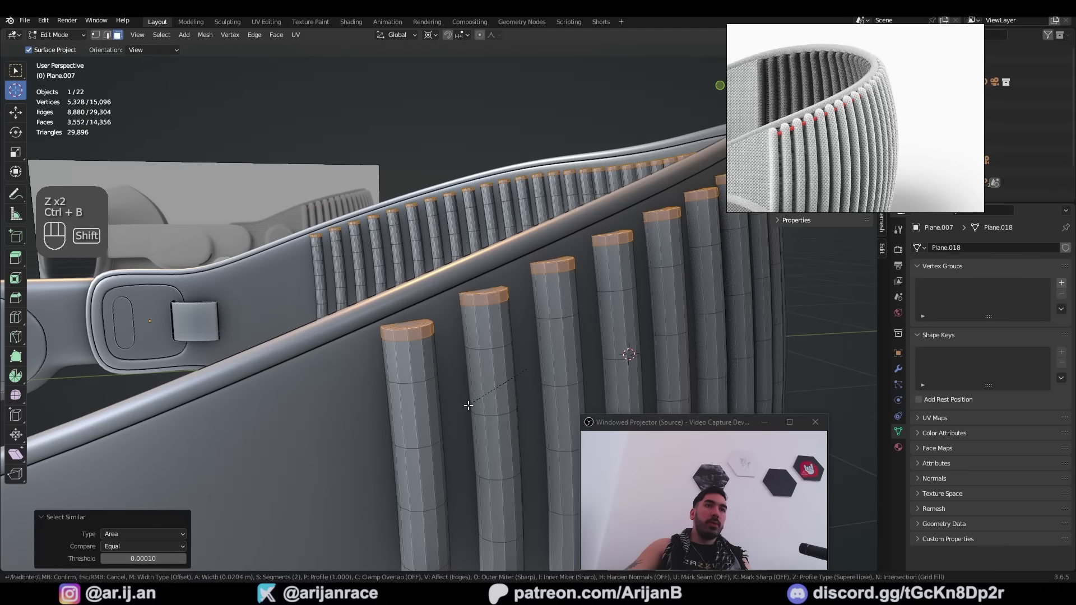